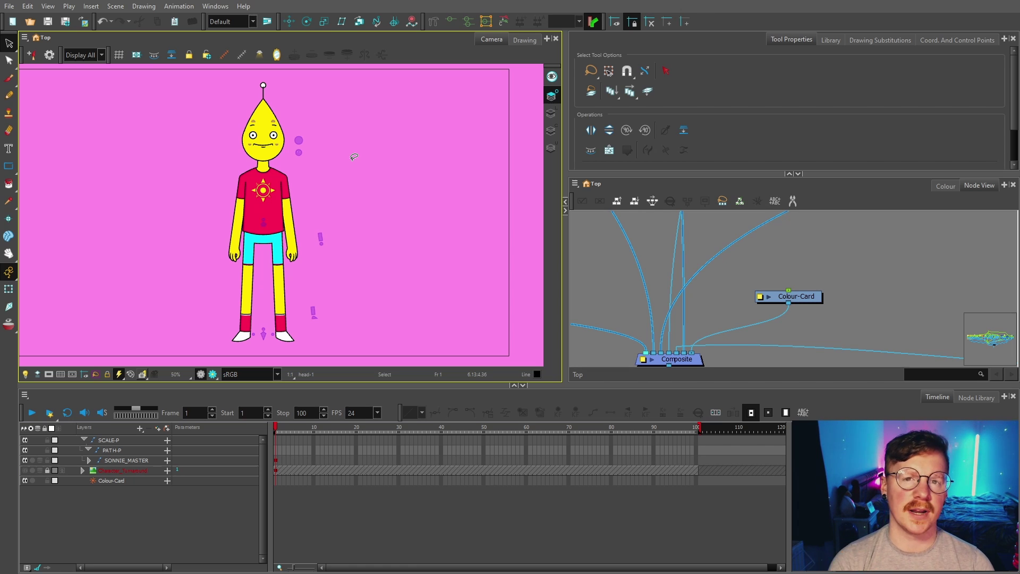
Insert a Colour-Card node and review its pink RGB values (255, 135, 233) in Layer Properties.
left_click(812, 298)
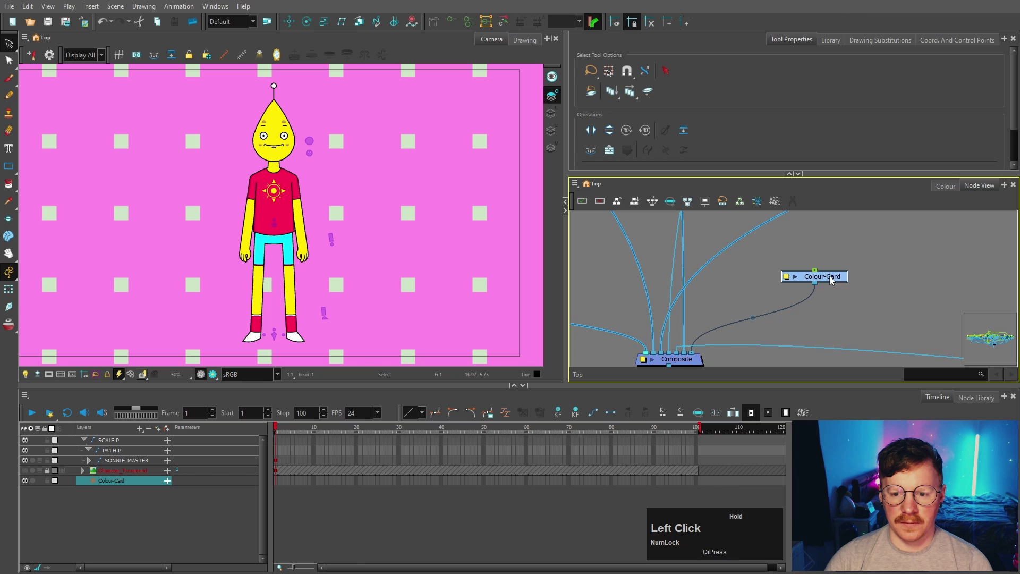
key("Return")
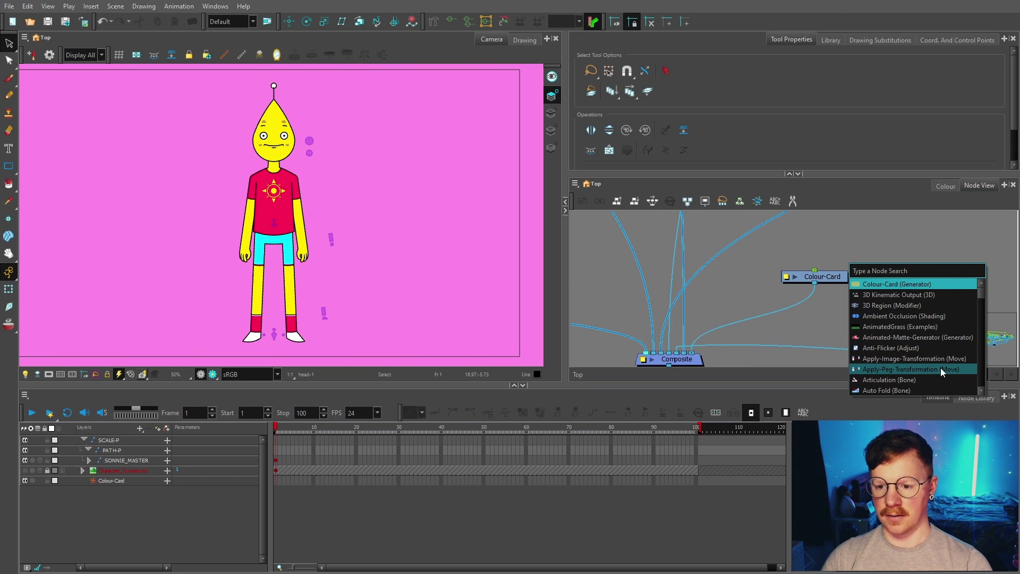
type("colo")
left_click(917, 242)
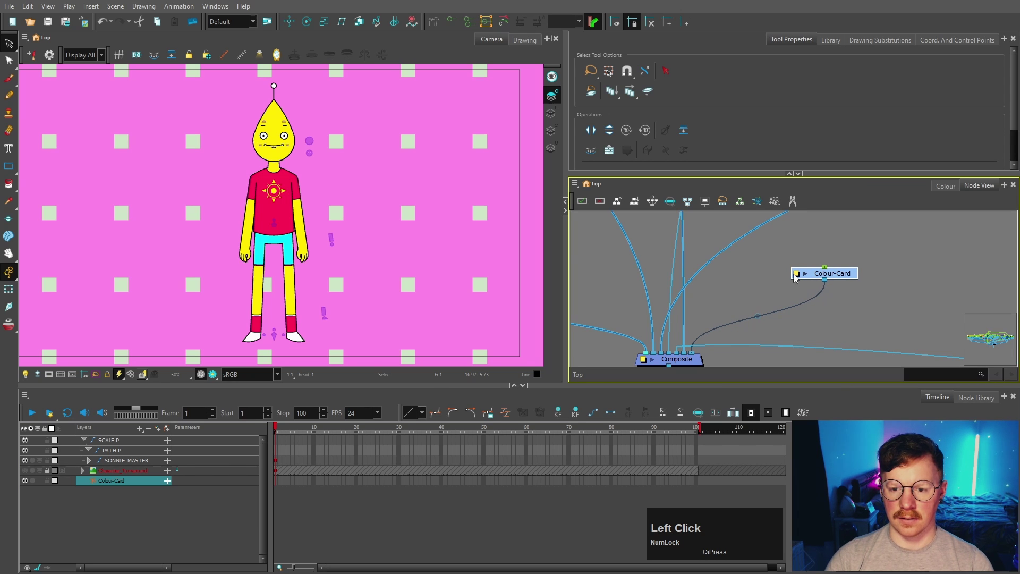
left_click(801, 277)
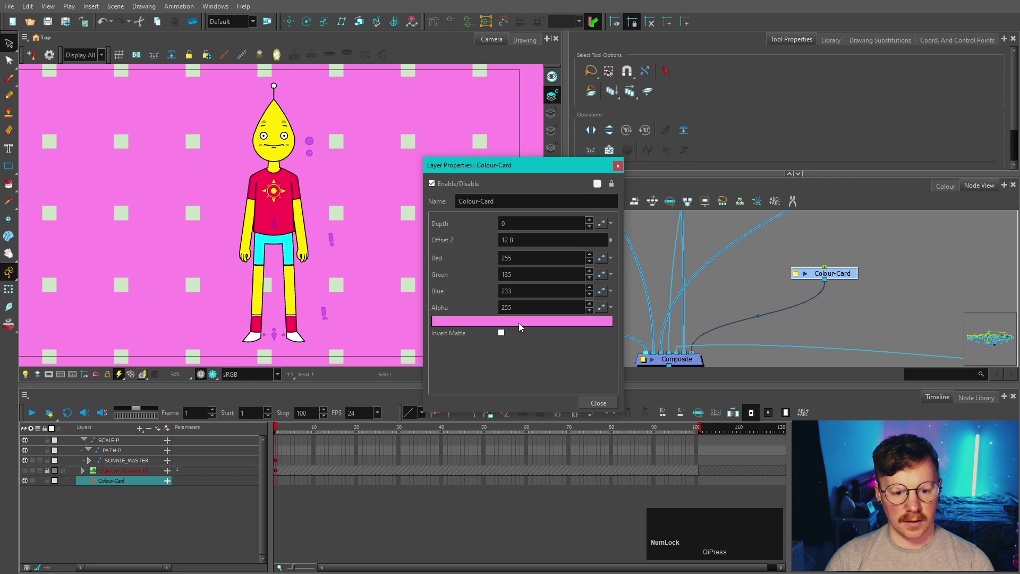
left_click(523, 327)
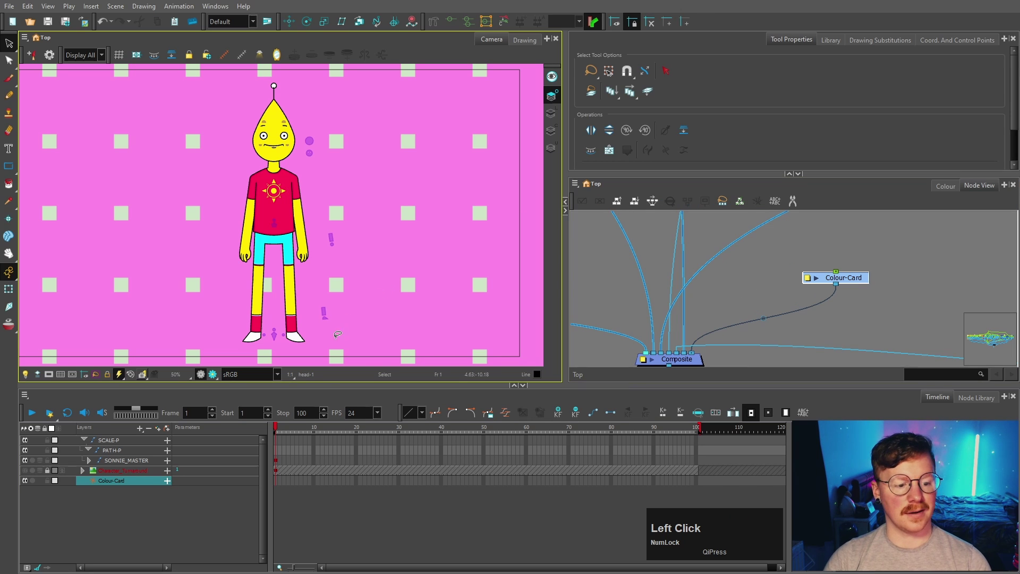
scroll("down", 3)
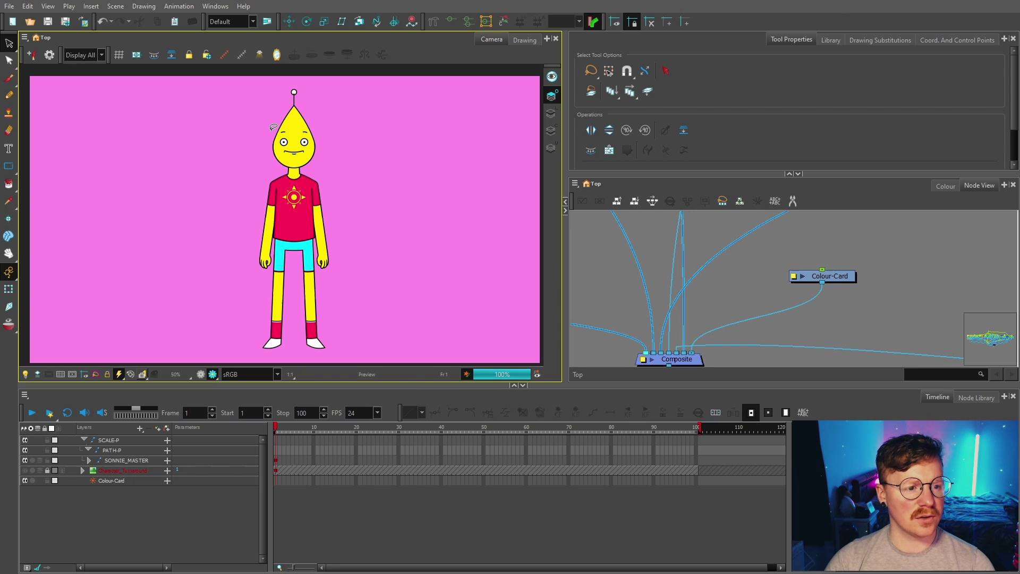
scroll("up", 3)
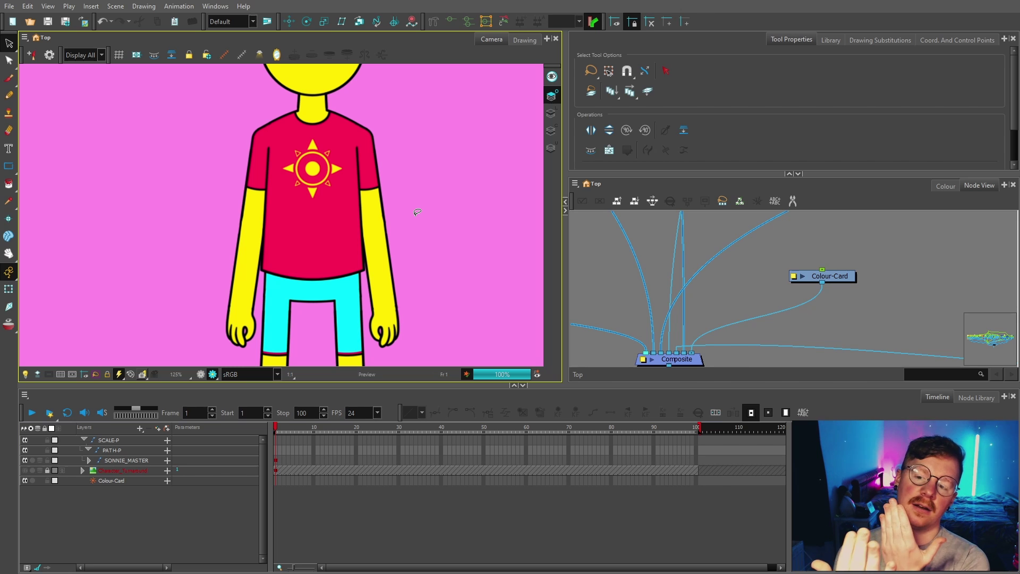
scroll("up", 3)
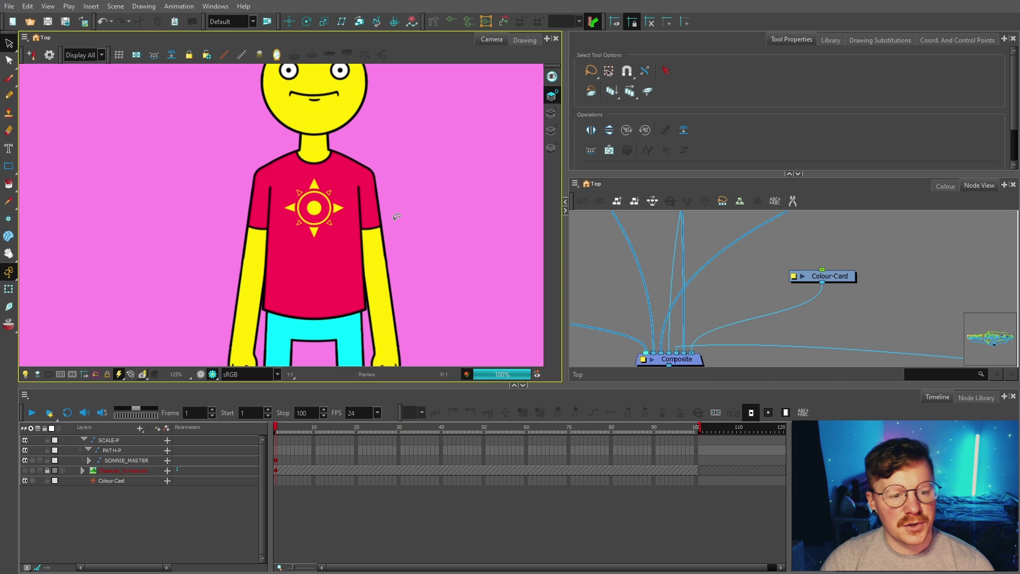
scroll("down", 3)
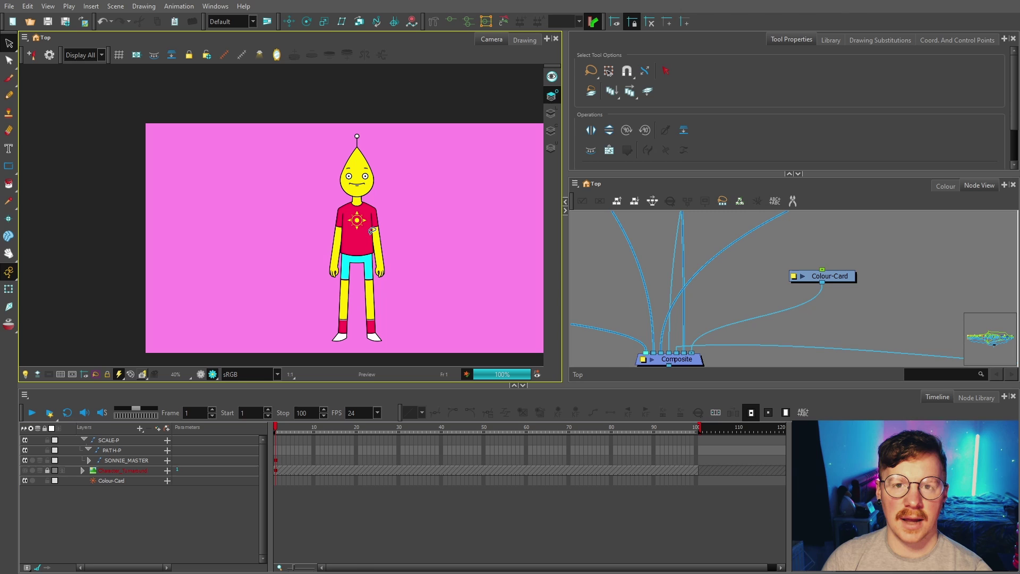
scroll("up", 3)
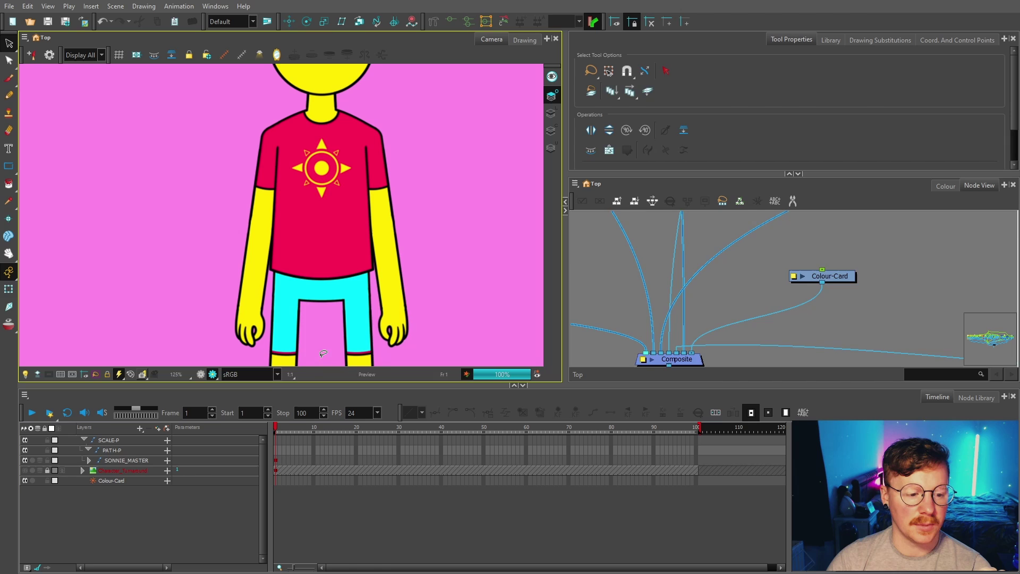
scroll("down", 3)
Navigate the rig's groups in Node View and enter an arm group's network.
left_click(649, 246)
key("space")
left_click(641, 244)
key("space")
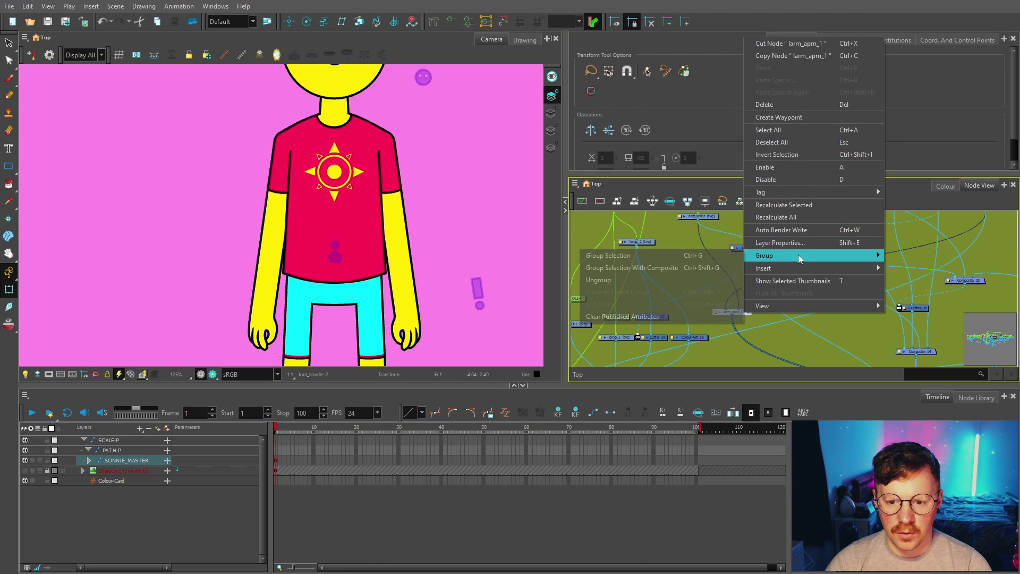
left_click(738, 294)
key("space")
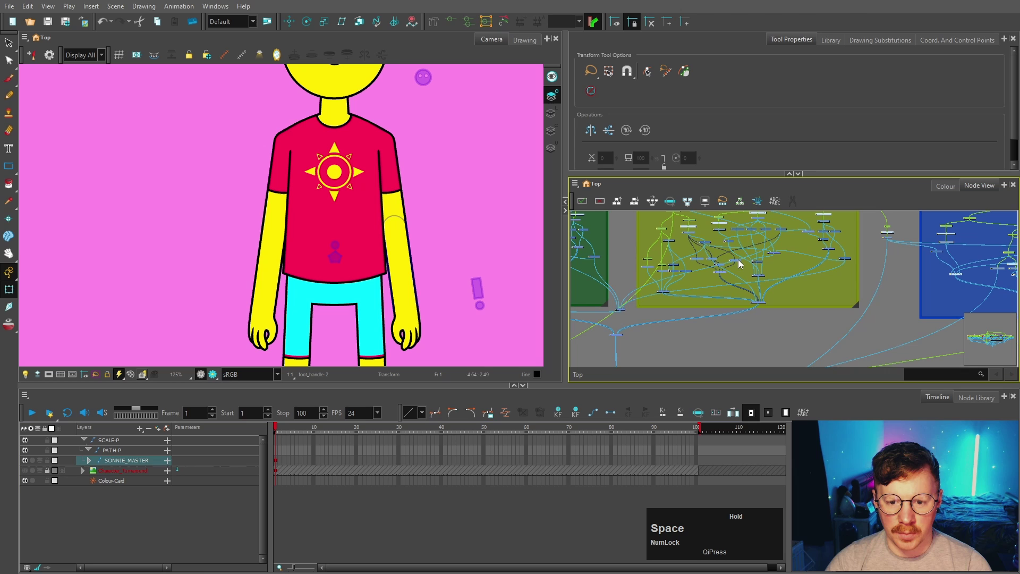
left_click(773, 268)
scroll("up", 3)
key("space")
left_click(720, 234)
scroll("down", 3)
left_click(721, 355)
Insert a Cutter node in the arm group and duplicate it with copy-paste.
key("Return")
type("cutt")
scroll("down", 3)
left_click(718, 306)
scroll("up", 3)
left_click(756, 345)
left_click(737, 341)
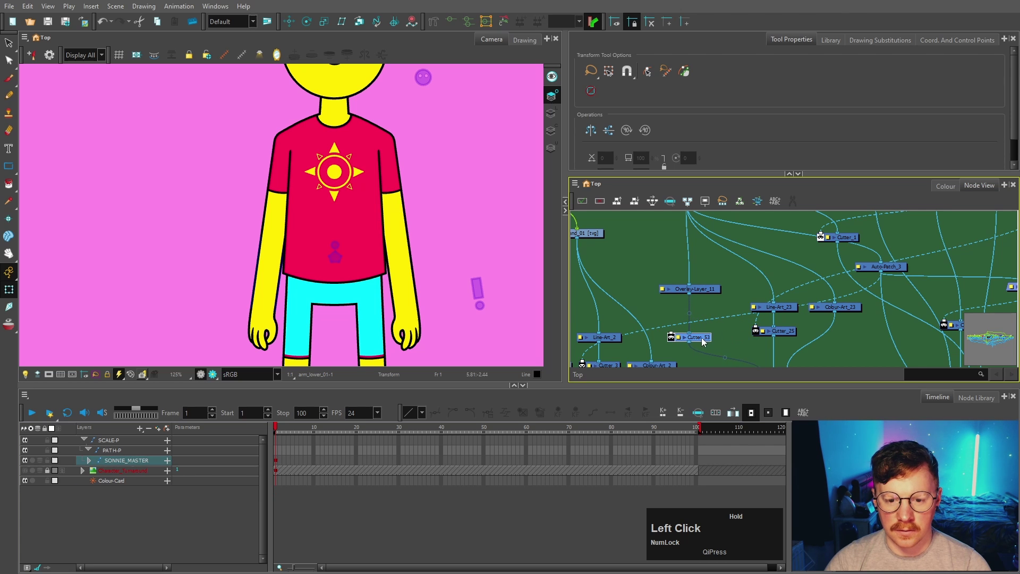
key("ctrl+c")
key("ctrl+v")
left_click(772, 335)
Connect the cutter nodes inside the arm groups and step back out.
key("space")
left_click(812, 287)
key("space")
scroll("down", 3)
left_click(777, 299)
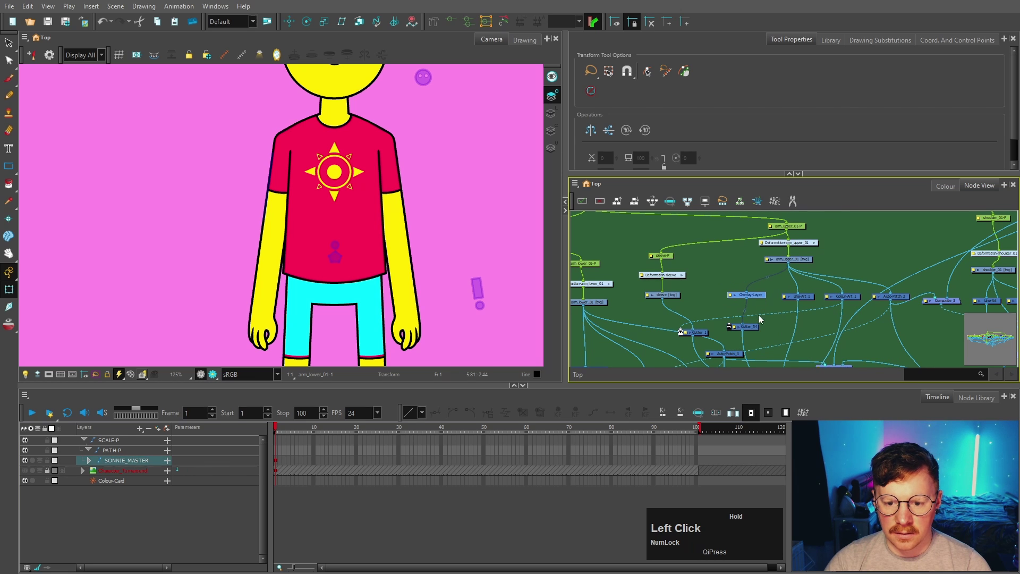
key("space")
left_click(643, 310)
key("v")
left_click(868, 306)
scroll("down", 3)
key("space")
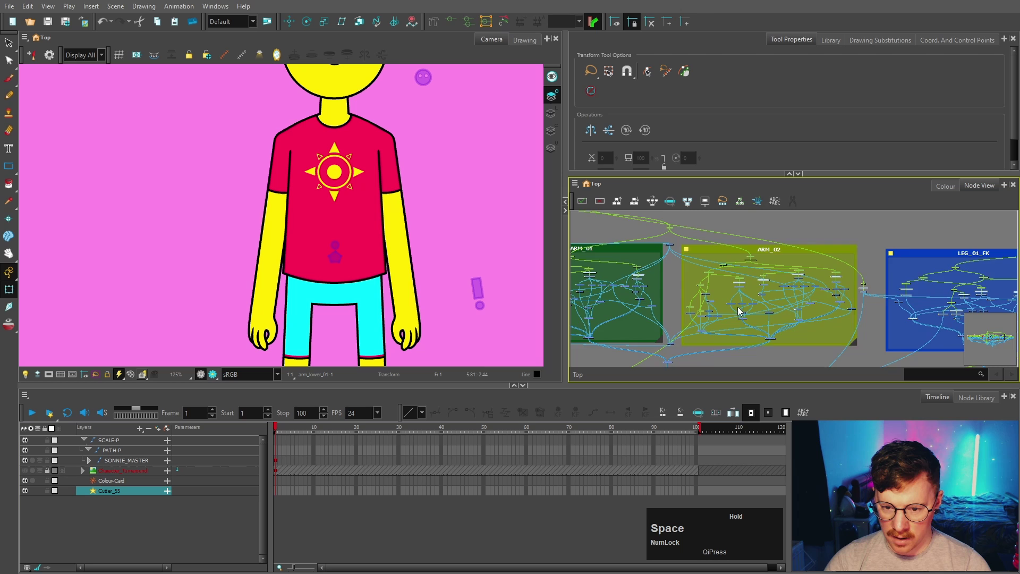
Examine the cutter nodes across the colour-coded arm and leg backdrops.
scroll("up", 3)
left_click(752, 314)
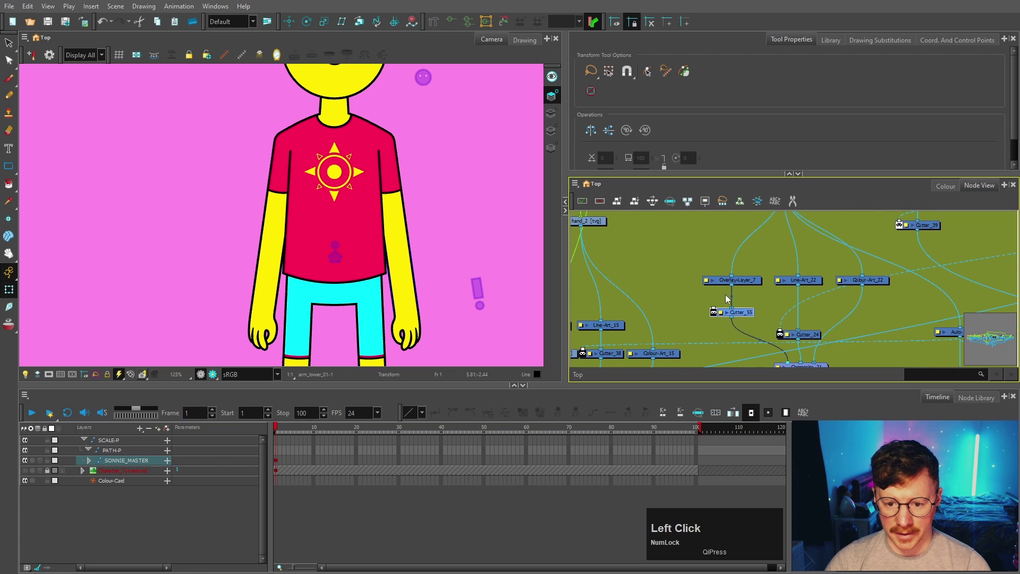
scroll("down", 3)
left_click(787, 297)
scroll("down", 3)
key("space")
scroll("up", 3)
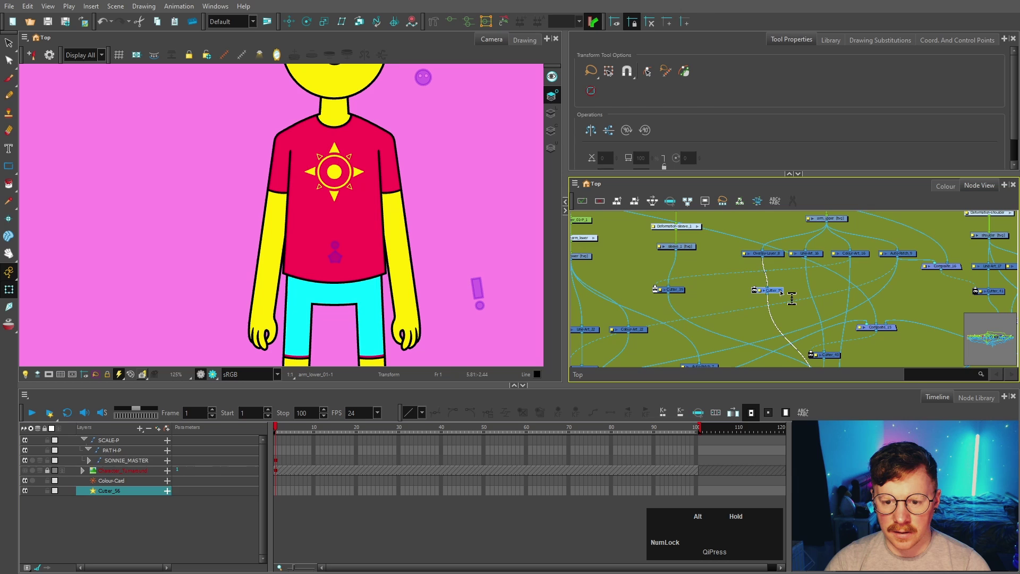
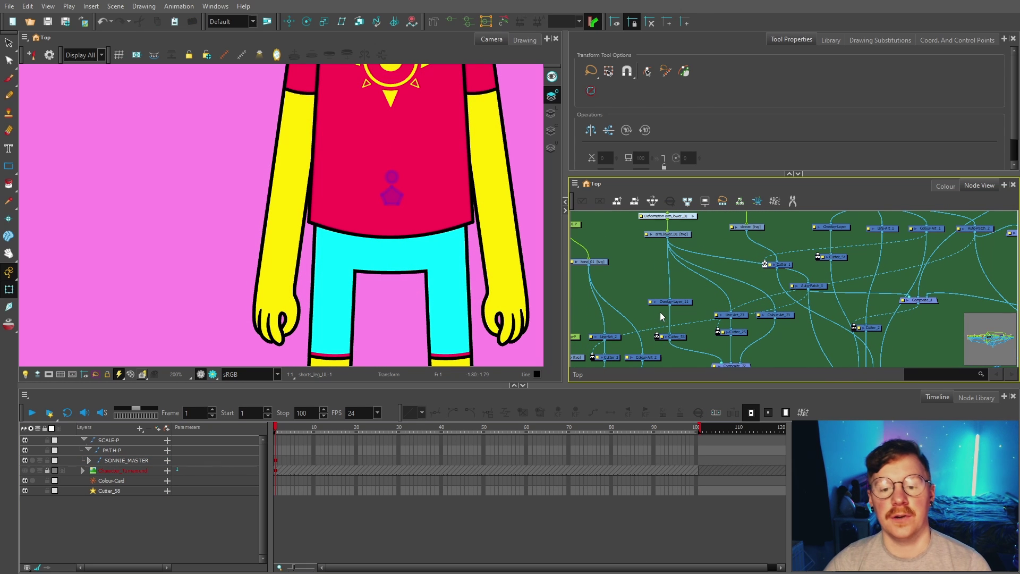
left_click(683, 302)
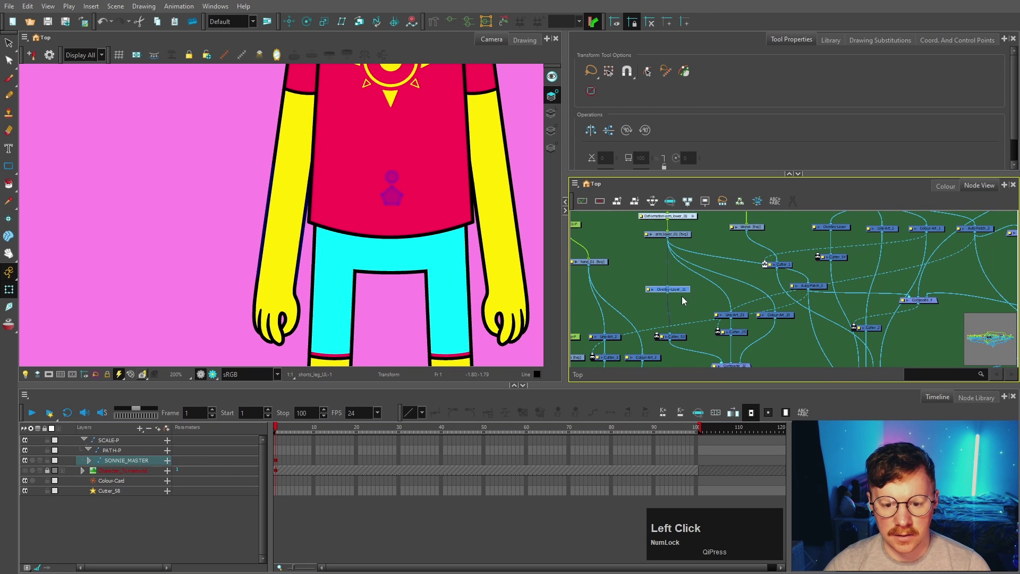
left_click(701, 304)
key("space")
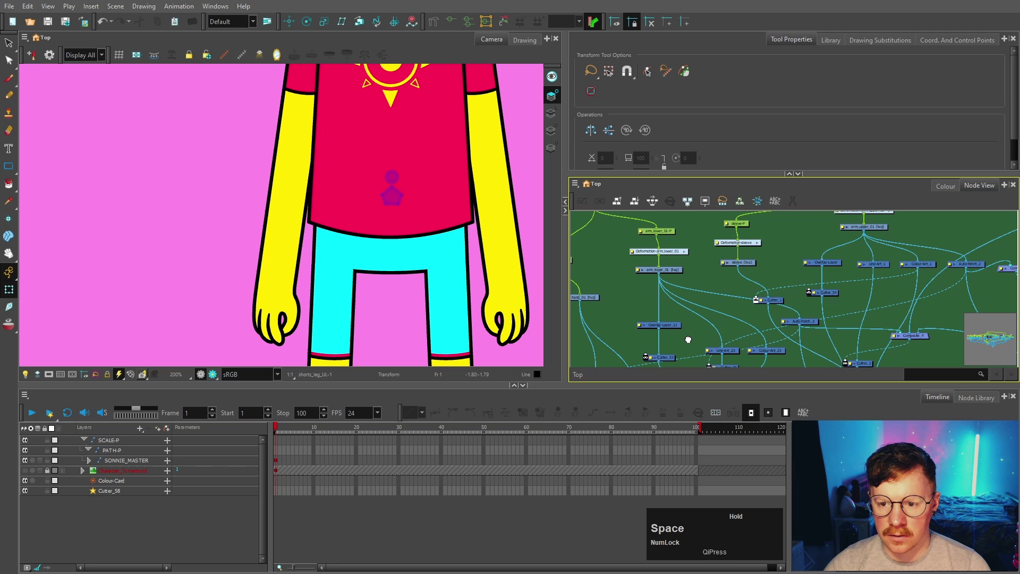
Select and deselect the lower arm drawing while moving through the green arm backdrop's cutters.
left_click(682, 270)
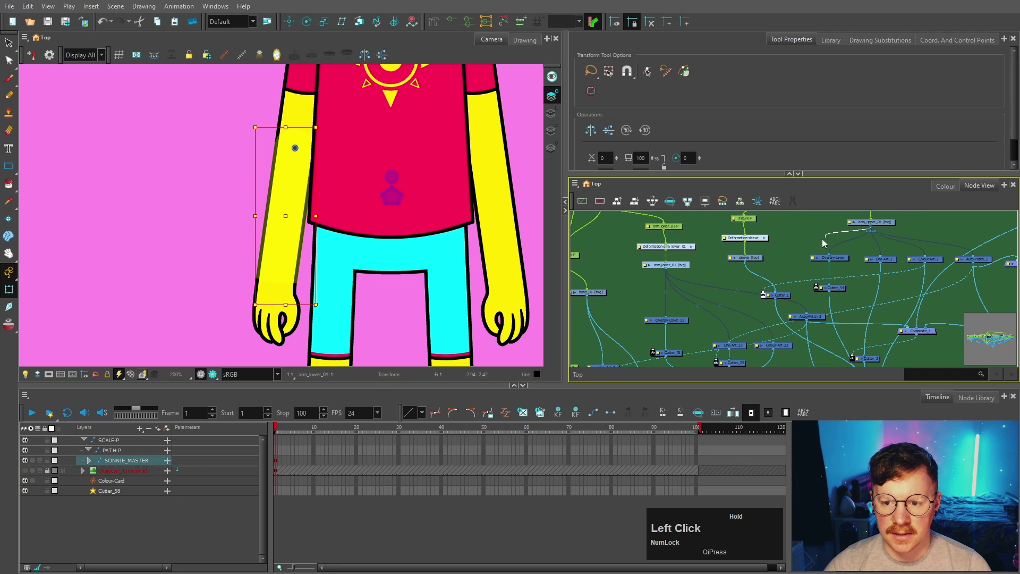
key("space")
scroll("up", 3)
left_click(688, 332)
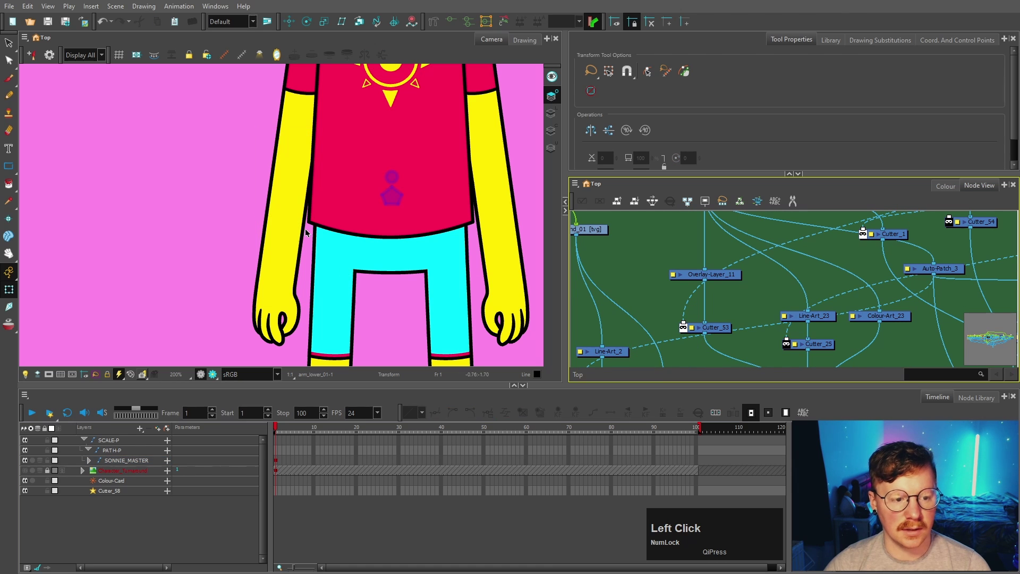
scroll("down", 3)
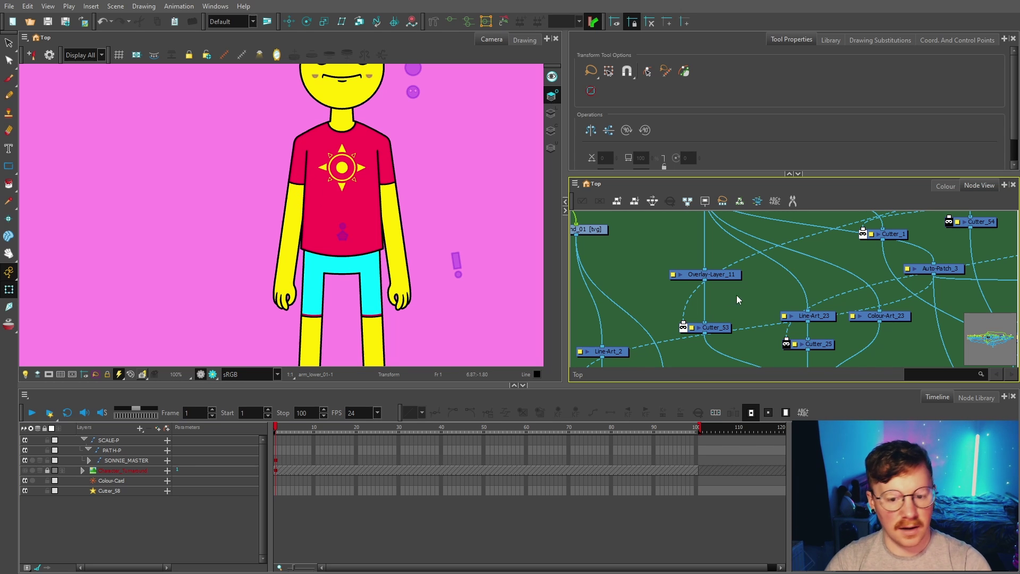
scroll("down", 3)
key("space")
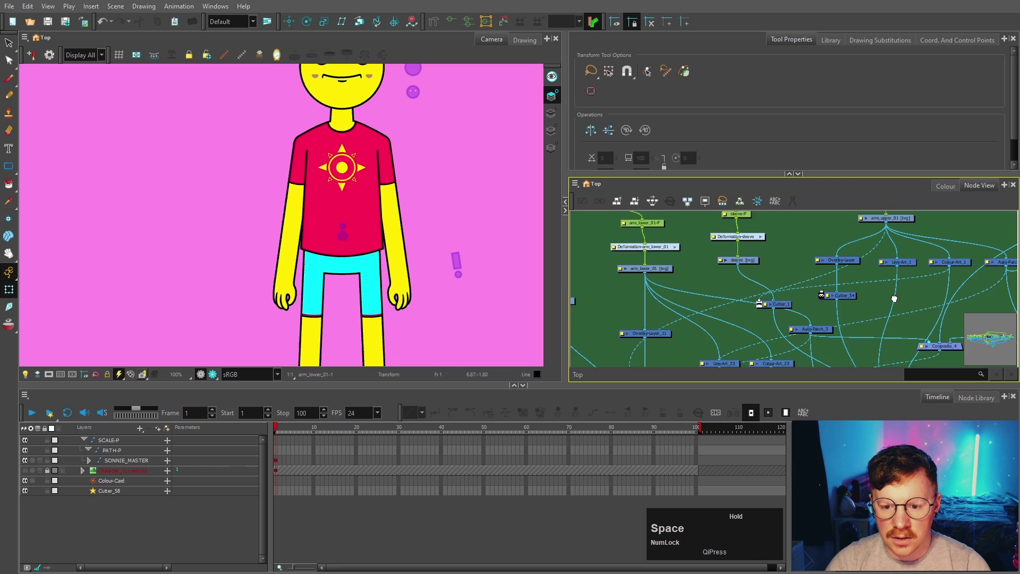
left_click(643, 256)
Navigate across the group nodes toward the blue leg backdrop, adding Overlay-Layer_14.
scroll("up", 3)
key("space")
left_click(754, 260)
key("space")
scroll("down", 3)
key("space")
left_click(778, 262)
scroll("up", 3)
left_click(846, 262)
key("space")
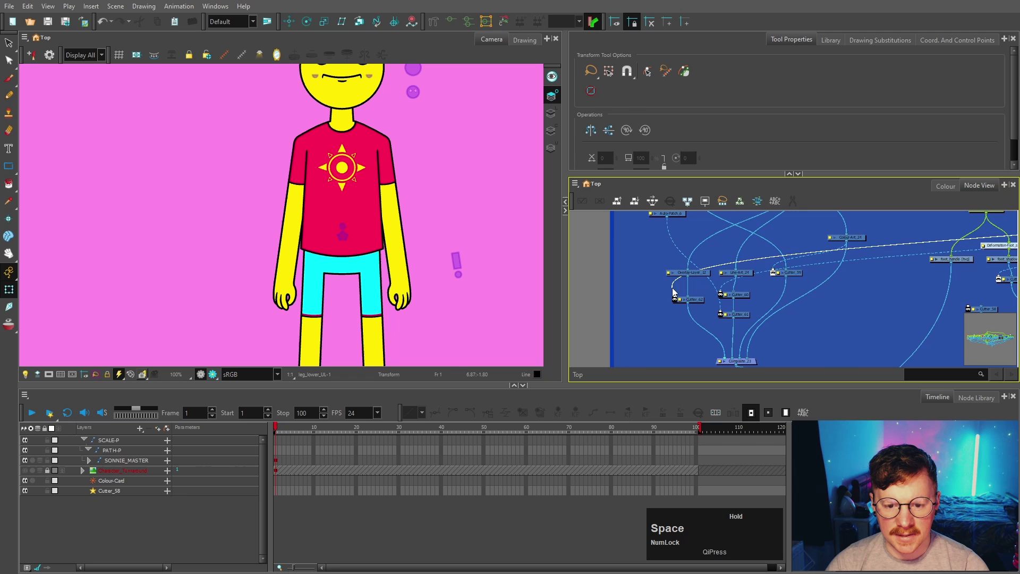
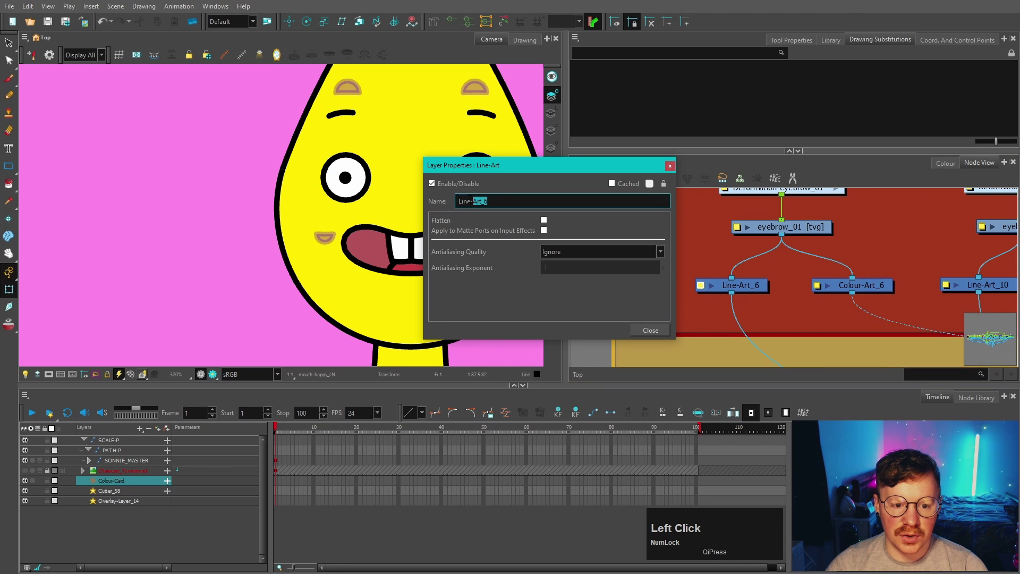
Rename the eyebrow's Line-Art node to LA through Layer Properties.
key("a")
left_click(659, 328)
key("ctrl+c")
key("ctrl+a")
left_click(655, 329)
scroll("down", 3)
key("space")
left_click(740, 296)
key("space")
scroll("up", 3)
key("space")
left_click(897, 285)
key("space")
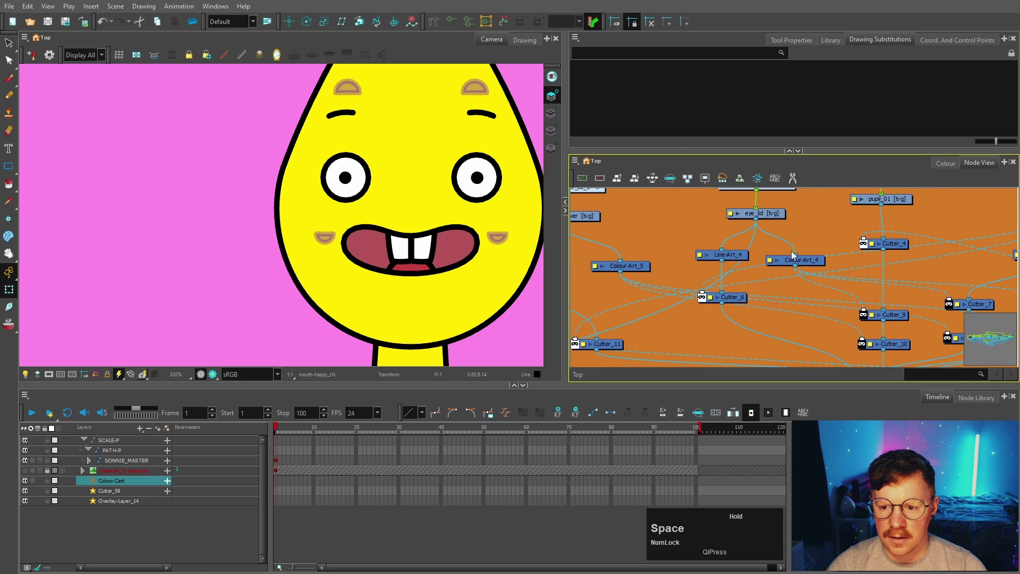
Back out of the groups to overview the HEAD, TORSO and ARM backdrops.
scroll("down", 3)
key("space")
scroll("down", 3)
key("space")
left_click(853, 249)
key("space")
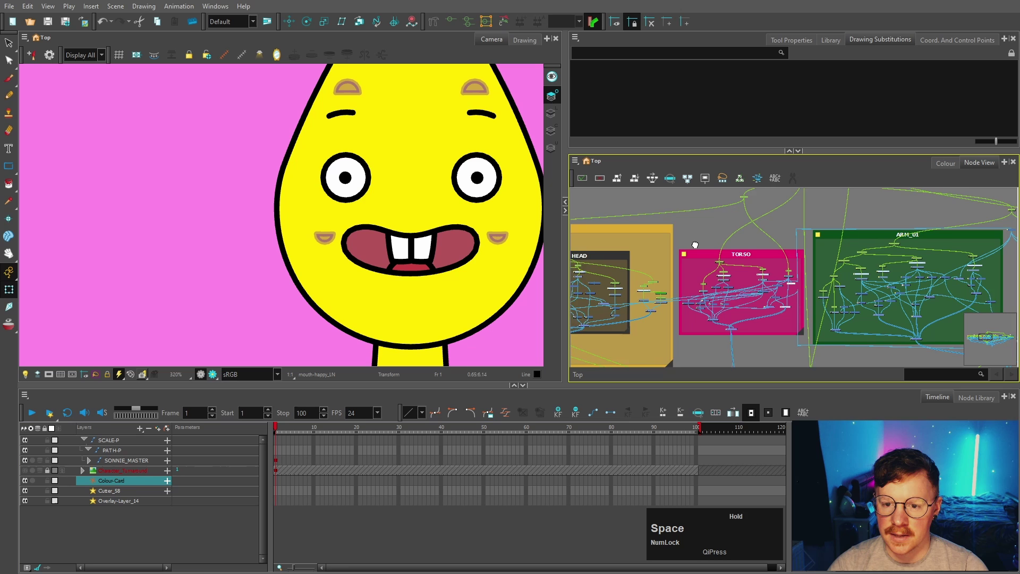
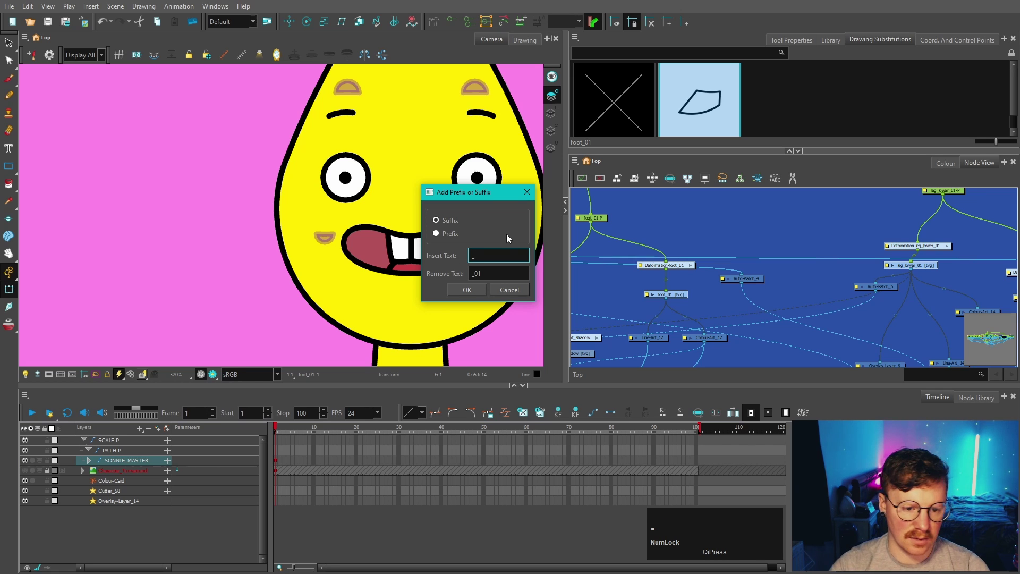
Confirm the Add Prefix or Suffix dialog removing _01 from the foot drawings.
key("0")
left_click(481, 295)
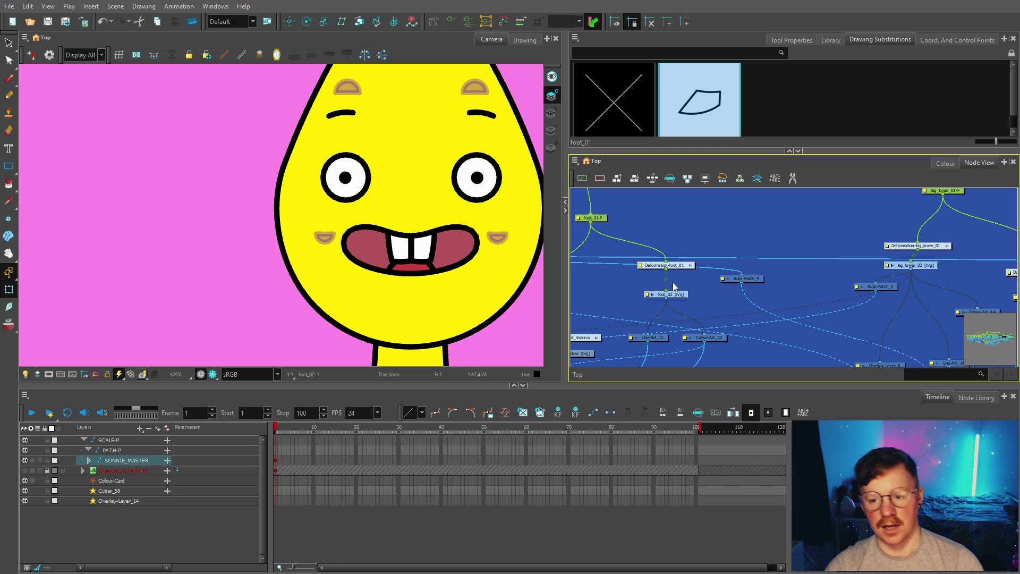
key("ctrl+Num_Lock")
key("ctrl+z")
Return to the top-level network and select the Colour-Card node feeding the composite.
left_click(804, 284)
scroll("up", 3)
scroll("down", 3)
scroll("up", 3)
left_click(784, 285)
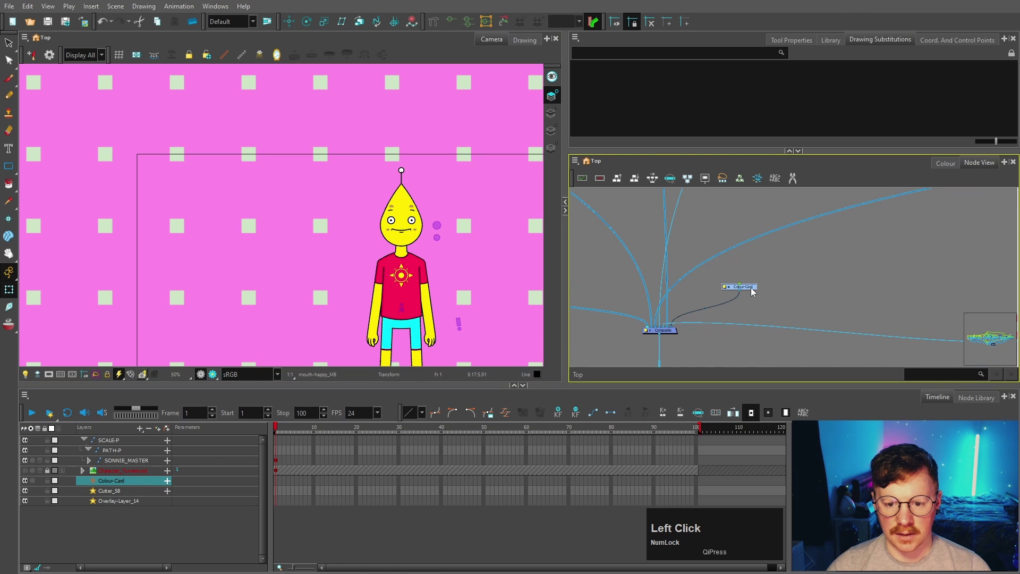
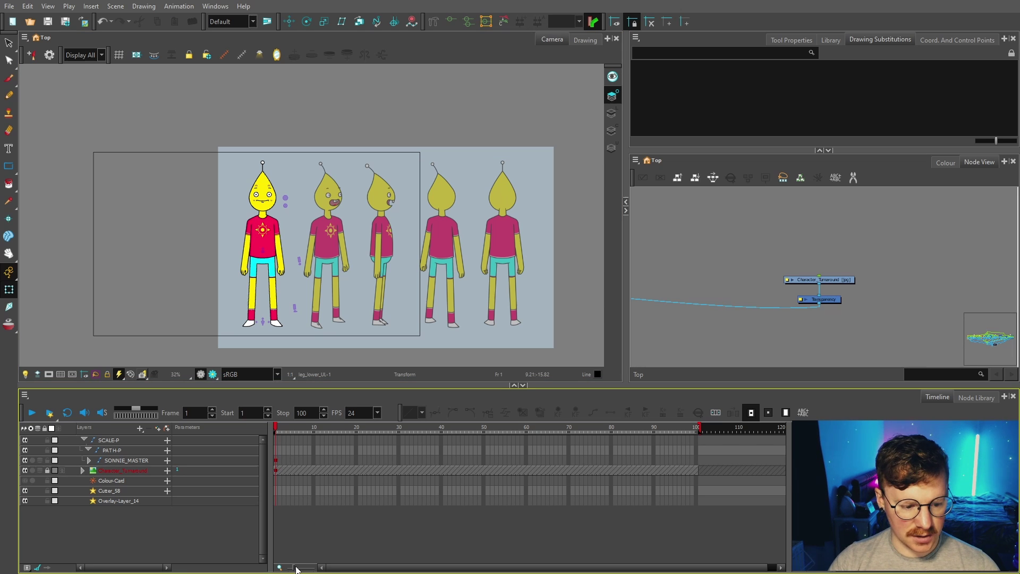
Select SONNIE_MASTER in the Timeline and step inside the Character rig group to show its backdrops.
left_click(199, 263)
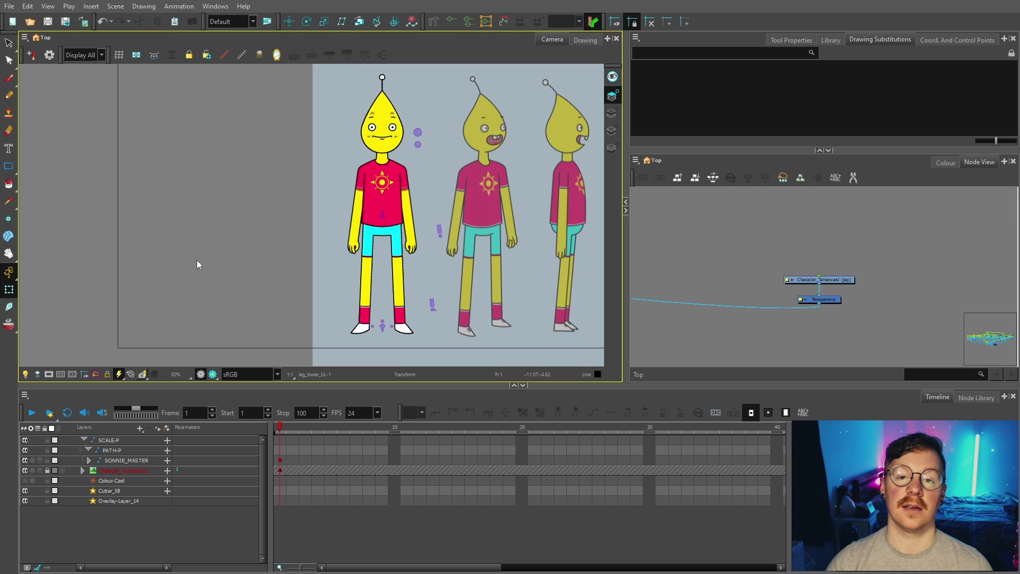
scroll("down", 3)
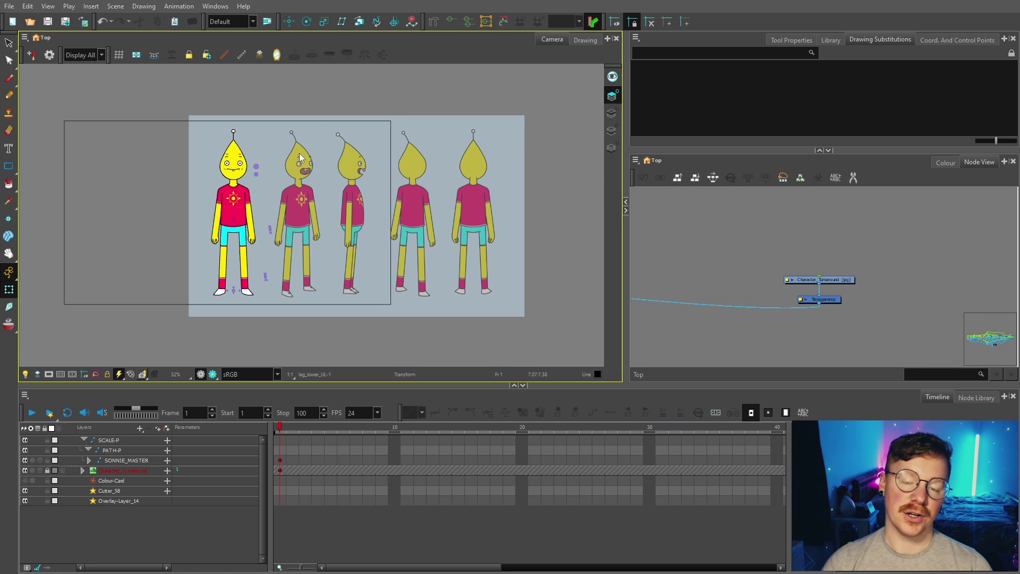
left_click(407, 303)
left_click(741, 225)
key("space")
left_click(741, 219)
key("space")
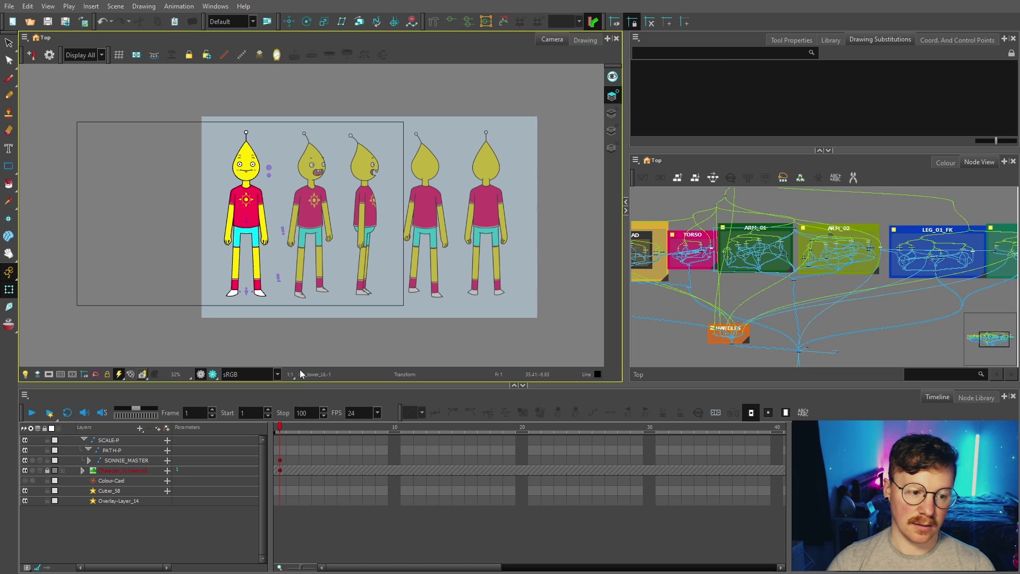
Set keyframes on frames 1 and 2 of the SONNIE_MASTER layer.
left_click(287, 463)
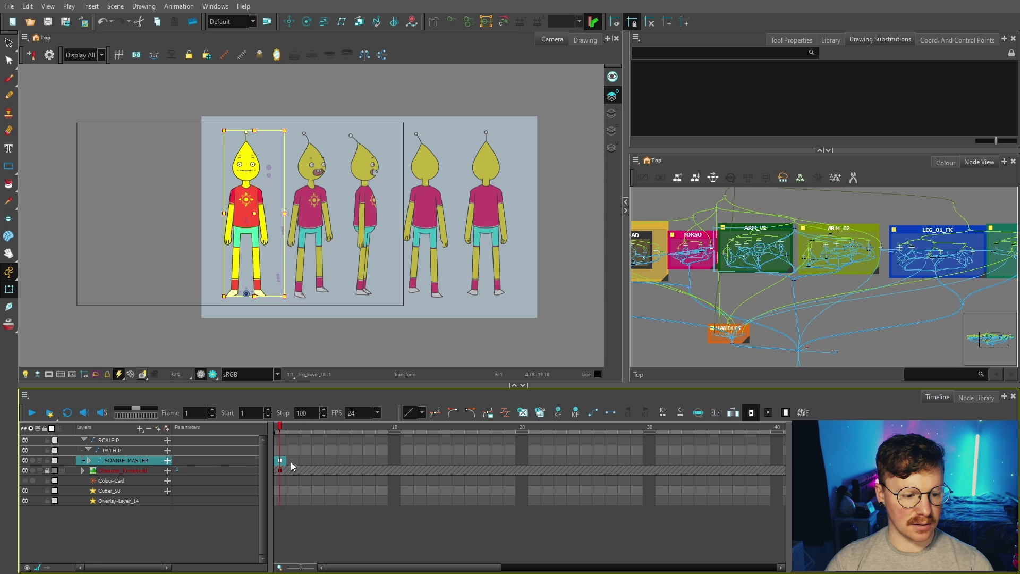
left_click(284, 464)
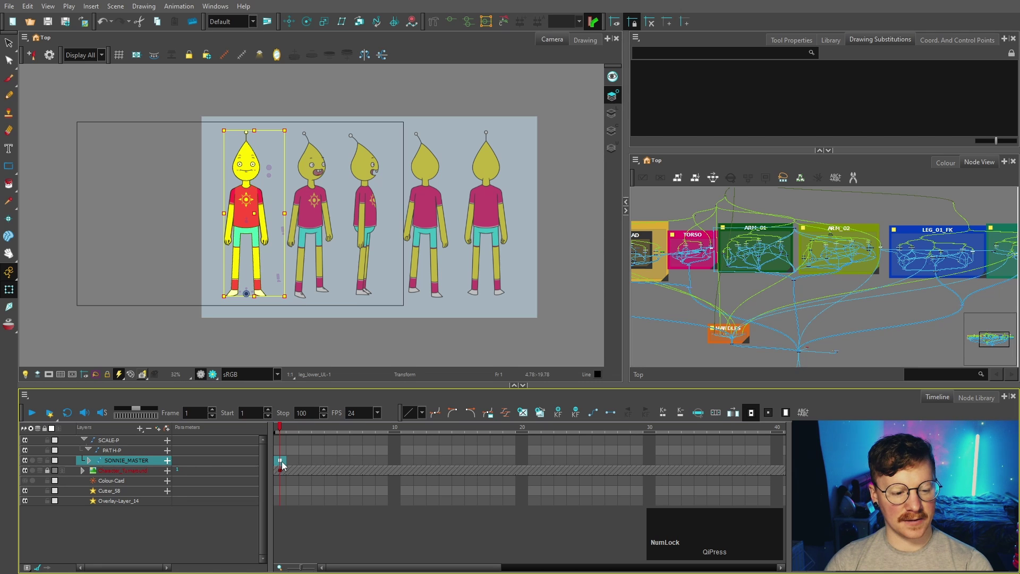
key("F6")
left_click(282, 463)
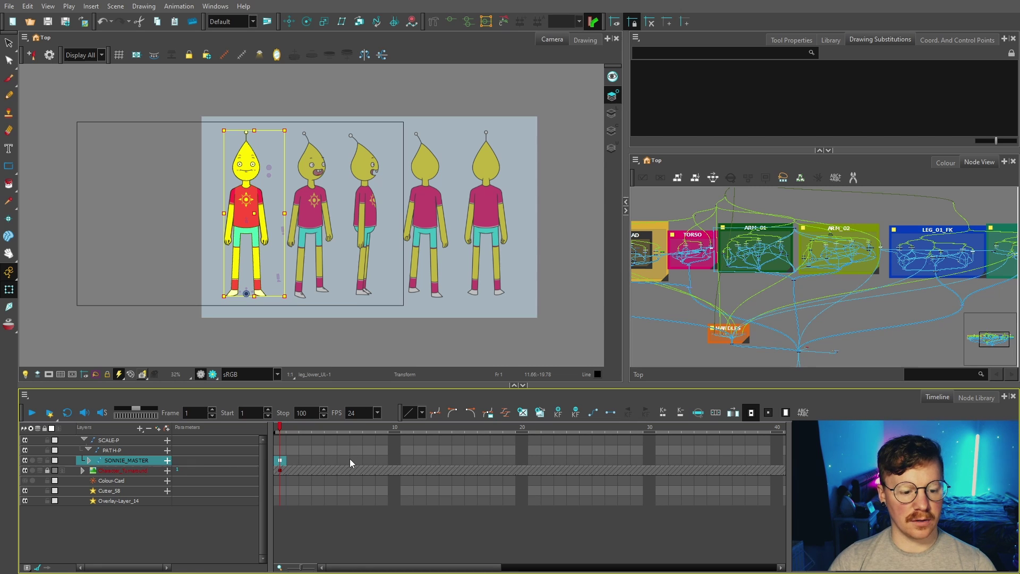
left_click(288, 464)
key("ctrl+c")
Add keyframes on frames 3, 4 and 5 of the master layer and return to frame 4.
left_click(285, 464)
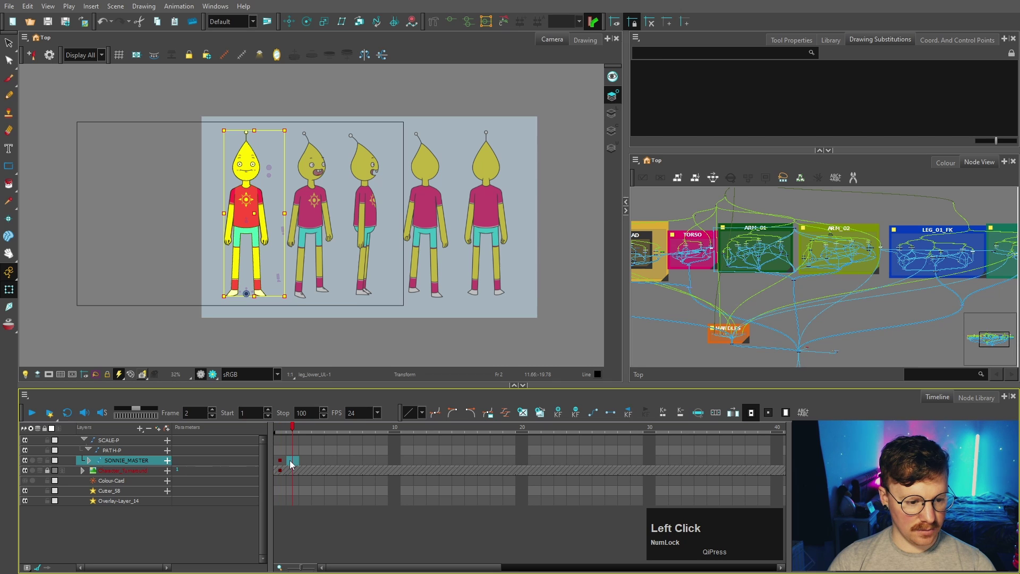
left_click(310, 464)
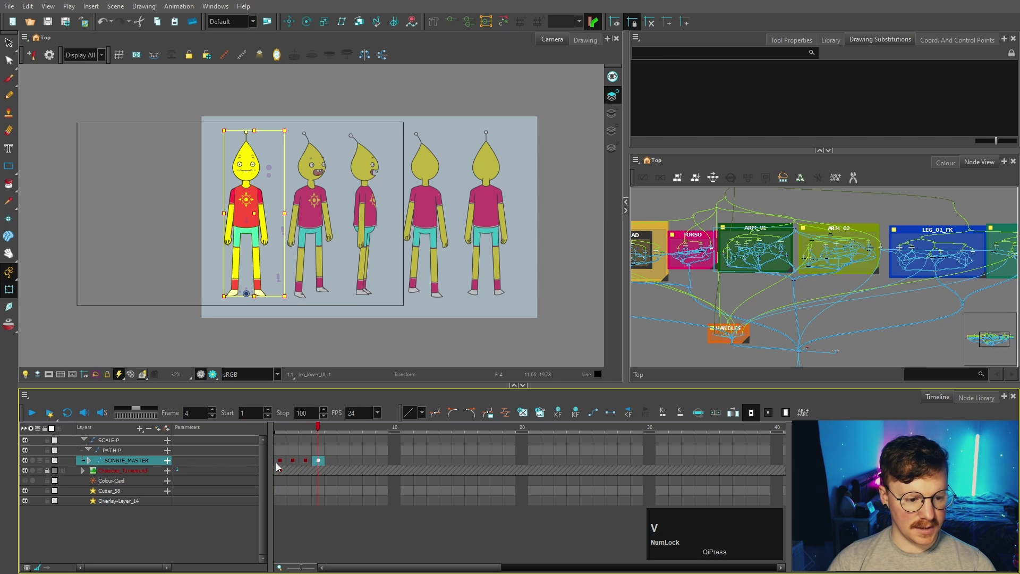
left_click(287, 464)
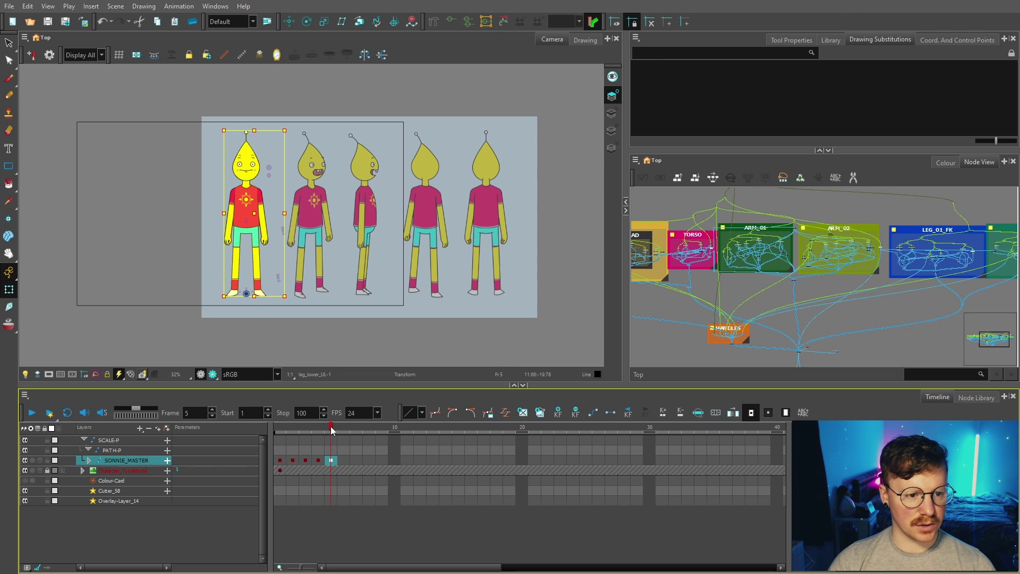
left_click(321, 462)
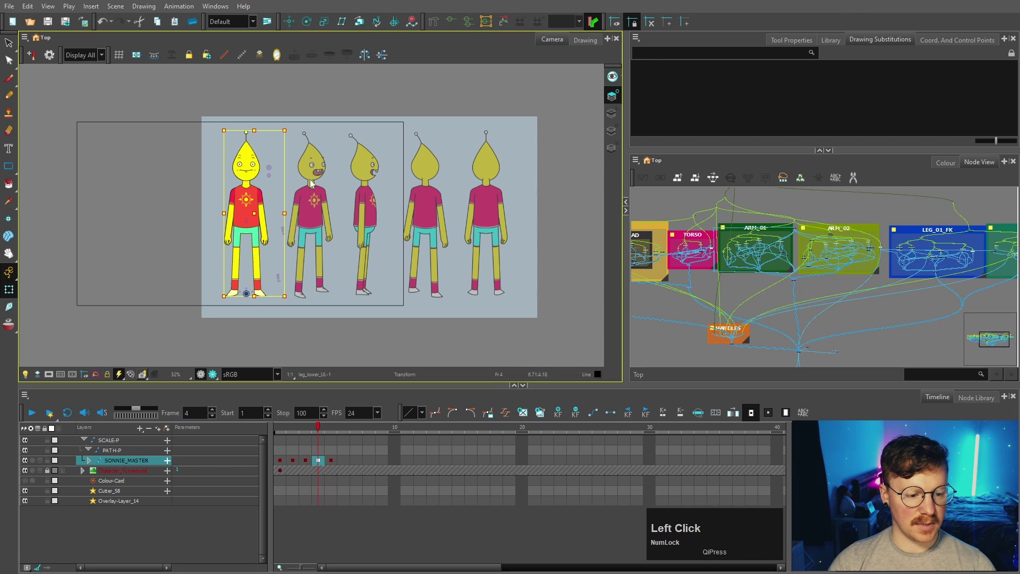
scroll("down", 3)
scroll("up", 3)
Select the Character_Turnaround-P peg, keyframe it and slide the sheet to the next pose at frame 4.
key("p")
left_click(956, 274)
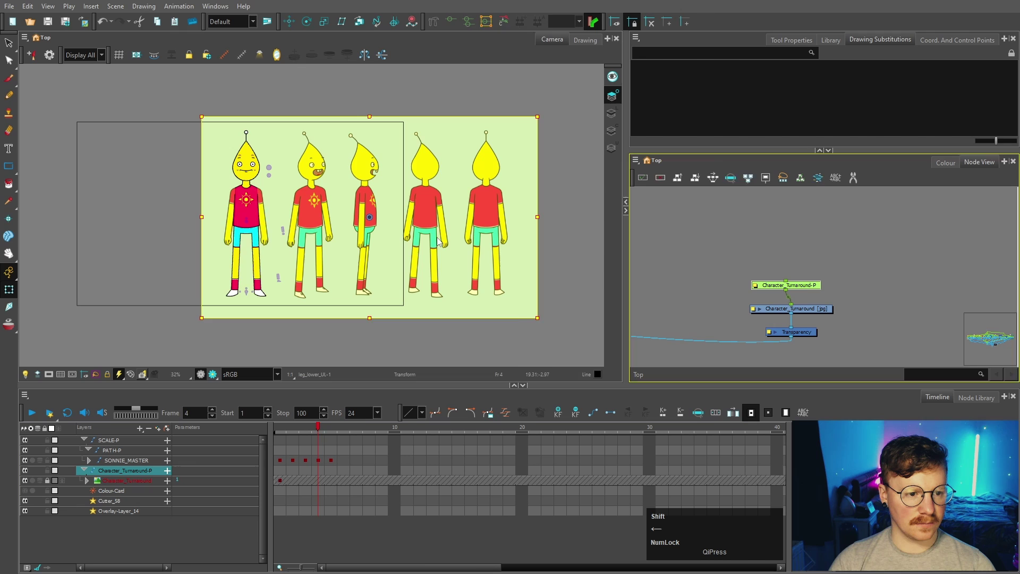
scroll("down", 3)
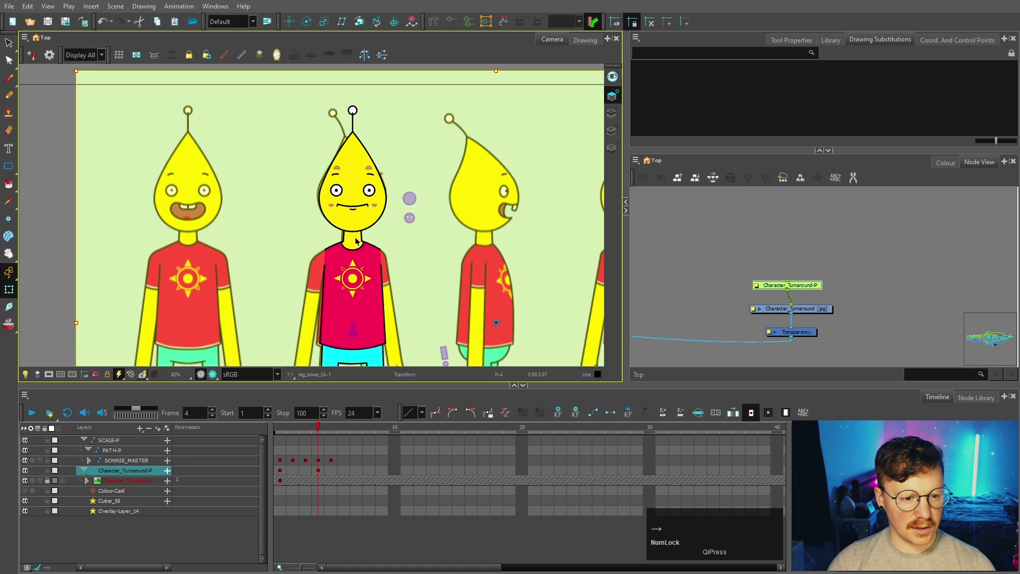
scroll("up", 3)
left_click(740, 298)
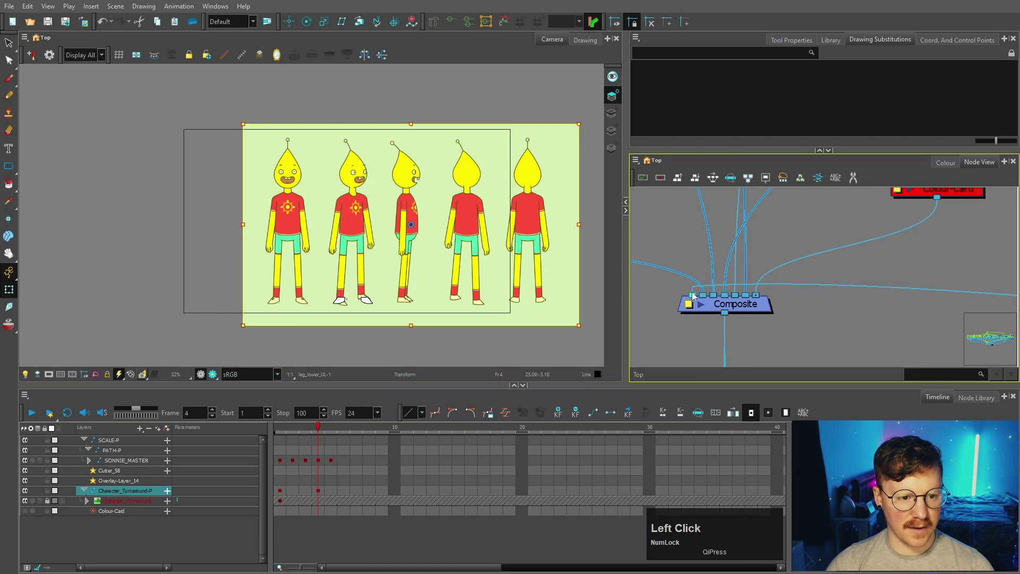
key("space")
left_click(805, 296)
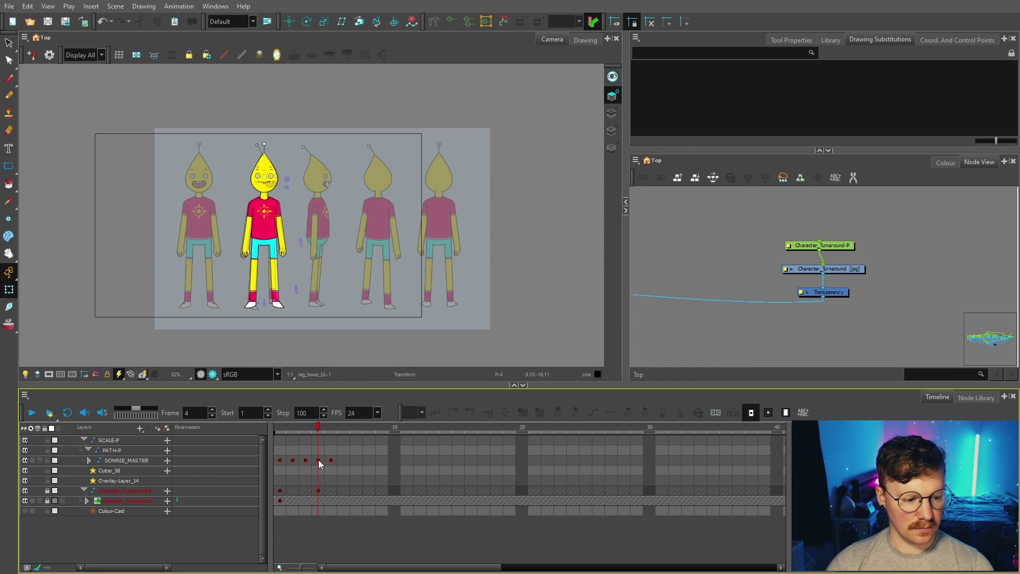
Zoom on the head at frame 4 and browse its drawing substitutions.
scroll("down", 3)
scroll("down", 3)
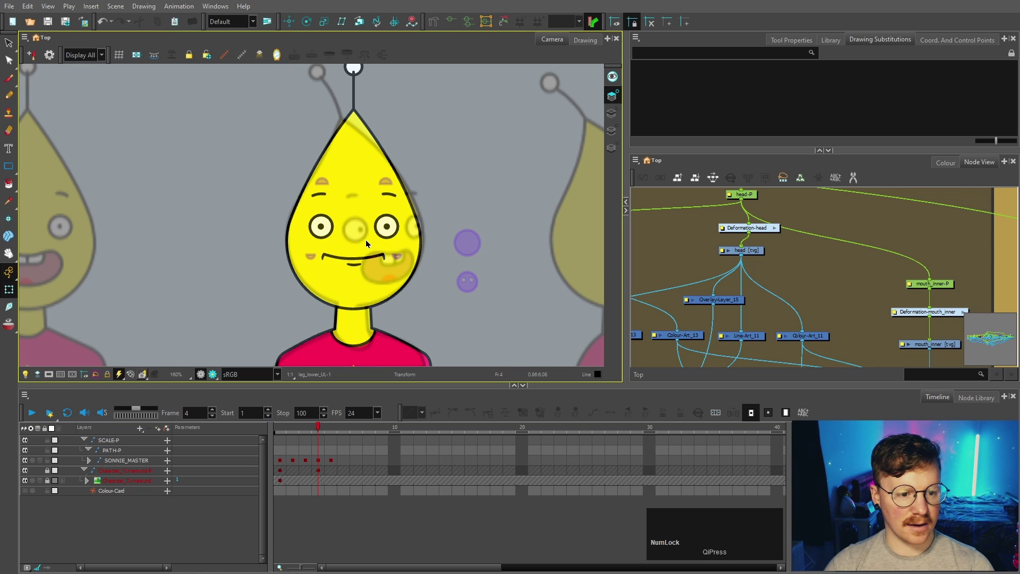
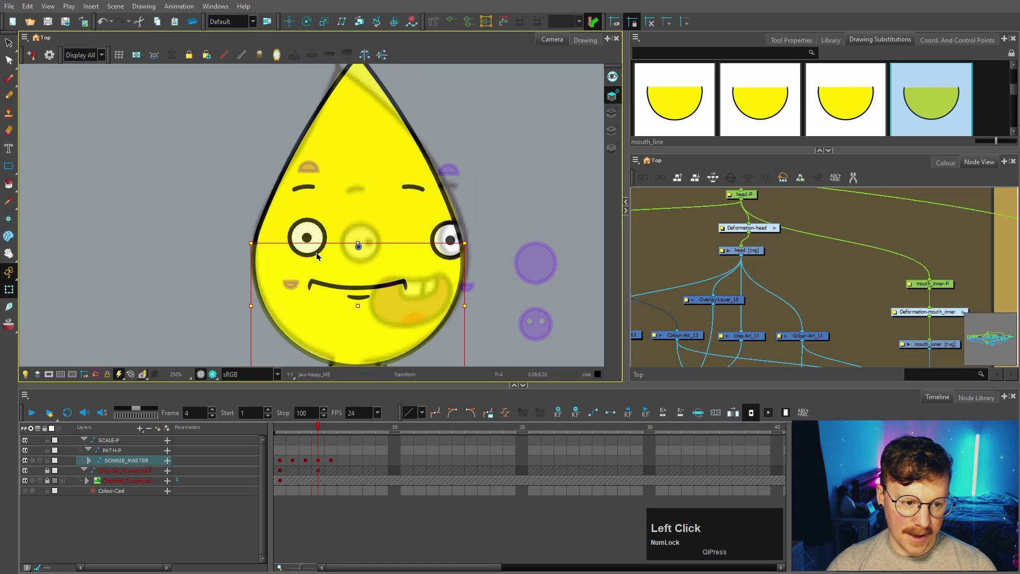
key("ctrl+z")
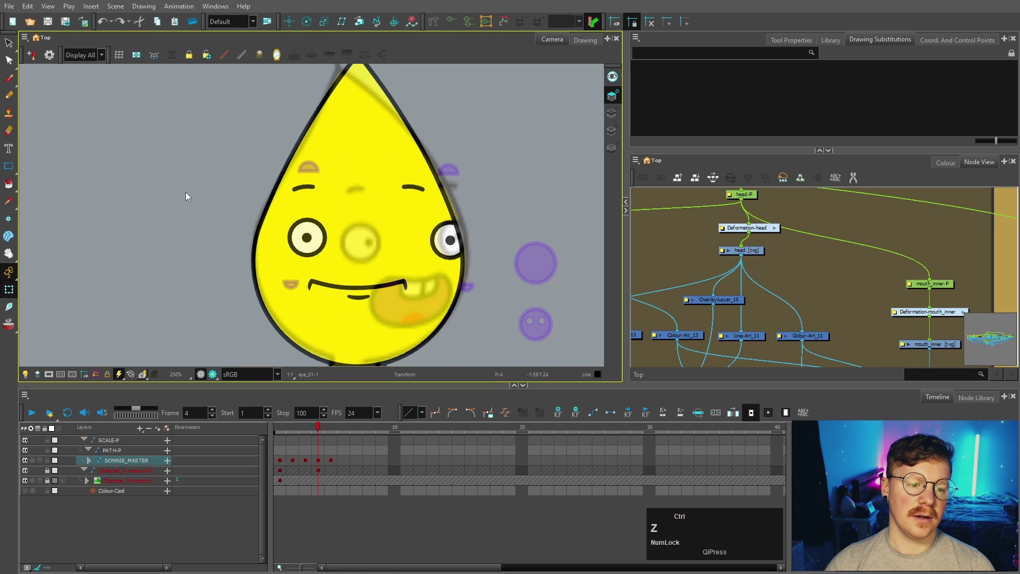
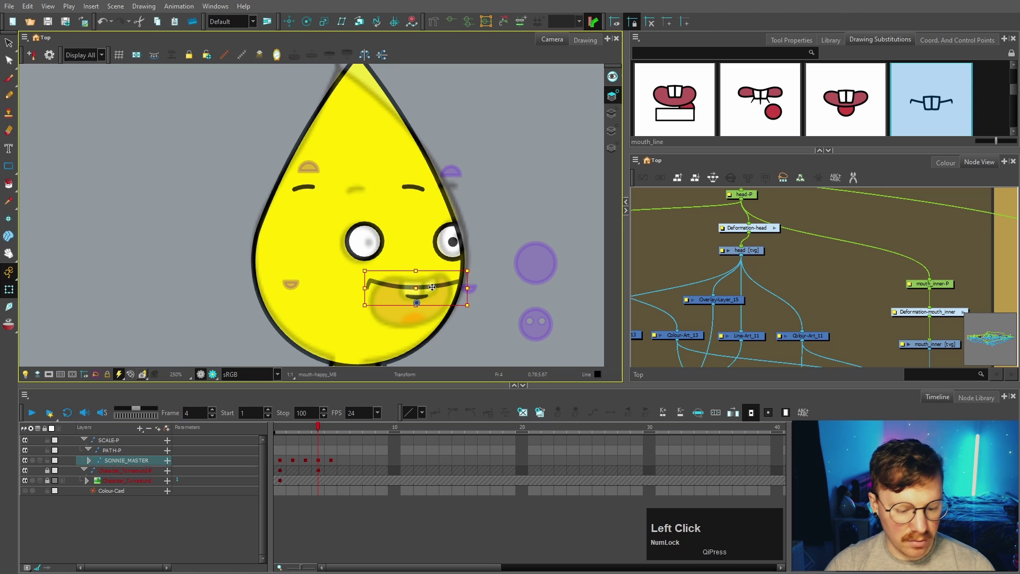
type("bbb")
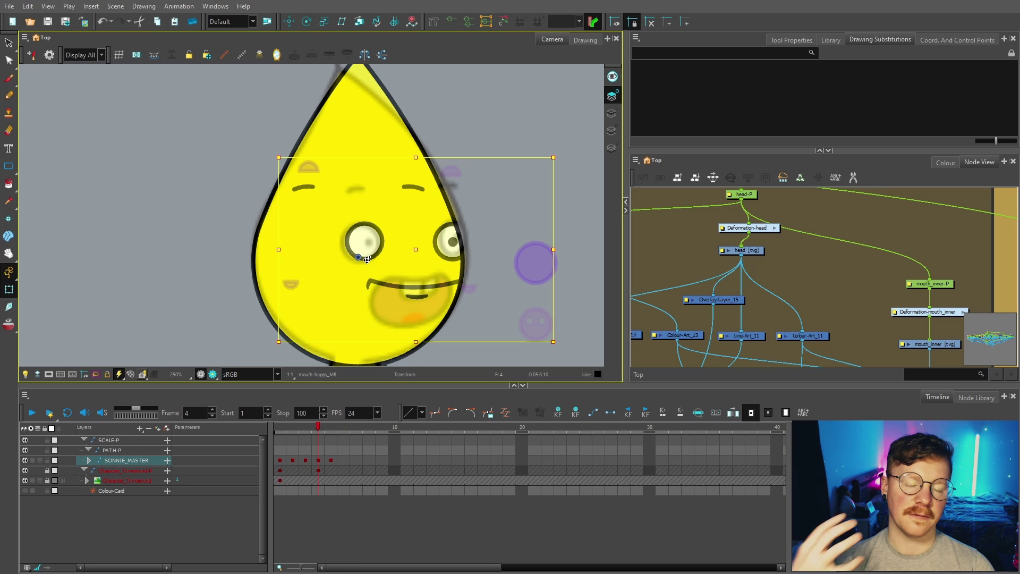
key("ctrl+Num_Lock")
key("ctrl+z")
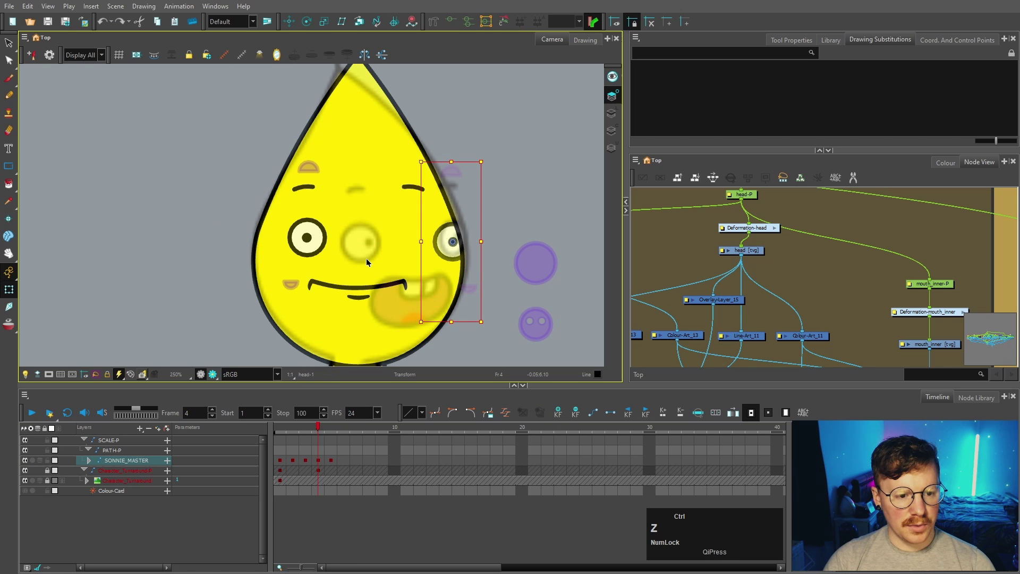
Select the mouth drawing and flip through the mouth and eye substitution drawings.
left_click(223, 208)
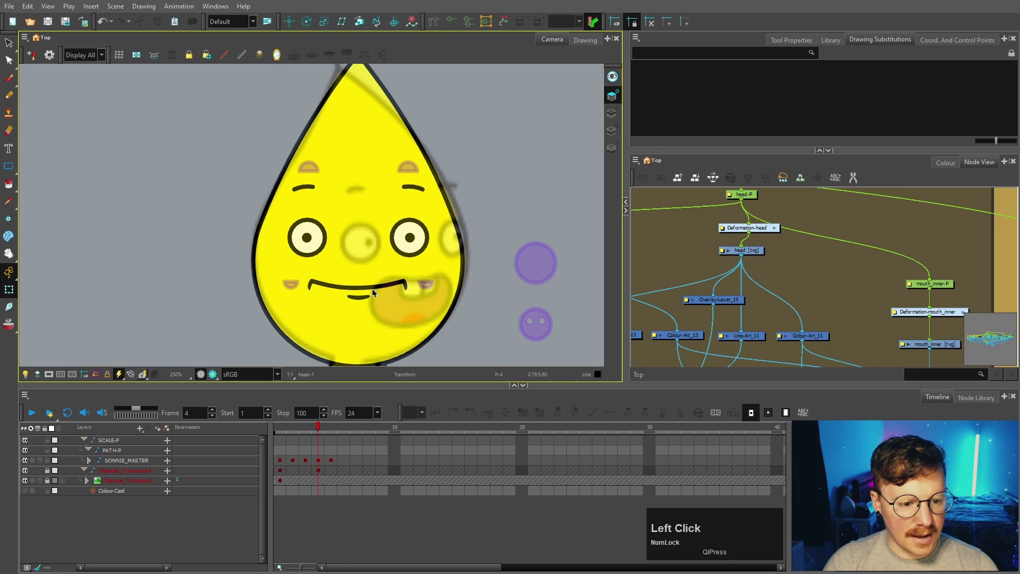
type("bb")
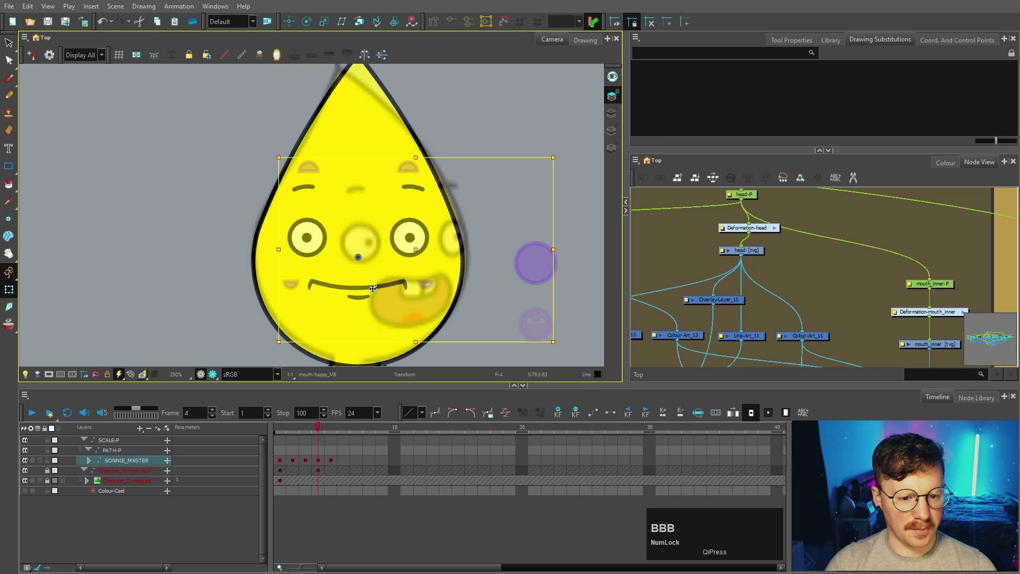
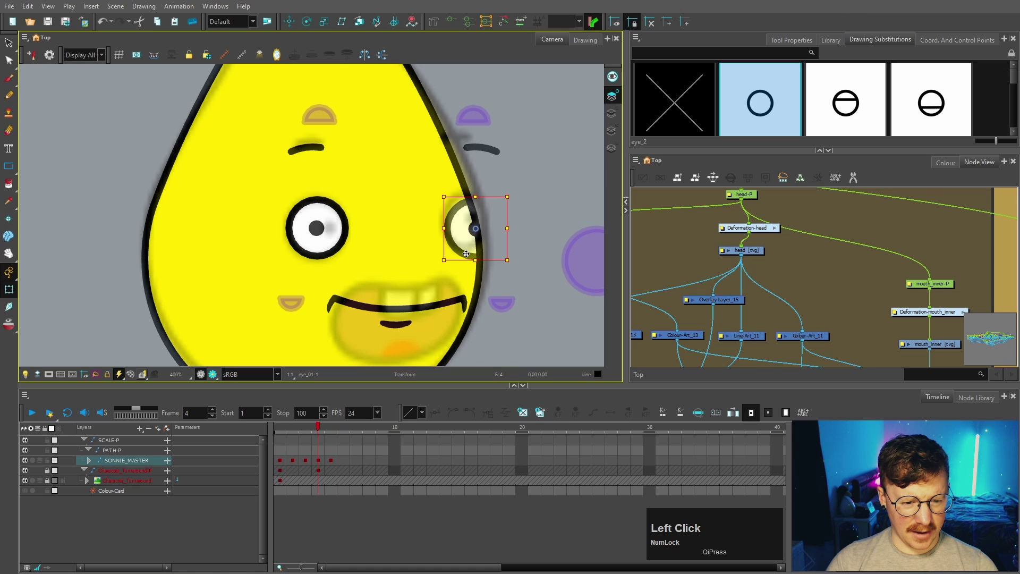
type("bbb")
scroll("down", 3)
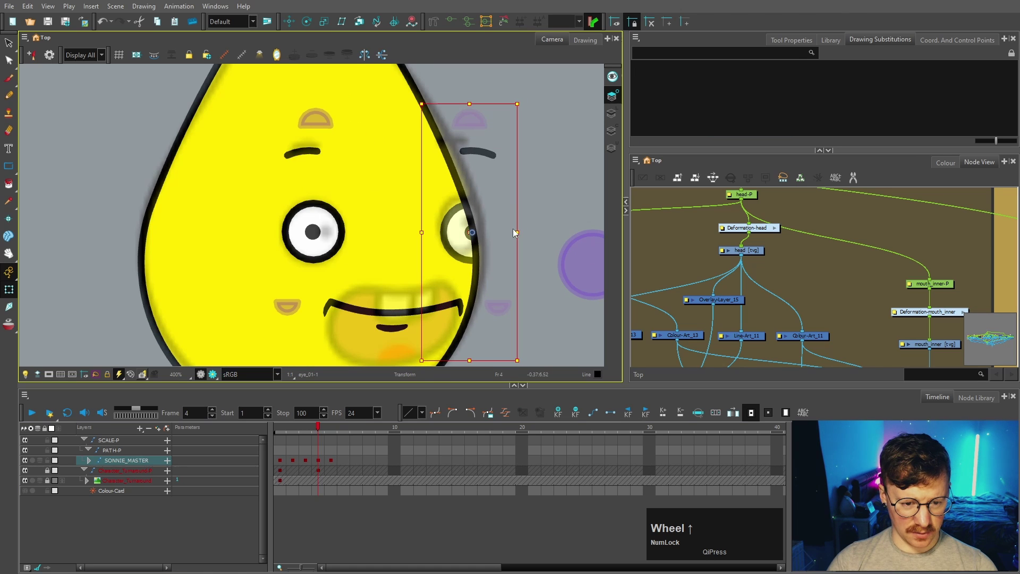
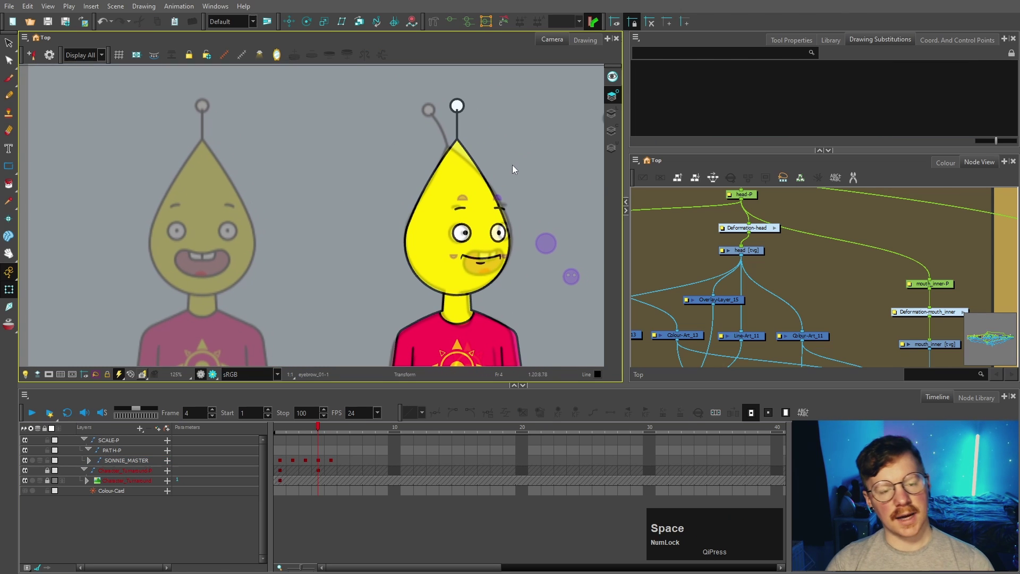
scroll("up", 3)
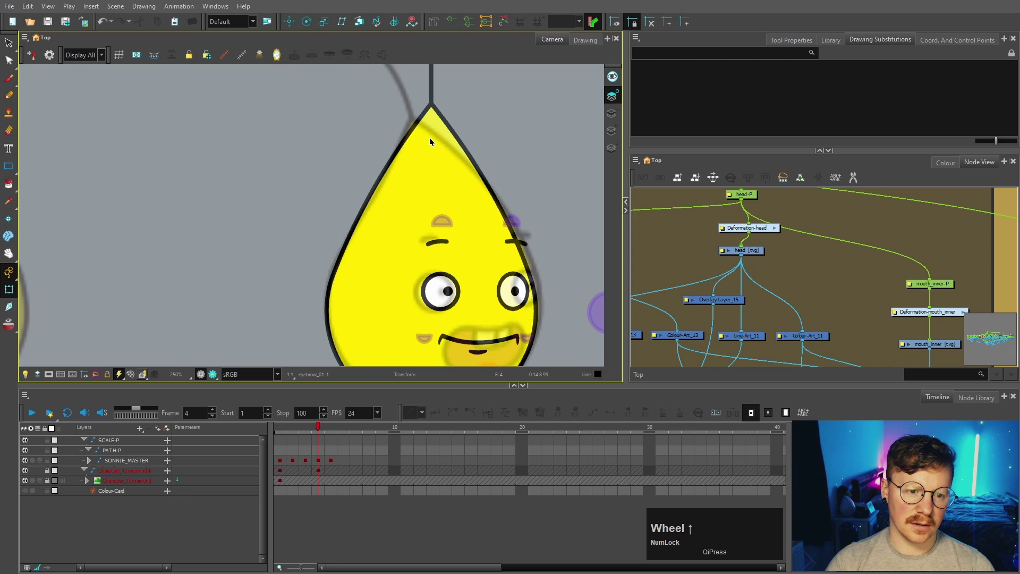
scroll("down", 3)
key("space")
left_click(458, 114)
key("space")
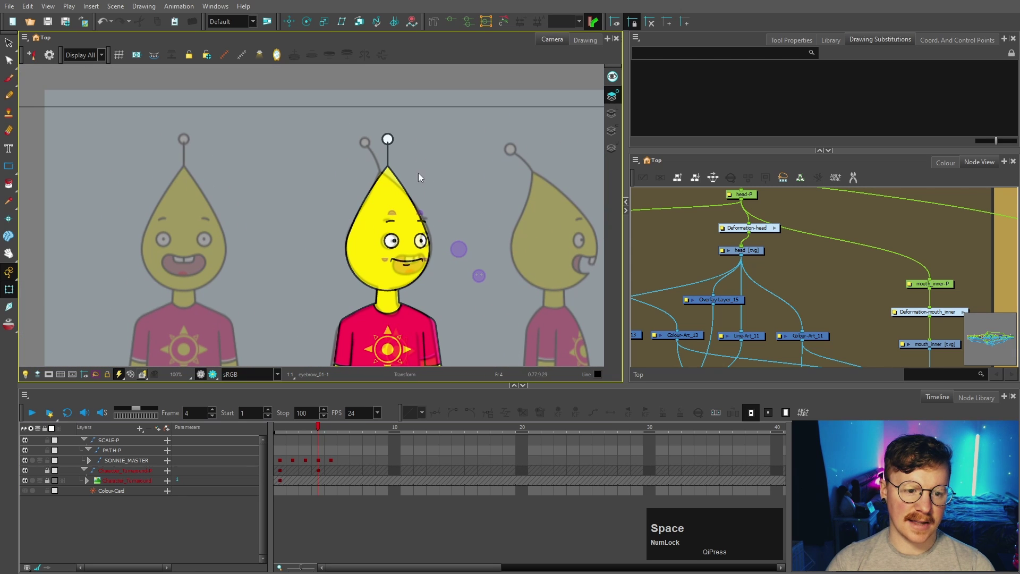
key("space")
left_click(404, 163)
key("space")
scroll("up", 3)
left_click(378, 108)
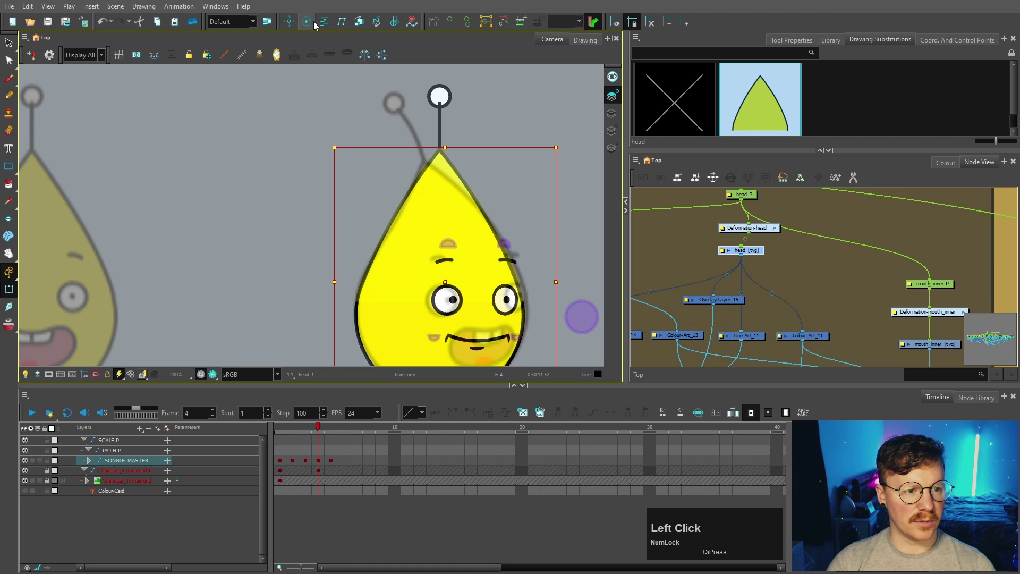
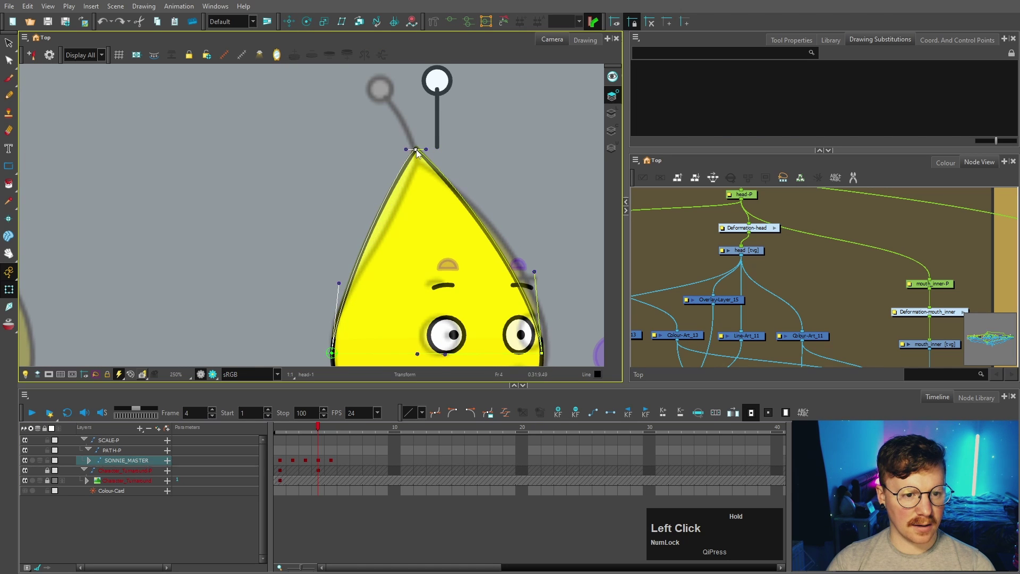
left_click(417, 131)
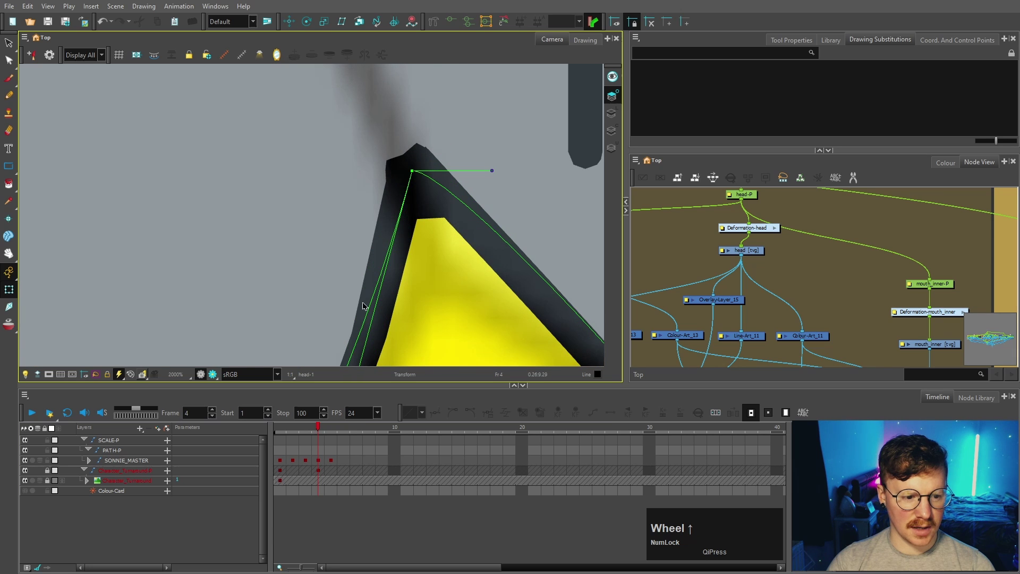
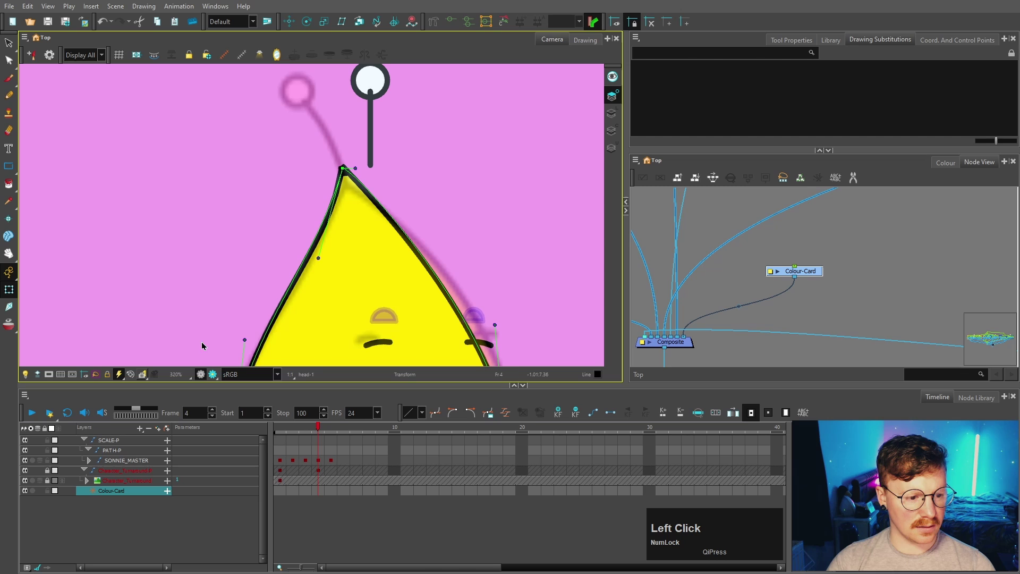
scroll("down", 3)
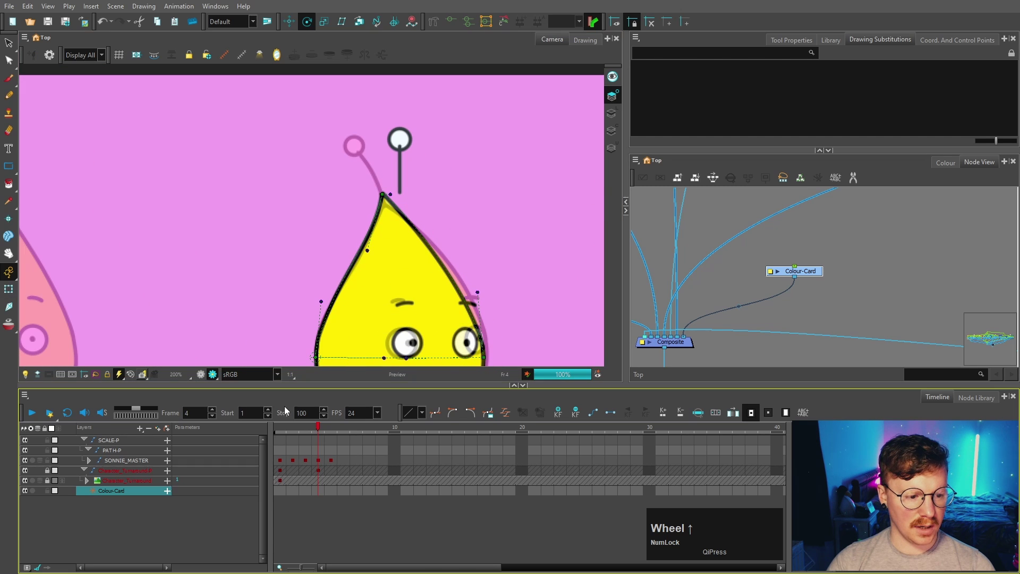
left_click(201, 379)
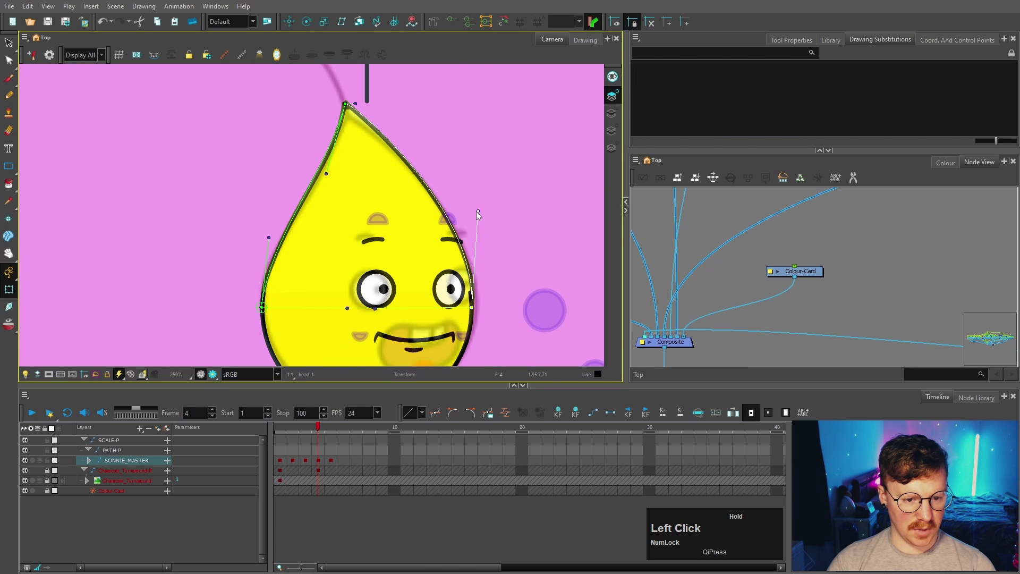
scroll("up", 3)
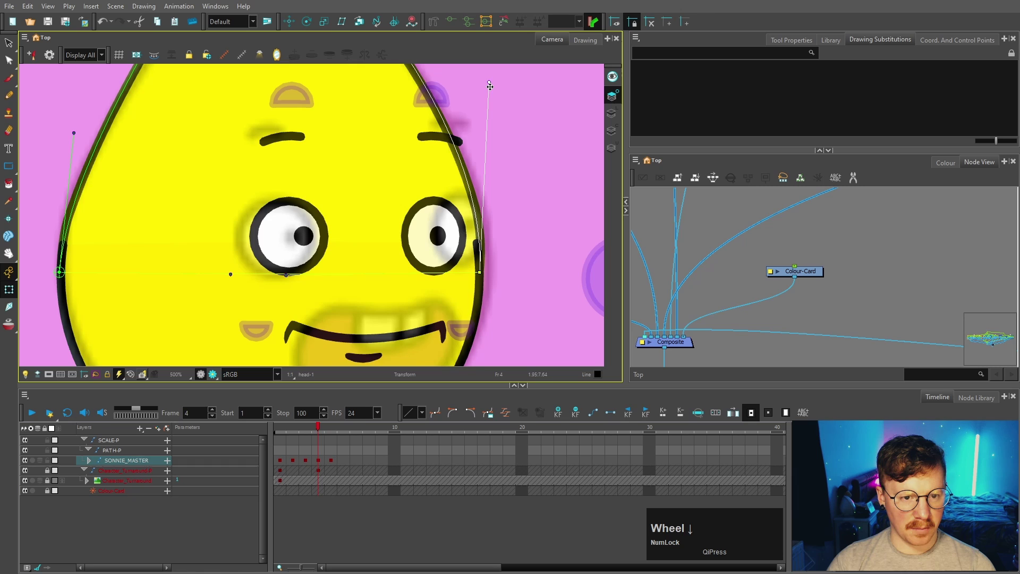
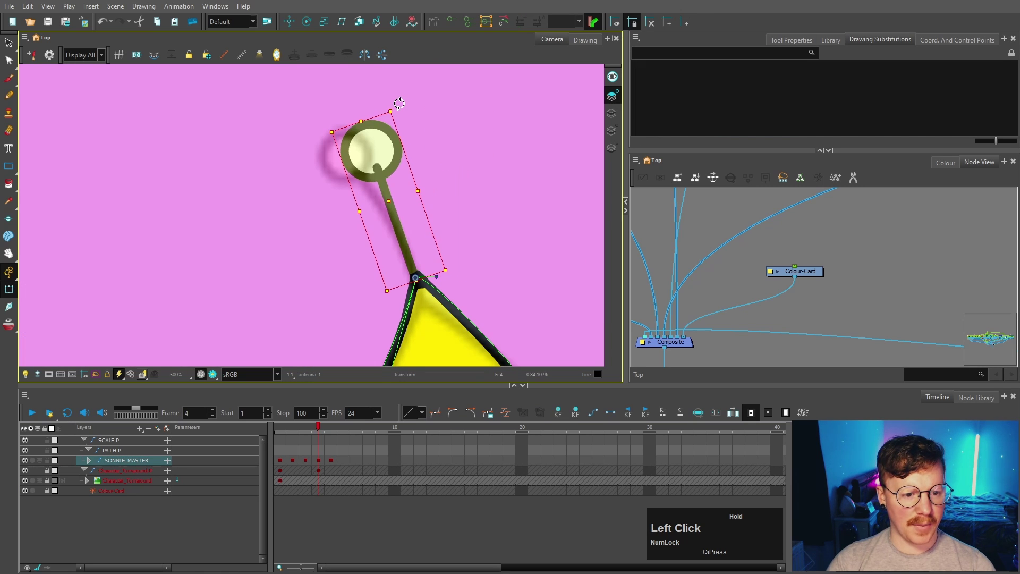
left_click(729, 73)
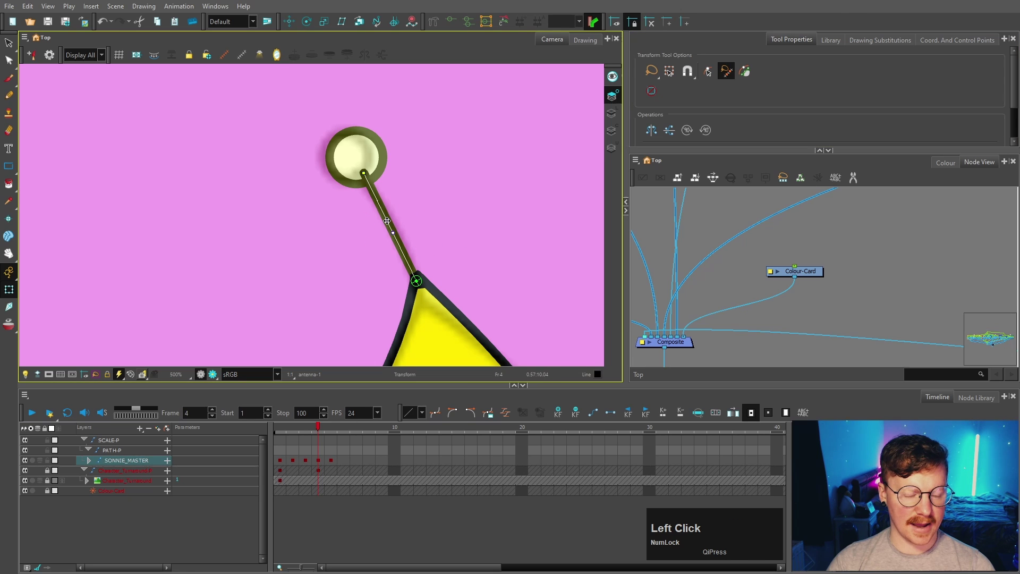
left_click(463, 213)
scroll("down", 3)
key("space")
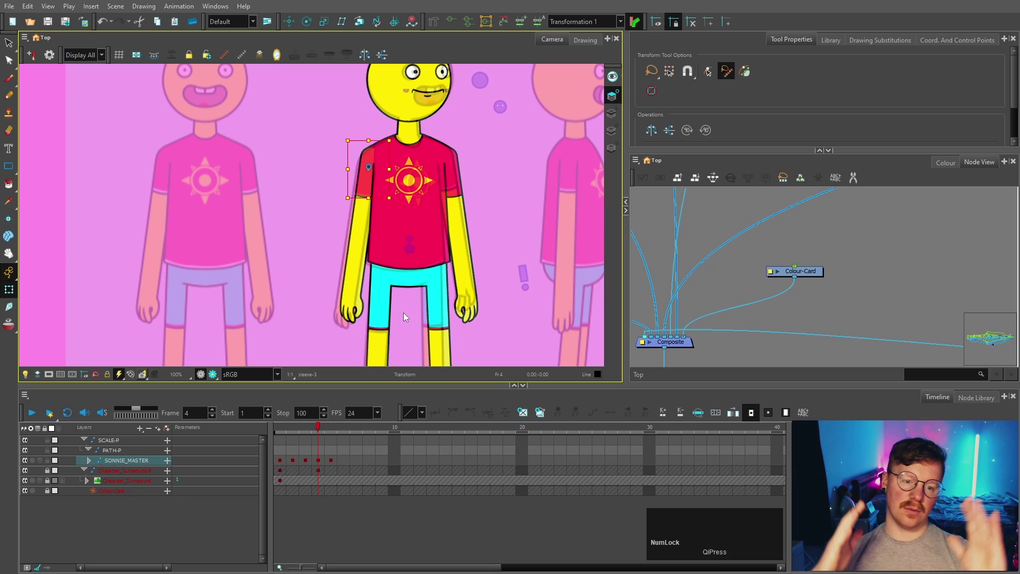
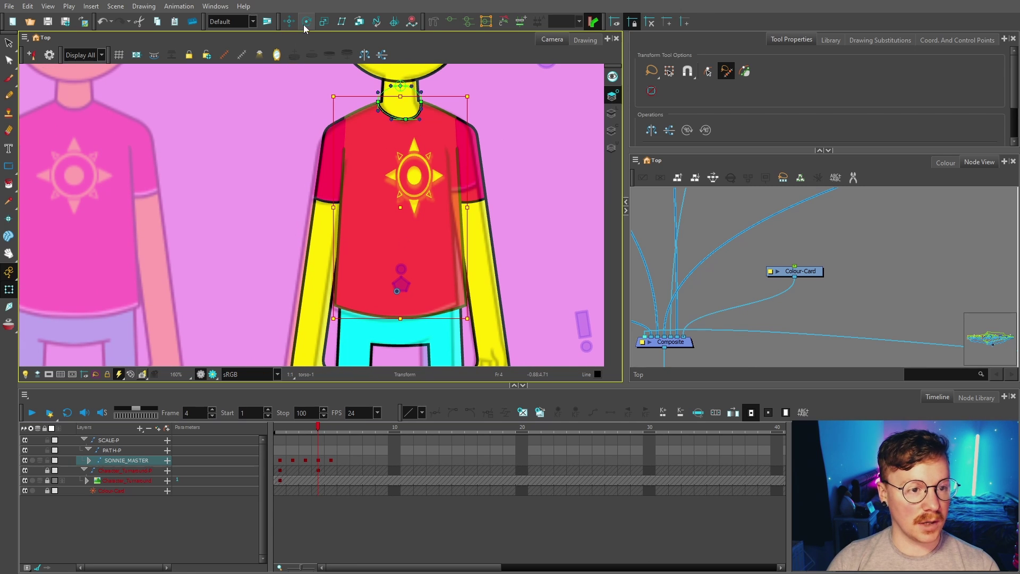
Show the torso's deformation controls before disabling the Colour-Card.
left_click(447, 25)
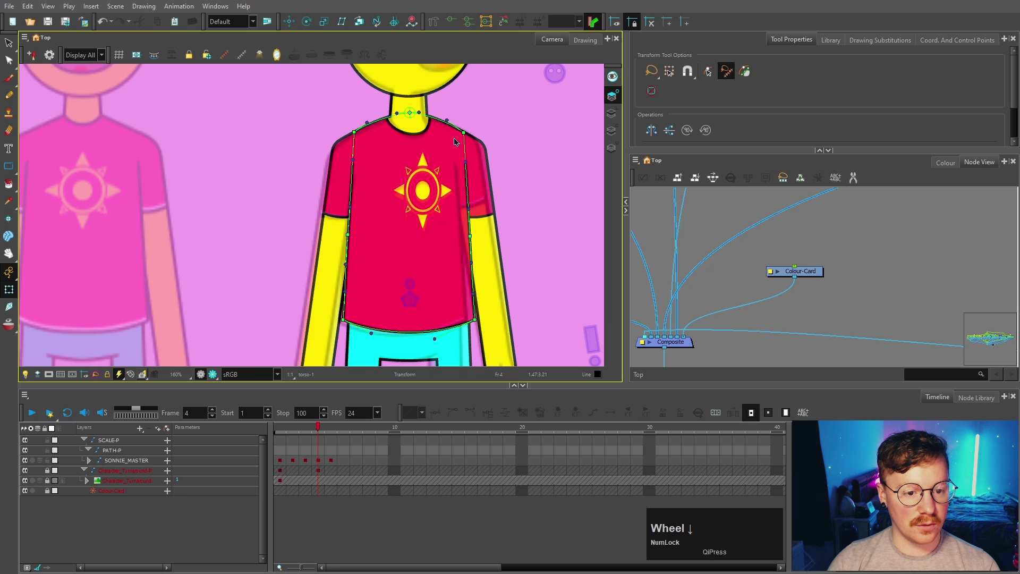
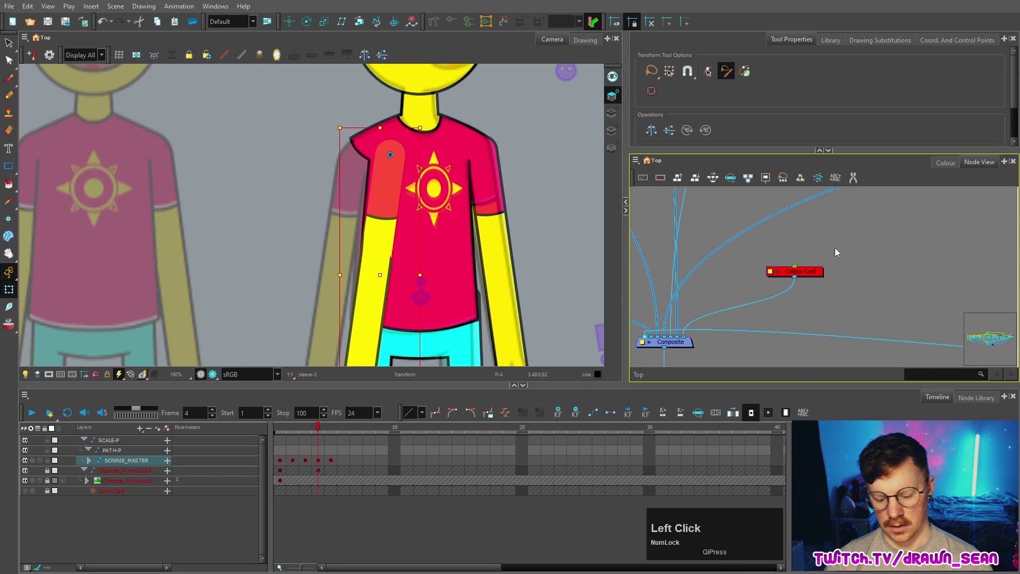
key("o")
scroll("down", 3)
key("space")
left_click(842, 310)
key("space")
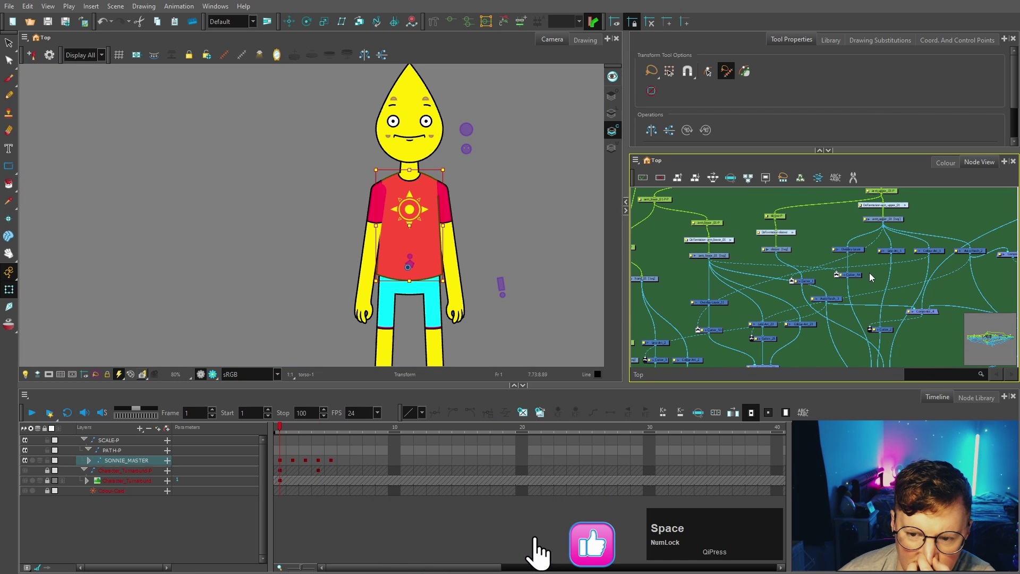
scroll("up", 3)
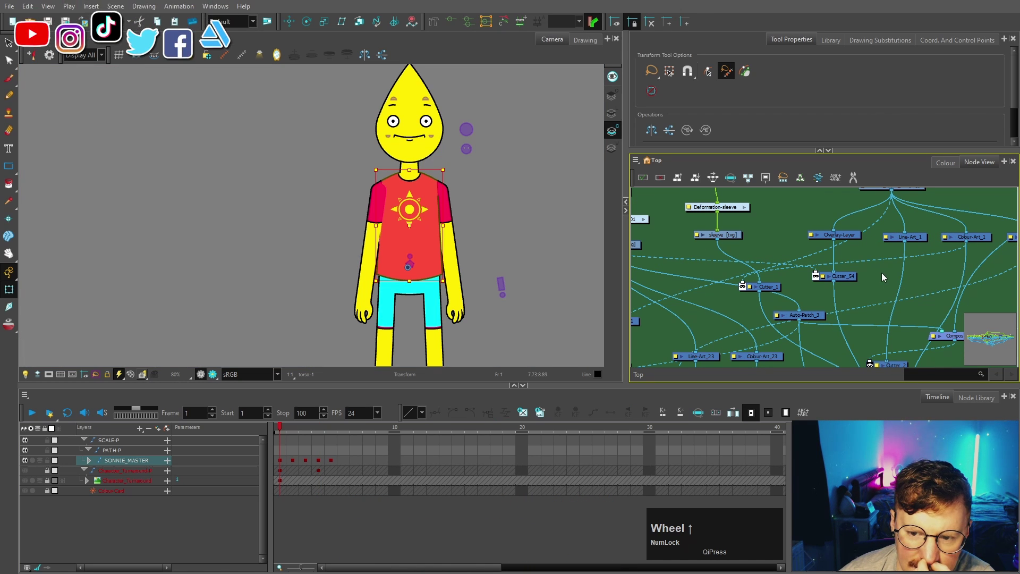
scroll("down", 3)
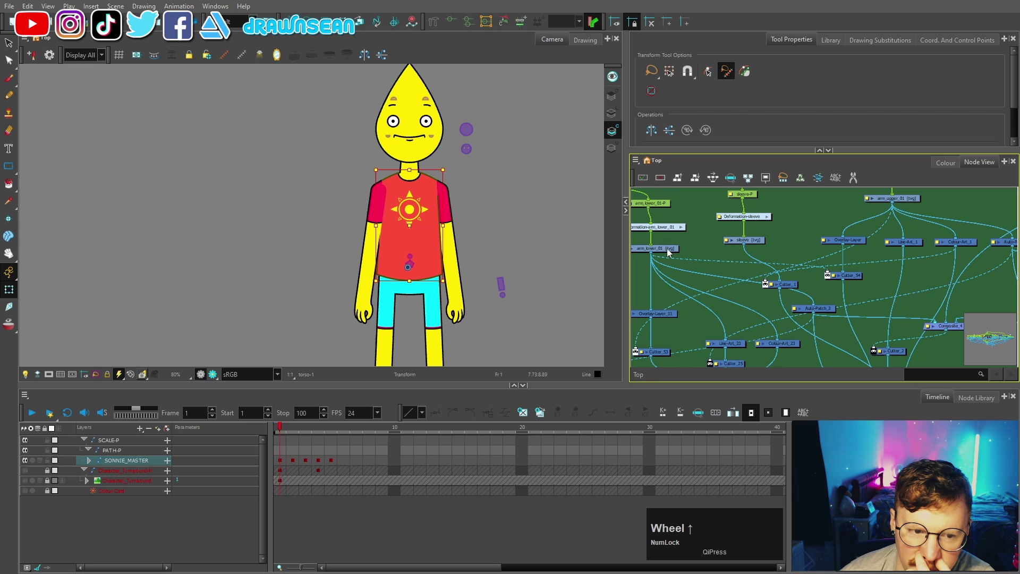
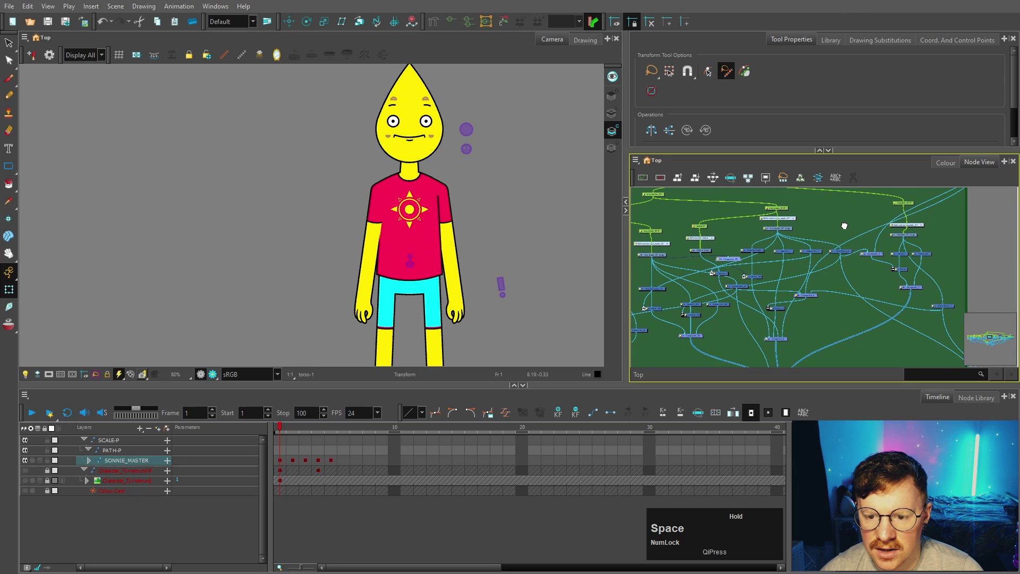
left_click(958, 235)
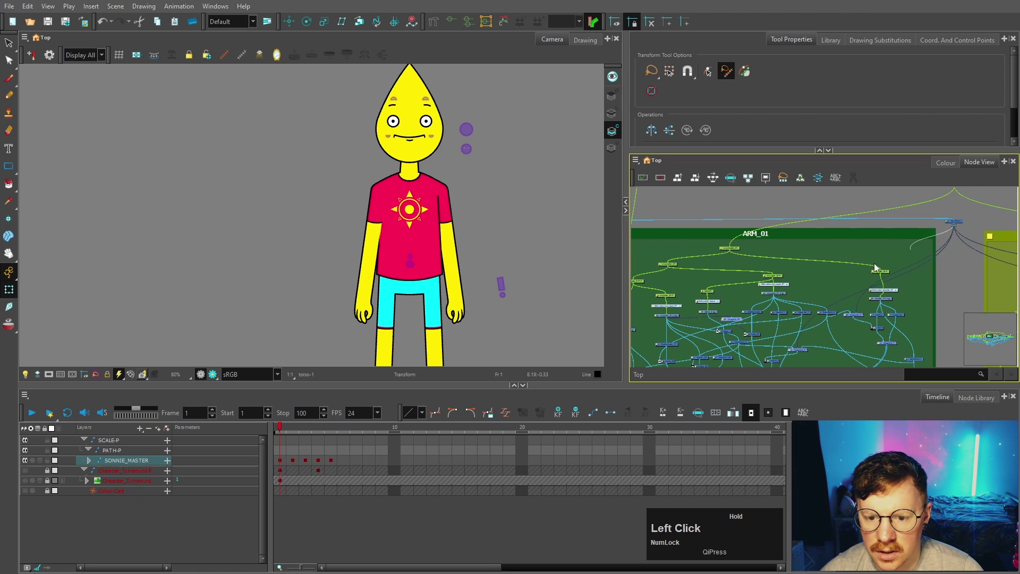
key("space")
scroll("up", 3)
key("space")
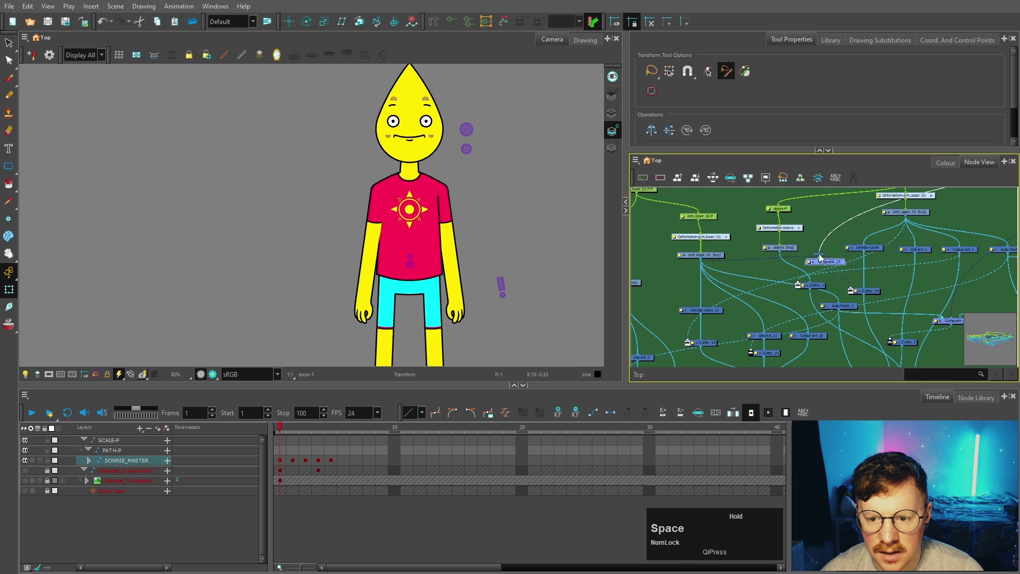
scroll("up", 3)
key("space")
key("space")
left_click(879, 265)
type("bbbbb")
scroll("up", 3)
left_click(797, 276)
key("a")
left_click(903, 293)
scroll("down", 3)
left_click(315, 435)
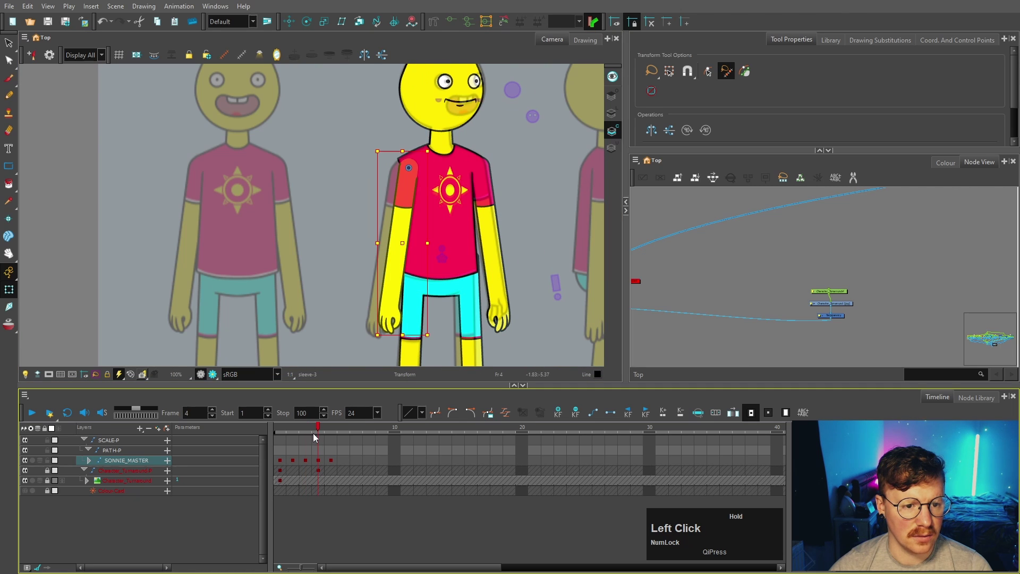
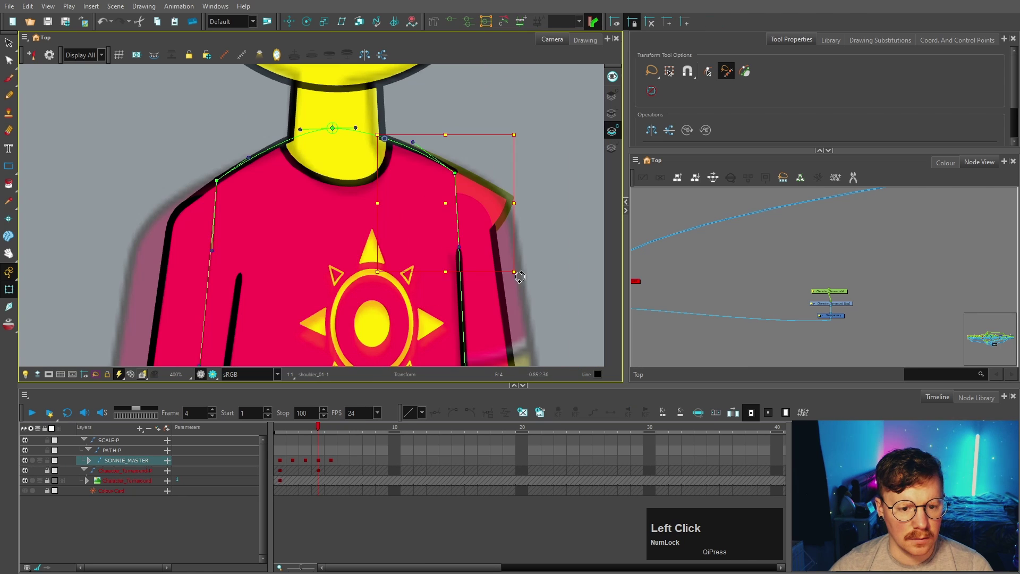
Rotate the shoulder piece, then select a shorts-leg piece and step through its deformer to check it.
key("z")
left_click(315, 23)
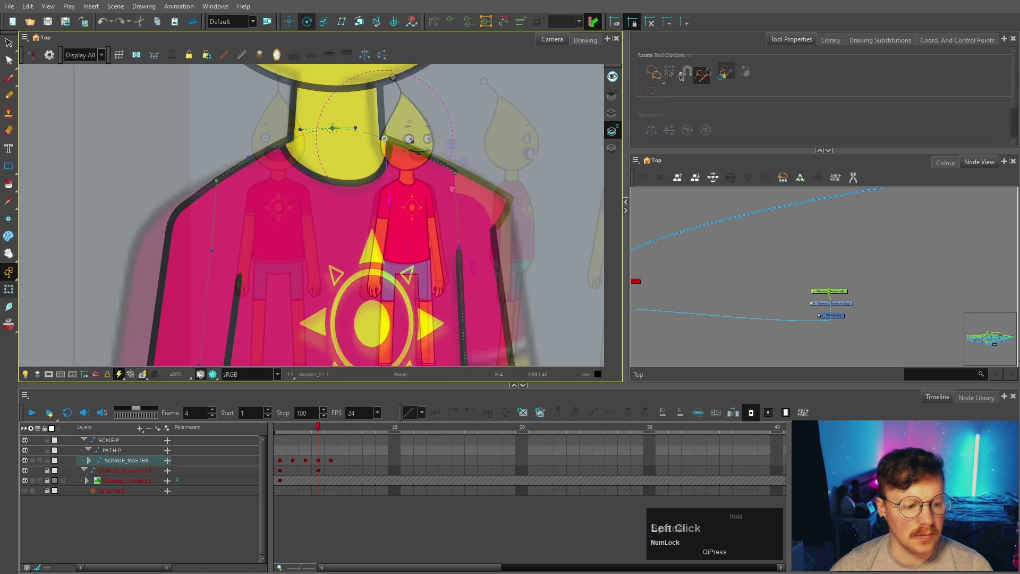
key("space")
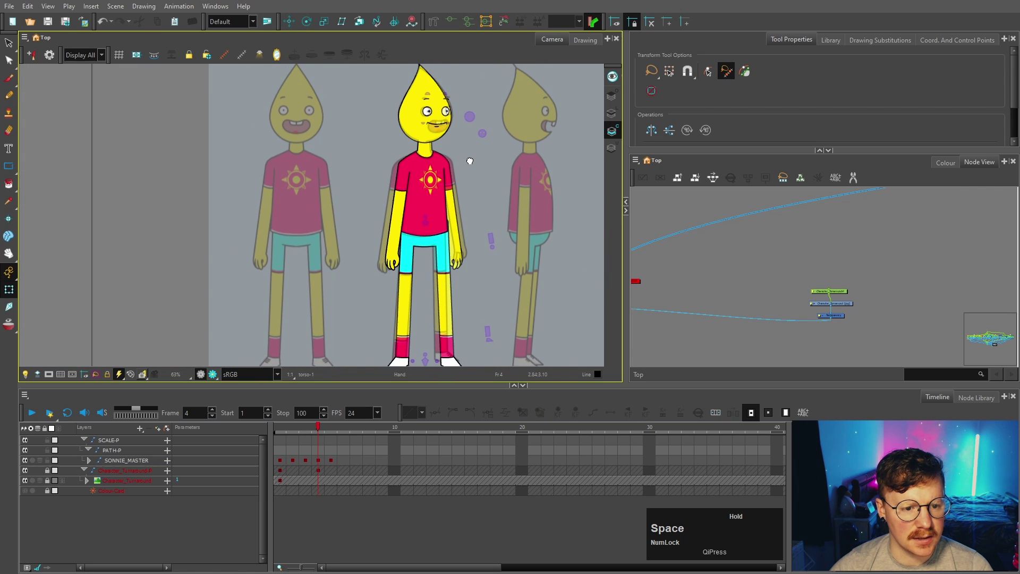
scroll("up", 3)
left_click(456, 189)
type("bbbb")
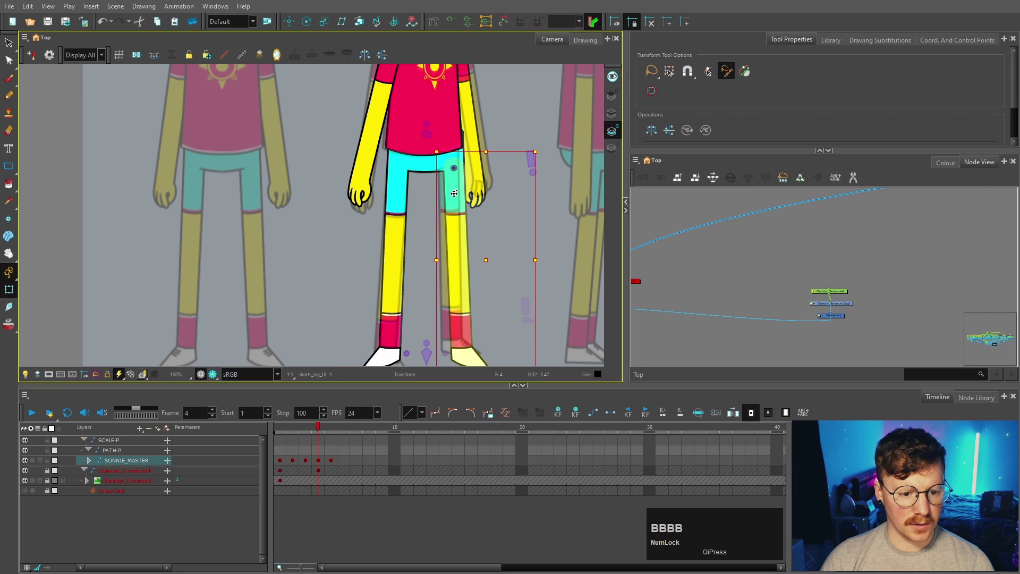
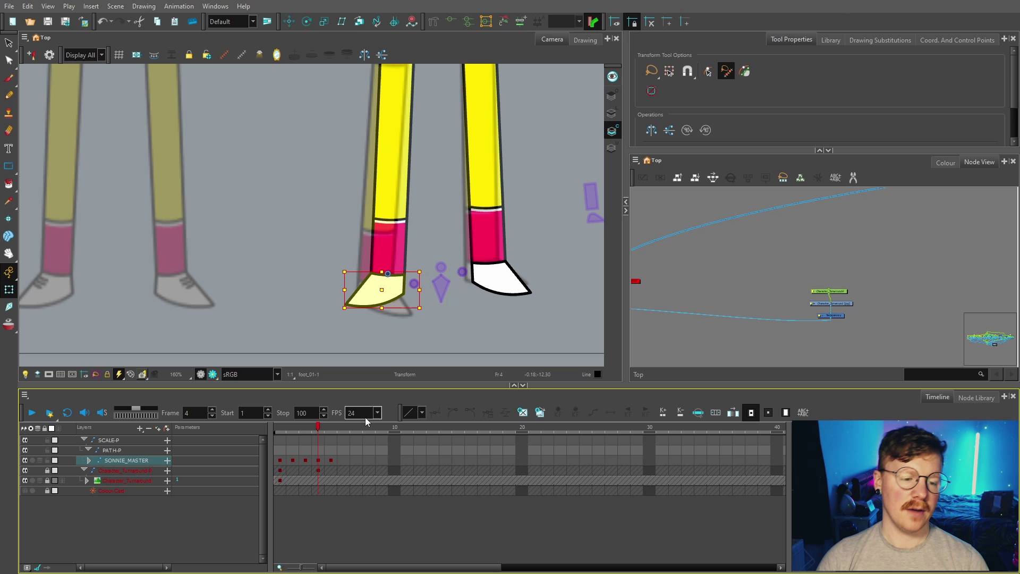
Go to frame 10 on the master layer and set a keyframe there.
scroll("down", 3)
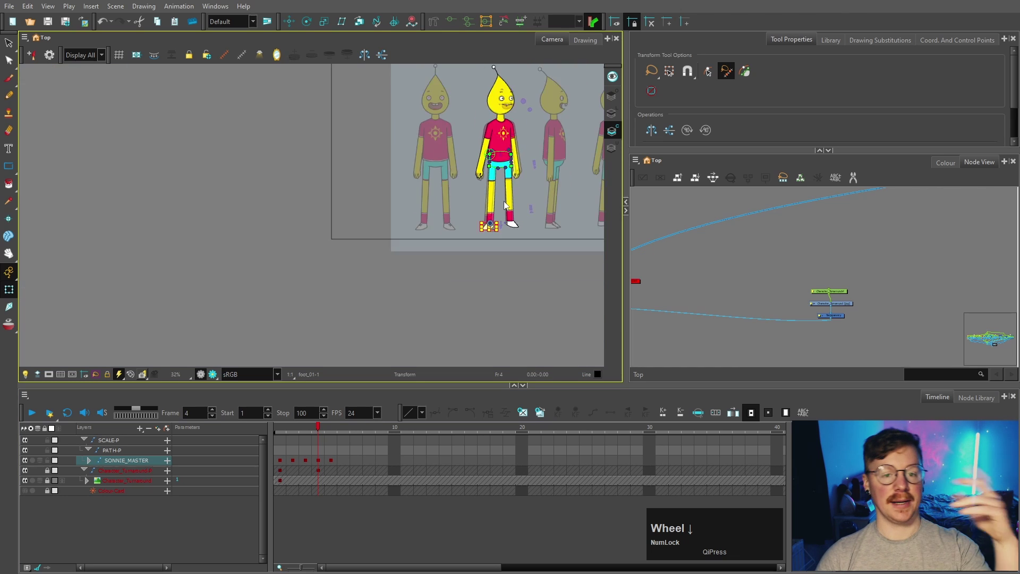
left_click(343, 465)
key("ctrl+c")
left_click(395, 464)
scroll("down", 3)
left_click(446, 464)
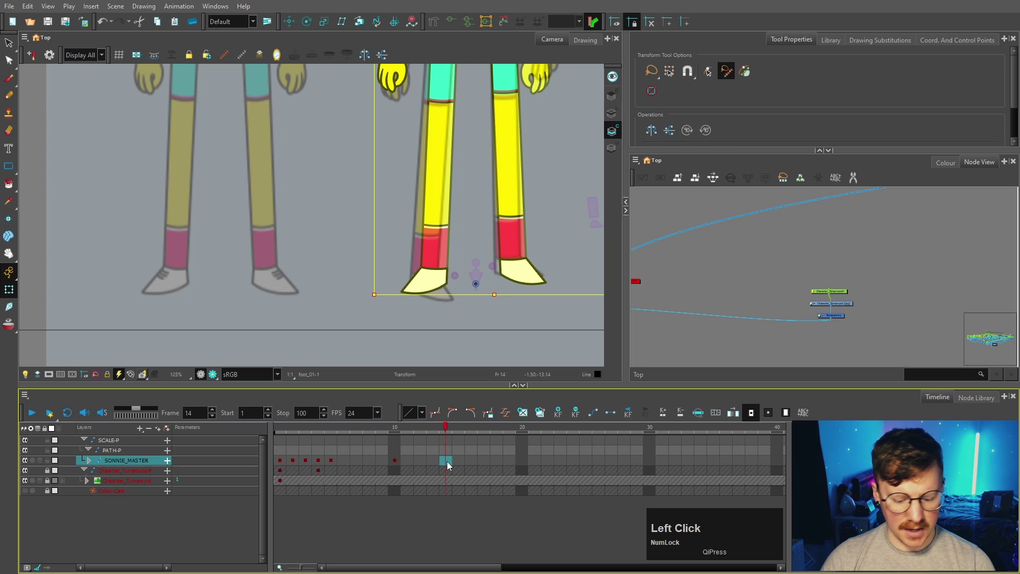
key("F6")
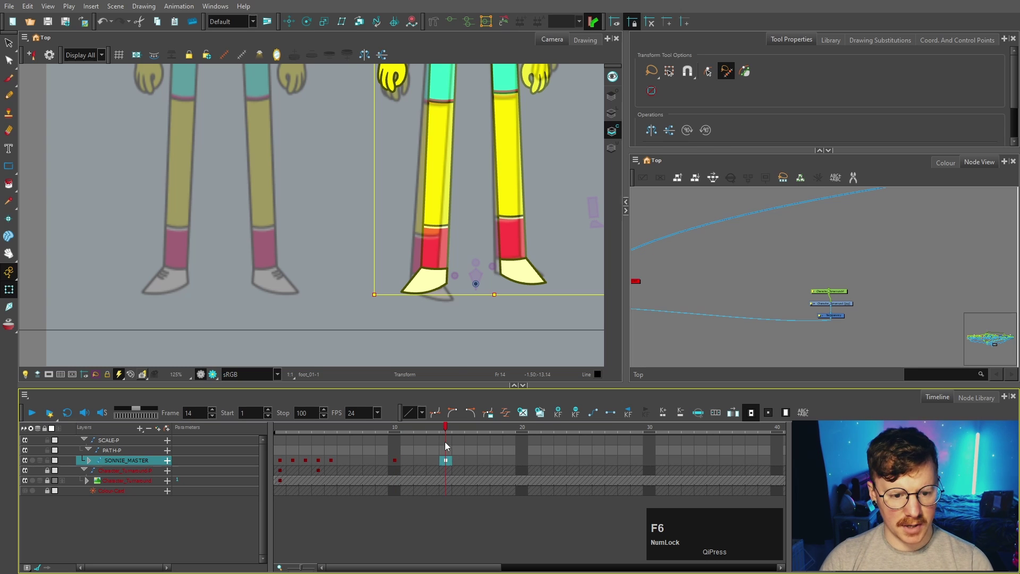
left_click(470, 315)
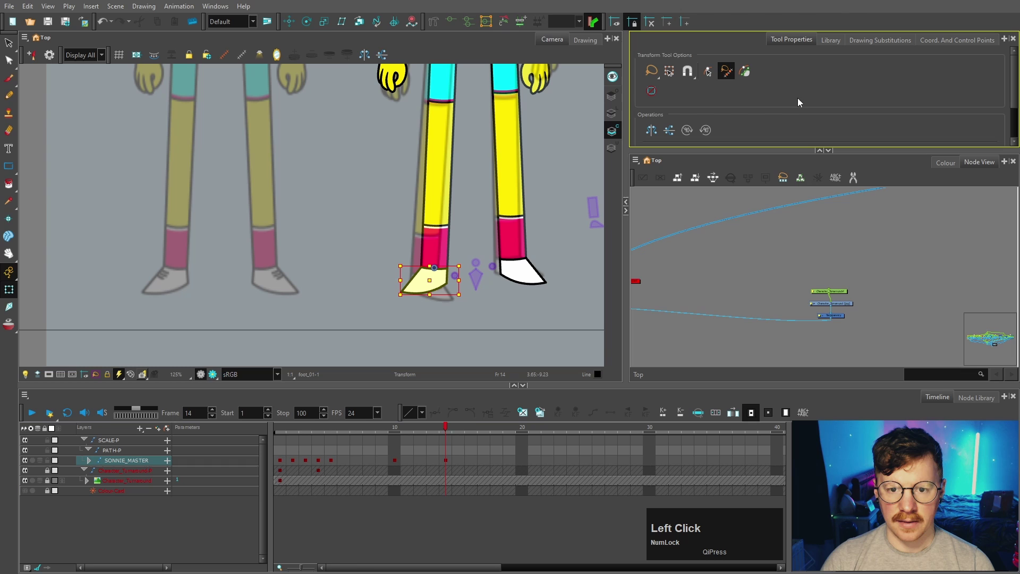
left_click(659, 133)
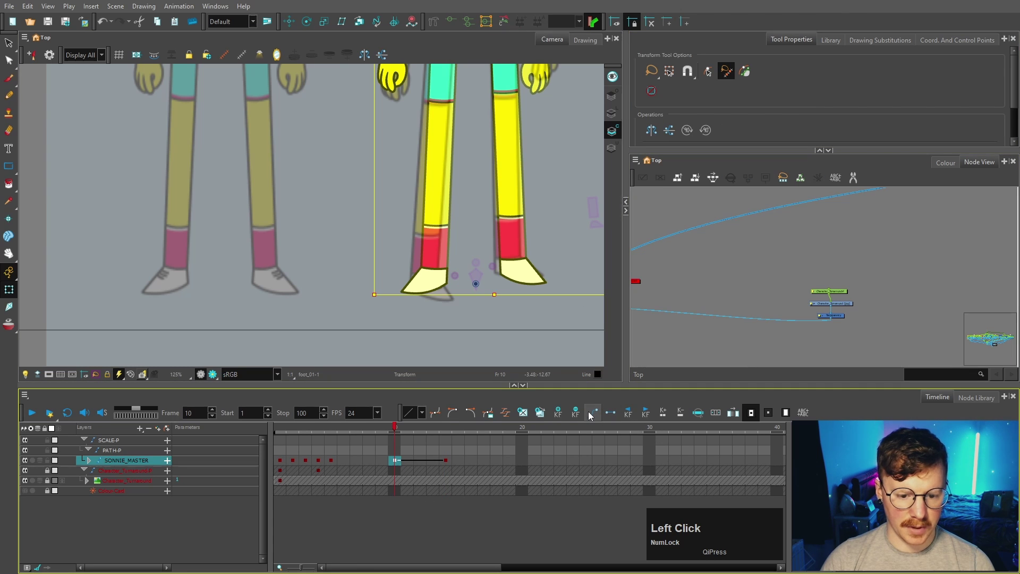
left_click(439, 332)
scroll("up", 3)
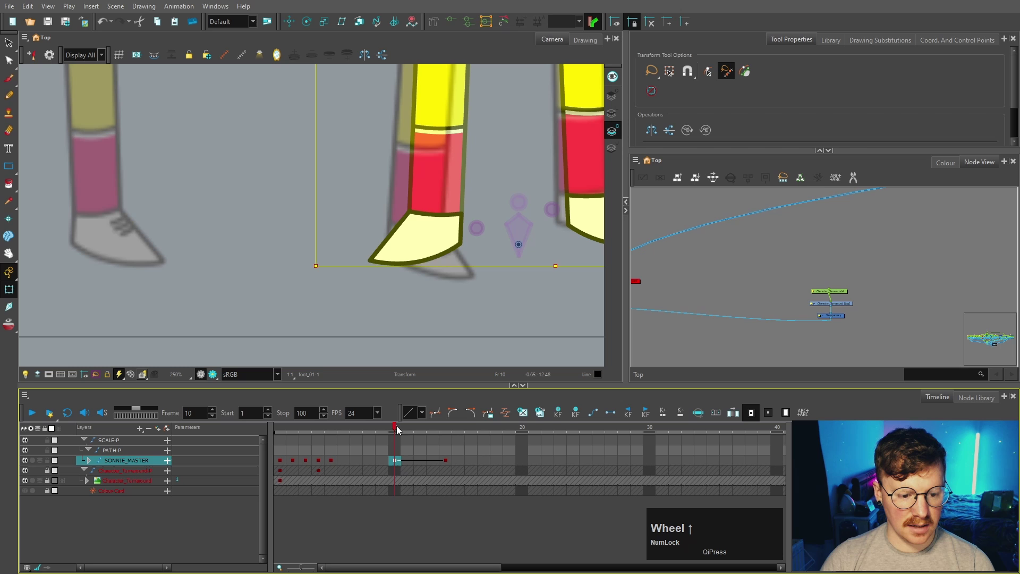
left_click(400, 428)
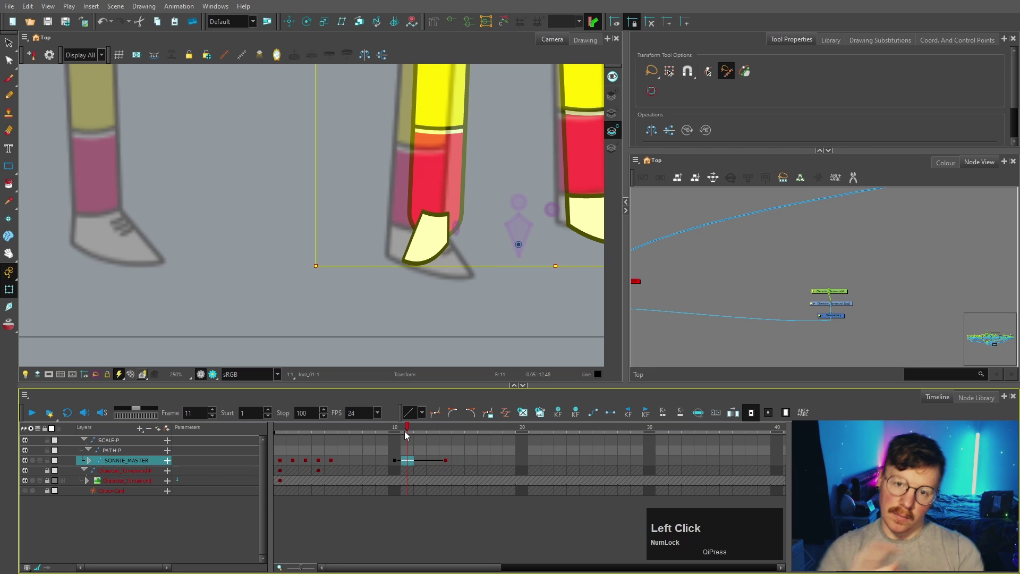
left_click(414, 430)
scroll("down", 3)
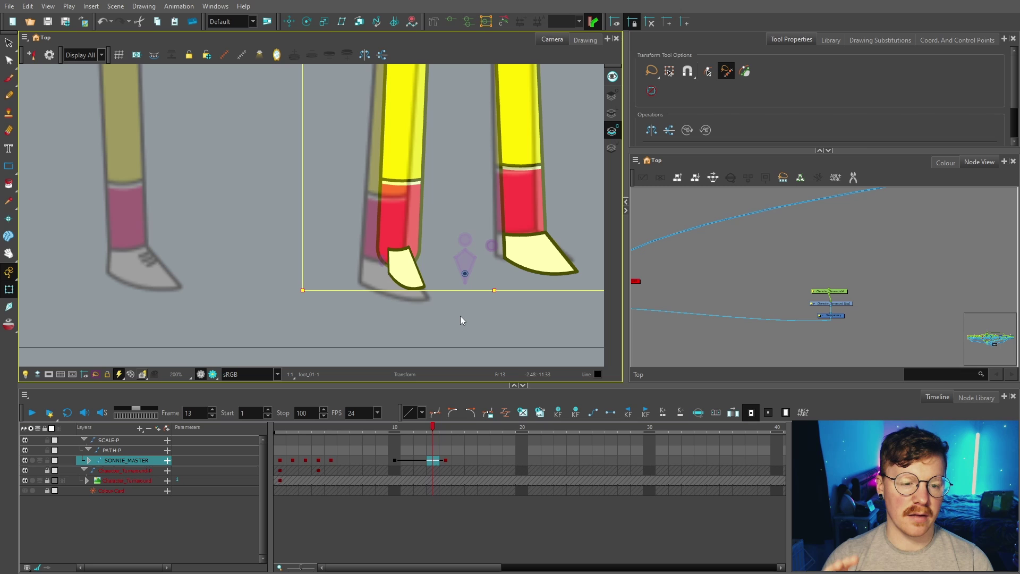
key("ctrl+z")
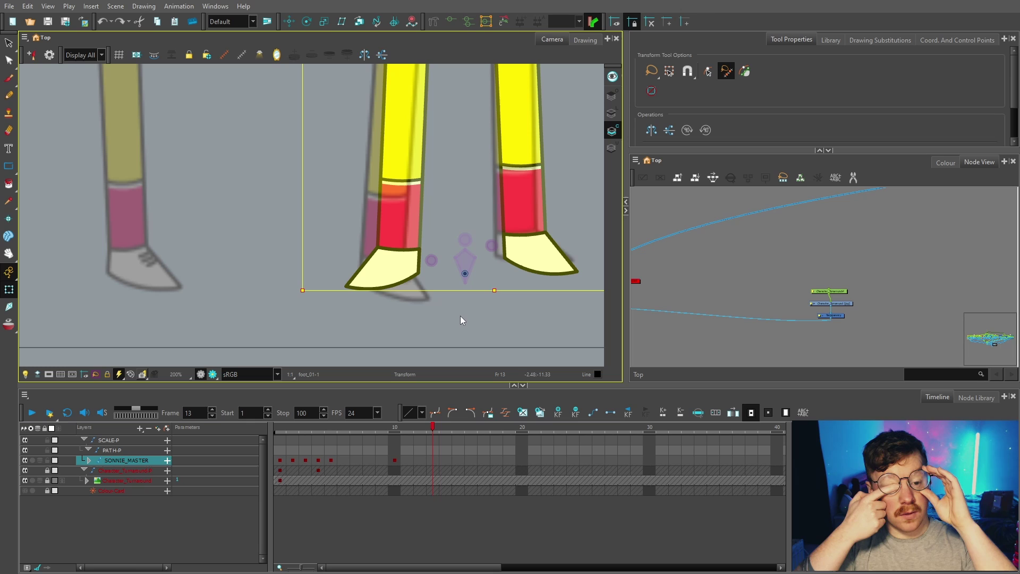
left_click(432, 279)
scroll("up", 3)
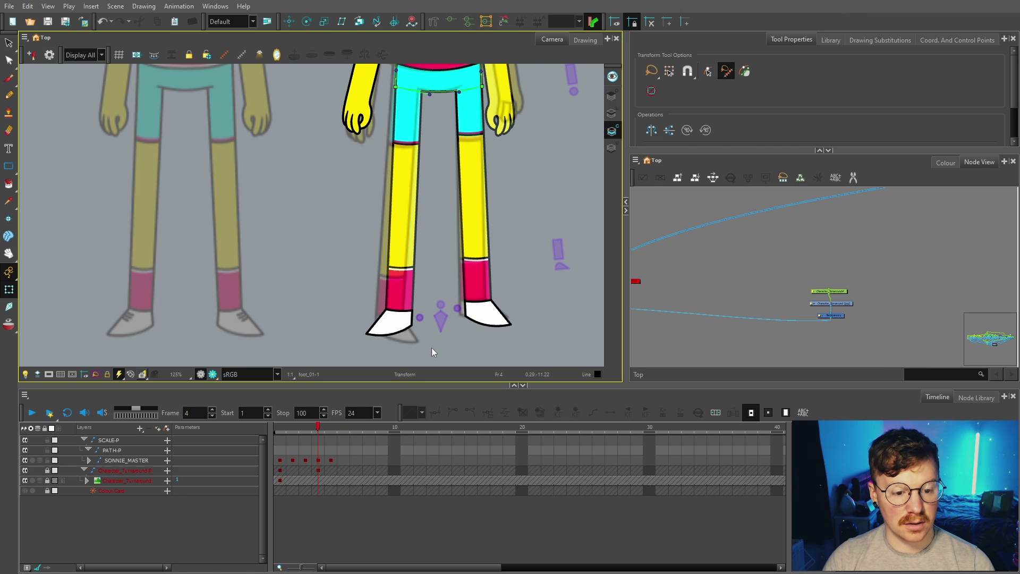
Select the foot and bring up its second substitution drawing, foot_01 drawing 2.
scroll("up", 3)
left_click(378, 308)
scroll("down", 3)
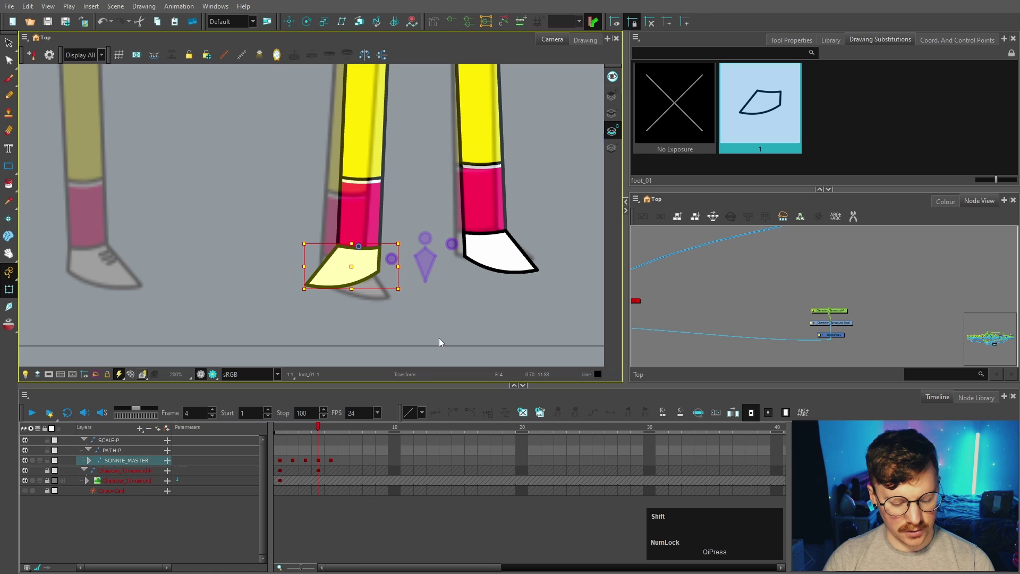
key("shift+alt+d")
left_click(502, 318)
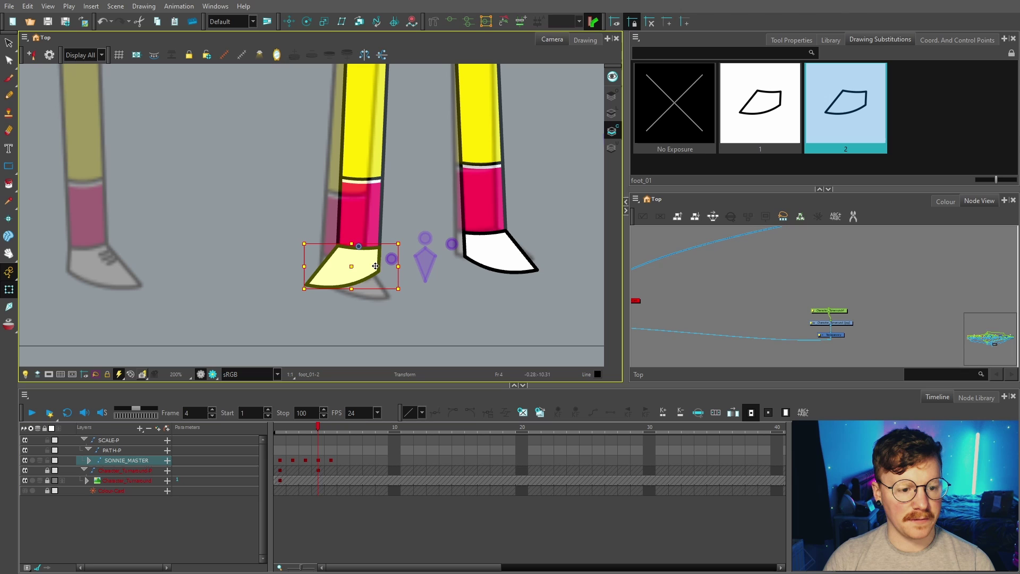
Flip the foot drawing horizontally with Apply to Line and Colour Art enabled.
left_click(715, 120)
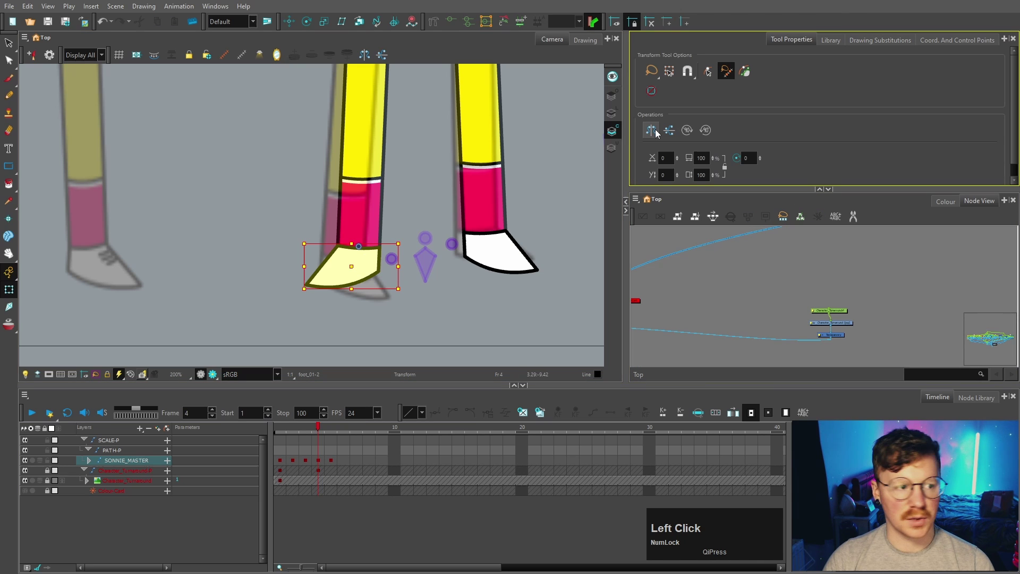
left_click(9, 47)
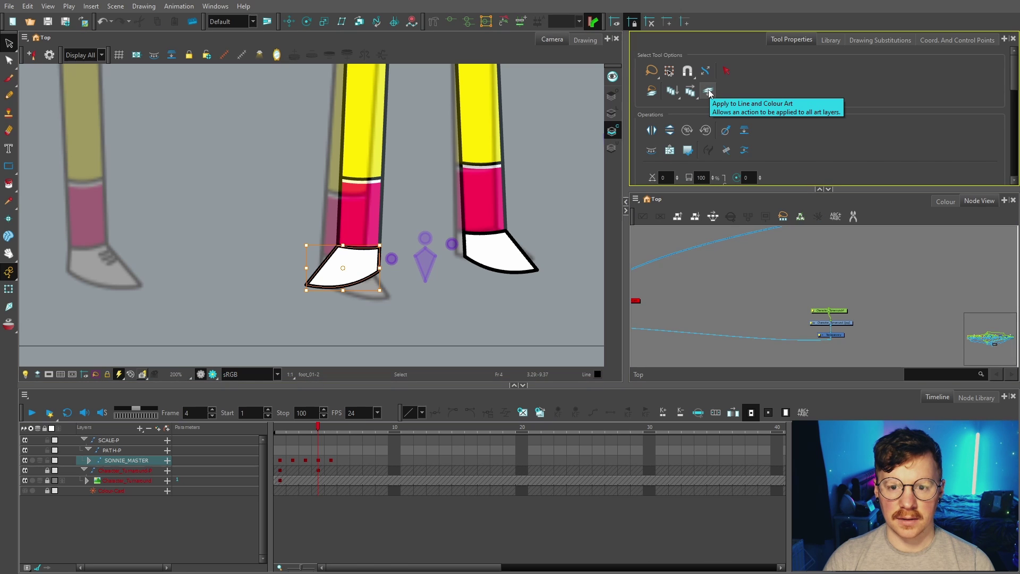
left_click(714, 92)
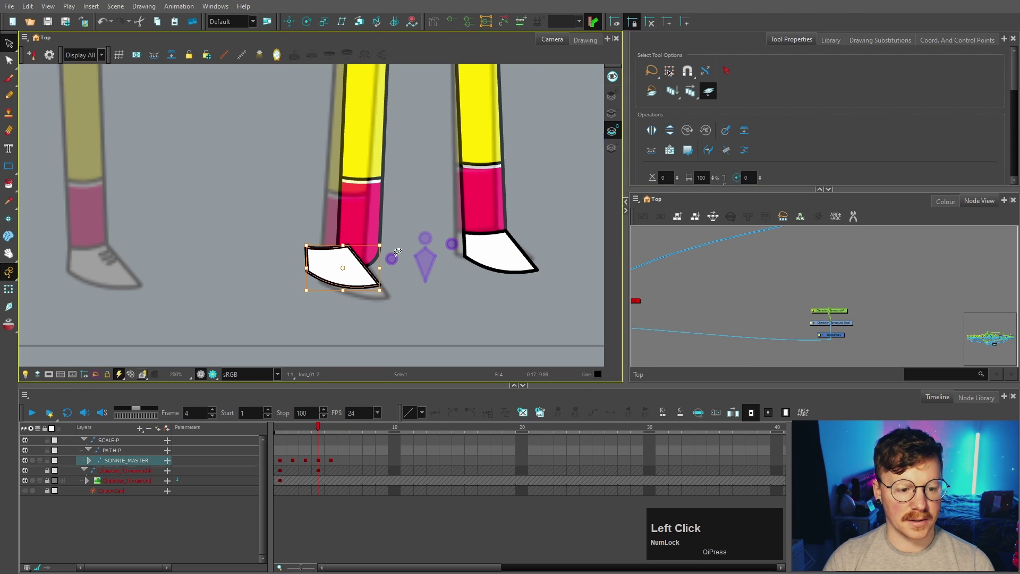
Zoom on the foot, show its deformation chain and switch to the Rigging tool to inspect it.
scroll("up", 3)
key("Right")
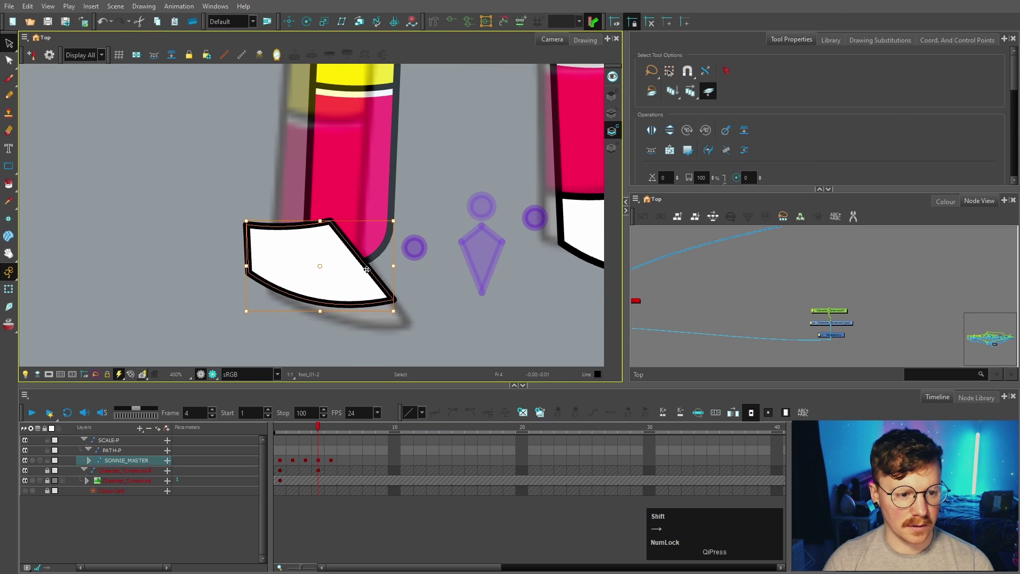
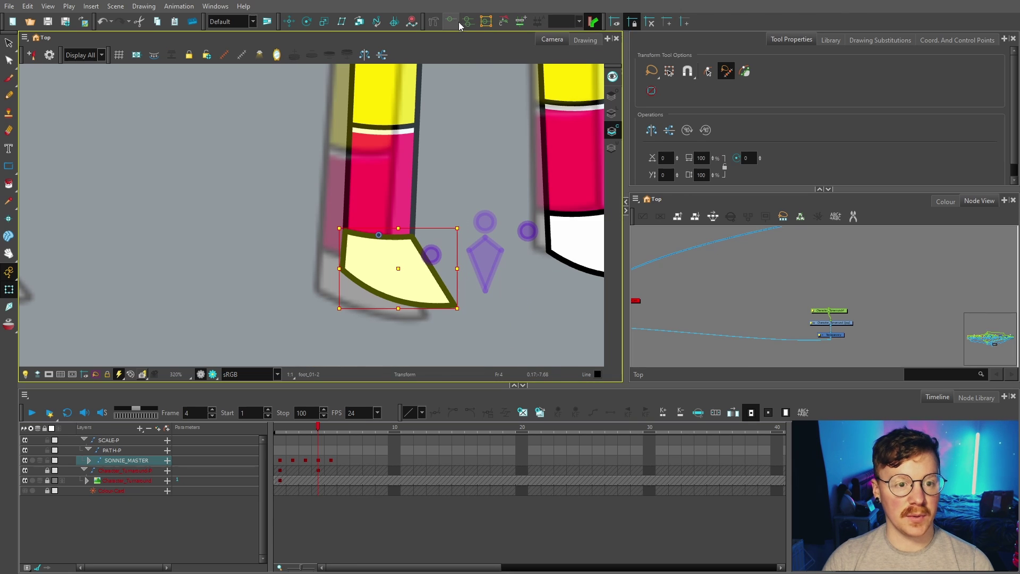
left_click(456, 26)
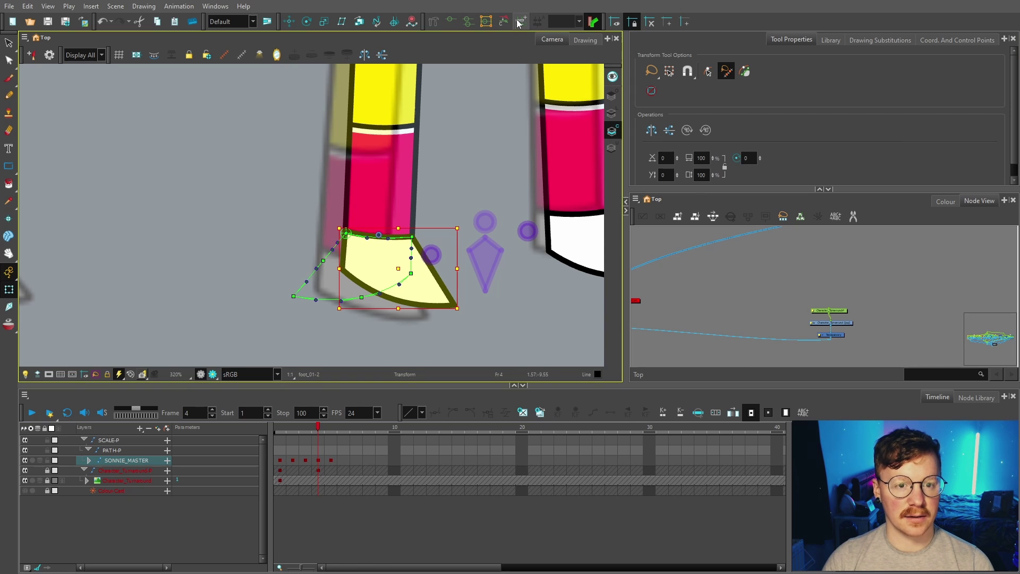
left_click(527, 24)
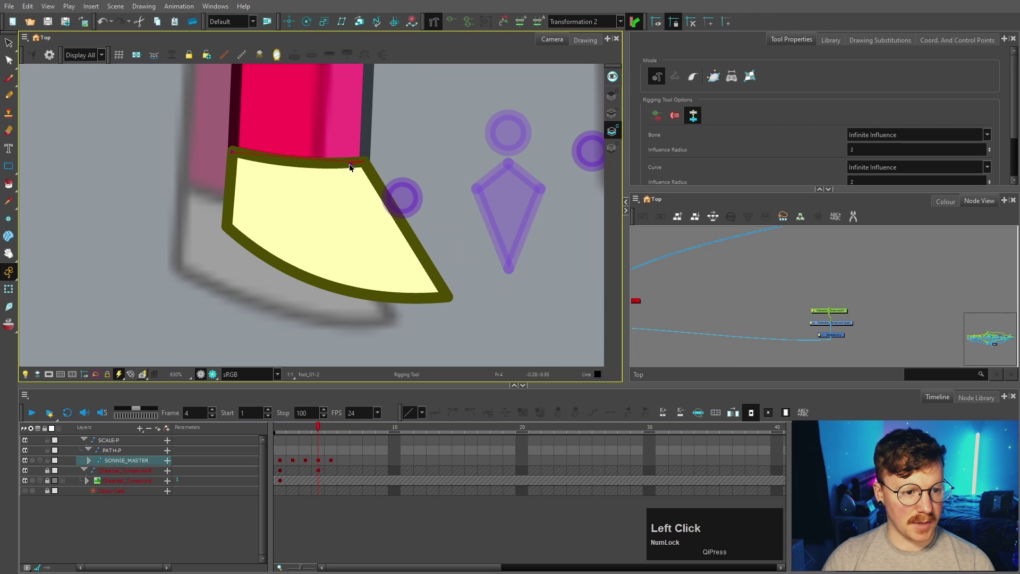
key("space")
left_click(149, 218)
Select the hip drawing and its deformation curve, then locate it in the node network.
key("space")
left_click(182, 228)
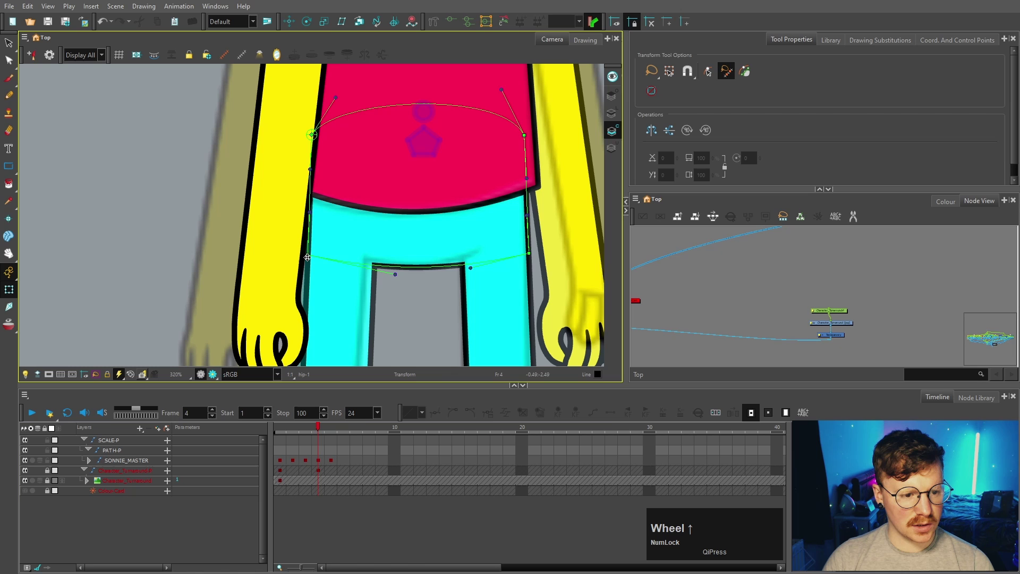
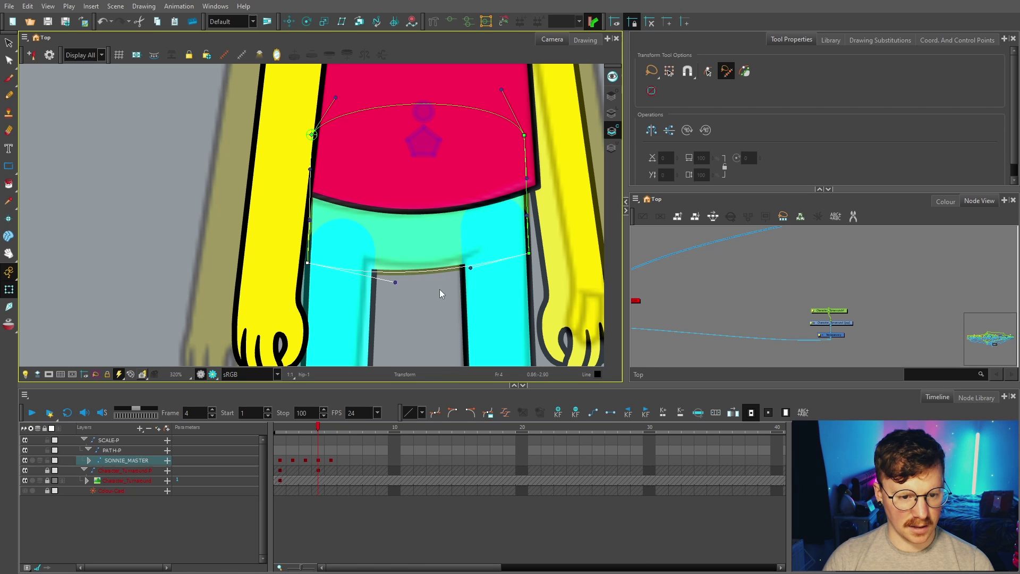
left_click(442, 293)
scroll("up", 3)
left_click(486, 248)
key("space")
left_click(489, 247)
key("space")
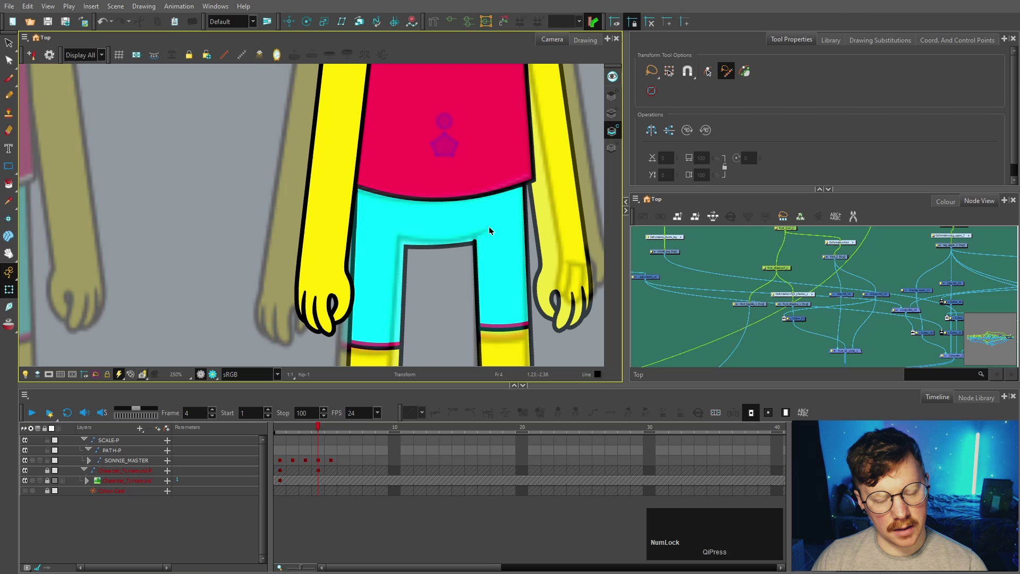
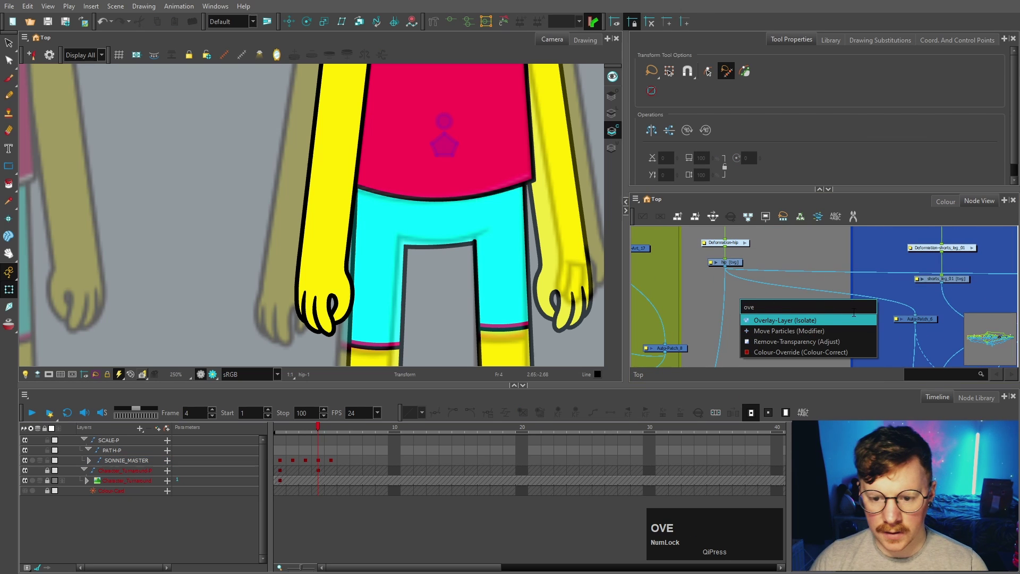
Insert an Overlay-Layer node, find hip_comp by name search and connect the overlay into it.
left_click(814, 322)
key("h")
left_click(783, 319)
left_click(748, 307)
type("hipcomp")
left_click(396, 198)
key("ctrl+c")
left_click(614, 92)
left_click(546, 47)
Draw the crotch line on the overlay with the brush so the shorts join between the legs.
scroll("down", 3)
key("space")
scroll("down", 3)
key("space")
scroll("up", 3)
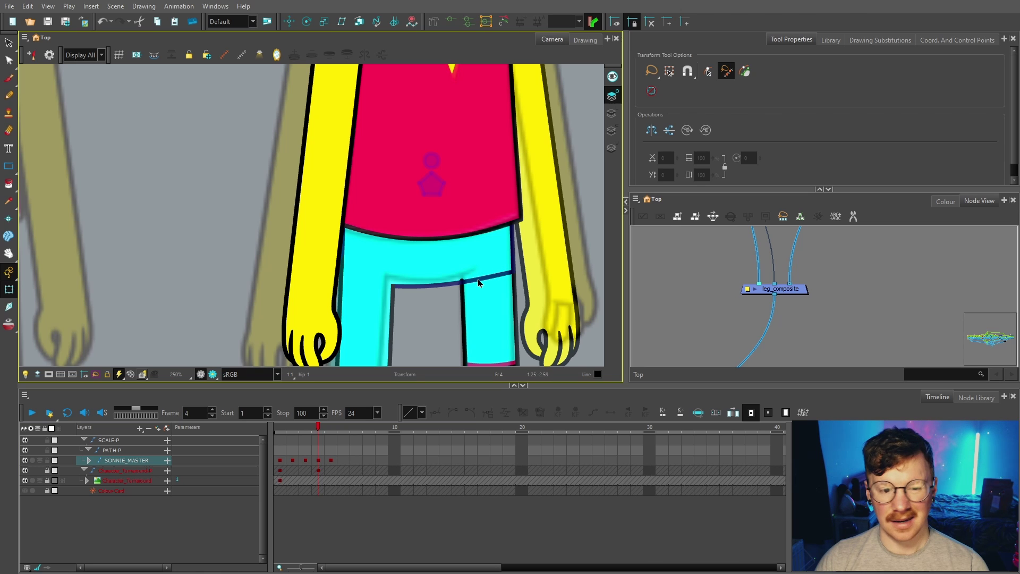
scroll("up", 3)
left_click(684, 299)
key("space")
scroll("up", 3)
left_click(783, 261)
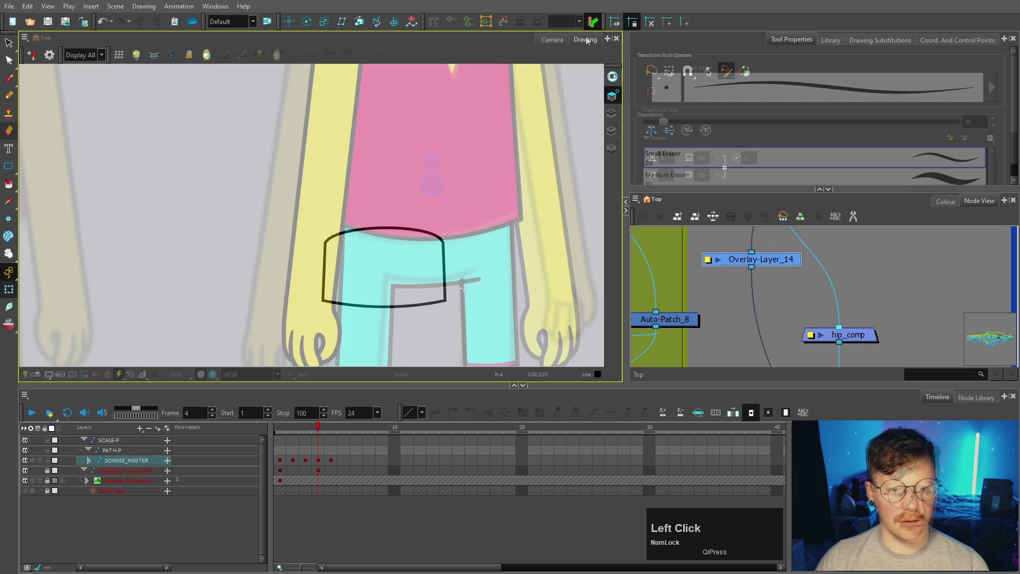
Tidy the crotch stroke's end in the Pencil Editor and return to the full character view.
scroll("up", 3)
scroll("up", 3)
scroll("down", 3)
left_click(577, 347)
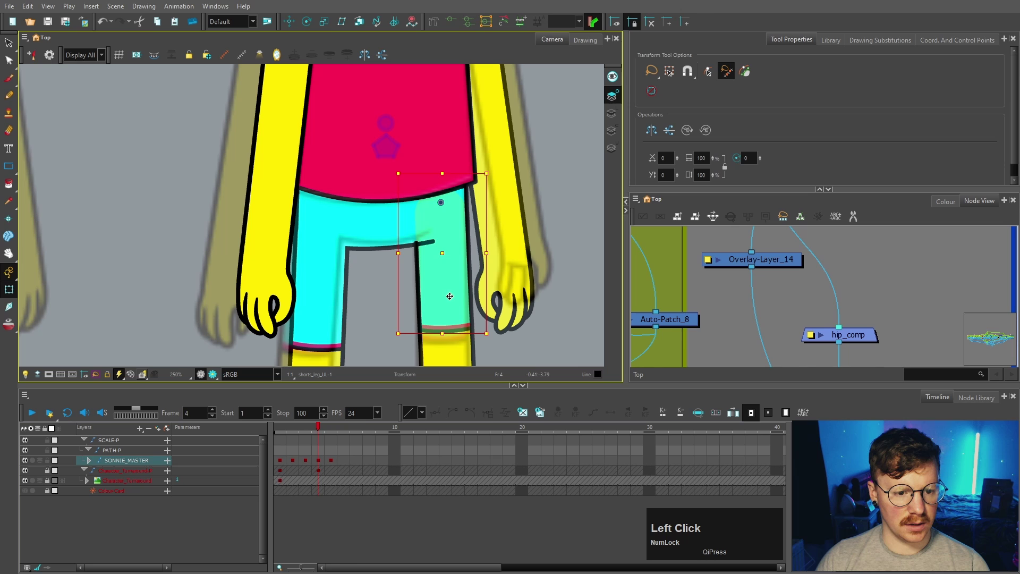
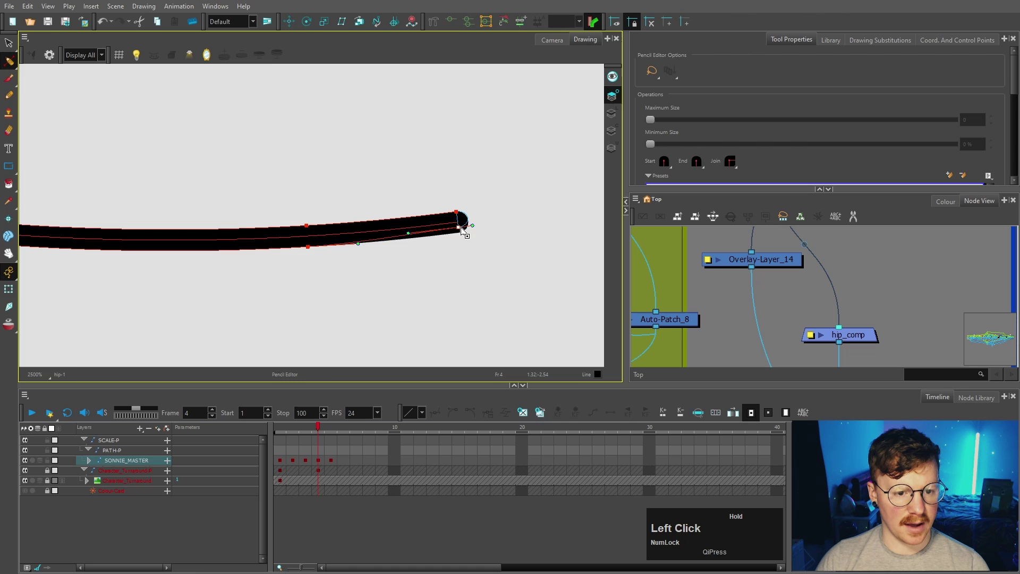
scroll("up", 3)
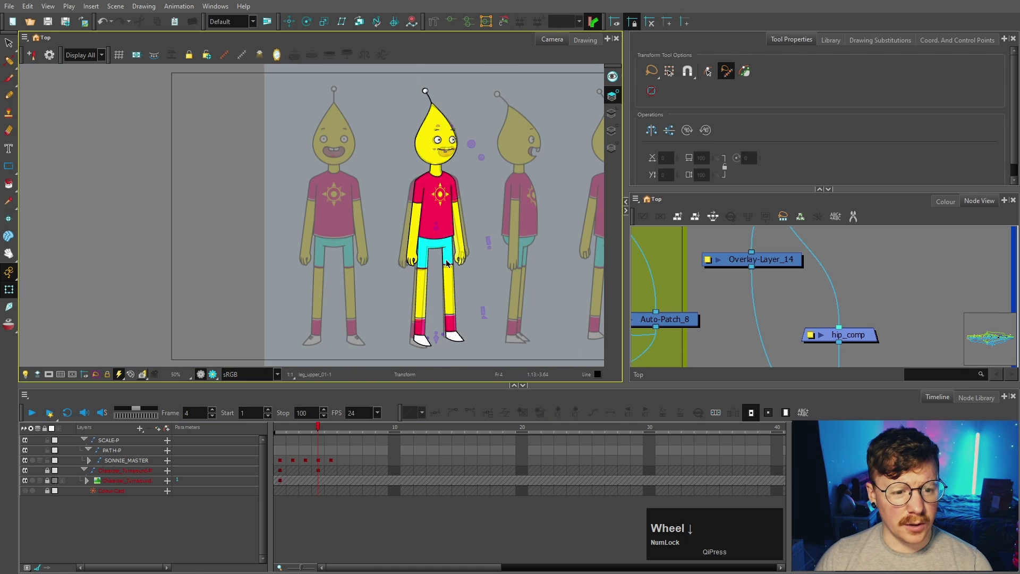
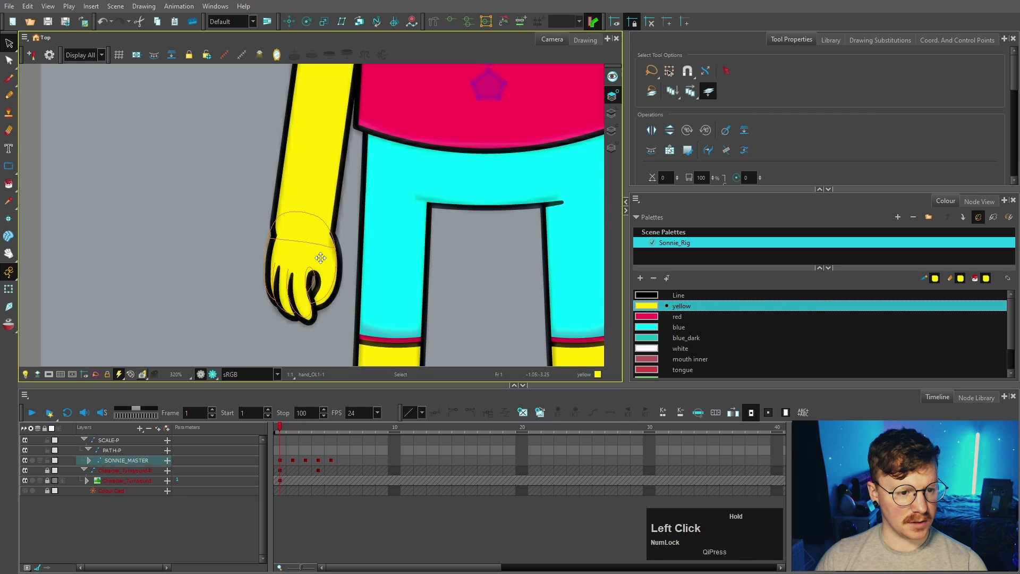
Select the mouth drawing and cycle with ] through the happy mouth substitutions to happy_TWEEN.
scroll("down", 3)
scroll("up", 3)
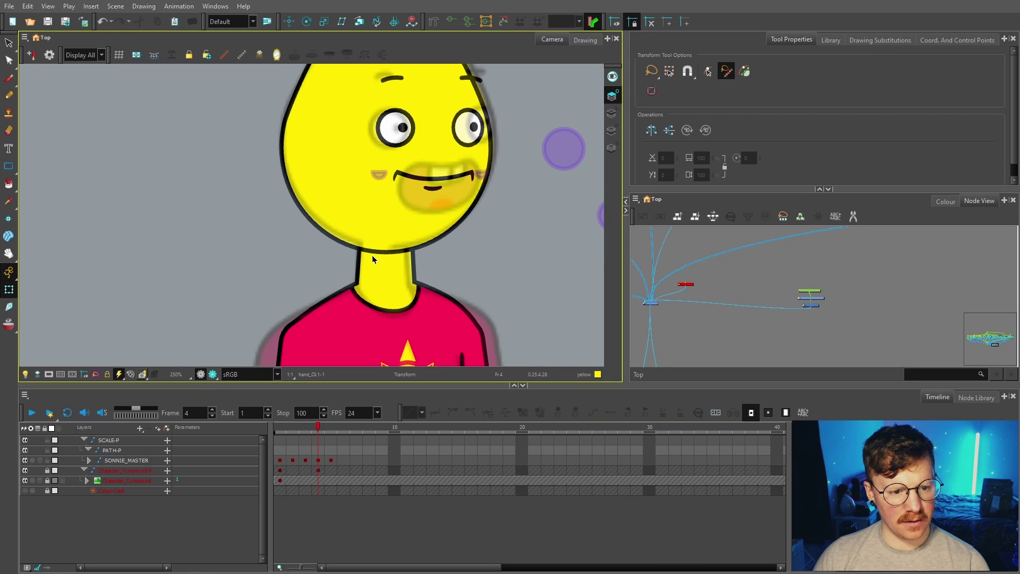
left_click(427, 227)
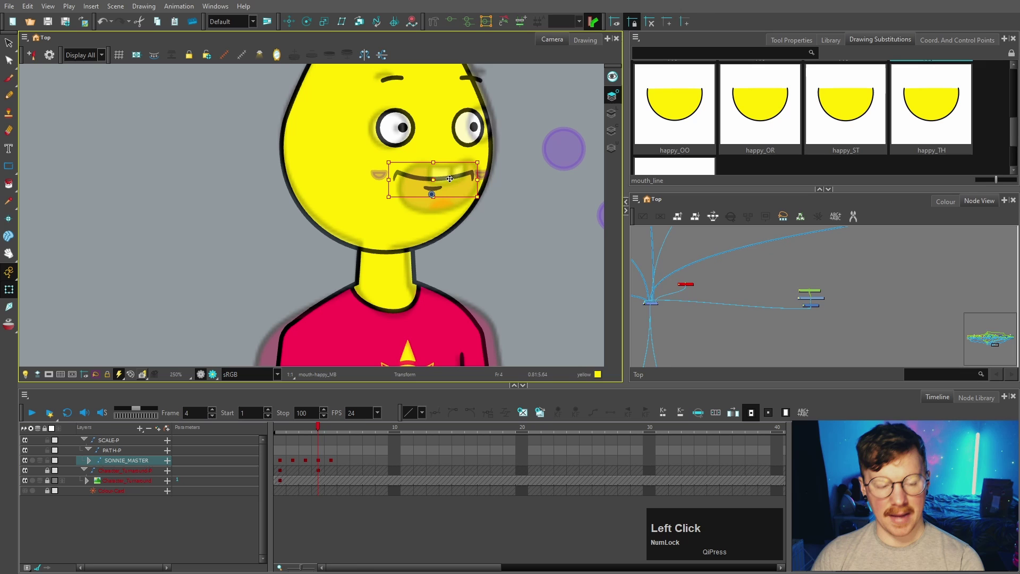
type("]]]]")
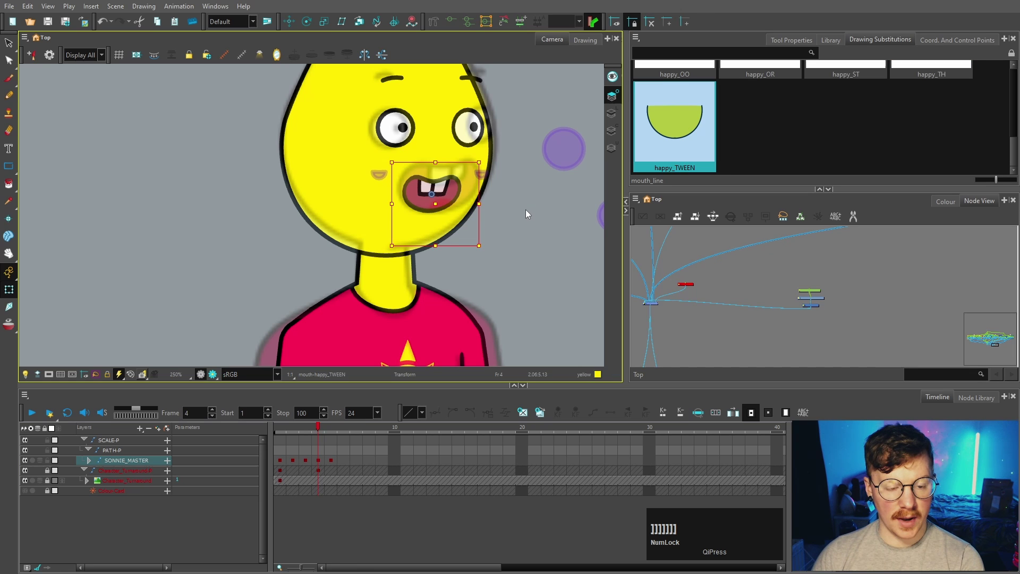
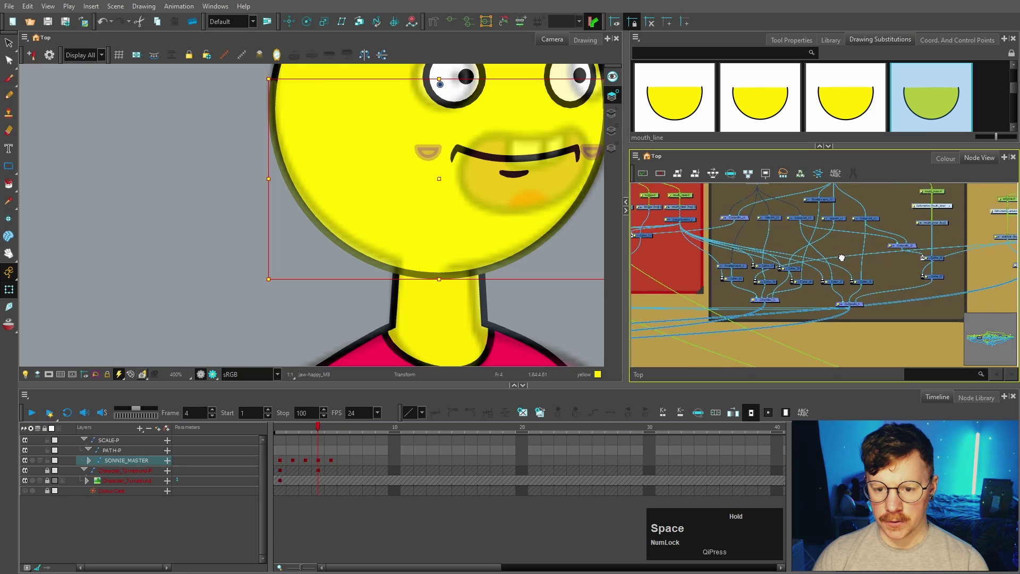
Add a new drawing layer named neck_head_mask in the Node View.
scroll("up", 3)
left_click(757, 308)
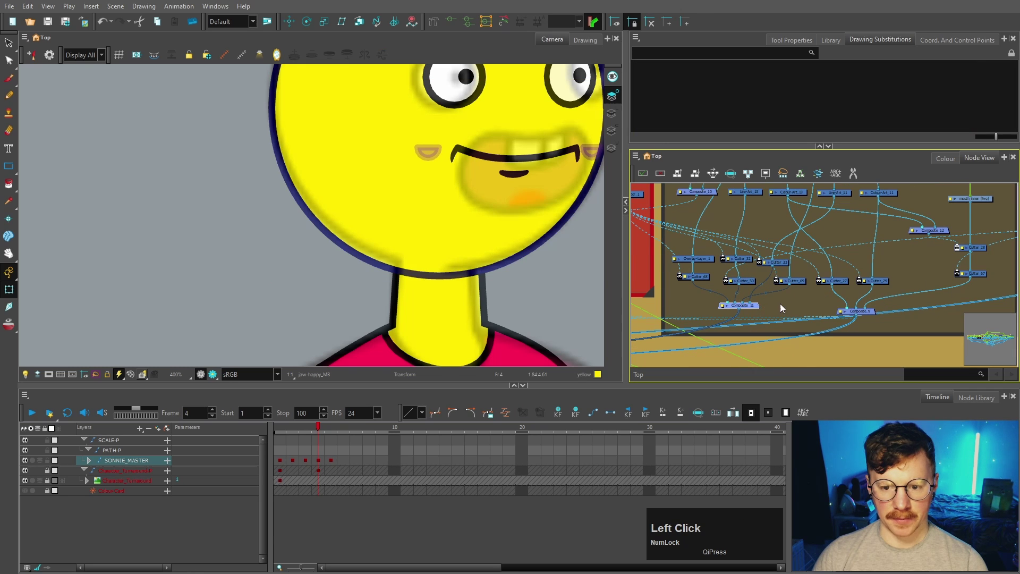
key("r")
type("maskeckheadmask")
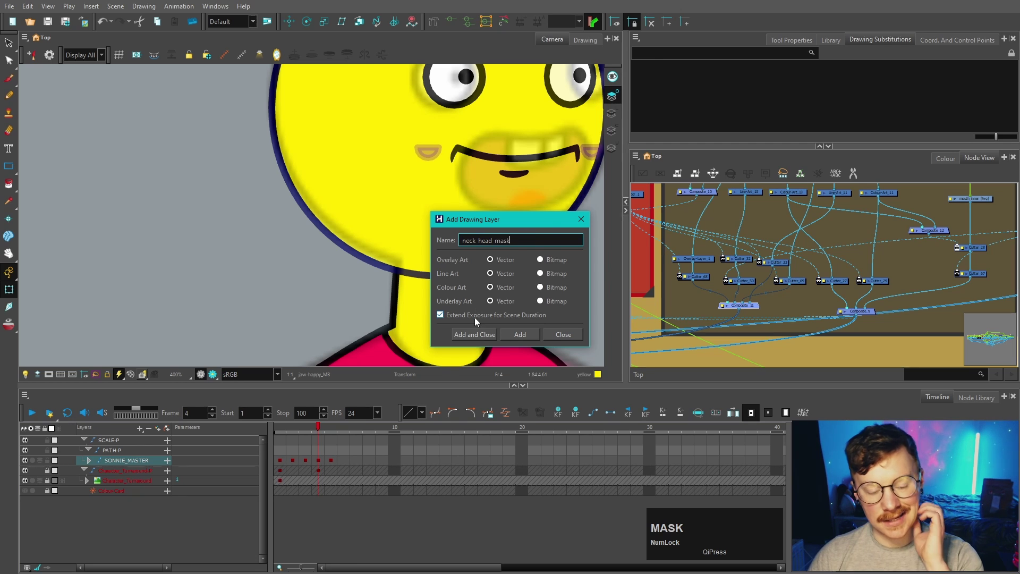
key("ctrl+p")
key("space")
left_click(845, 233)
Wire the neck_head_mask layer into the head's node network and position its nodes.
key("space")
left_click(840, 276)
key("space")
left_click(785, 216)
key("space")
left_click(819, 212)
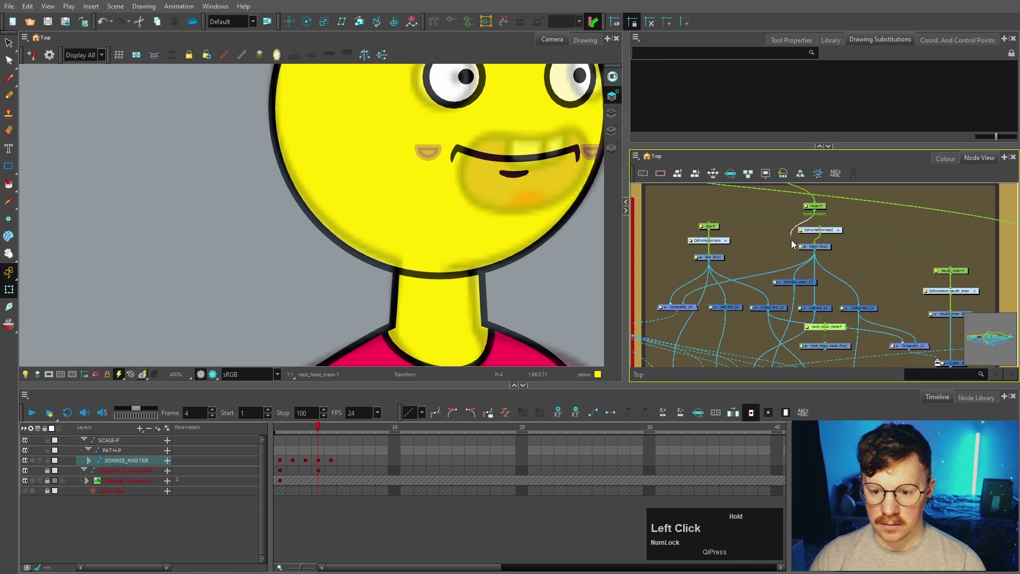
key("space")
left_click(845, 335)
scroll("down", 3)
key("space")
scroll("up", 3)
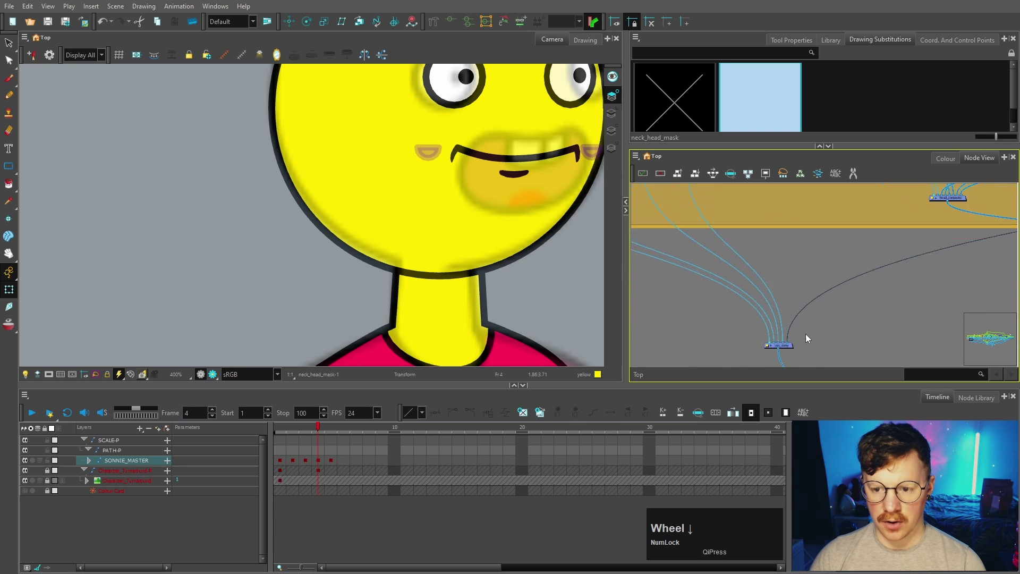
key("space")
left_click(1000, 268)
key("space")
scroll("up", 3)
left_click(846, 298)
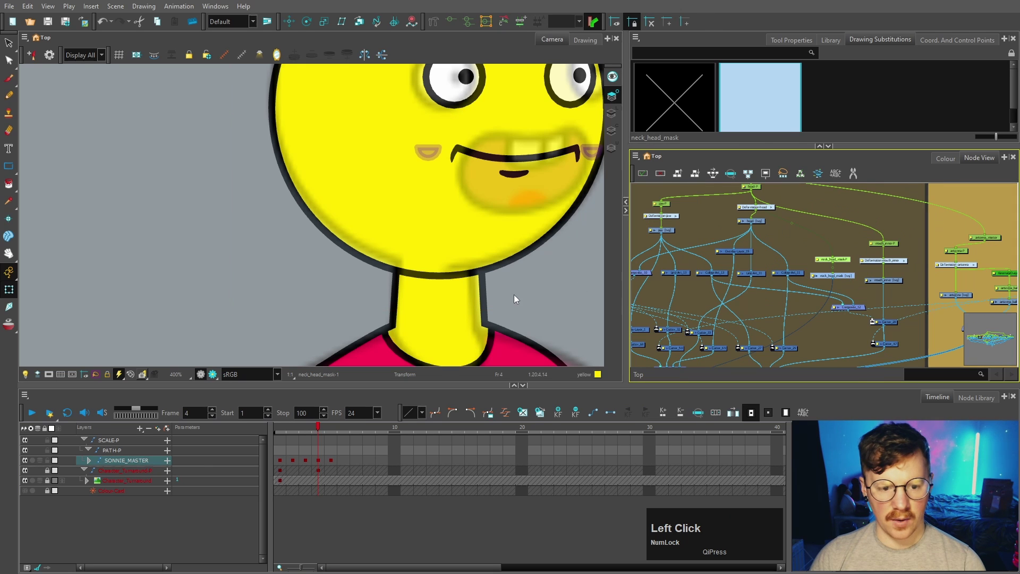
scroll("down", 3)
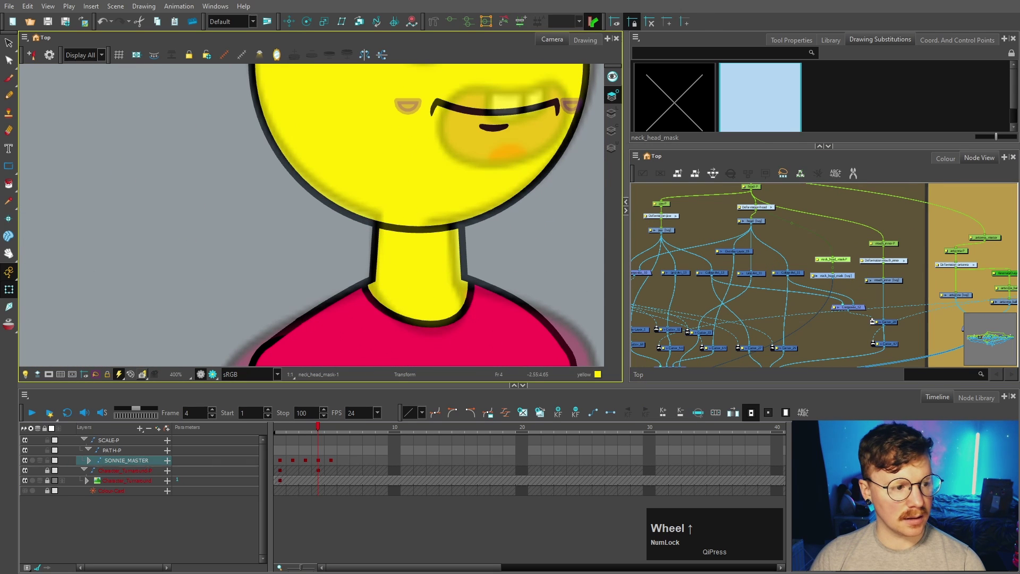
Pick the mask colour and draw the green ellipse on the mask viewed alone to cut the head line.
left_click(9, 169)
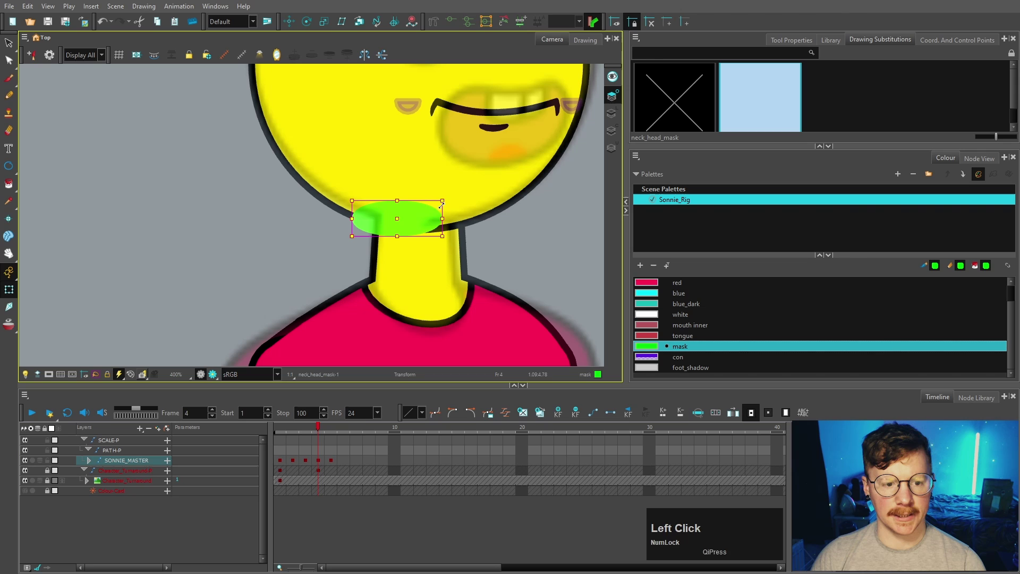
left_click(8, 47)
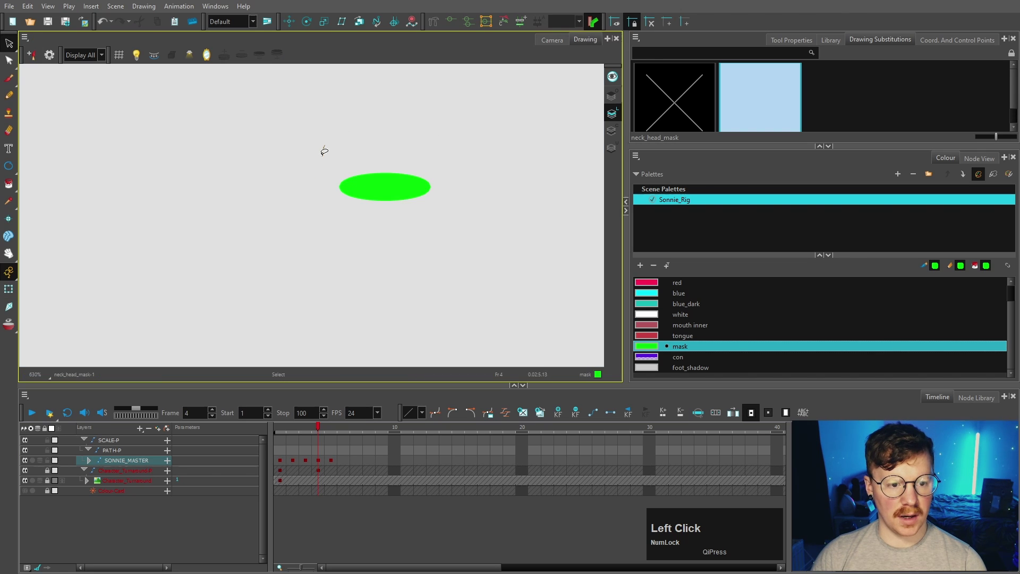
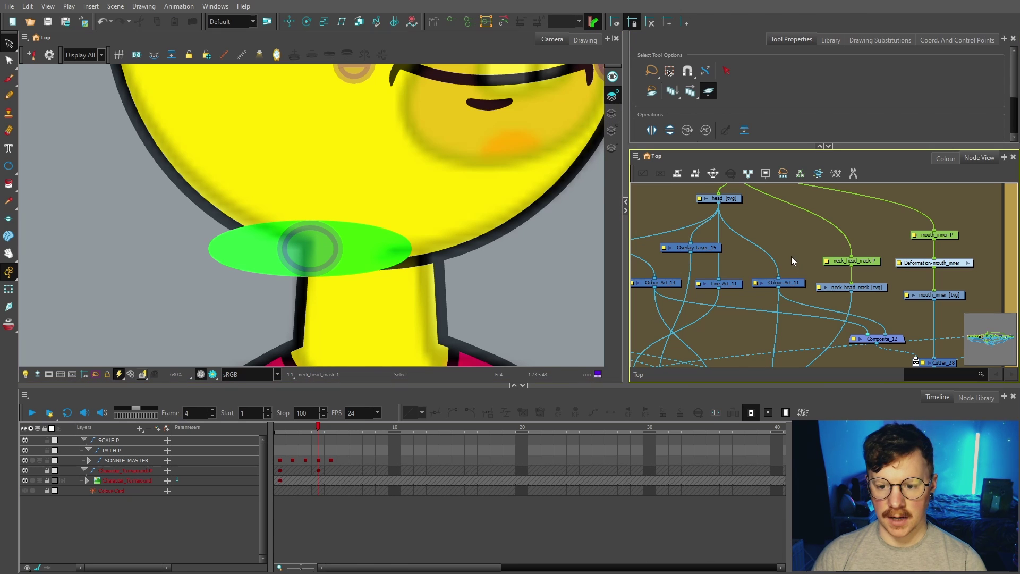
Add an overlay layer node for the line art and copy its connection, undoing a misplaced link.
type("over")
left_click(871, 304)
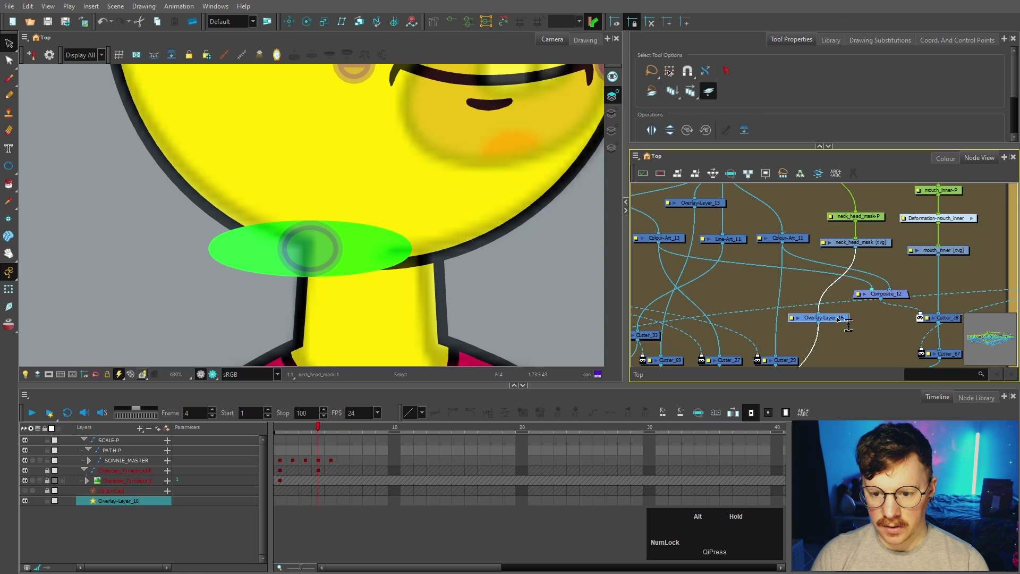
left_click(844, 320)
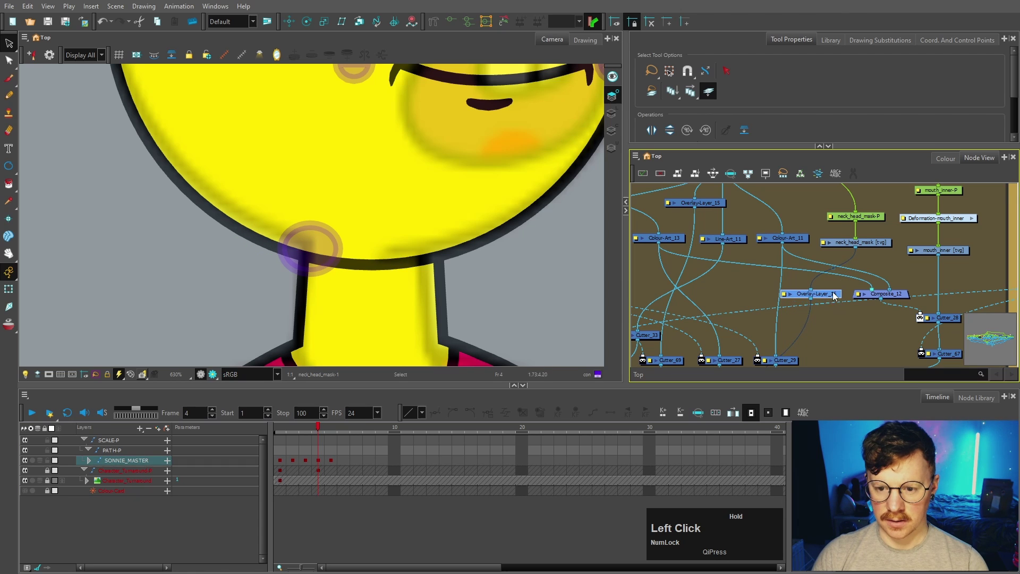
key("Return")
type("line")
left_click(897, 361)
key("space")
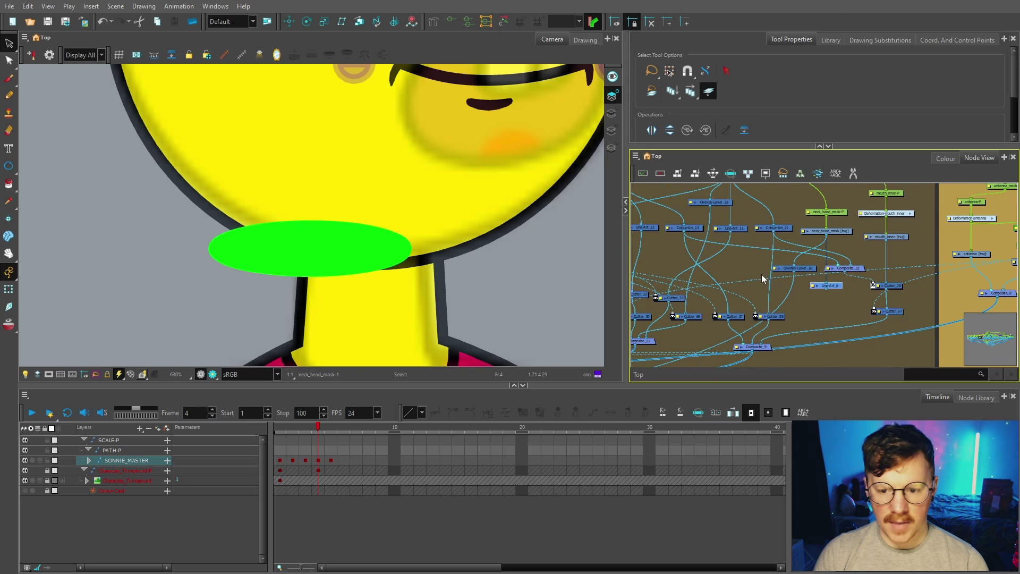
double_click(837, 289)
key("space")
key("space")
key("ctrl+c")
key("ctrl+v")
left_click(746, 304)
left_click(712, 311)
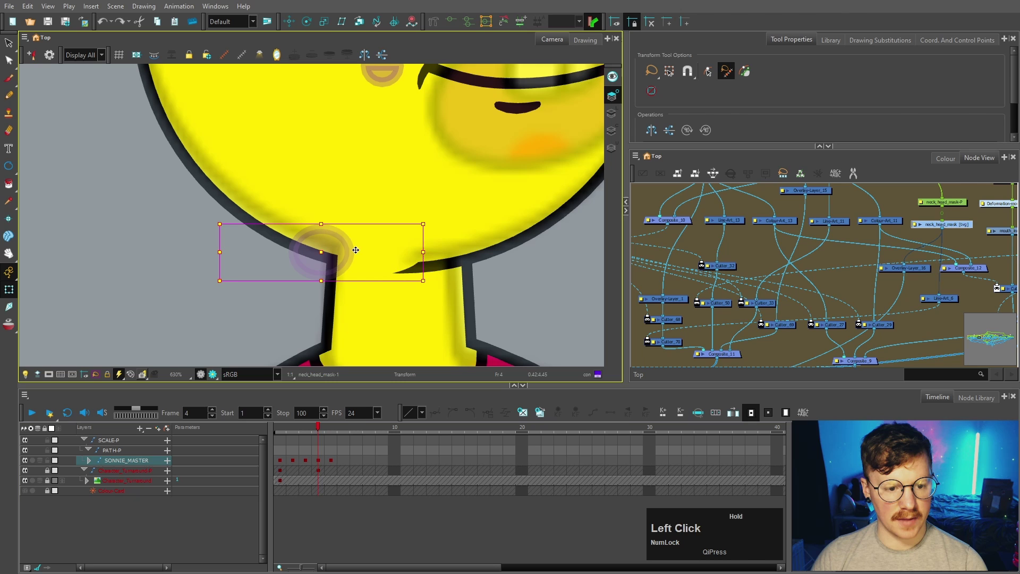
key("ctrl+z")
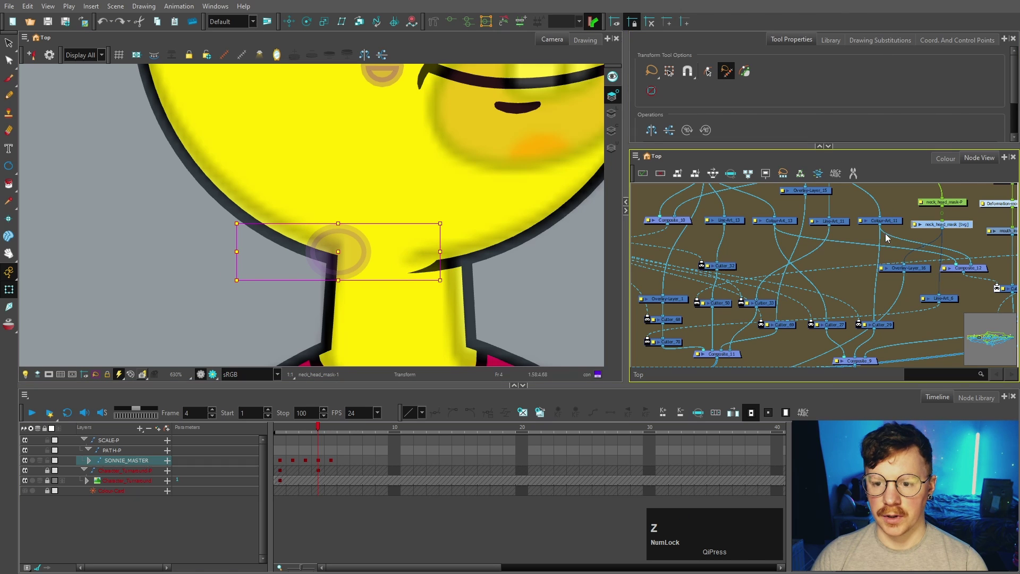
Show the neck mask's substitution drawings and duplicate it as neck_head_mask-2.
left_click(893, 43)
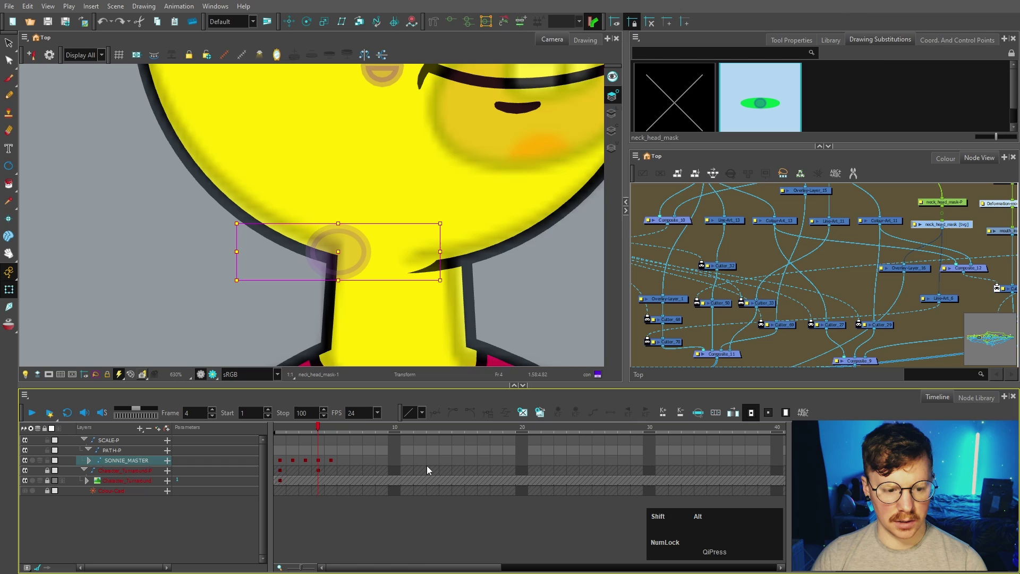
key("shift+alt+d")
Add a con_off swatch in the Colour view, set it semi-transparent red and paint neck_head_mask-2's oval.
left_click(588, 44)
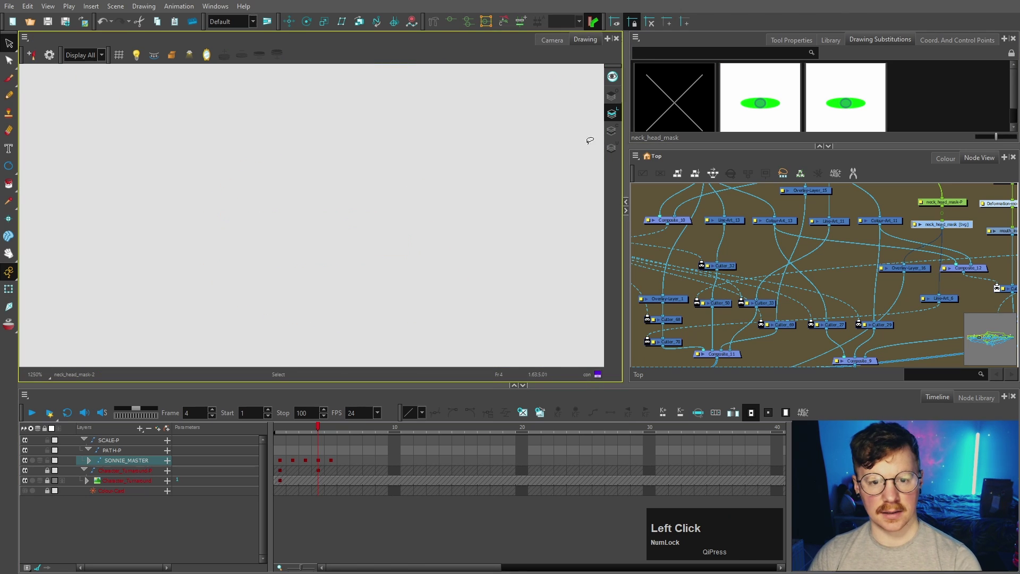
scroll("down", 3)
type("conoff")
key("Return")
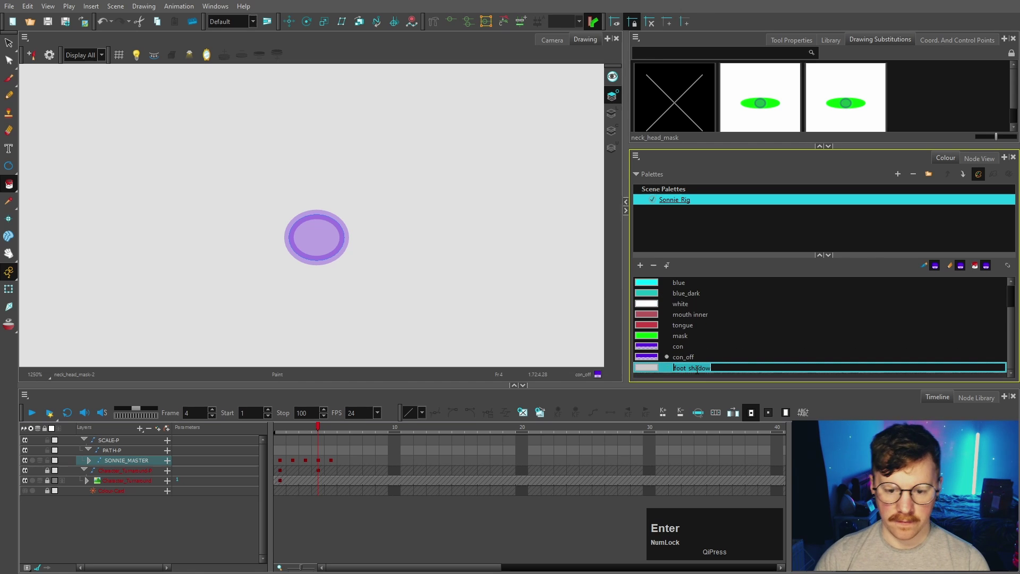
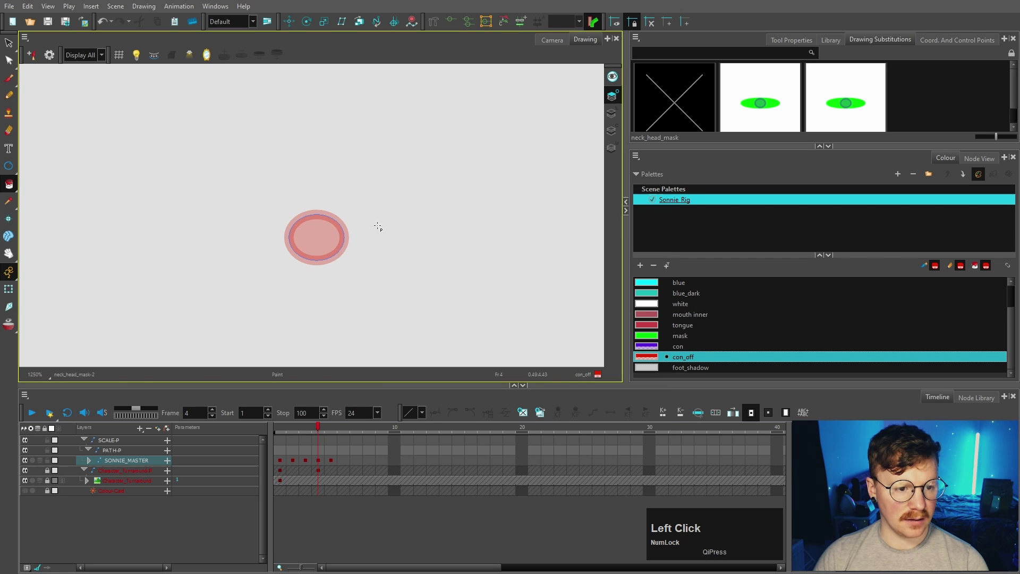
scroll("up", 3)
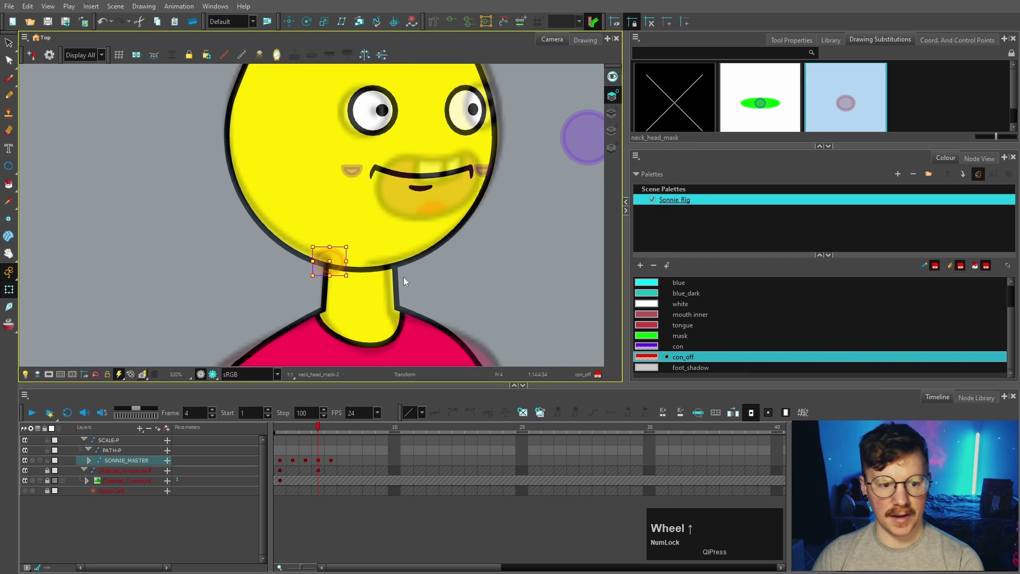
key("[")
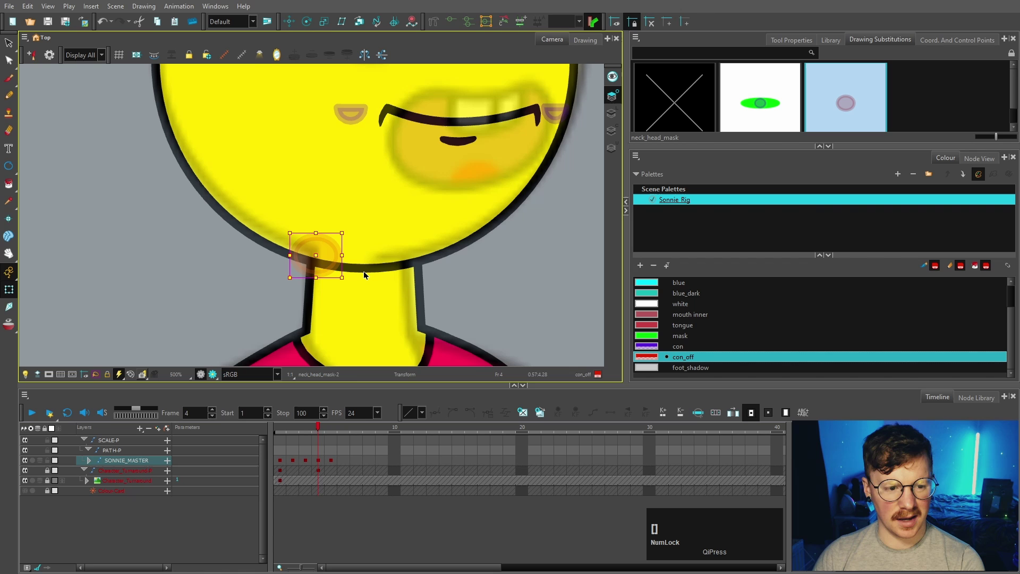
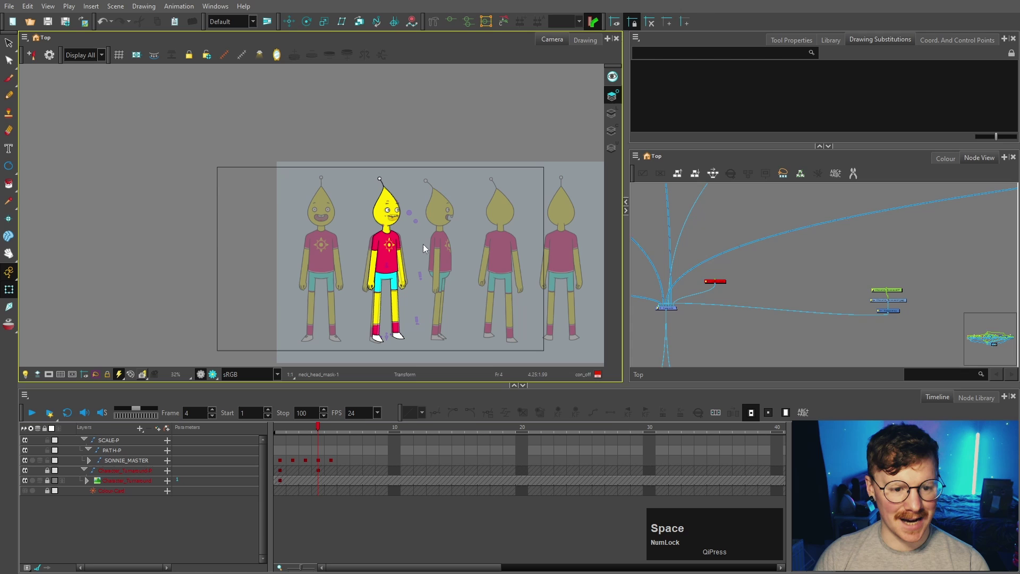
Go to frame 3 on SONNIE_MASTER and set keyframes with F6 across the master turn frames.
left_click(323, 430)
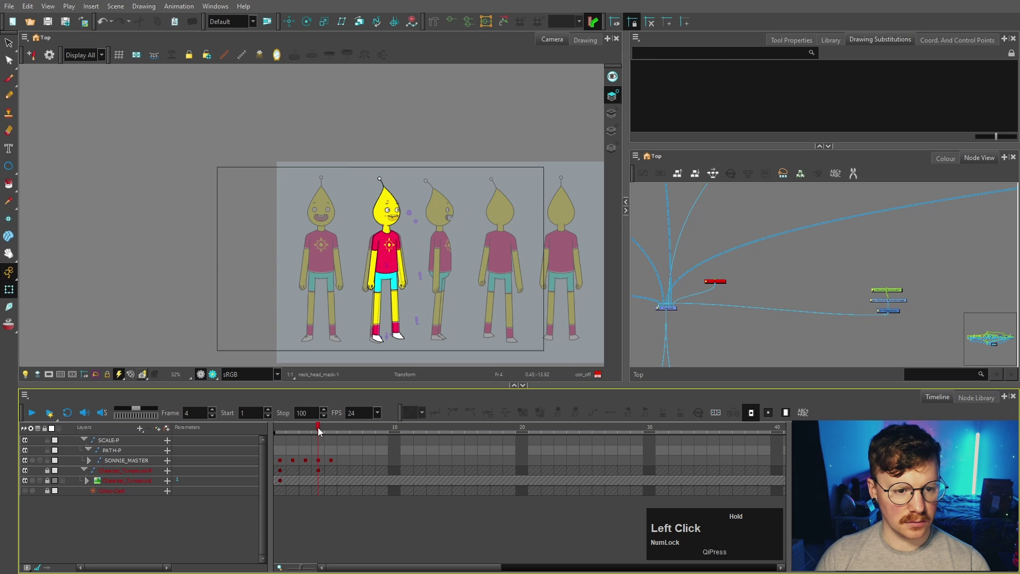
scroll("up", 3)
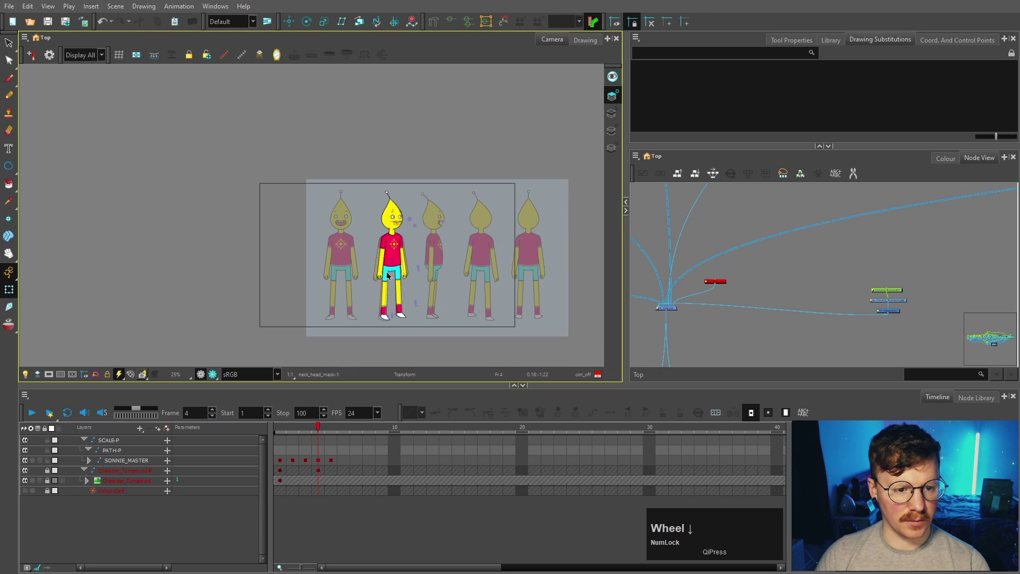
left_click(320, 464)
key("c")
left_click(308, 464)
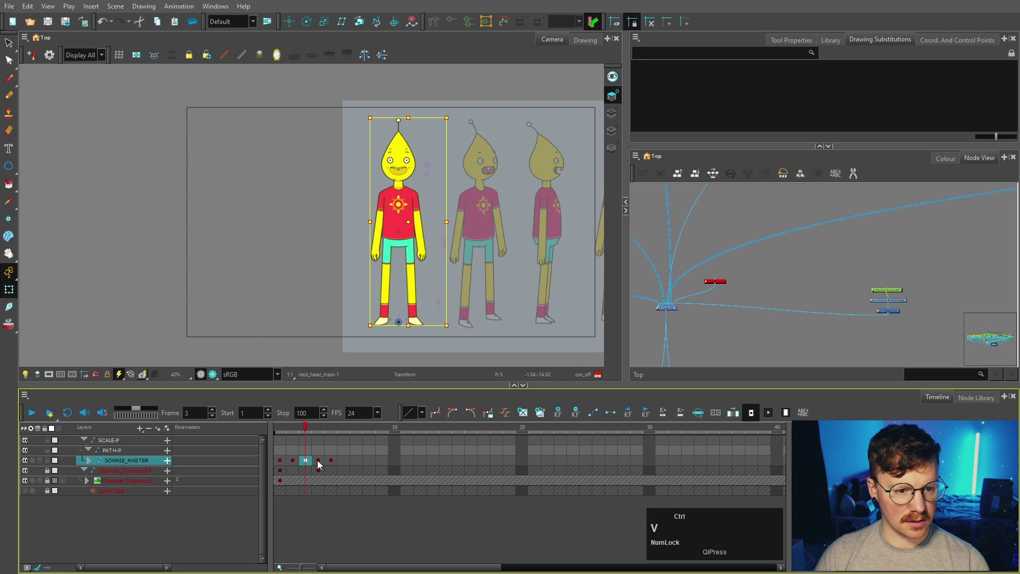
left_click(335, 462)
key("F6")
double_click(320, 464)
key("F6")
key("F6")
left_click(299, 462)
key("F6")
left_click(281, 463)
key("F6")
left_click(307, 462)
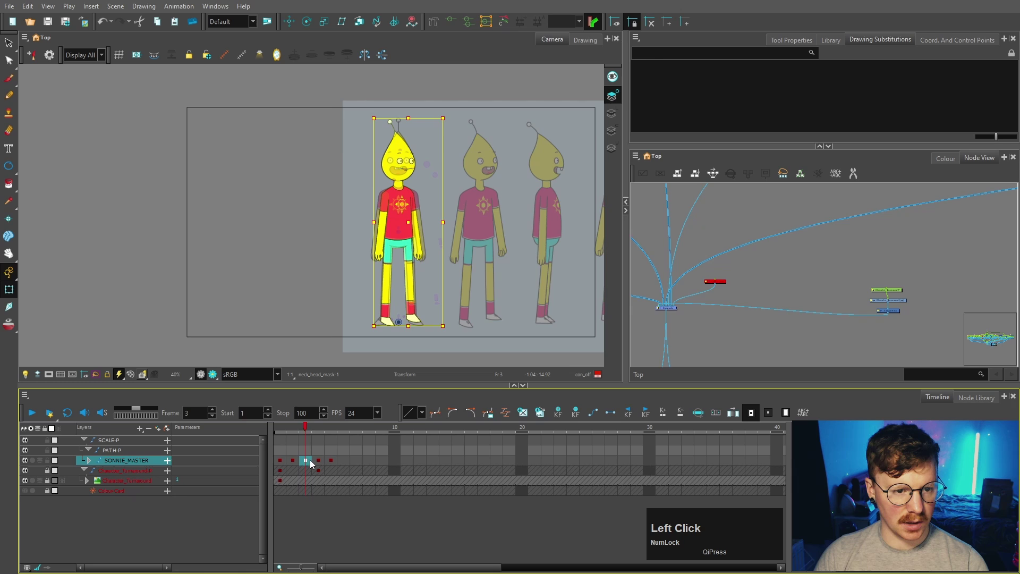
Select the Character_Turnaround layer's drawing, slide it across and zoom in on the head.
scroll("down", 3)
key("space")
left_click(860, 274)
scroll("up", 3)
left_click(850, 293)
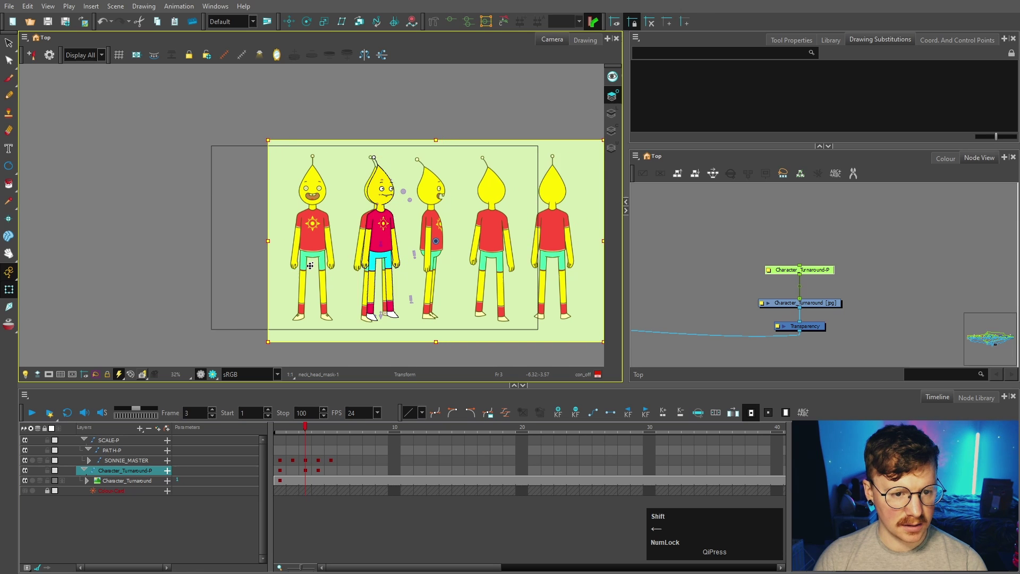
left_click(827, 347)
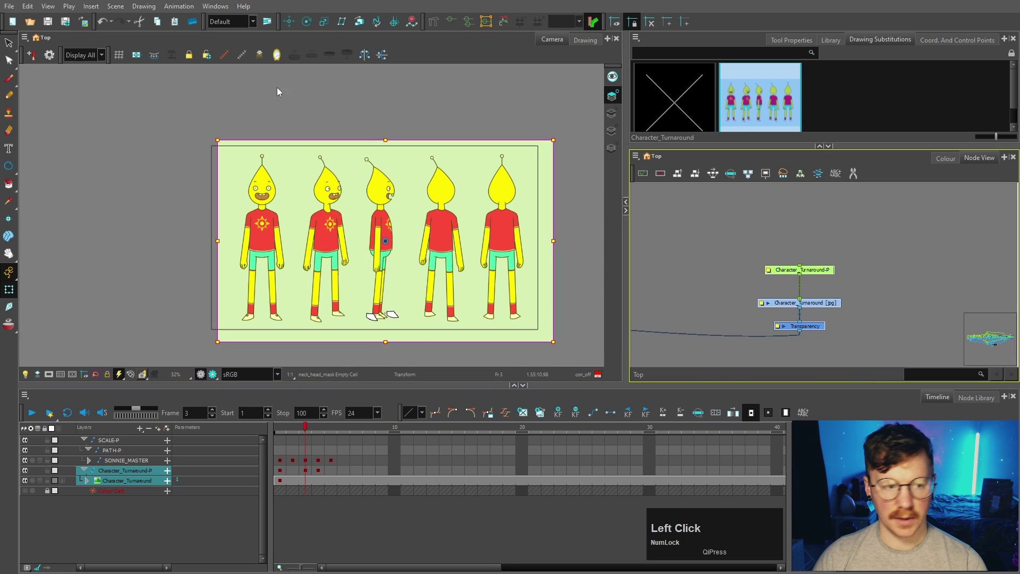
scroll("up", 3)
Browse the eye and neck_head_mask substitutions for the turned one-eyed face, then select the sleeve.
type("bb")
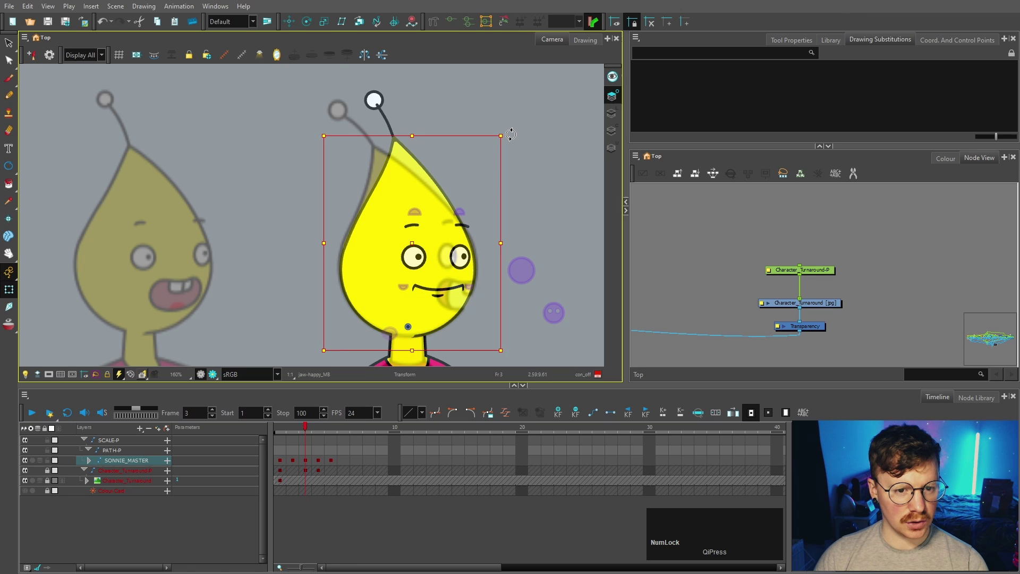
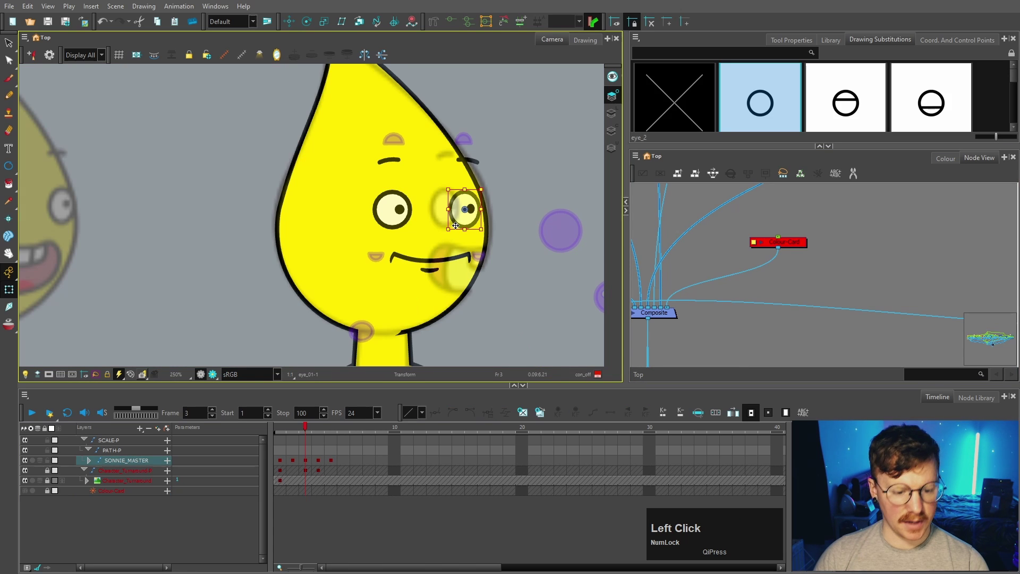
type("bbbb")
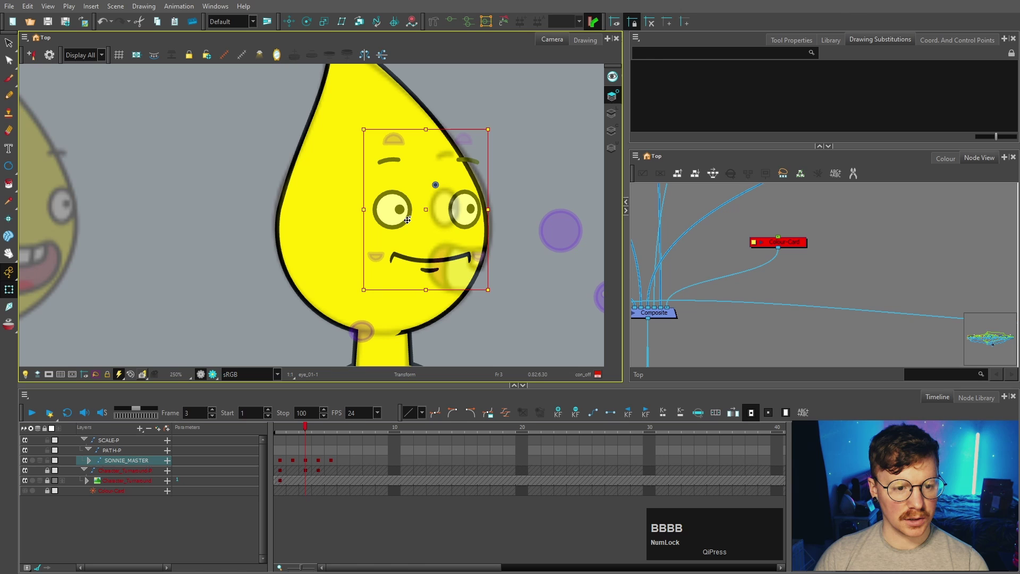
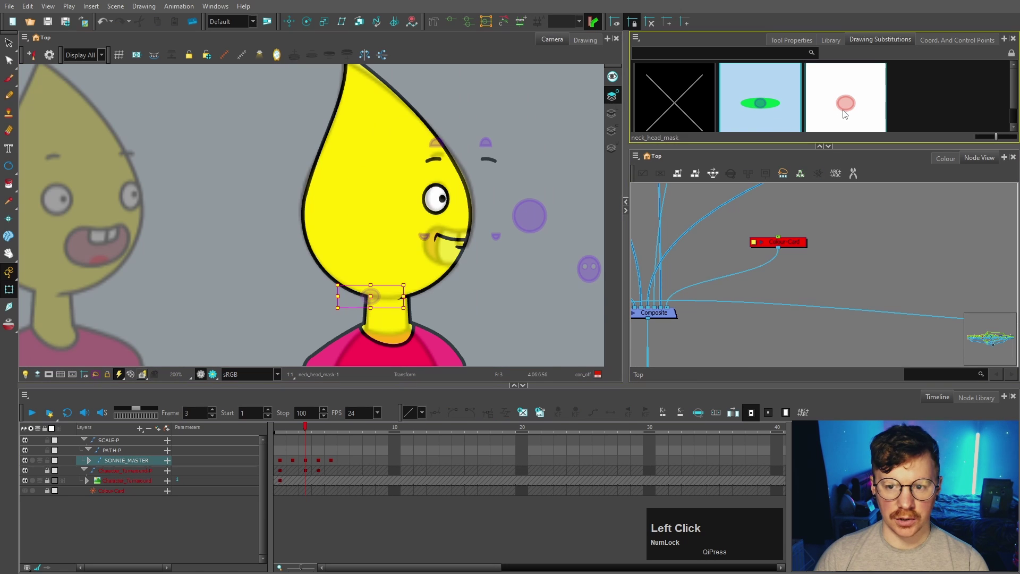
scroll("down", 3)
key("space")
left_click(495, 286)
key("space")
left_click(412, 186)
Select the front sleeve piece and check its drawings in Drawing Substitutions.
type("bbb")
left_click(412, 186)
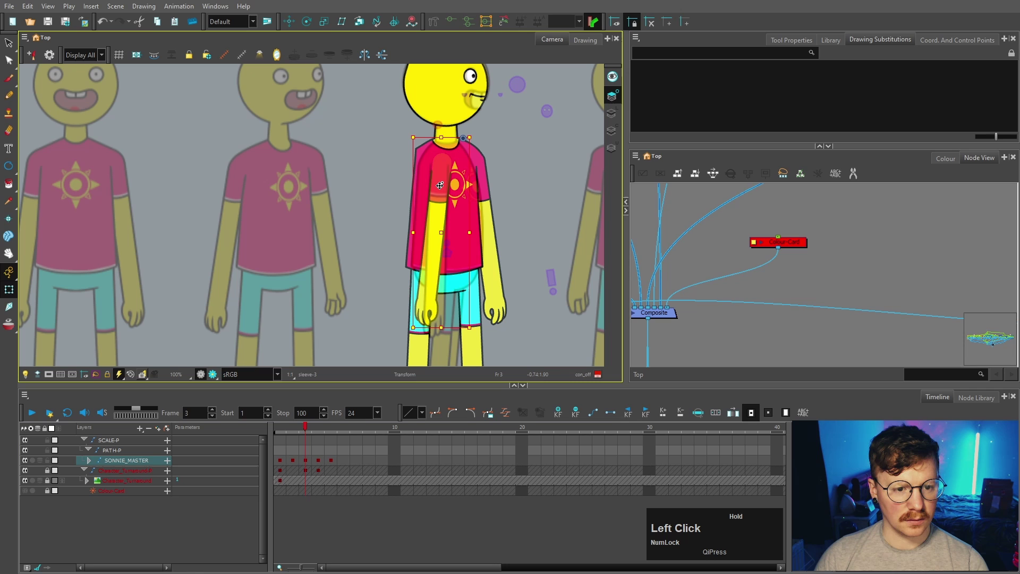
scroll("up", 3)
left_click(451, 149)
scroll("down", 3)
key("space")
Review the shirt shoulder piece's substitutions and add an empty drawing to it.
left_click(357, 217)
scroll("up", 3)
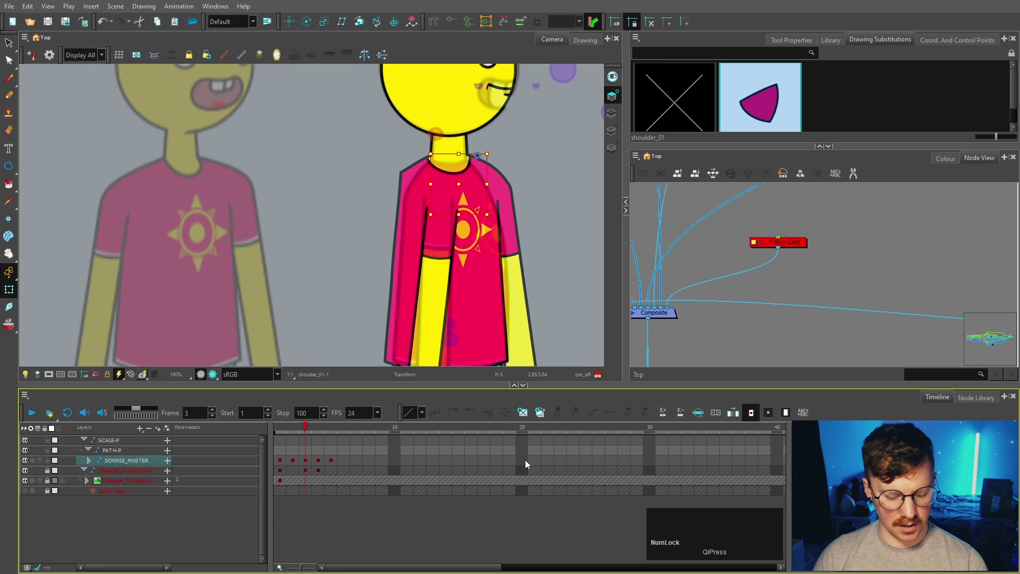
key("shift+alt+r")
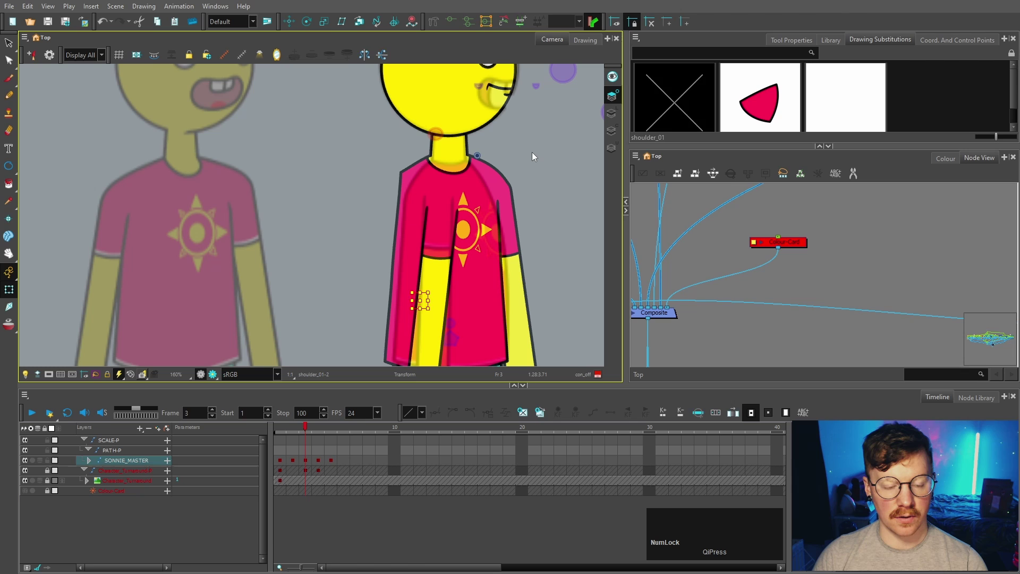
left_click(536, 155)
type("BBBBB")
scroll("down", 3)
key("b")
scroll("up", 3)
Recheck the sleeve, then select the sun logo and review its substitution drawings.
left_click(533, 191)
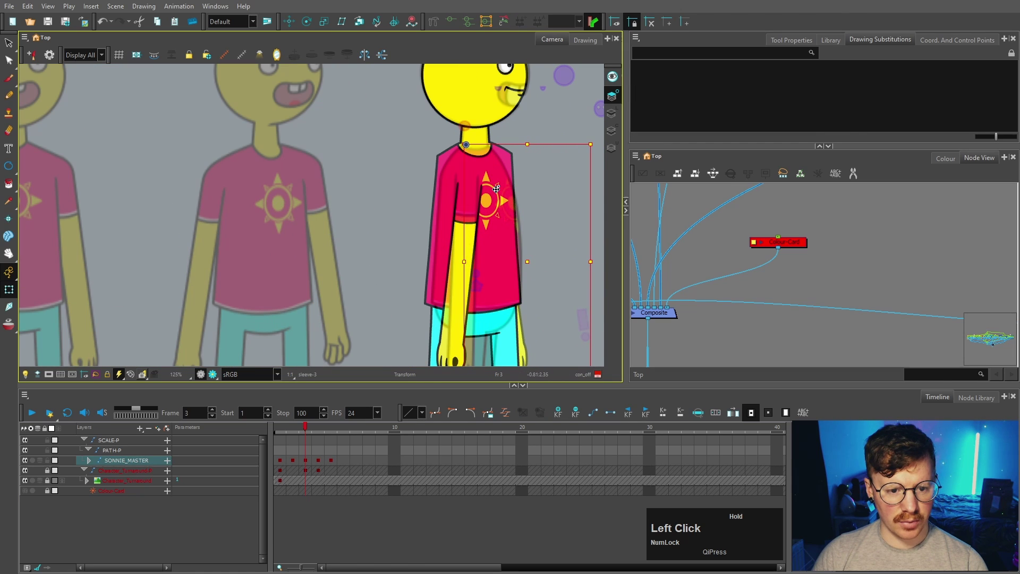
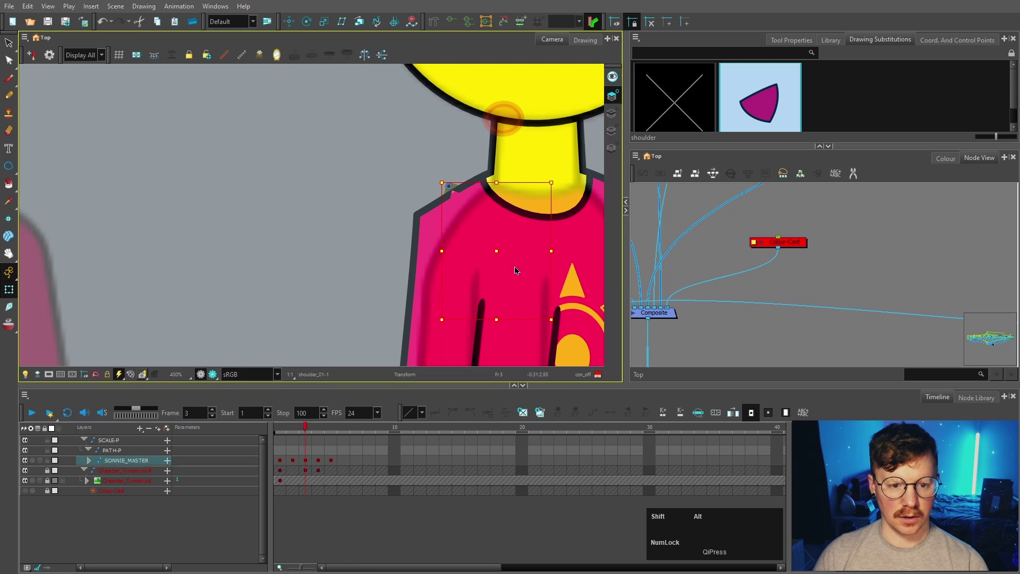
key("shift+alt+r")
double_click(412, 219)
scroll("up", 3)
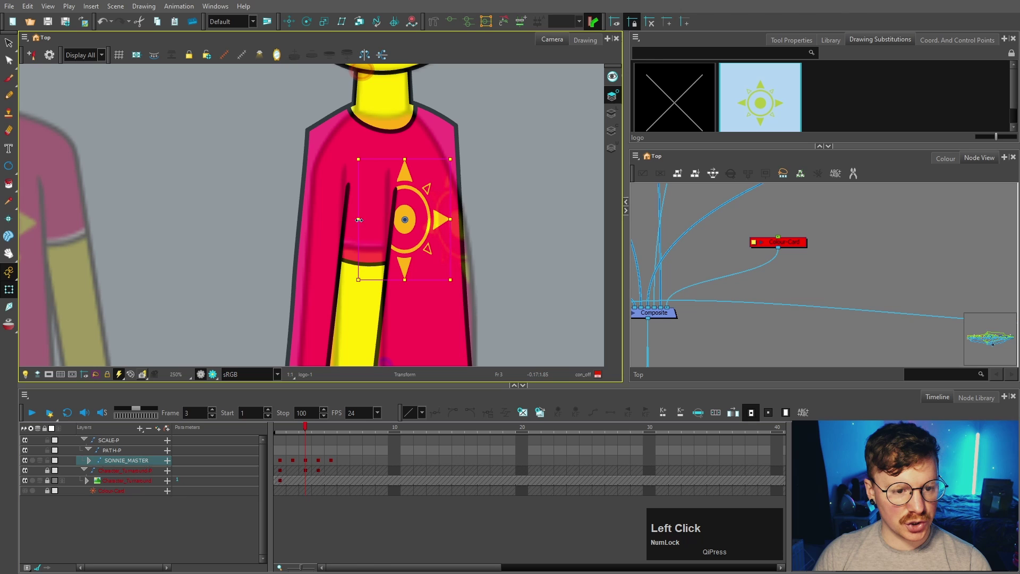
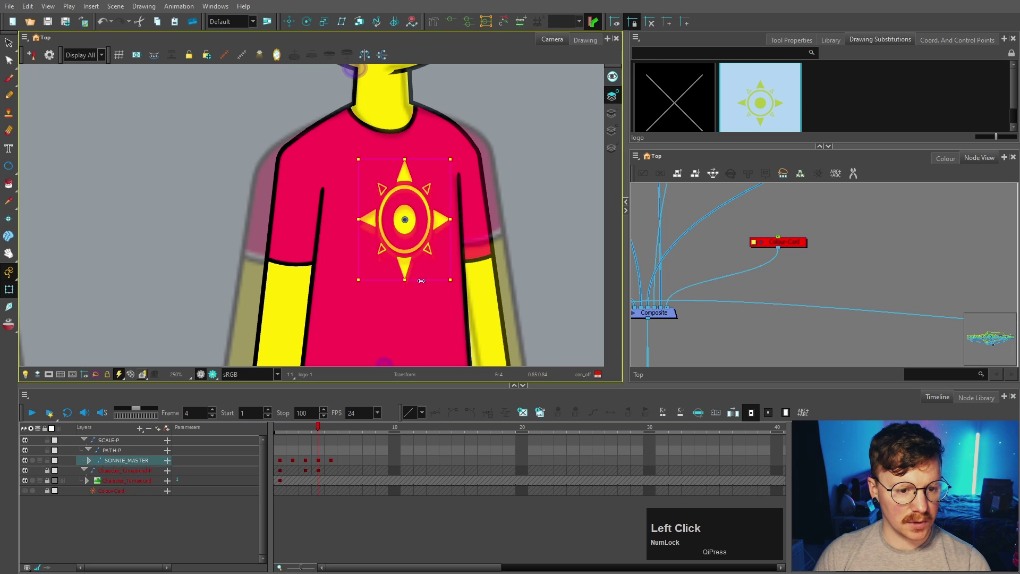
scroll("down", 3)
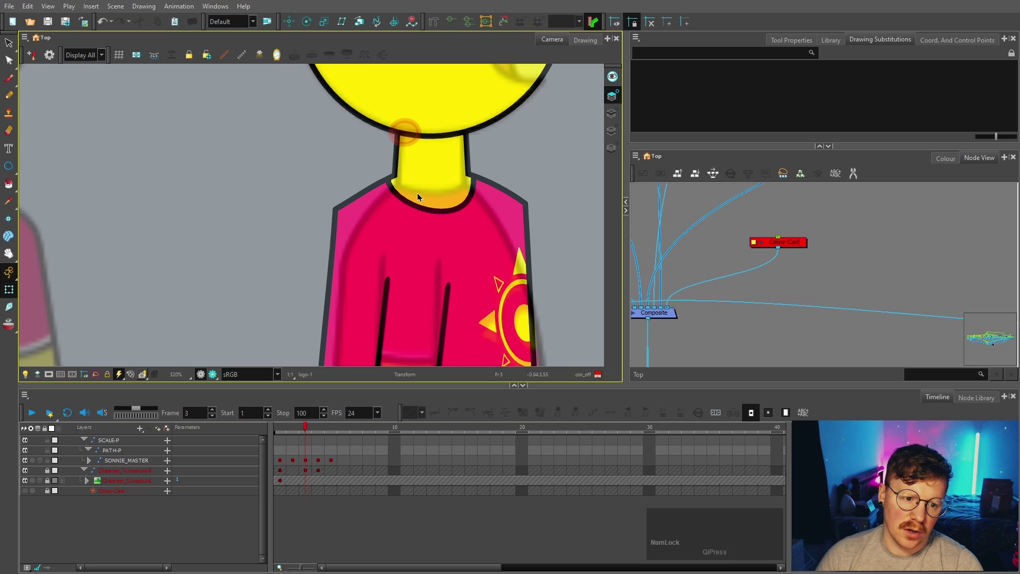
Select the torso drawing and step through its substitutions, undoing a wrong swap.
left_click(342, 217)
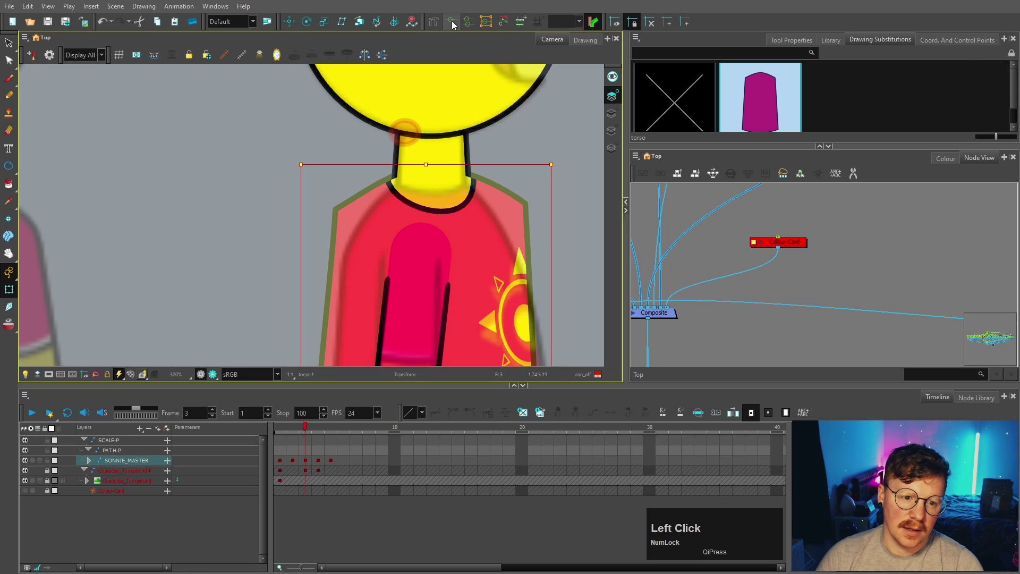
scroll("up", 3)
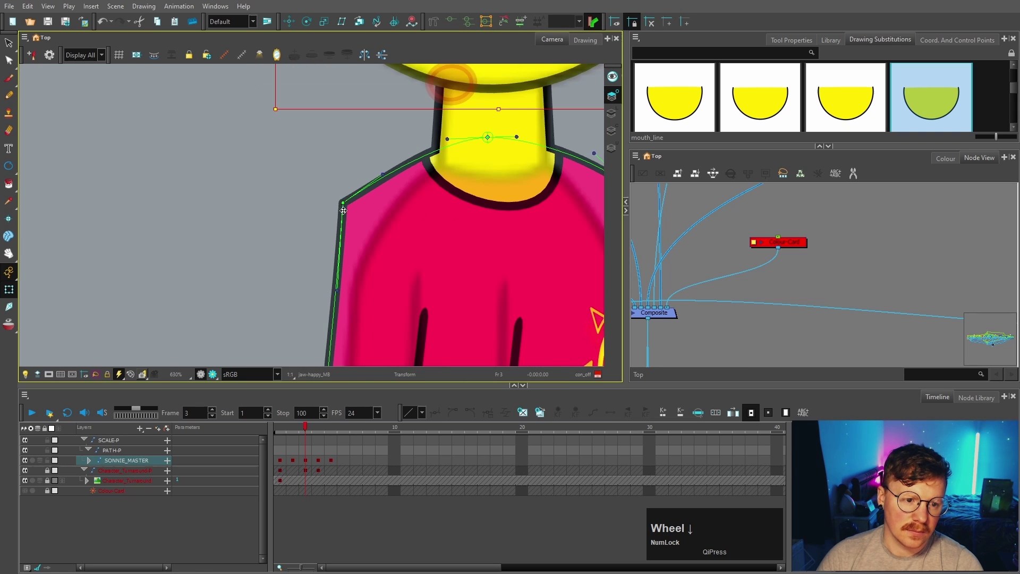
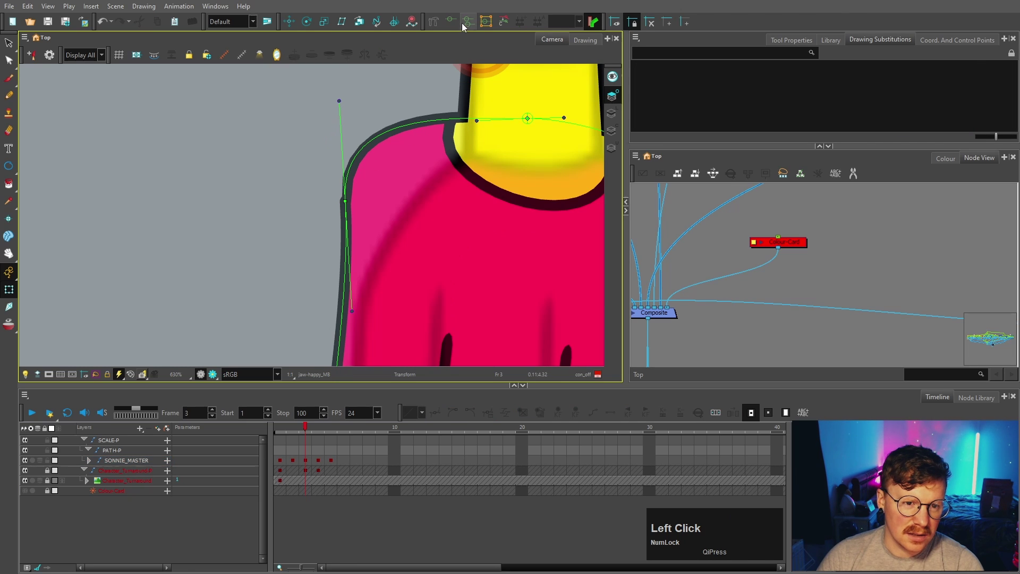
scroll("up", 3)
left_click(279, 159)
scroll("down", 3)
left_click(258, 164)
scroll("down", 3)
key("ctrl+z")
left_click(365, 159)
key("space")
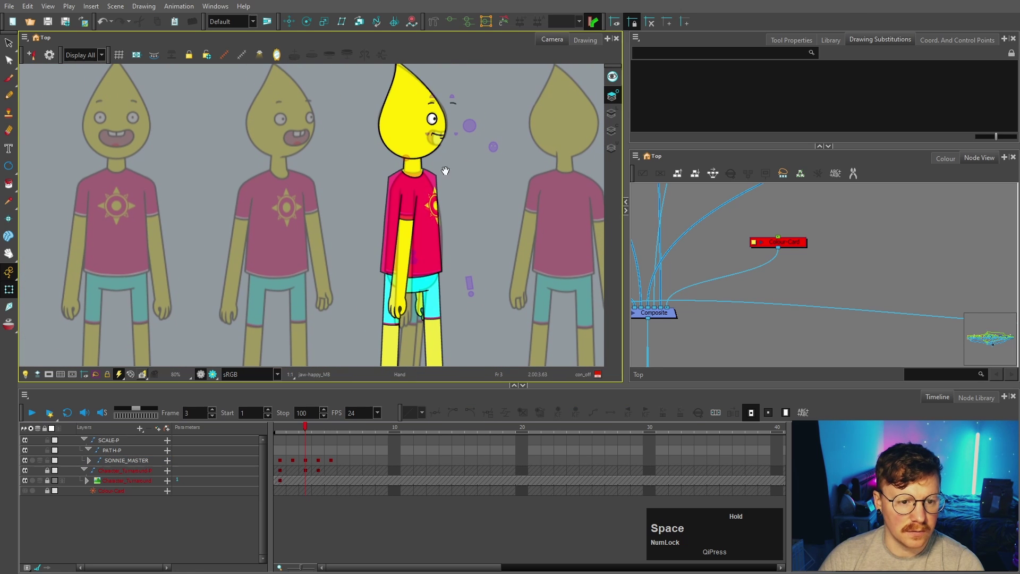
Select the side-view torso, check which drawing is in use, then reselect it for transforming.
key("shift+alt+d")
left_click(490, 160)
scroll("up", 3)
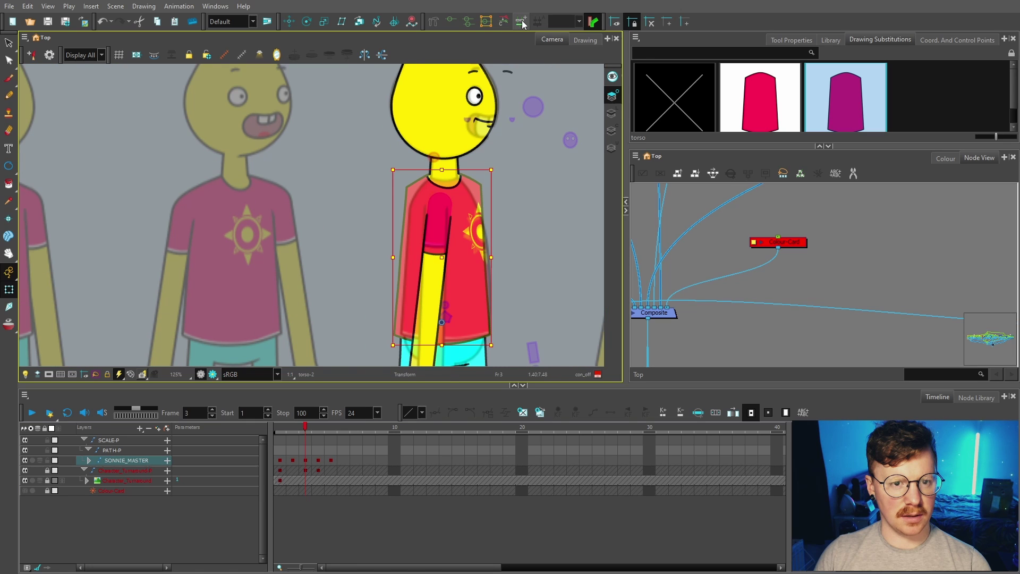
left_click(525, 24)
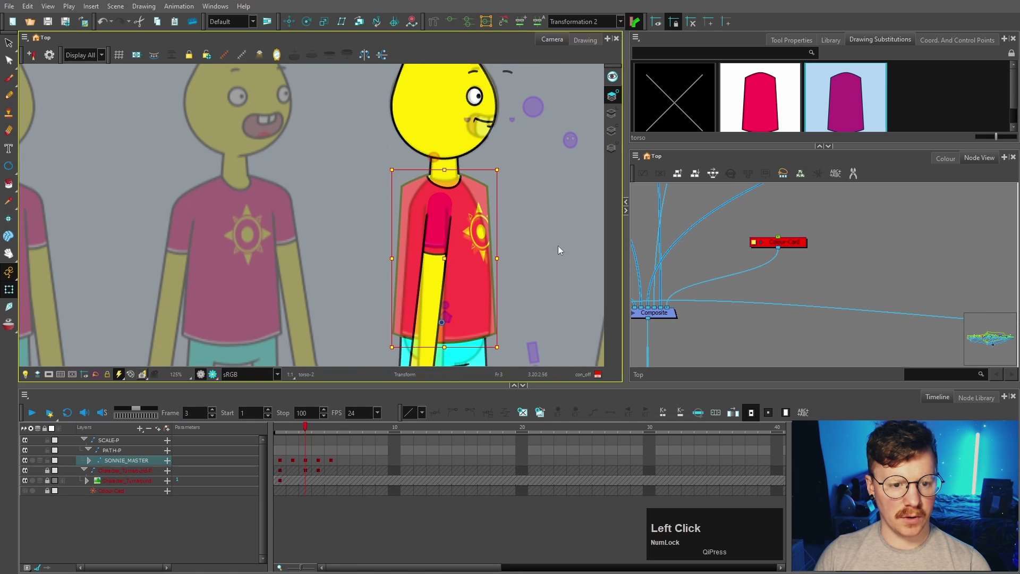
left_click(10, 43)
scroll("down", 3)
left_click(13, 45)
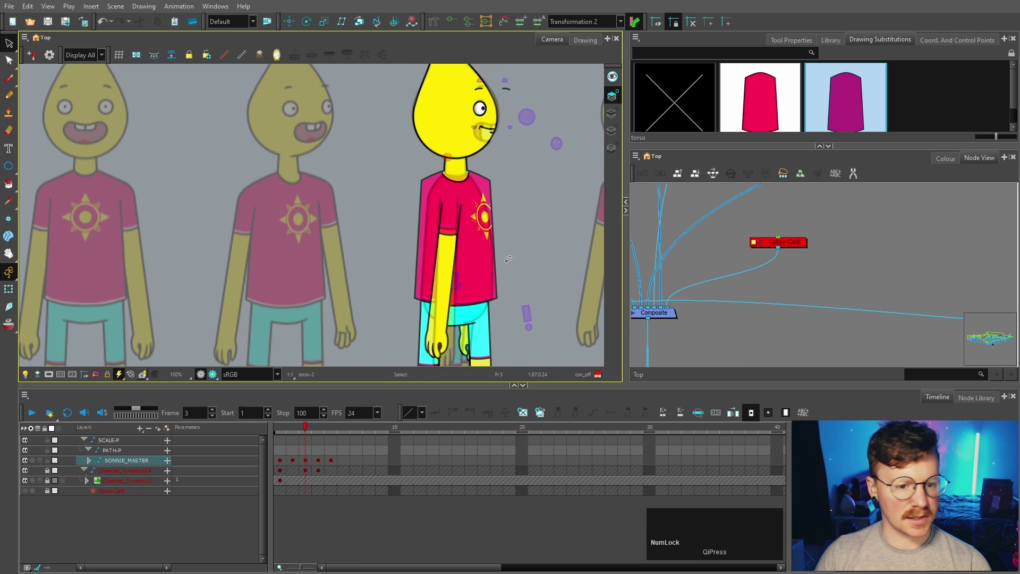
left_click(515, 287)
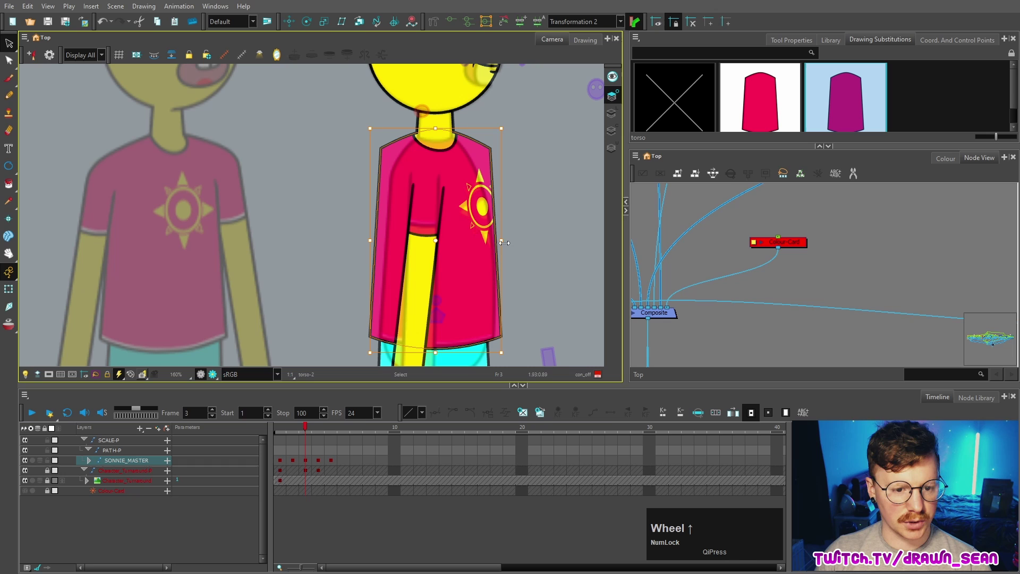
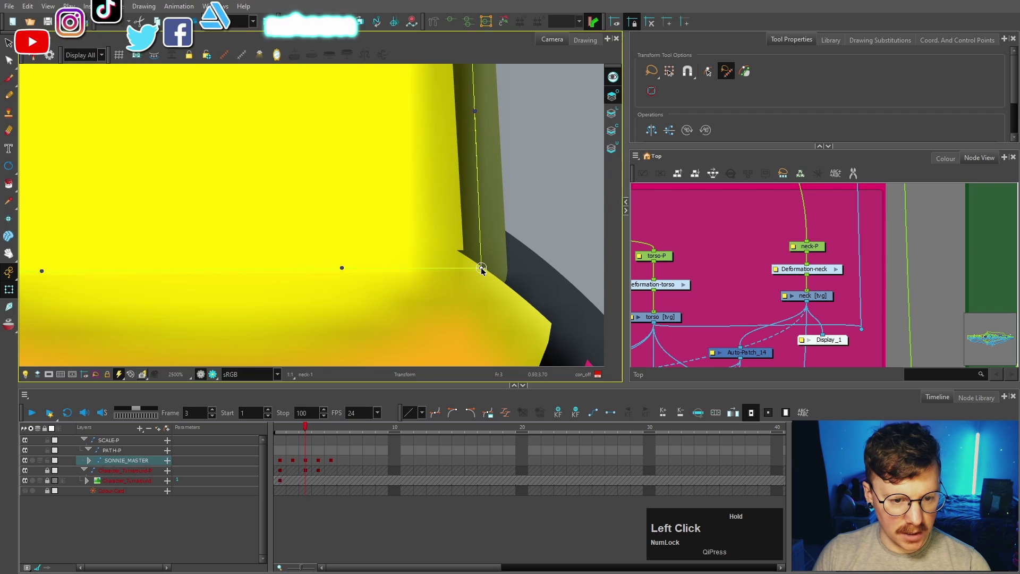
Zoom on the neck deformation and view the torso outline drawing on its own.
scroll("up", 3)
scroll("down", 3)
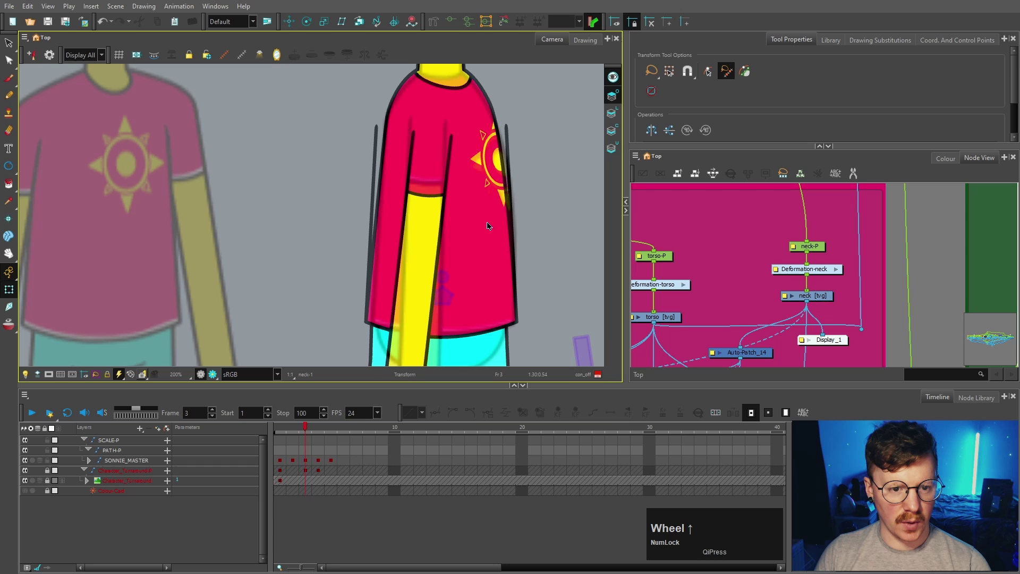
left_click(490, 117)
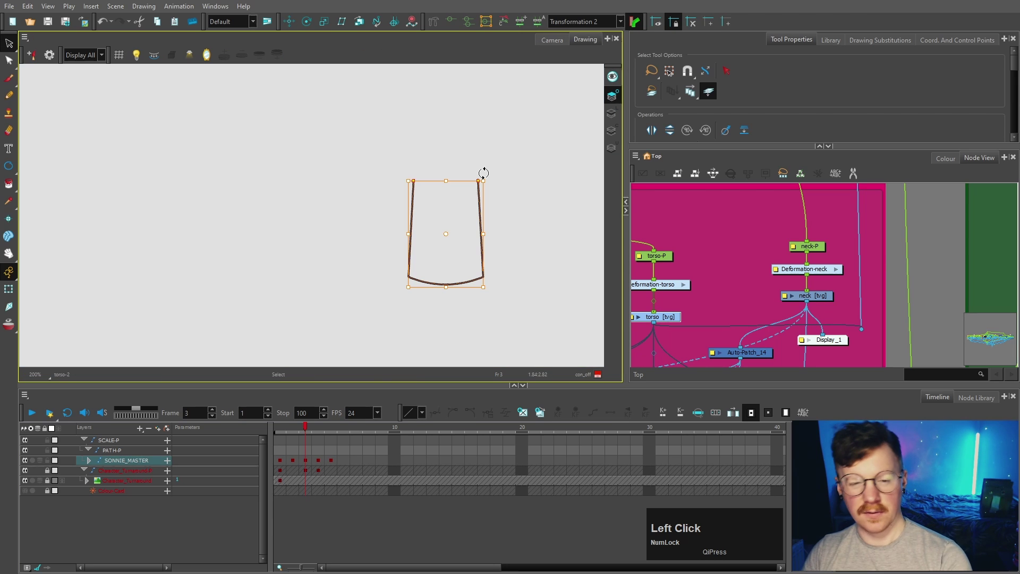
key("Return")
left_click(565, 40)
scroll("down", 3)
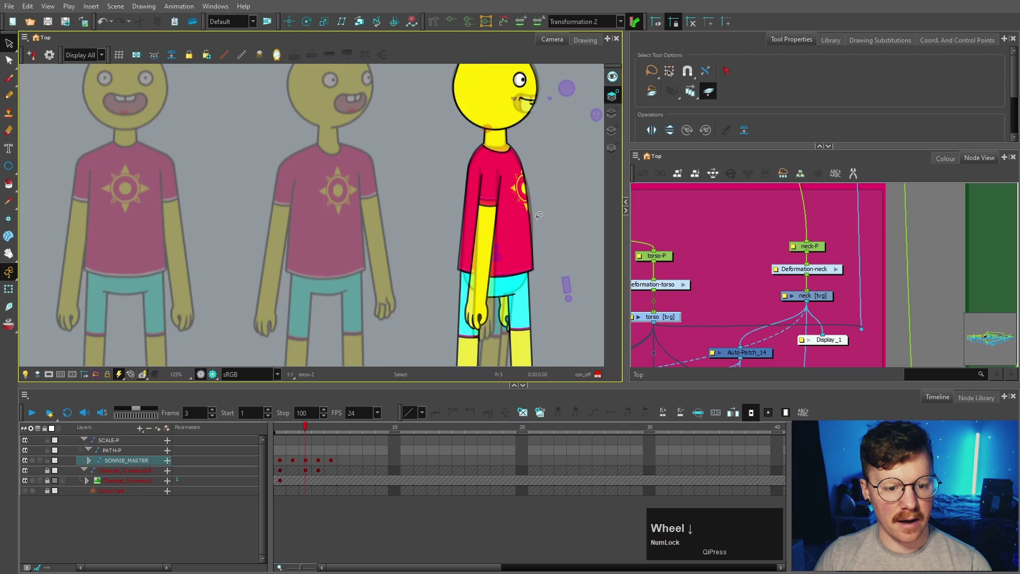
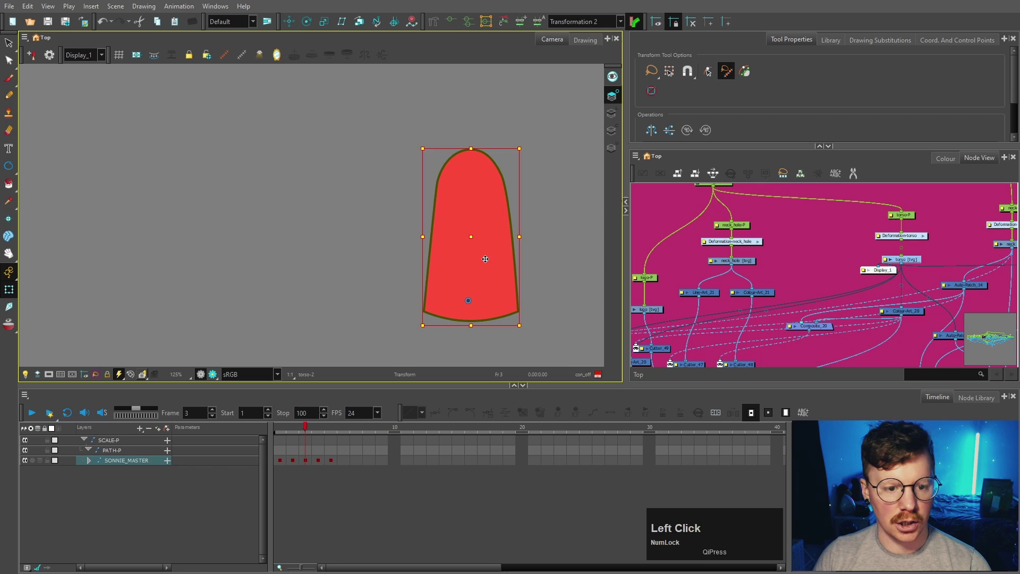
Return to the Camera view of the full character and select the side-view upper leg.
key("space")
left_click(567, 243)
scroll("up", 3)
left_click(374, 24)
scroll("down", 3)
left_click(504, 210)
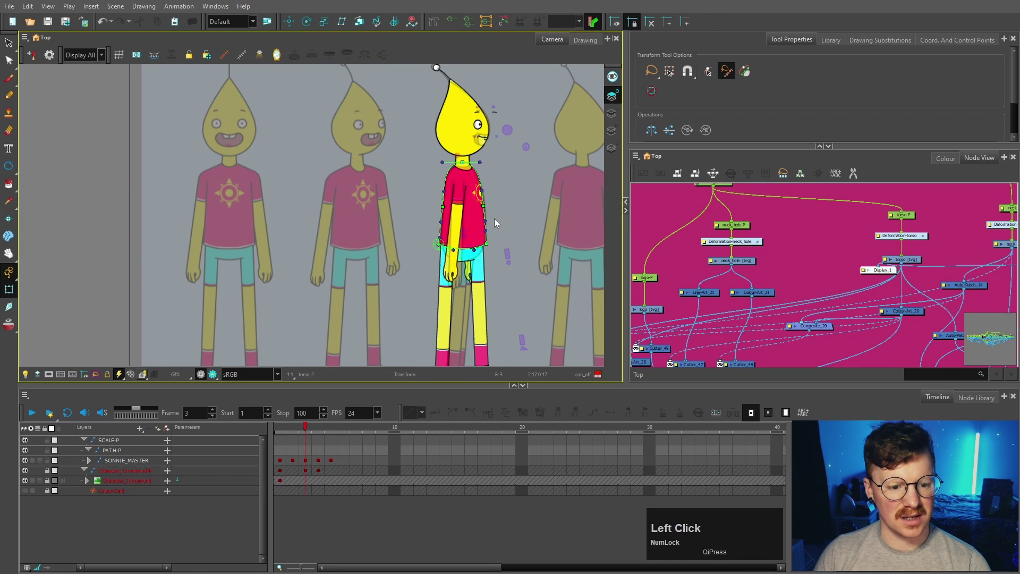
scroll("up", 3)
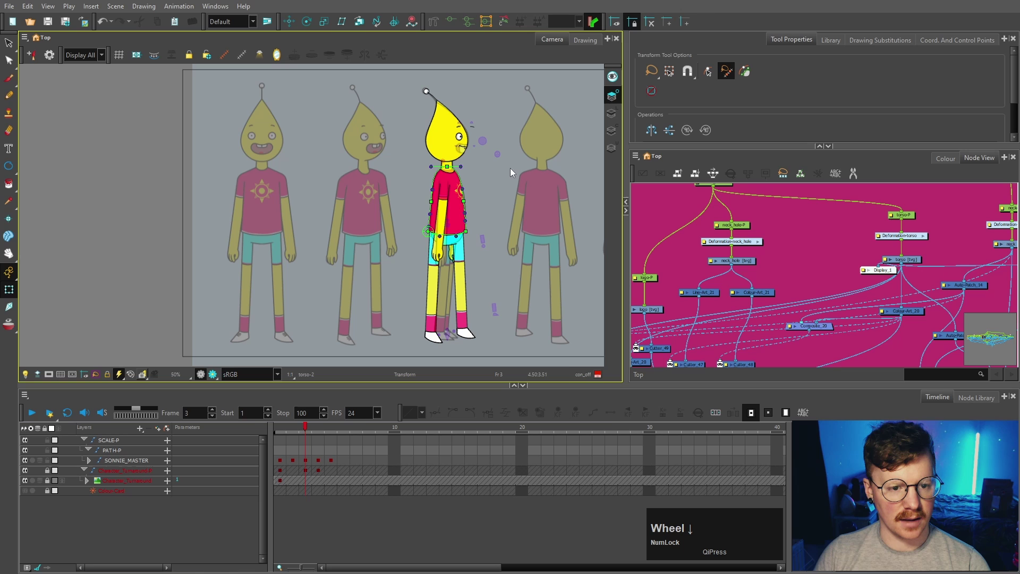
left_click(494, 193)
Select the front leg piece and step through its hierarchy to test the upper leg.
key("b")
type("bbb")
left_click(476, 189)
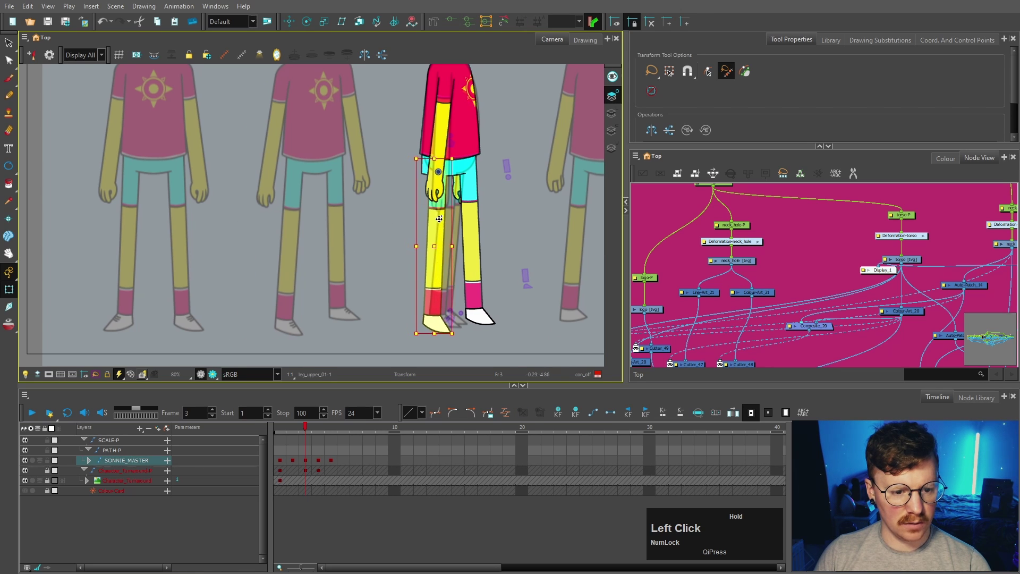
key("Right")
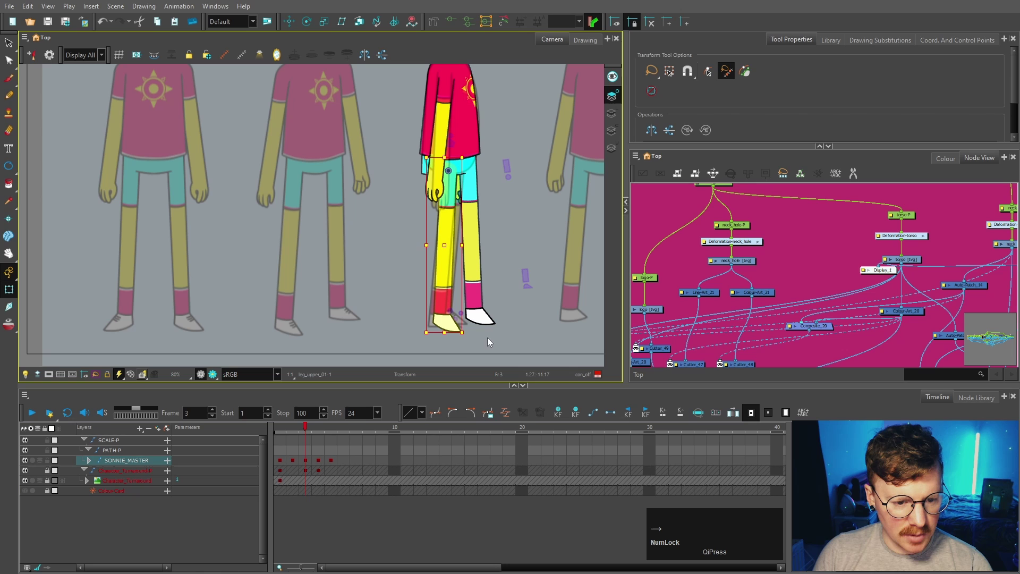
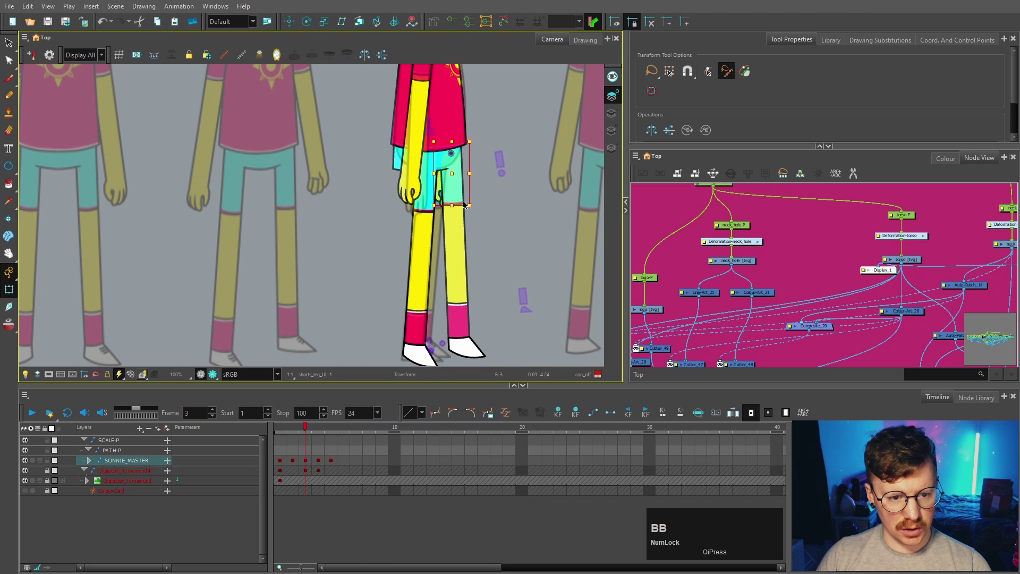
type("bb")
key("shift+b")
scroll("up", 3)
scroll("down", 3)
key("space")
scroll("up", 3)
scroll("down", 3)
Test the shorts leg piece and the side-view hand, undoing a stray nudge.
left_click(463, 233)
type("bb")
scroll("down", 3)
type("b")
scroll("up", 3)
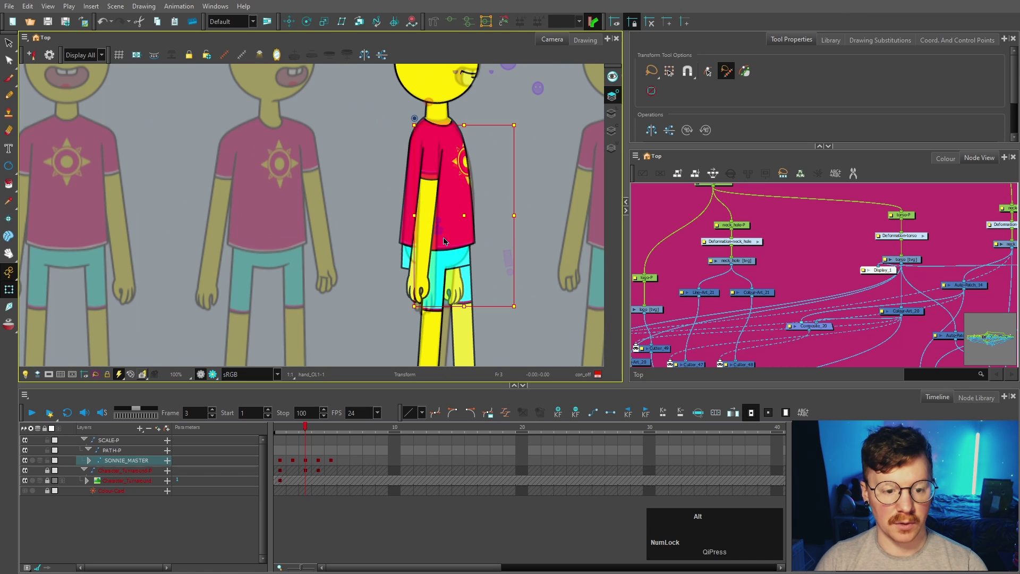
left_click(538, 297)
scroll("down", 3)
key("space")
type("bbbb")
key("shift+Left")
key("ctrl+z")
scroll("up", 3)
type("bbr")
Select the side-view foot and sock and rotate the foot to check its pivot.
left_click(537, 337)
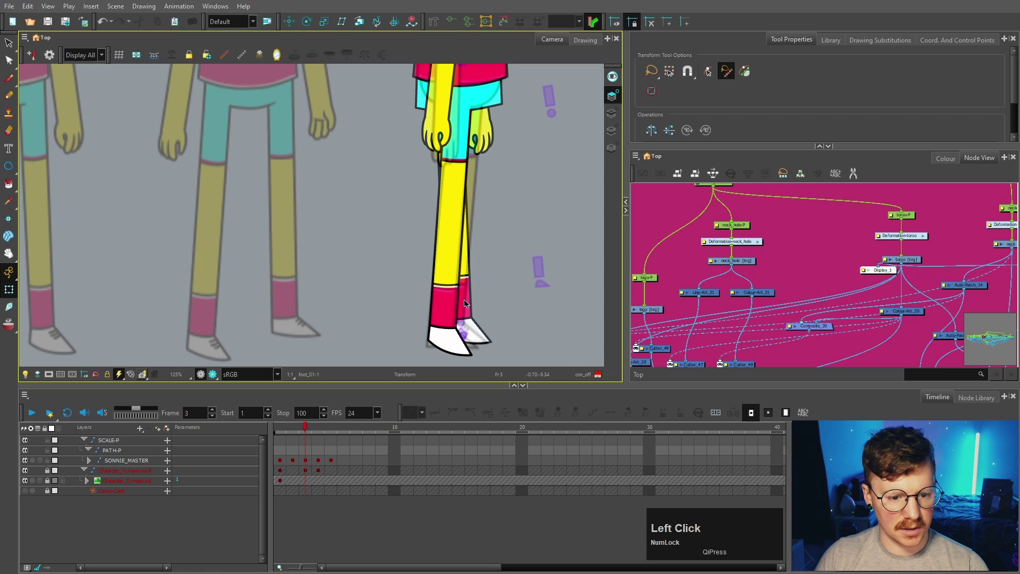
type("b")
key("shift+Right")
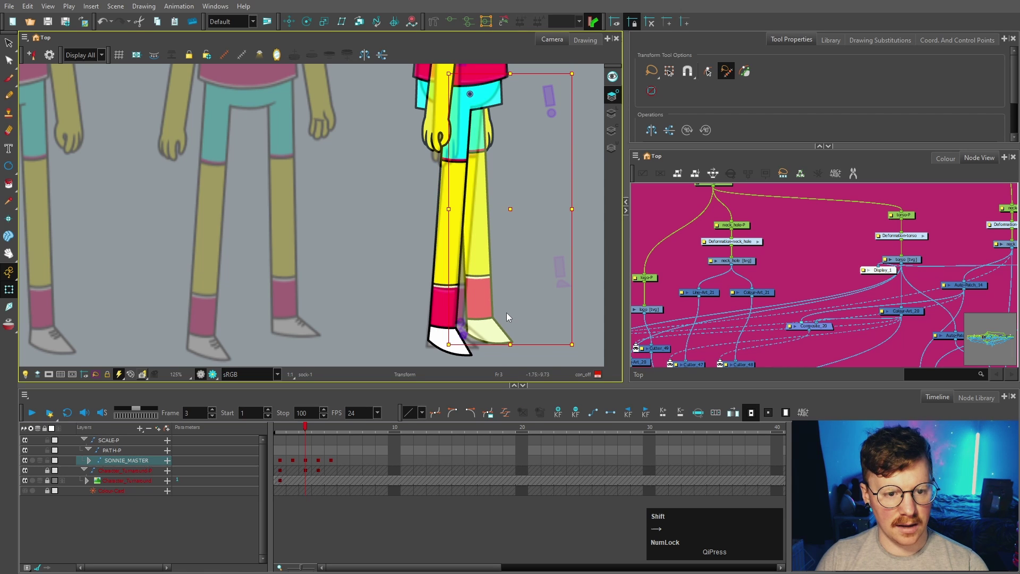
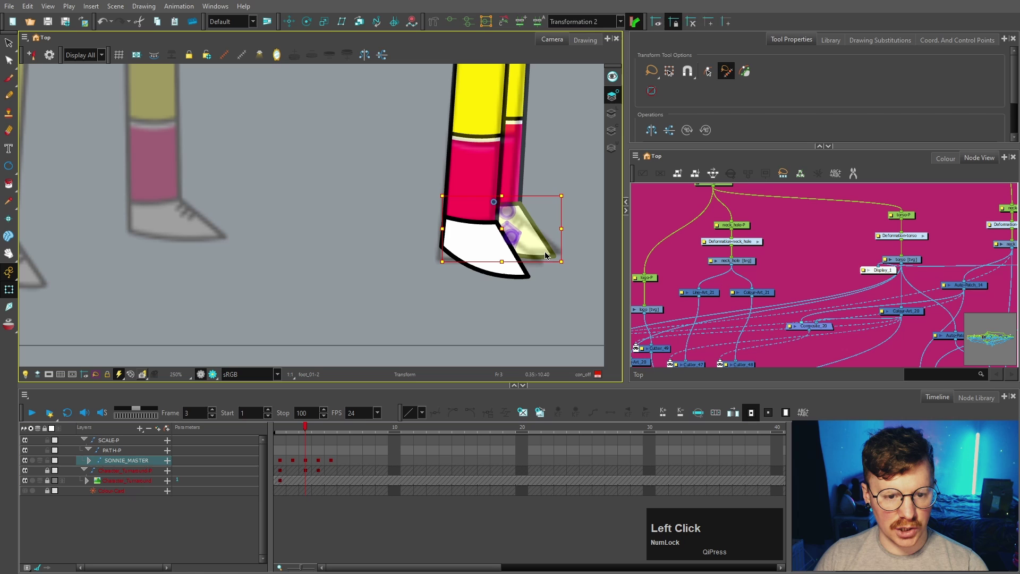
key("space")
left_click(565, 270)
key("space")
left_click(438, 290)
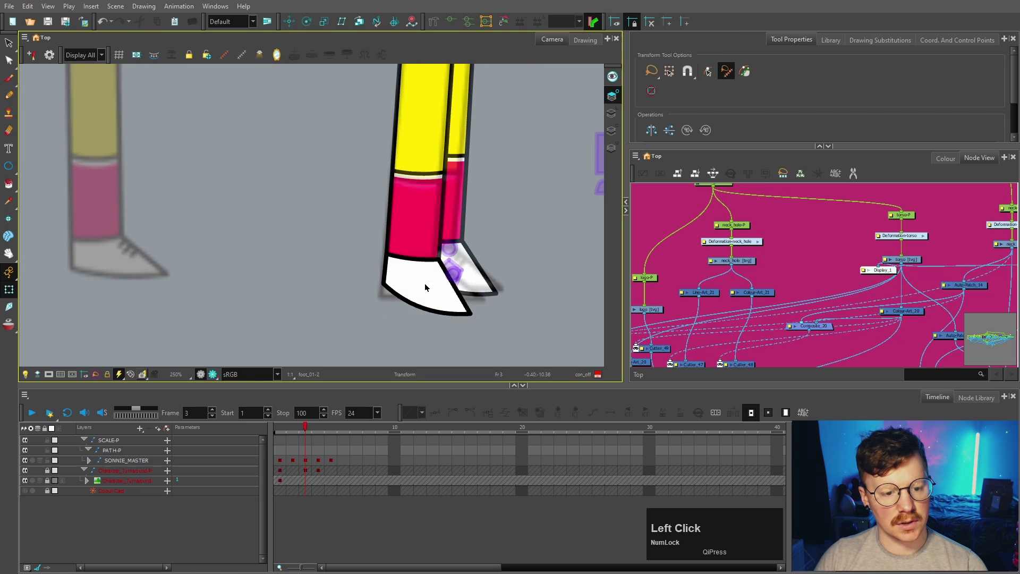
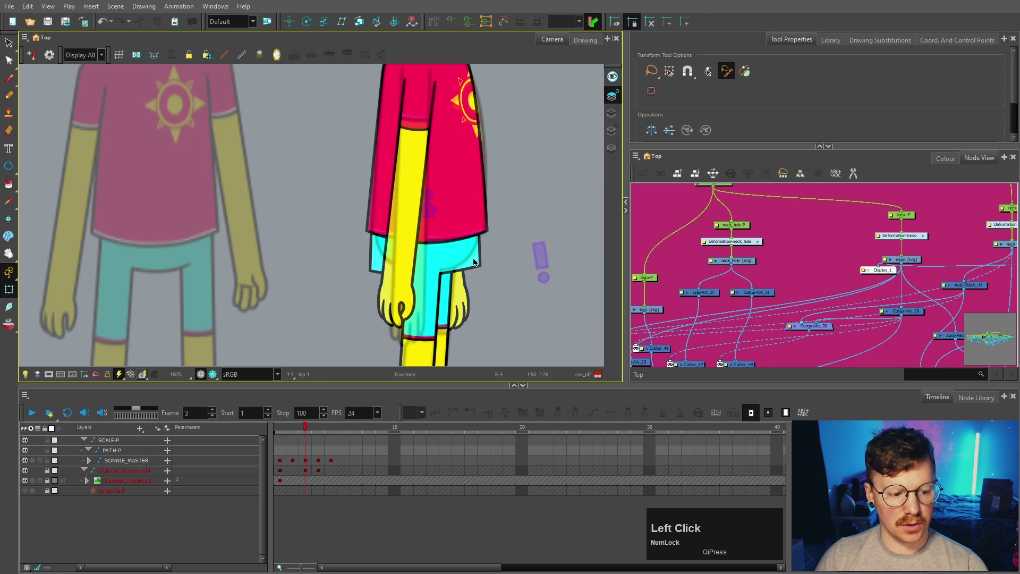
scroll("down", 3)
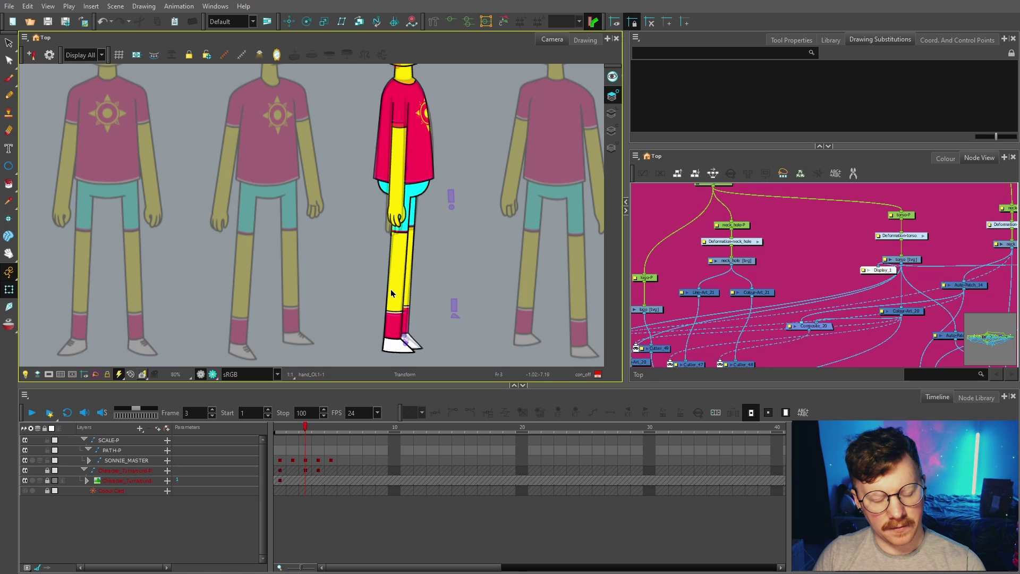
Scrub the timeline and copy the frame-2 pose on the SONNIE_MASTER layer.
scroll("down", 3)
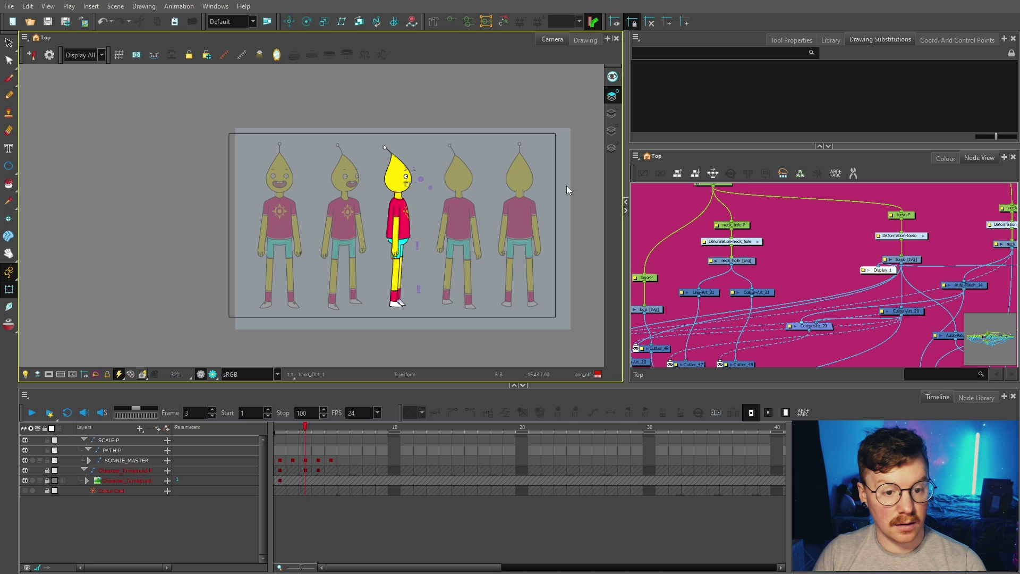
scroll("up", 3)
scroll("down", 3)
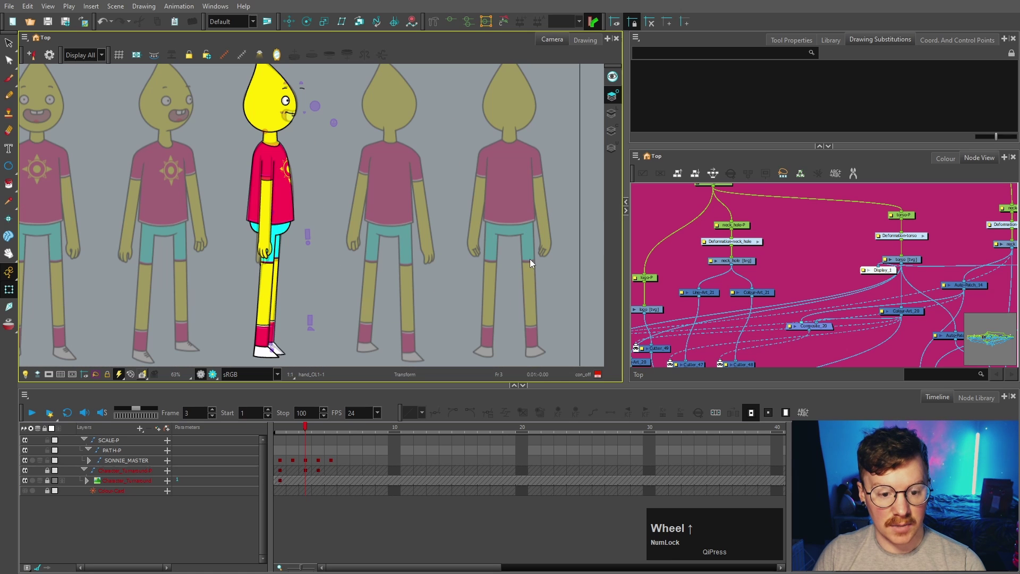
scroll("down", 3)
scroll("up", 3)
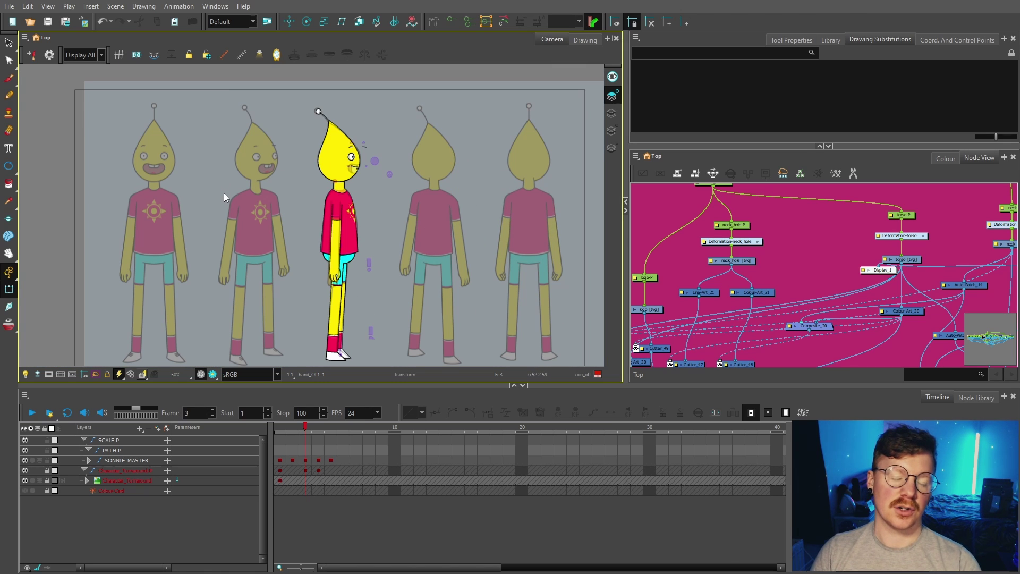
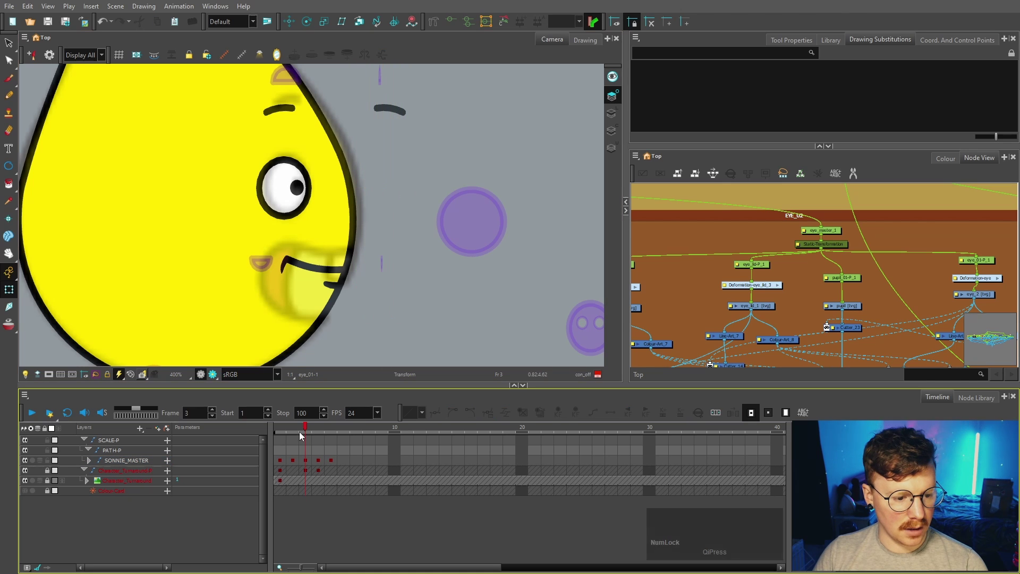
left_click(301, 429)
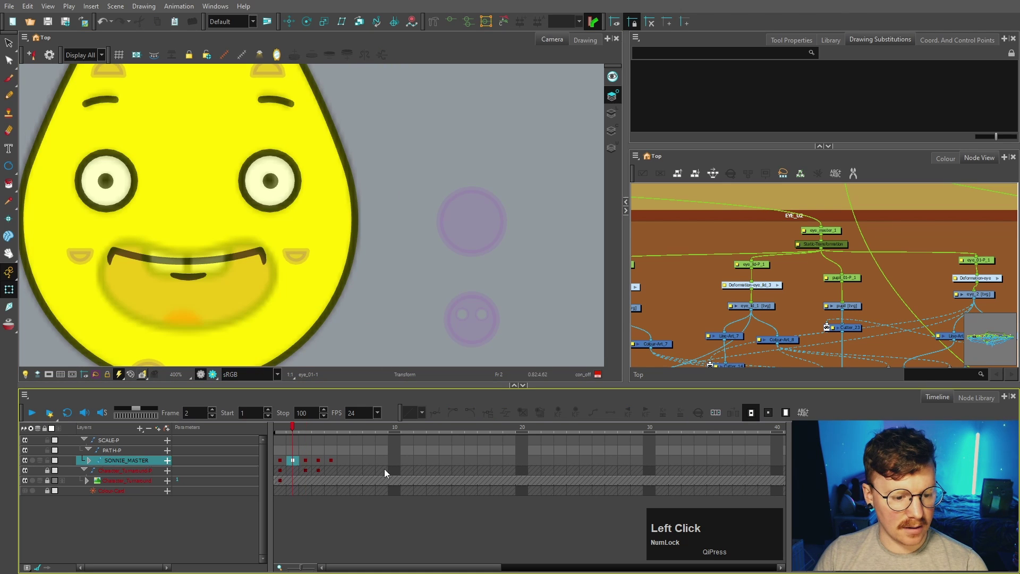
key("ctrl+c")
Add keyframes at later frames on the master layer and preview the head turn.
left_click(426, 461)
key("ctrl+c")
left_click(423, 463)
key("v")
left_click(321, 462)
key("ctrl+c")
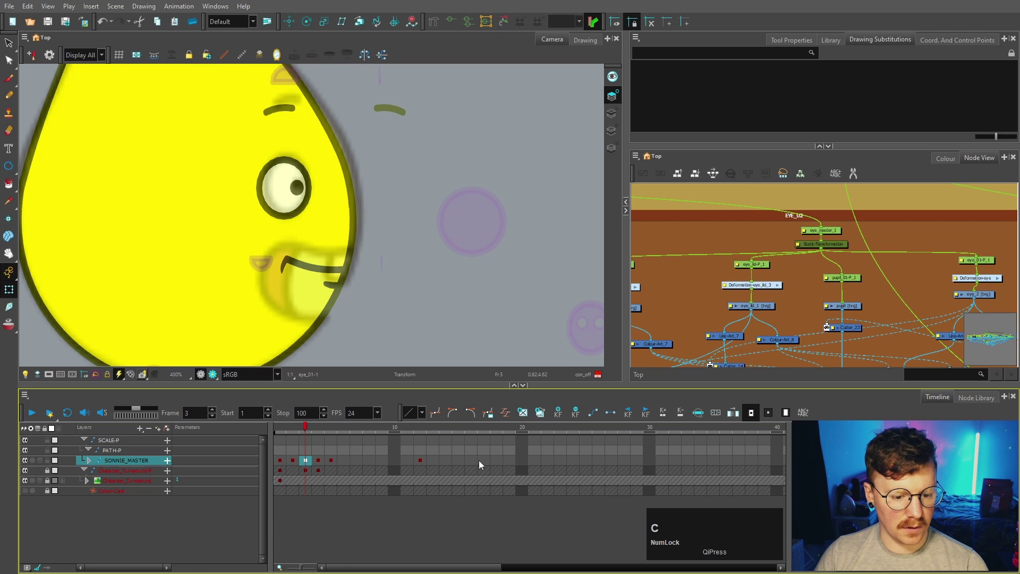
key("v")
left_click(418, 463)
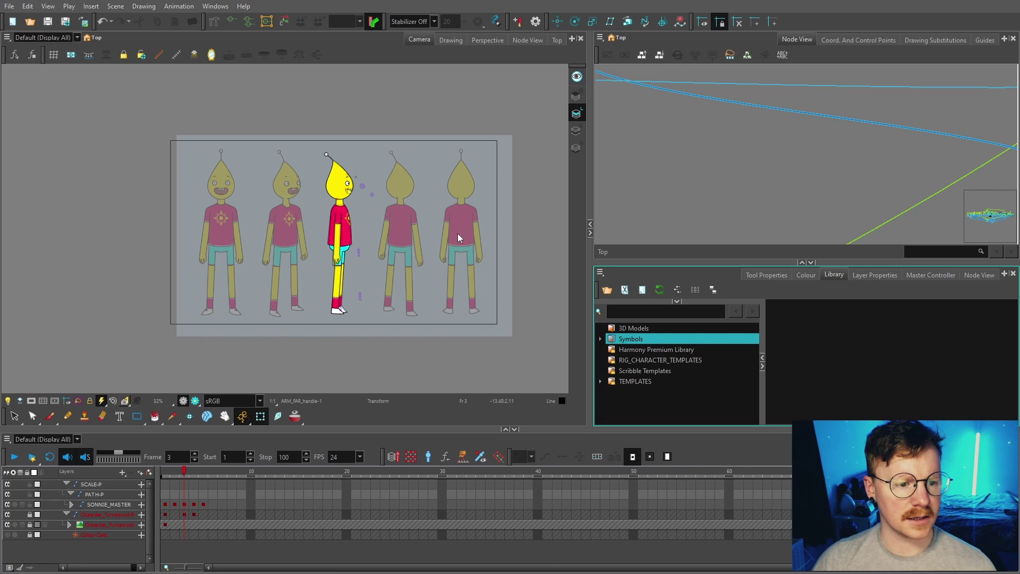
scroll("up", 3)
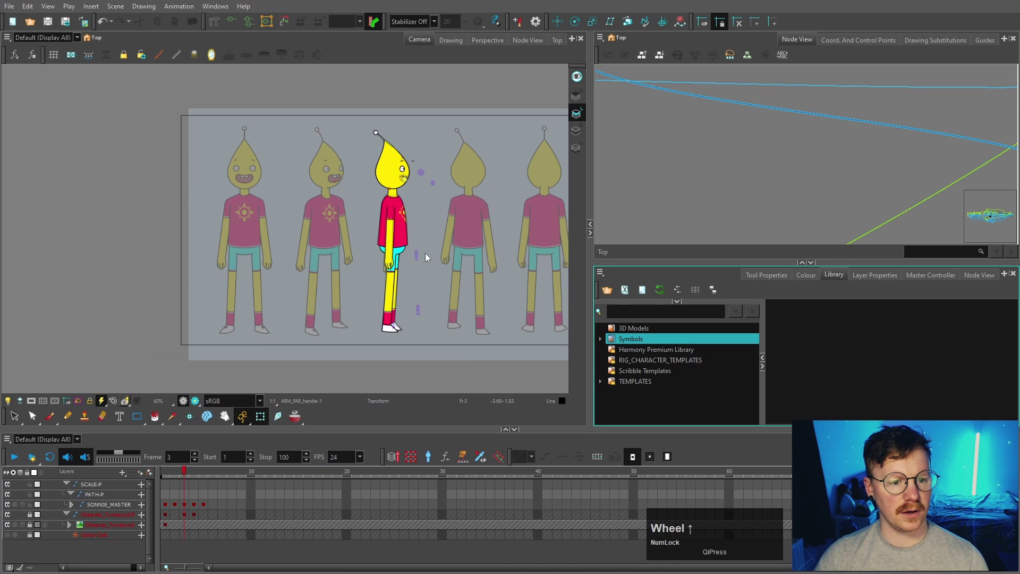
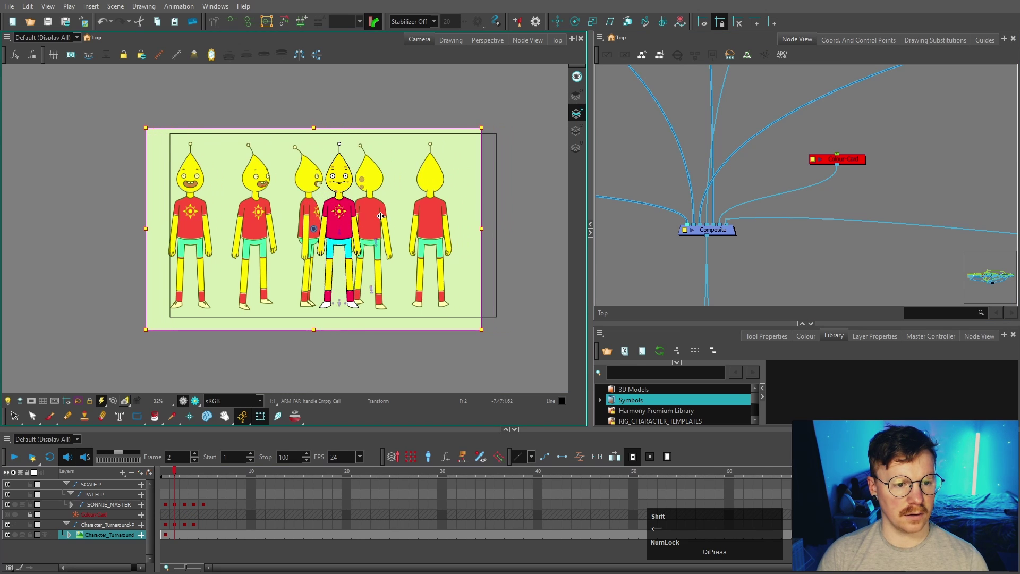
left_click(201, 475)
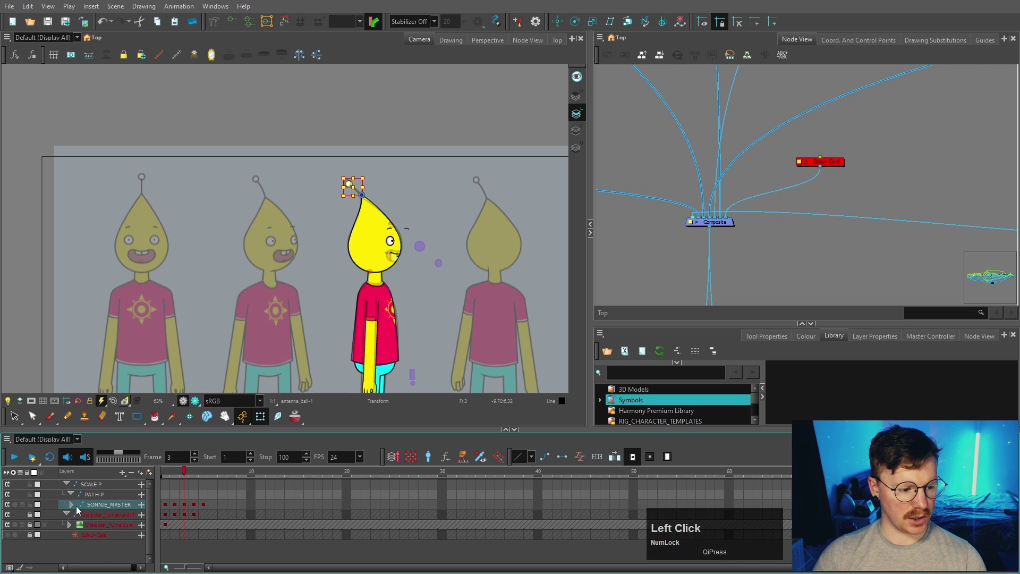
left_click(186, 507)
key("c")
left_click(179, 506)
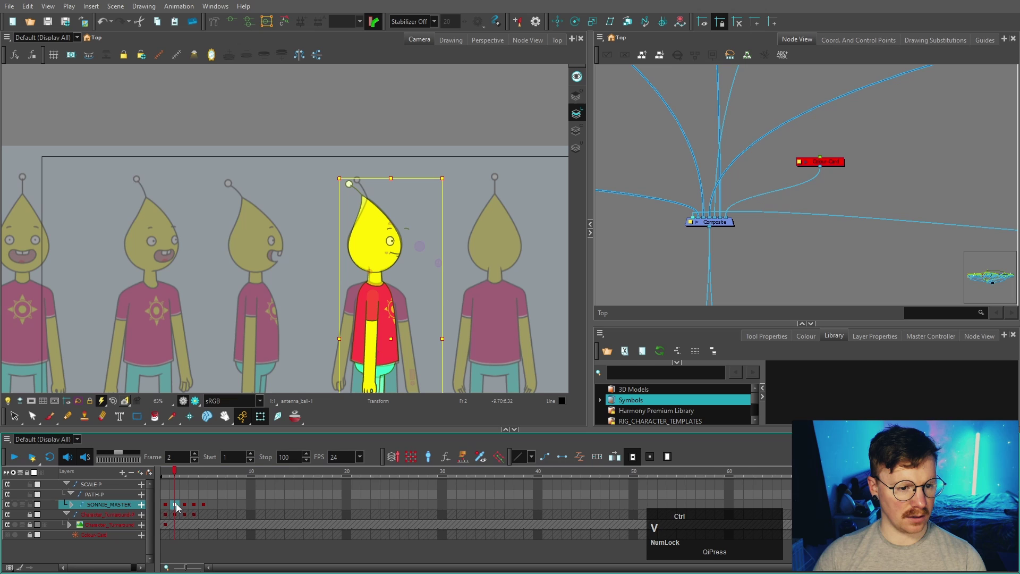
left_click(397, 92)
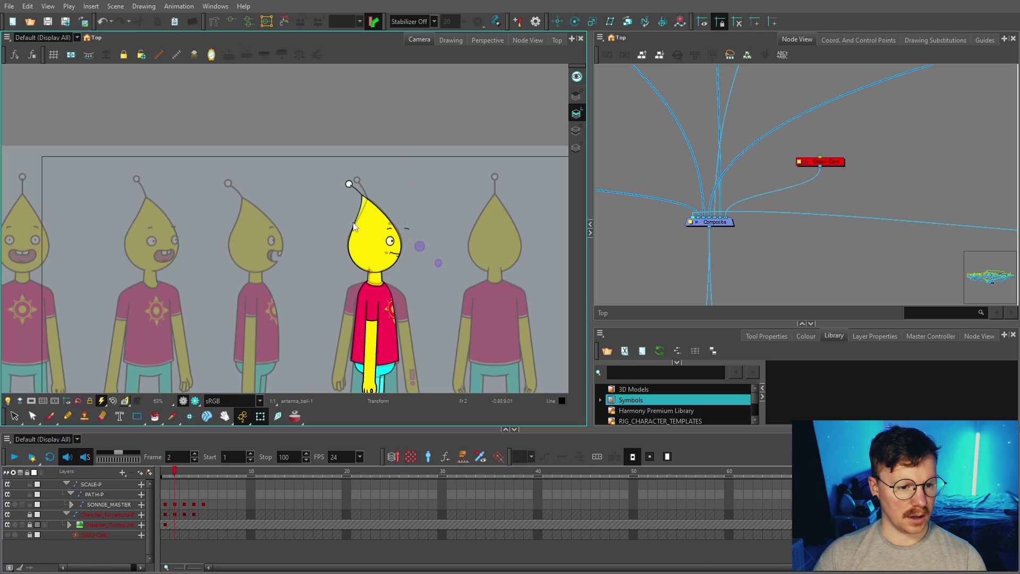
scroll("up", 3)
left_click(390, 268)
type("bbb")
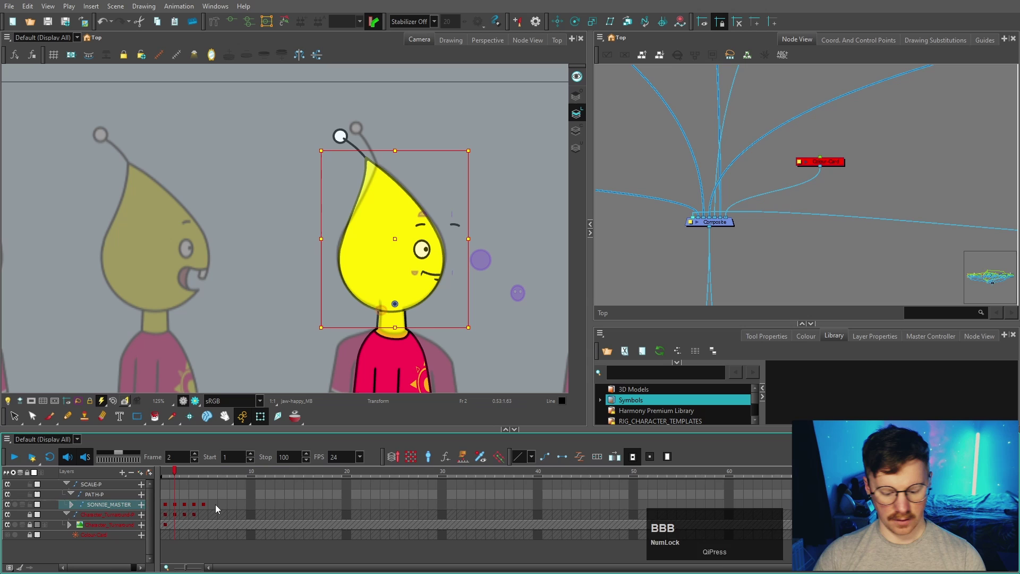
Compare the head between frames 2 and 4, then select and place the antenna.
key("o")
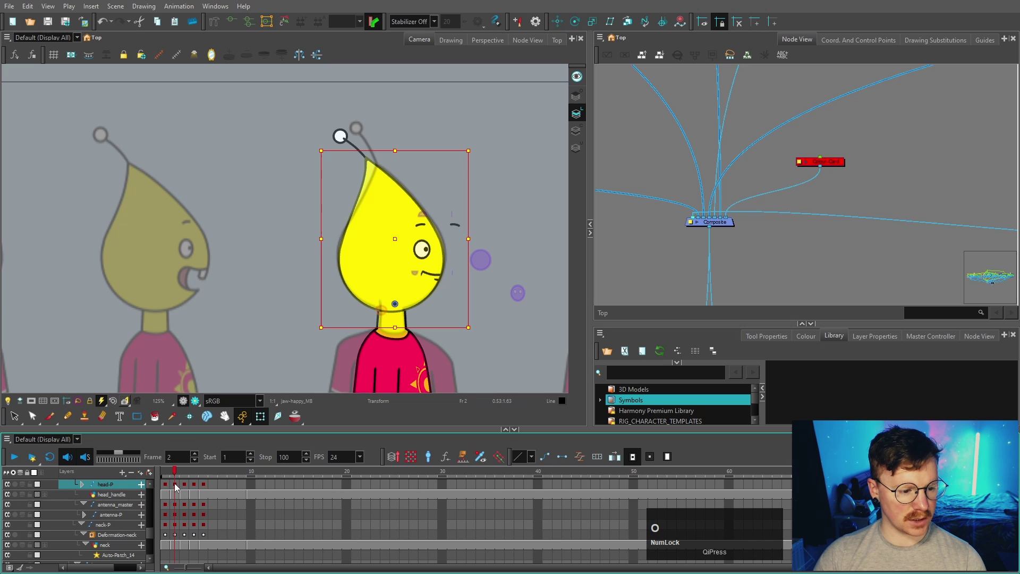
left_click(190, 477)
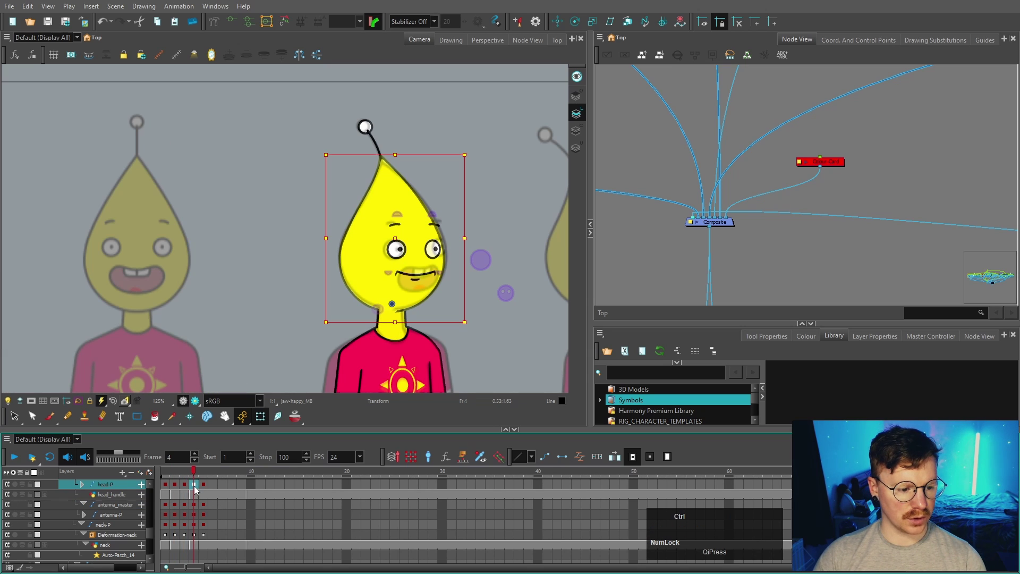
key("ctrl+c")
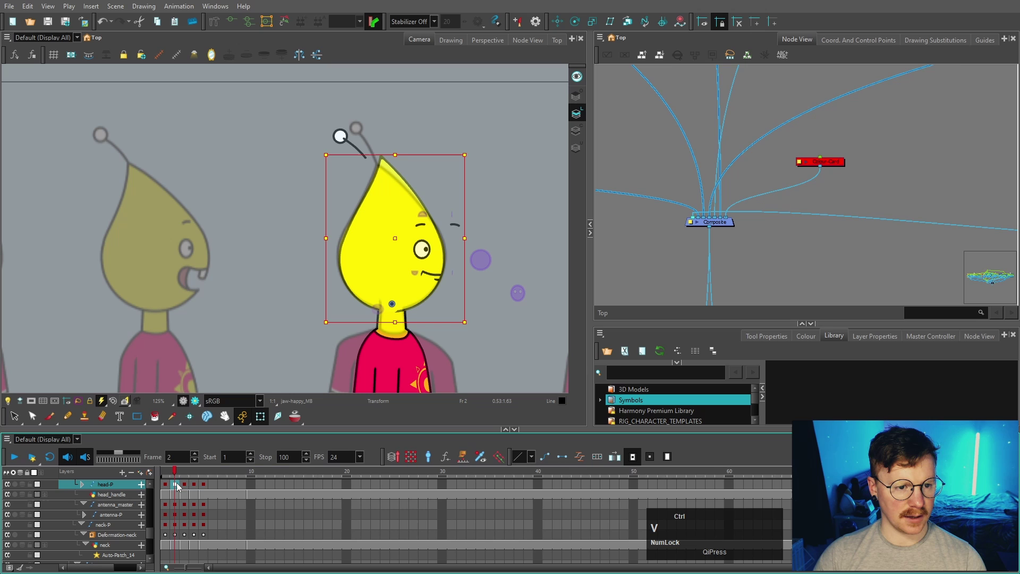
scroll("down", 3)
scroll("up", 3)
left_click(362, 185)
type("bb")
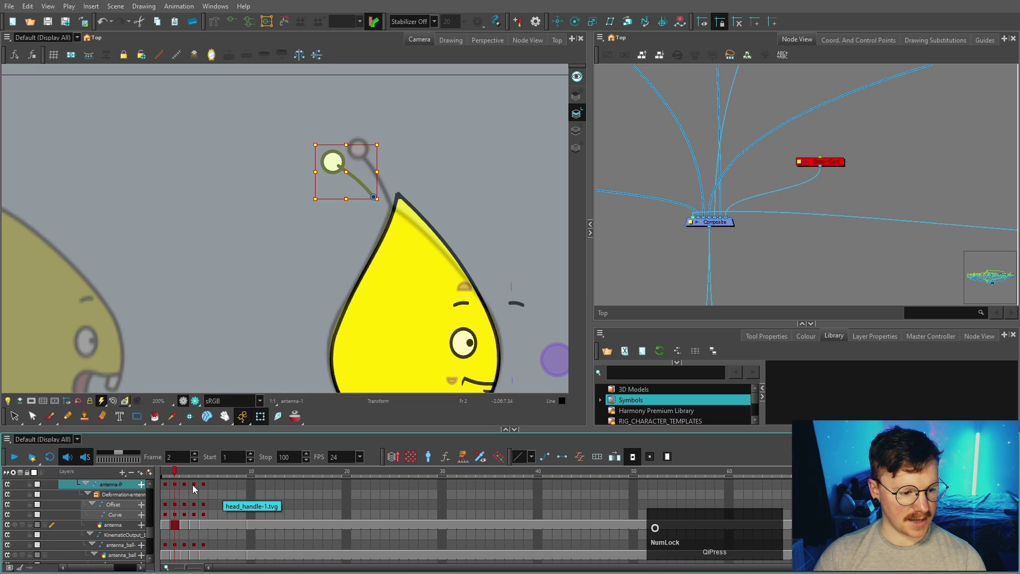
Step to frame 3, zoom in and select the floating eyebrow for substitution review.
left_click(198, 487)
key("ctrl+c")
left_click(180, 487)
scroll("up", 3)
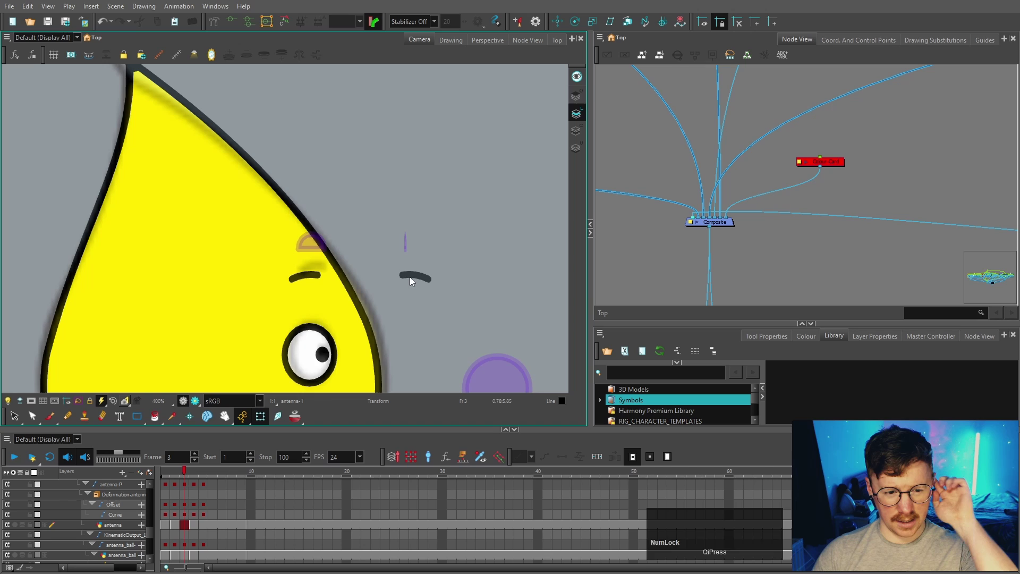
scroll("down", 3)
scroll("up", 3)
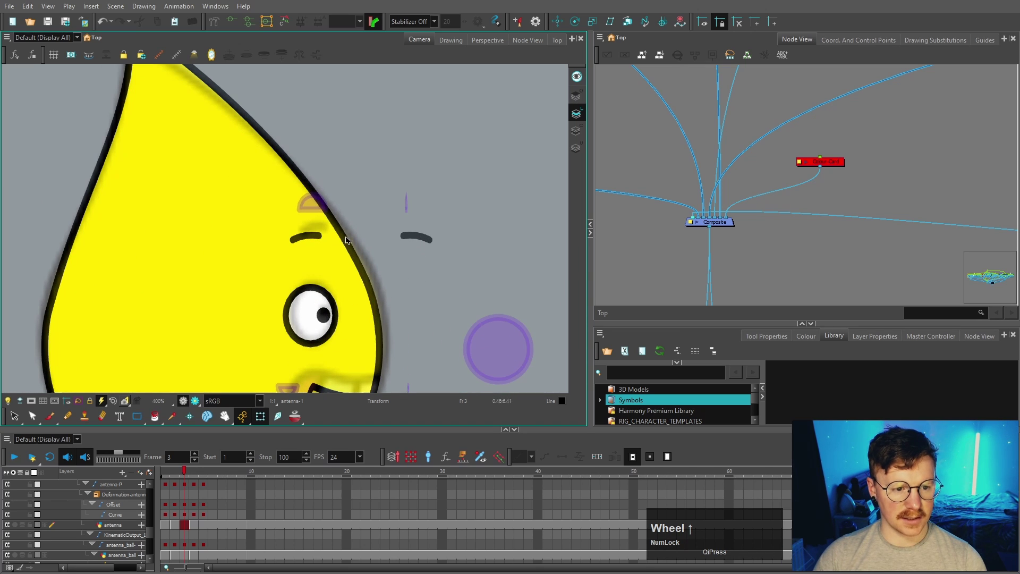
scroll("down", 3)
left_click(422, 227)
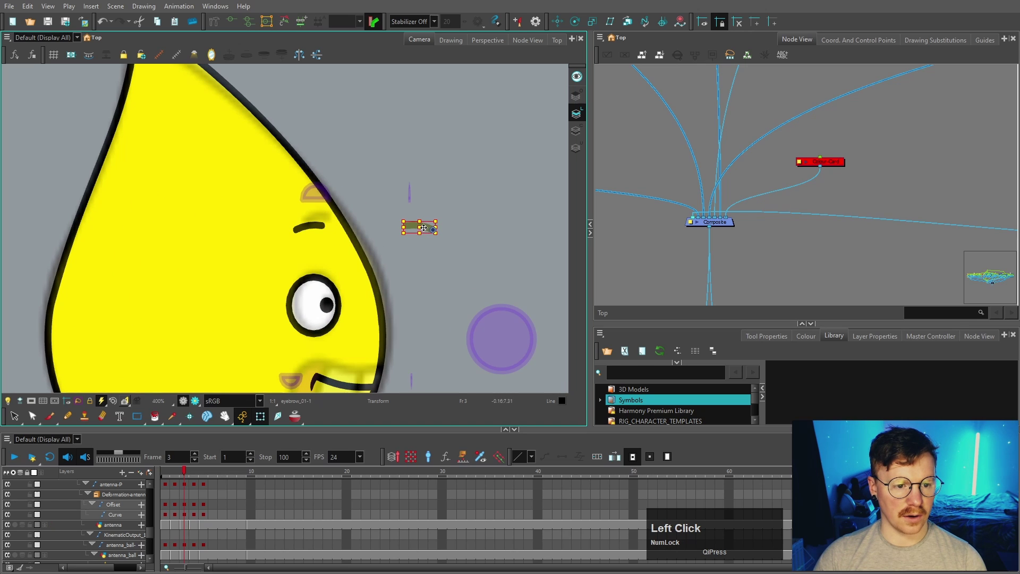
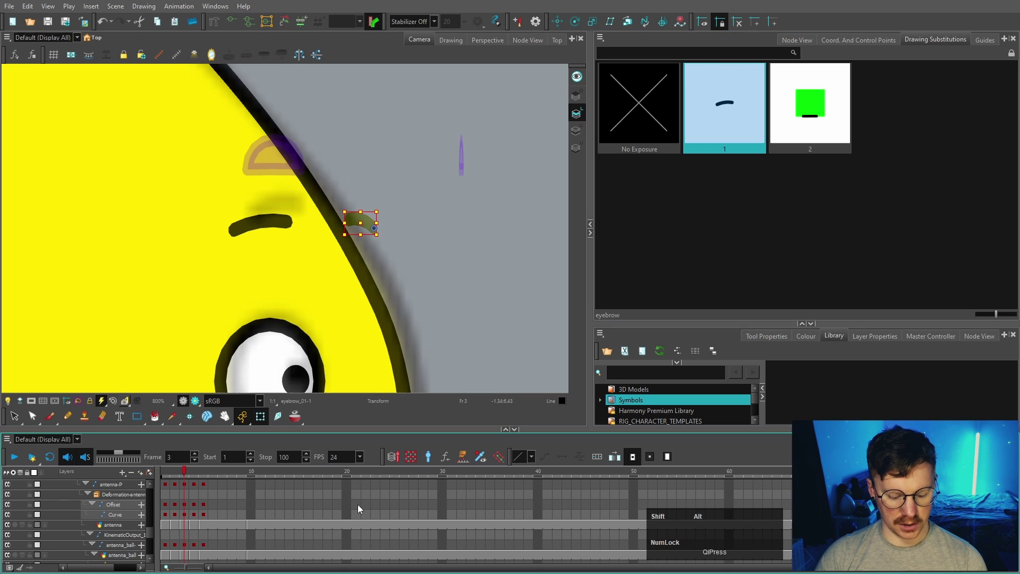
Add a blank drawing 3 to the eyebrow layer.
key("shift+alt+r")
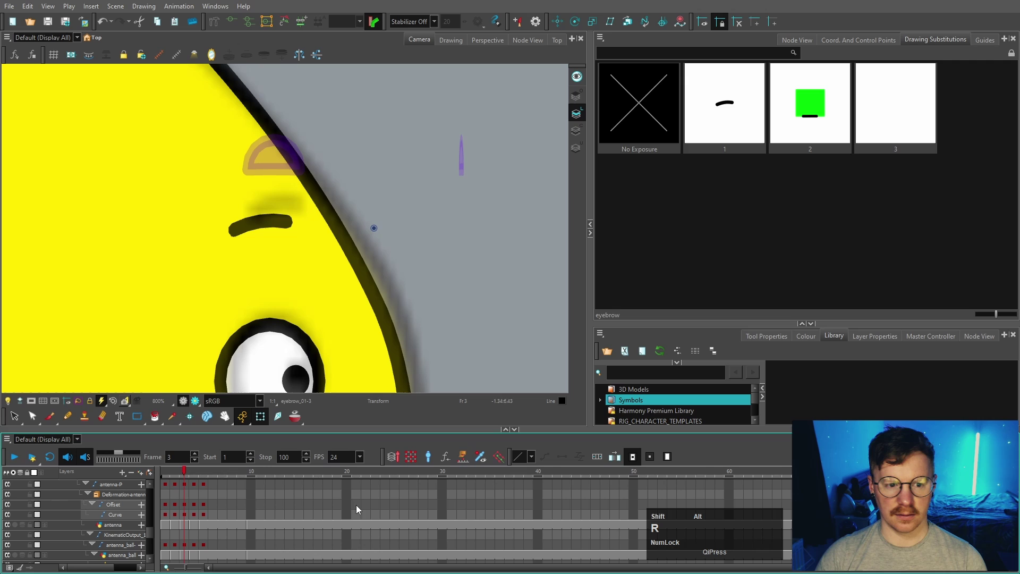
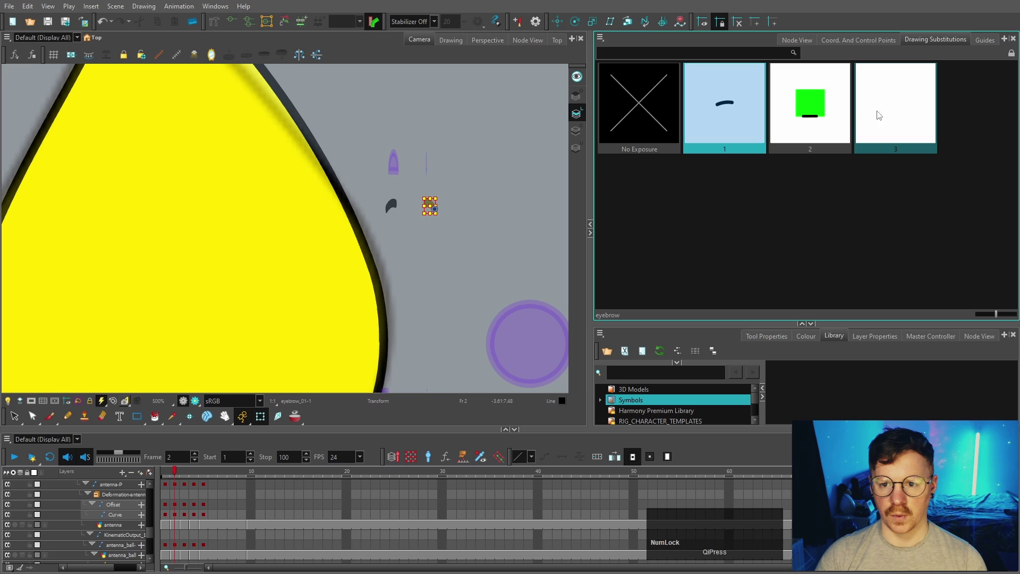
key("shift+alt+Num_Lock")
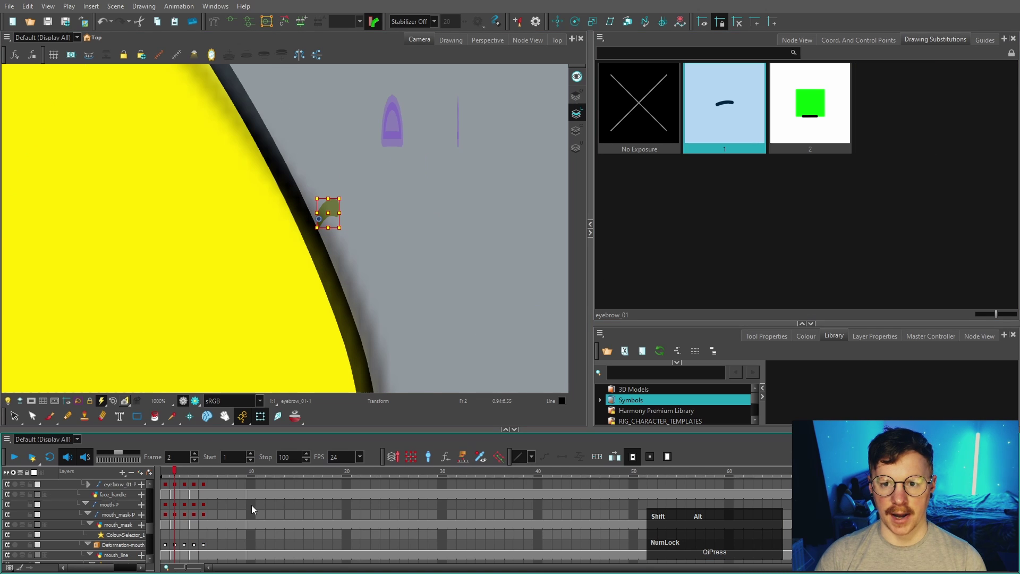
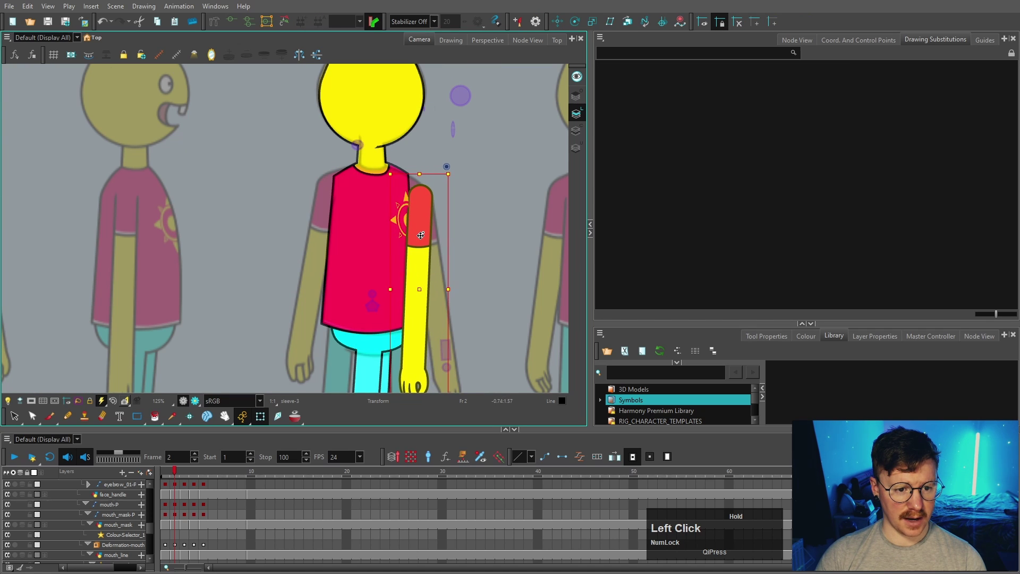
Switch to the shoulder piece, review its substitutions and reposition it.
key("space")
scroll("up", 3)
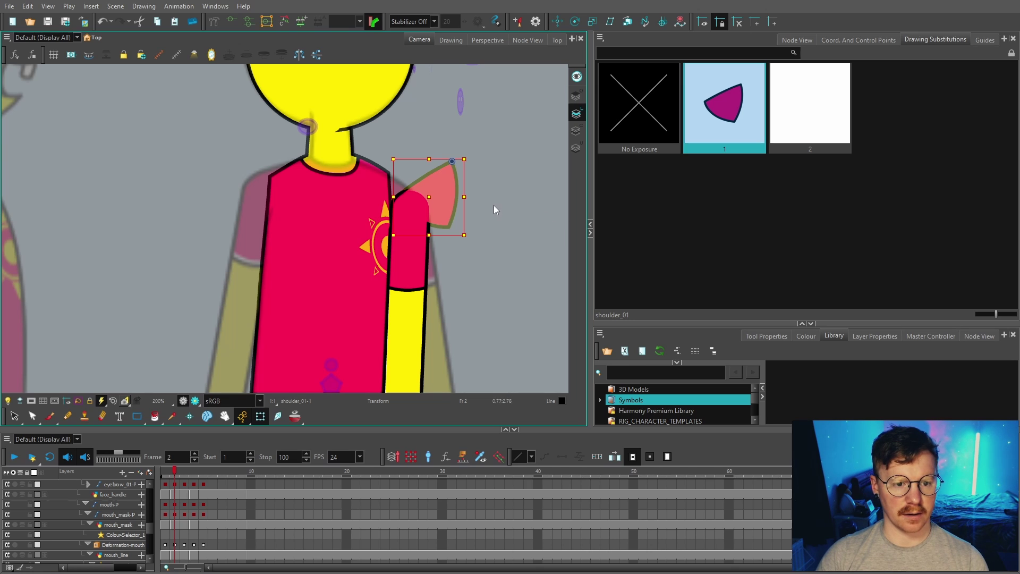
scroll("down", 3)
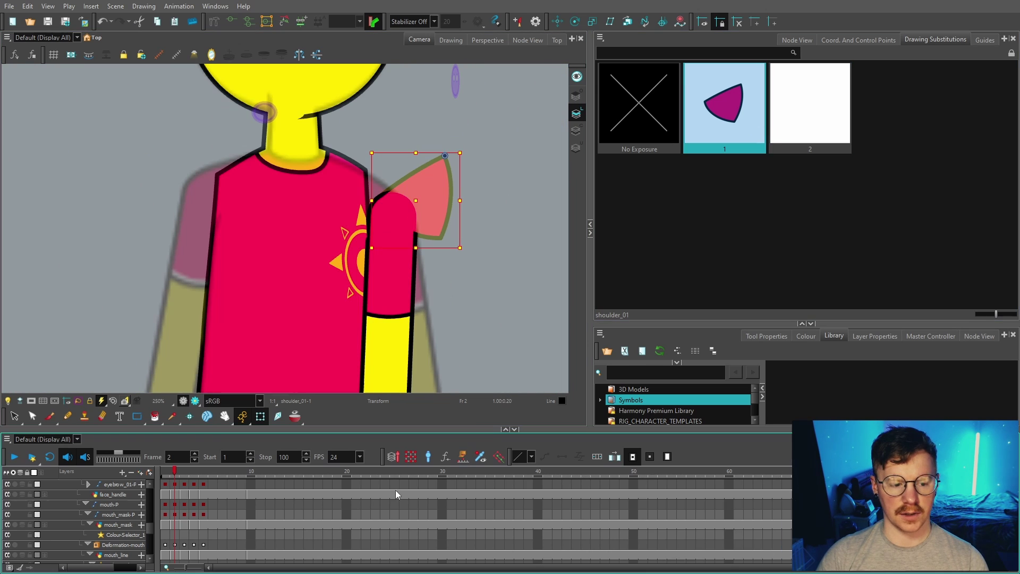
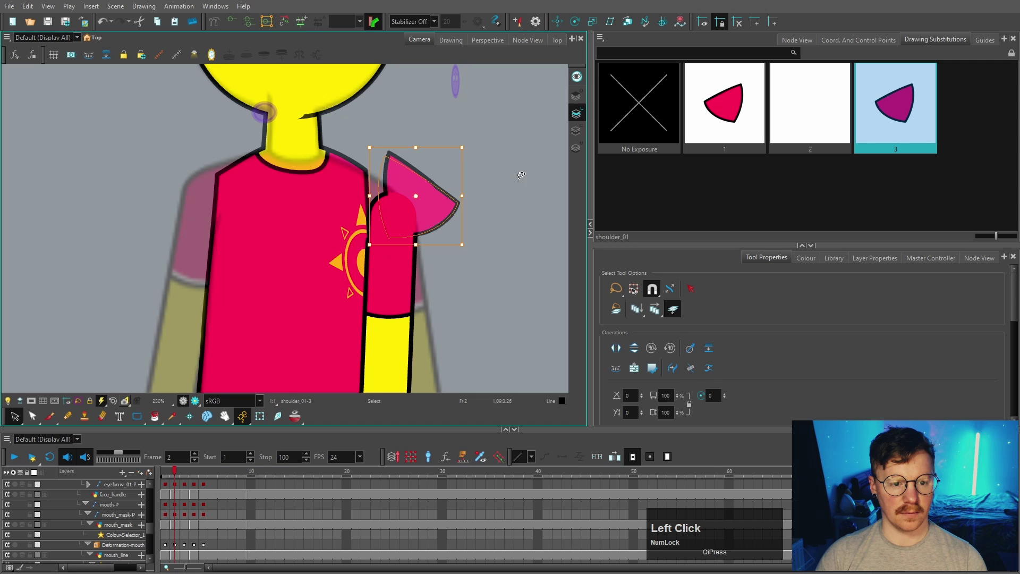
key("b")
left_click(516, 162)
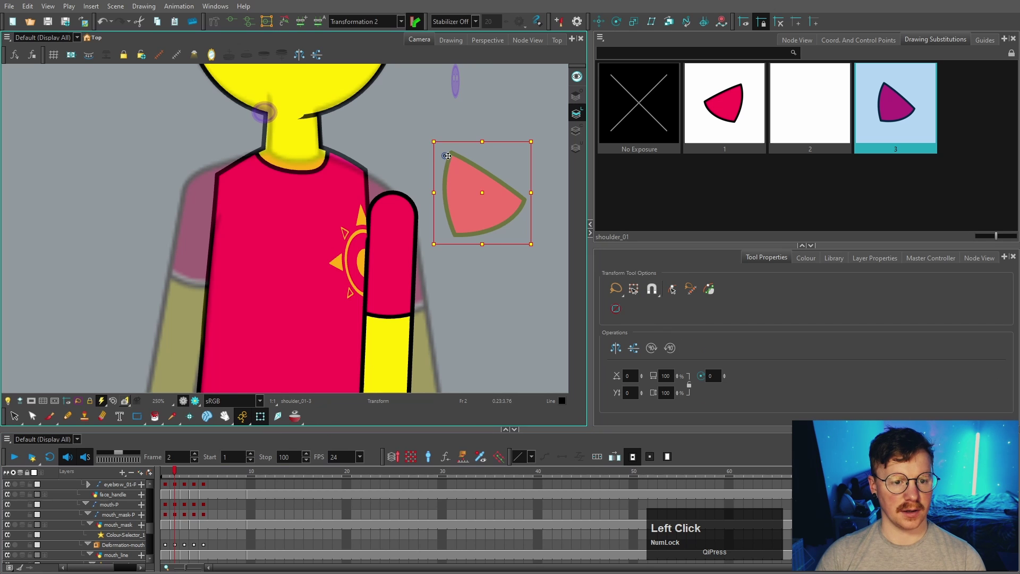
scroll("up", 3)
Check the torso and sleeve pieces and step through their hierarchy.
left_click(300, 30)
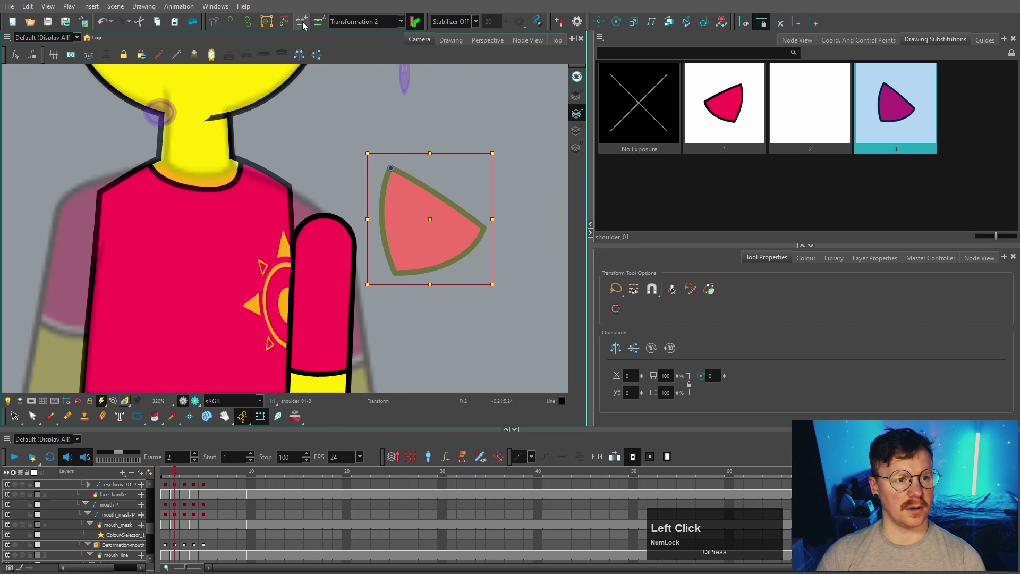
left_click(219, 26)
scroll("down", 3)
left_click(459, 125)
scroll("down", 3)
left_click(435, 351)
type("bbbb")
key("space")
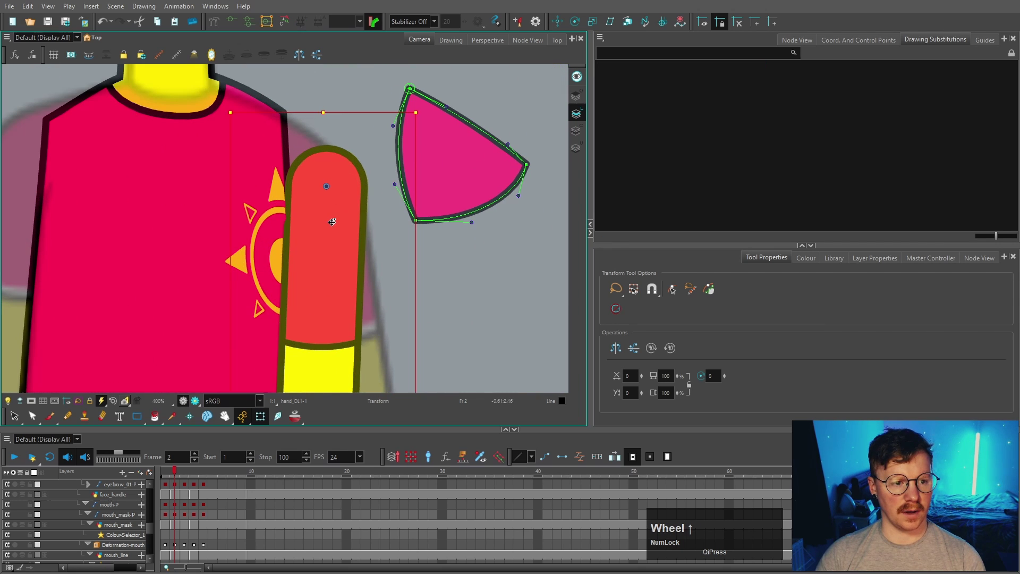
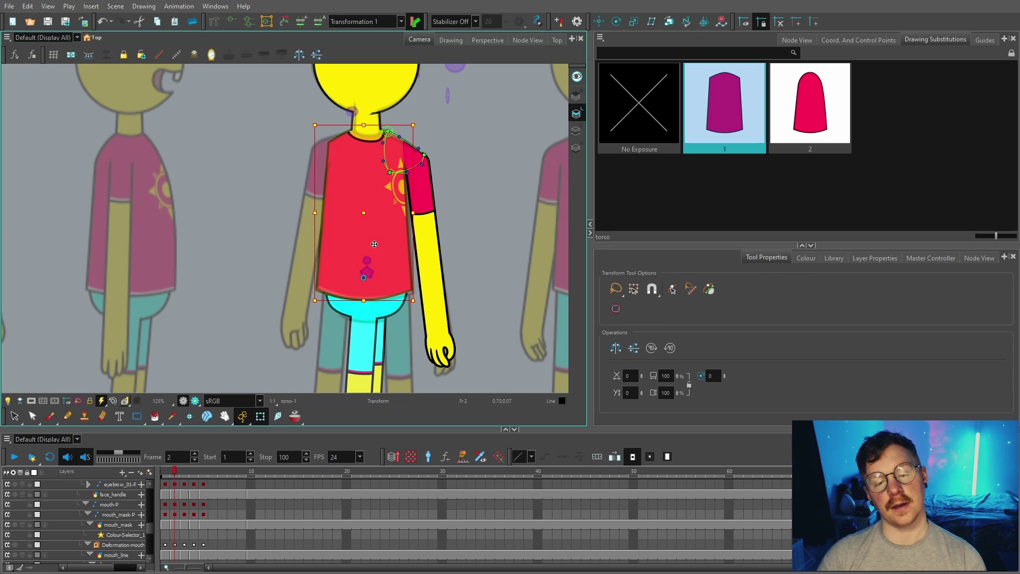
Reset the deformation to its keyframe position and add a new blank logo drawing.
left_click(524, 190)
key("b")
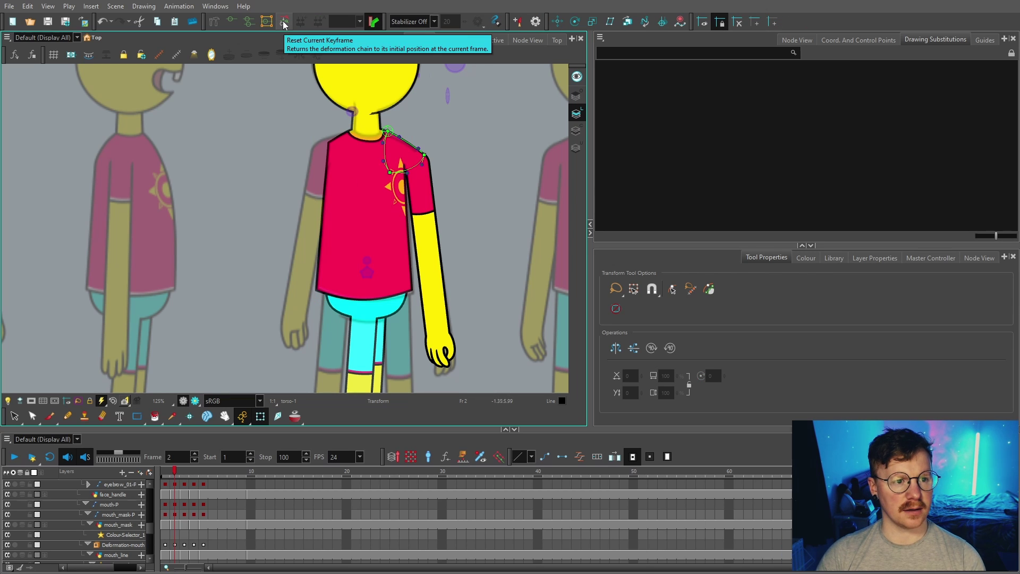
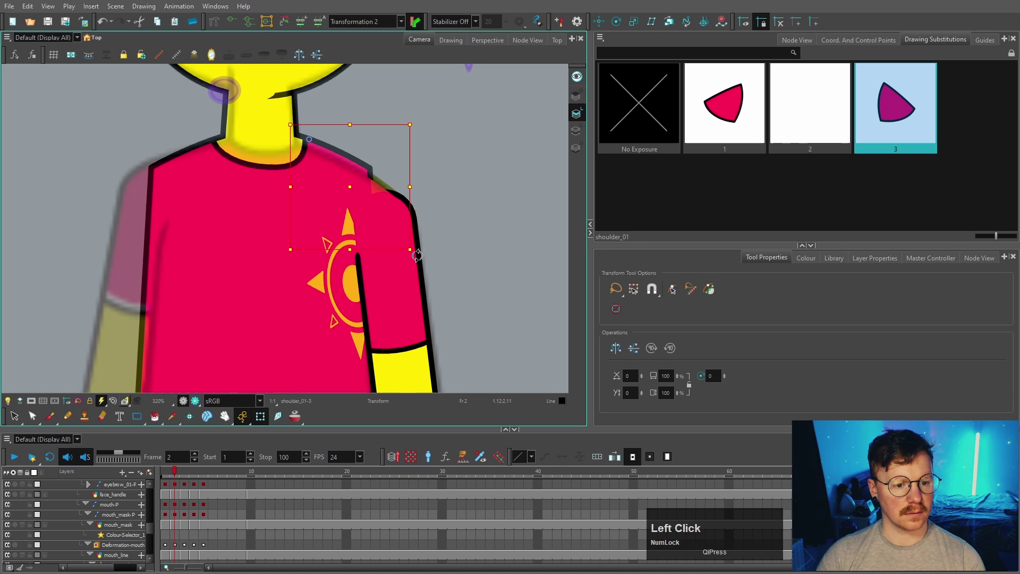
scroll("up", 3)
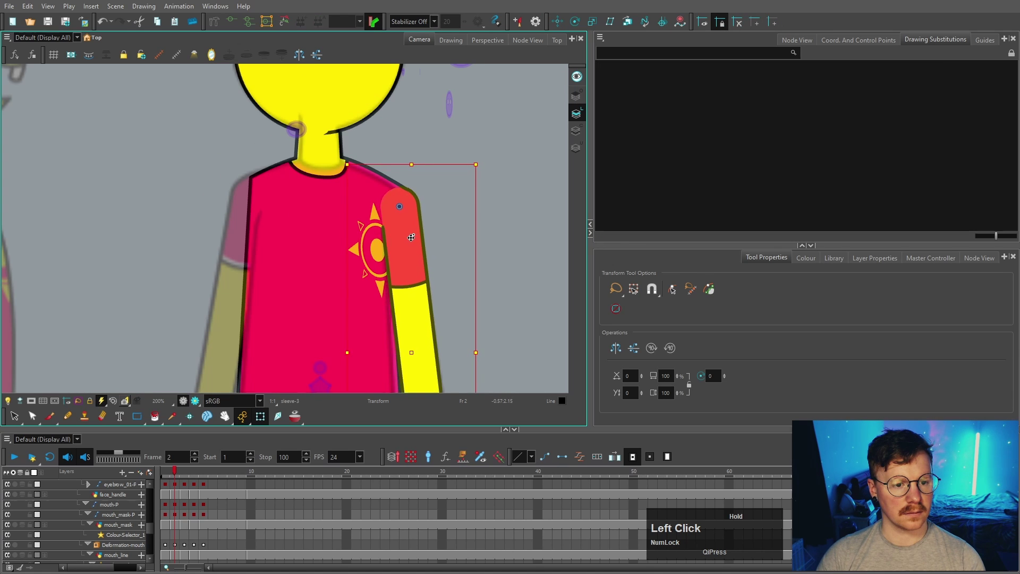
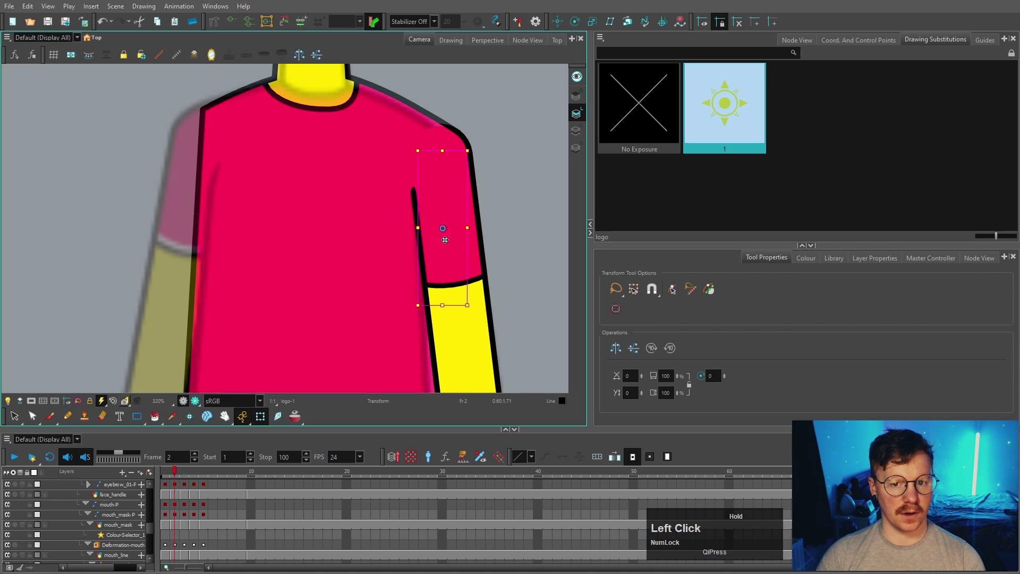
key("shift+alt+r")
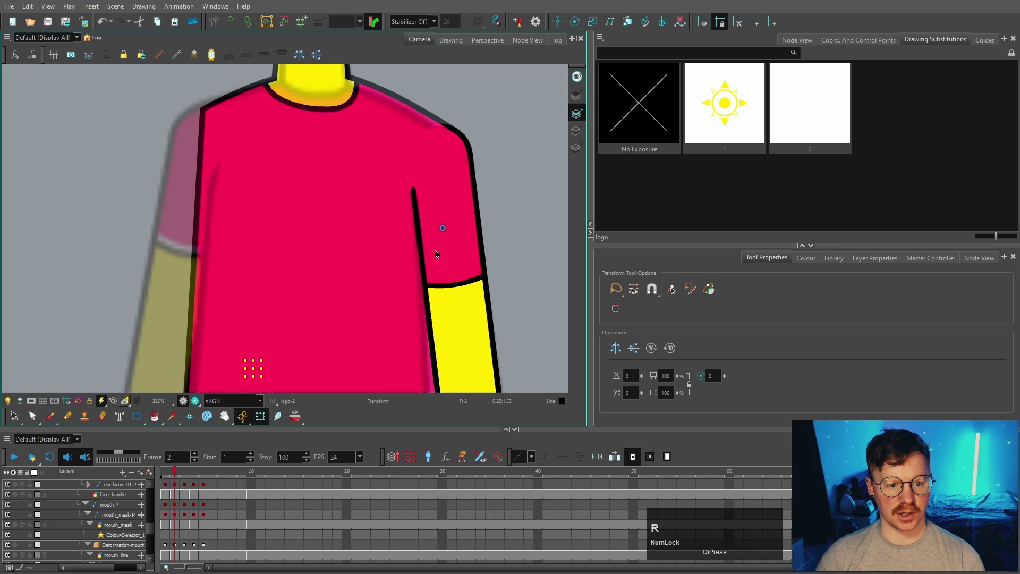
left_click(520, 217)
scroll("down", 3)
Select the sleeve again and fit the whole character back into view.
left_click(471, 237)
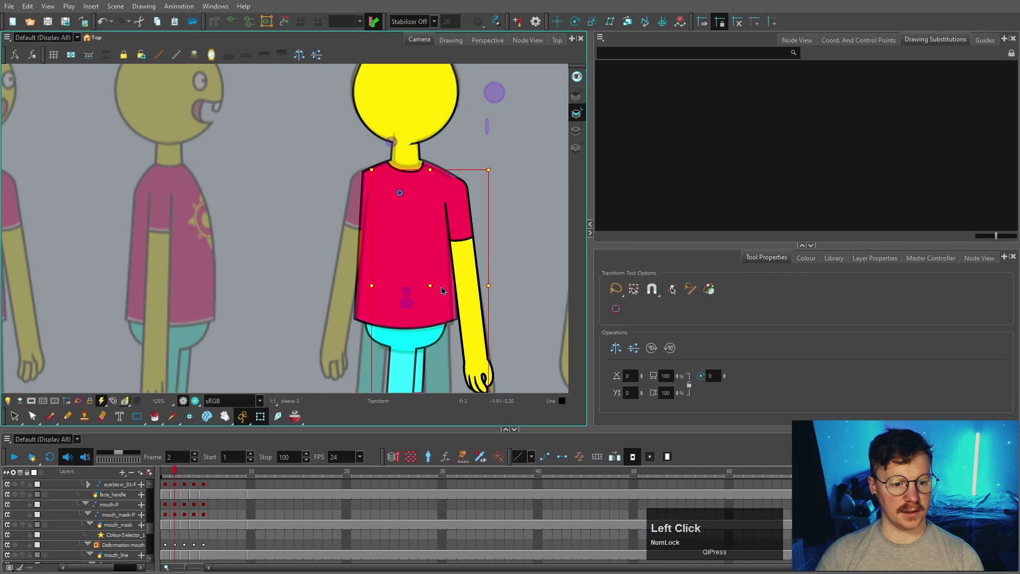
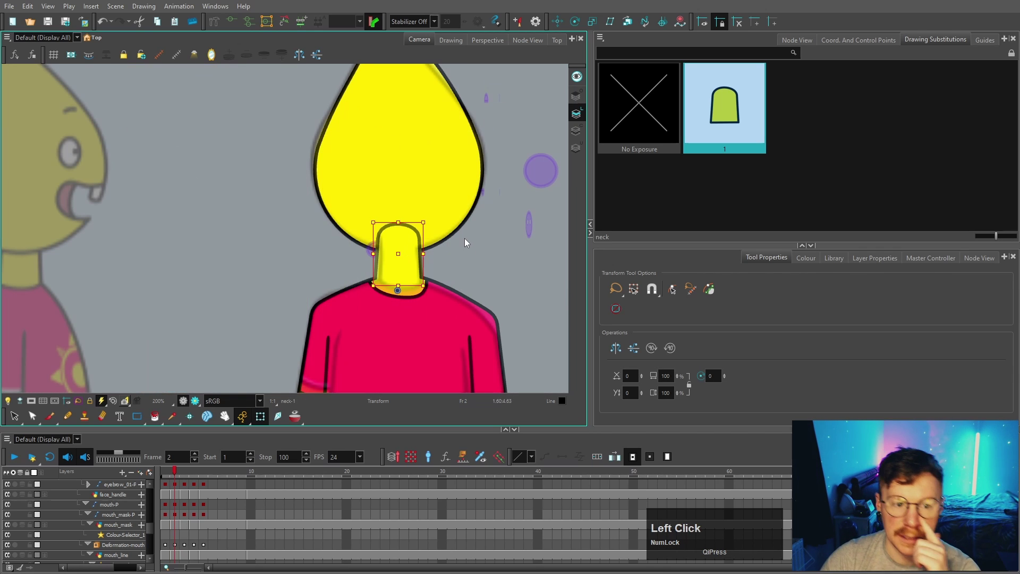
scroll("down", 3)
key("space")
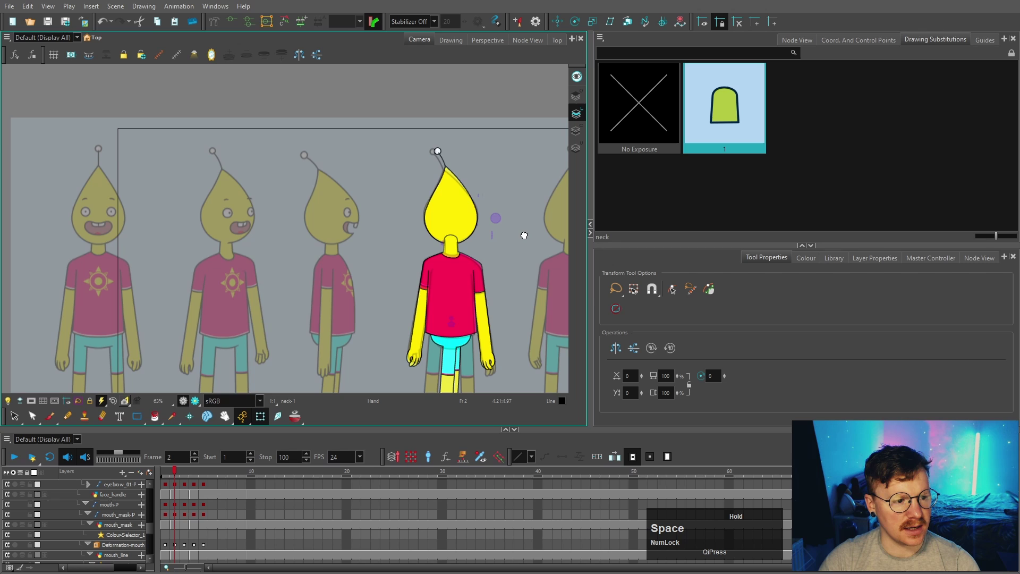
Compare the hip's second substitution drawing against the first in the Drawing Substitutions view.
scroll("up", 3)
left_click(456, 45)
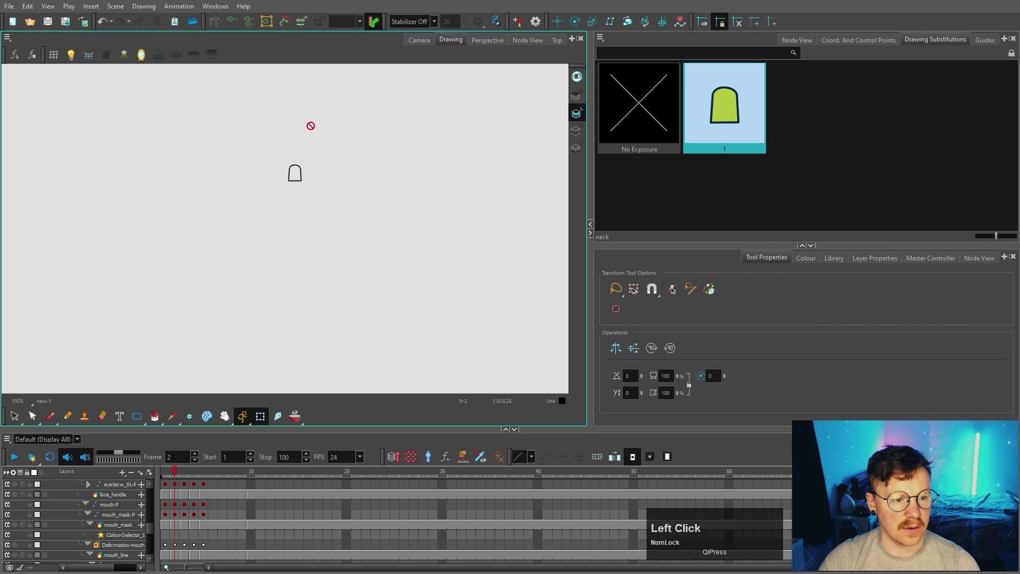
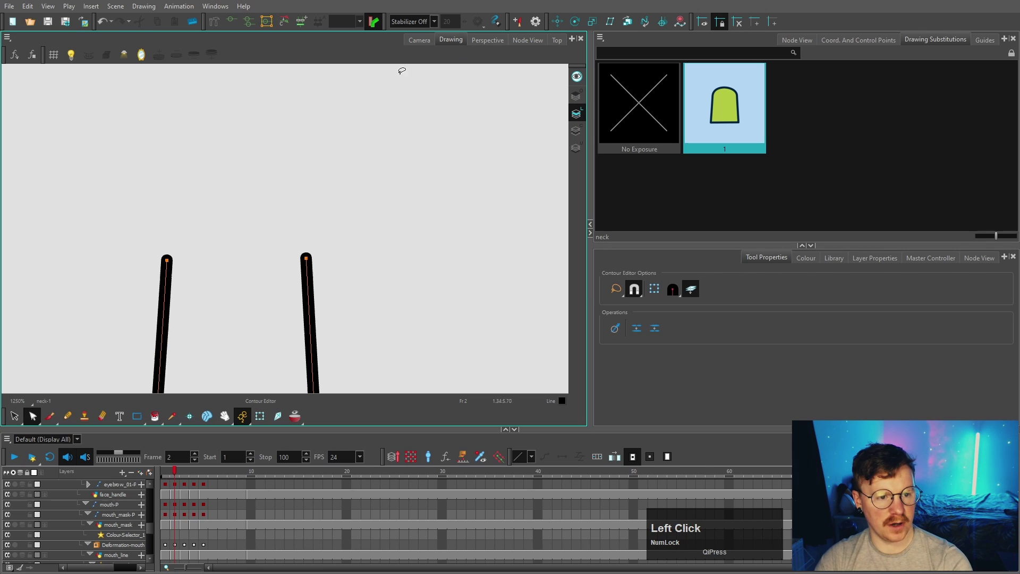
left_click(422, 42)
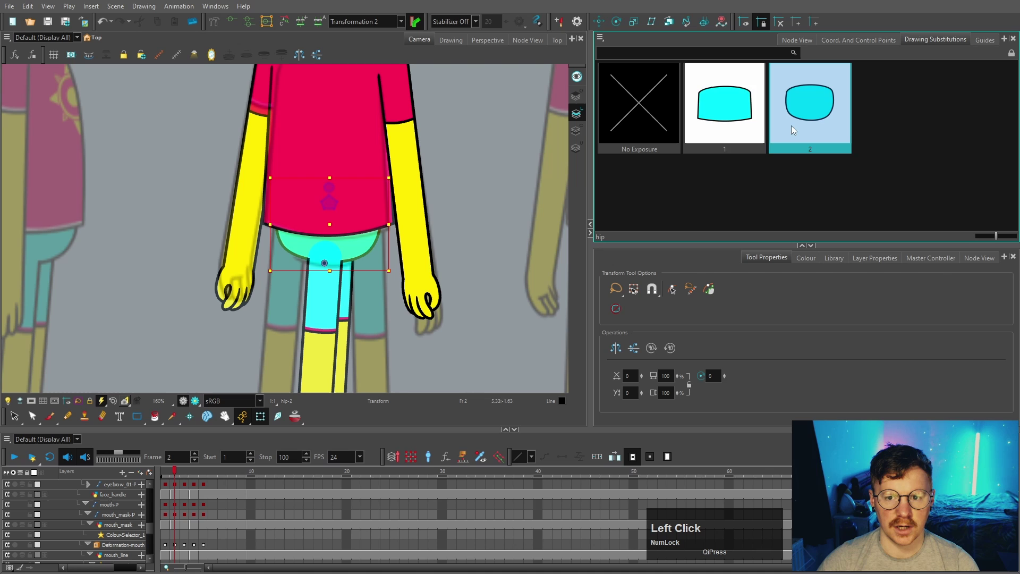
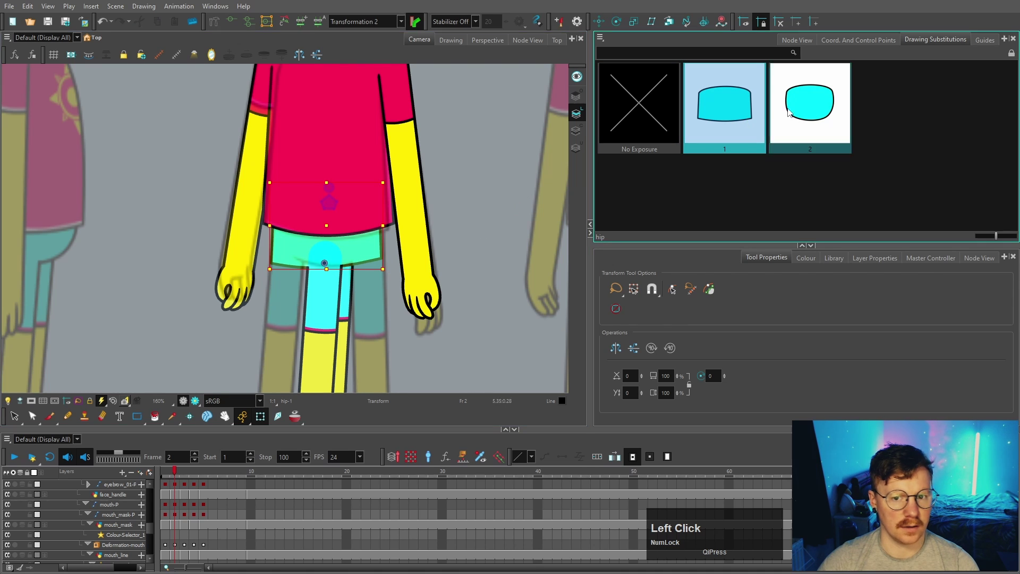
Select the shorts' upper leg and walk up its parents with B, returning to the frame 1 front pose.
left_click(472, 188)
scroll("down", 3)
type("BBBB")
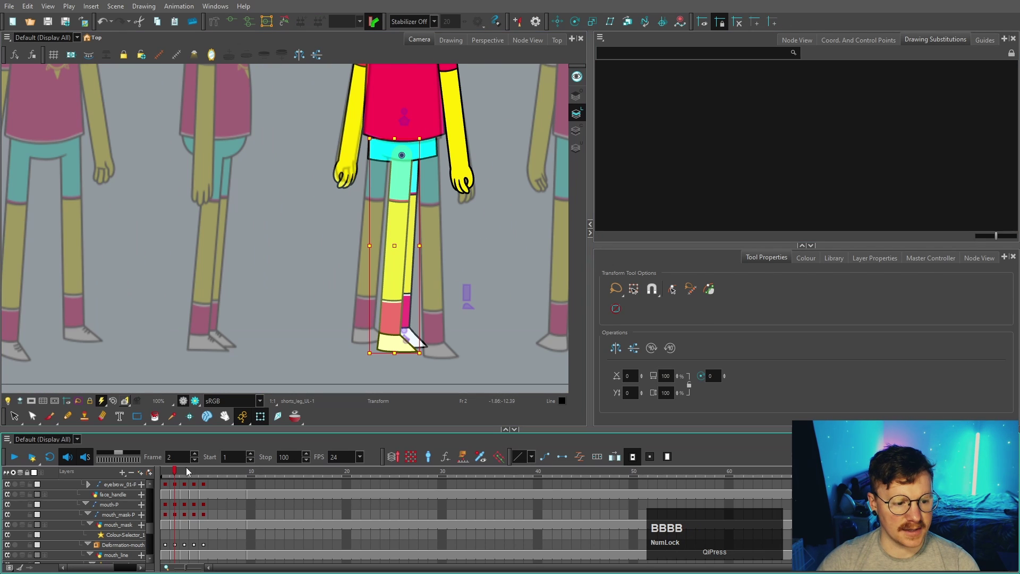
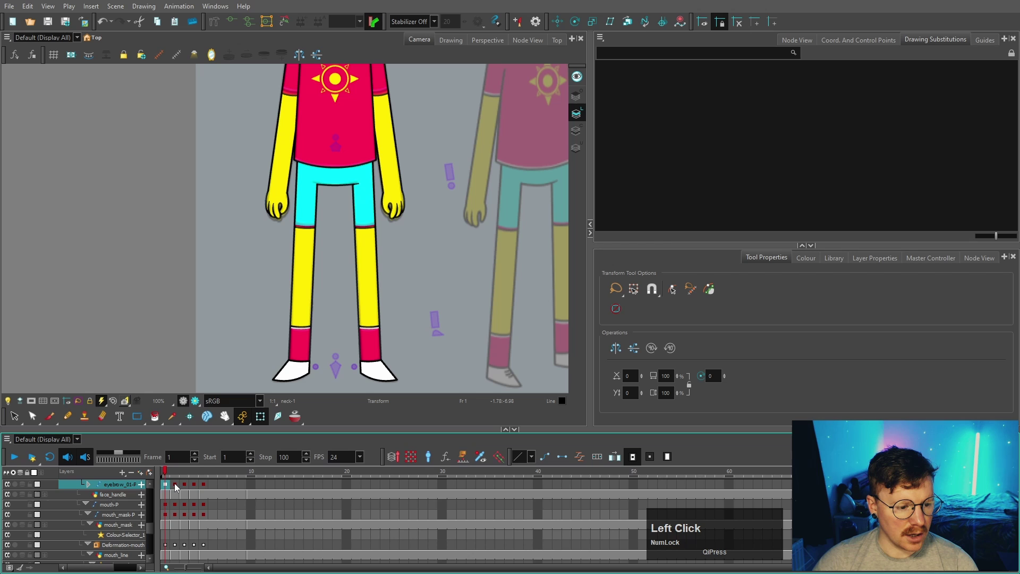
Copy a master keyframe near frame 1 and frame the whole turnaround in the Camera view.
left_click(182, 507)
key("ctrl+c")
left_click(171, 509)
left_click(184, 311)
scroll("down", 3)
key("space")
left_click(165, 264)
key("space")
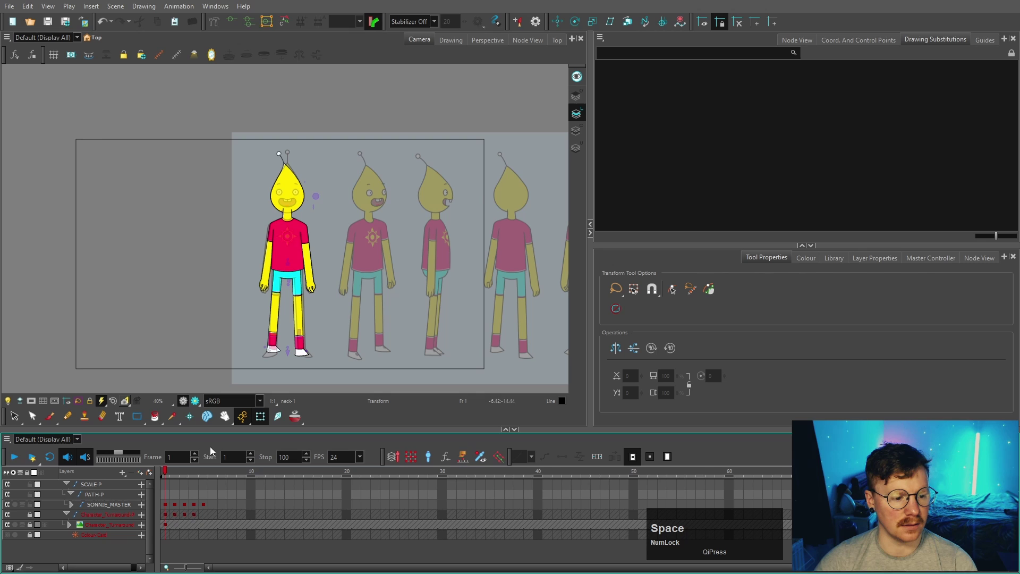
Select a rig piece with its parents and paste the copied keyframe onto the master layer.
left_click(228, 186)
type("bbb")
left_click(198, 474)
key("ctrl+c")
left_click(167, 488)
key("ctrl+v")
Inspect the neck deformation, sleeve and foot pieces up close, selecting their parents with B.
left_click(313, 184)
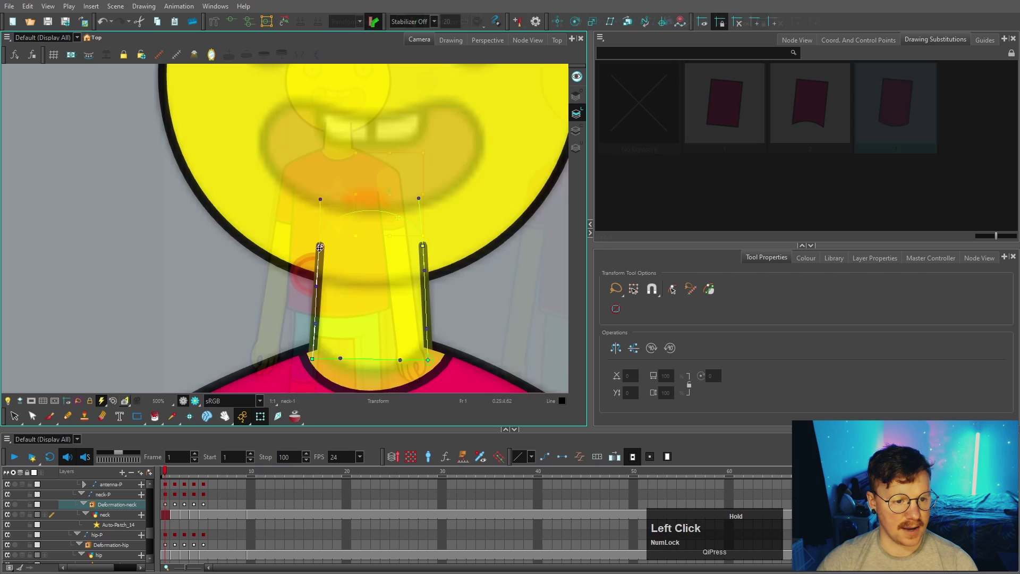
type("bbbb")
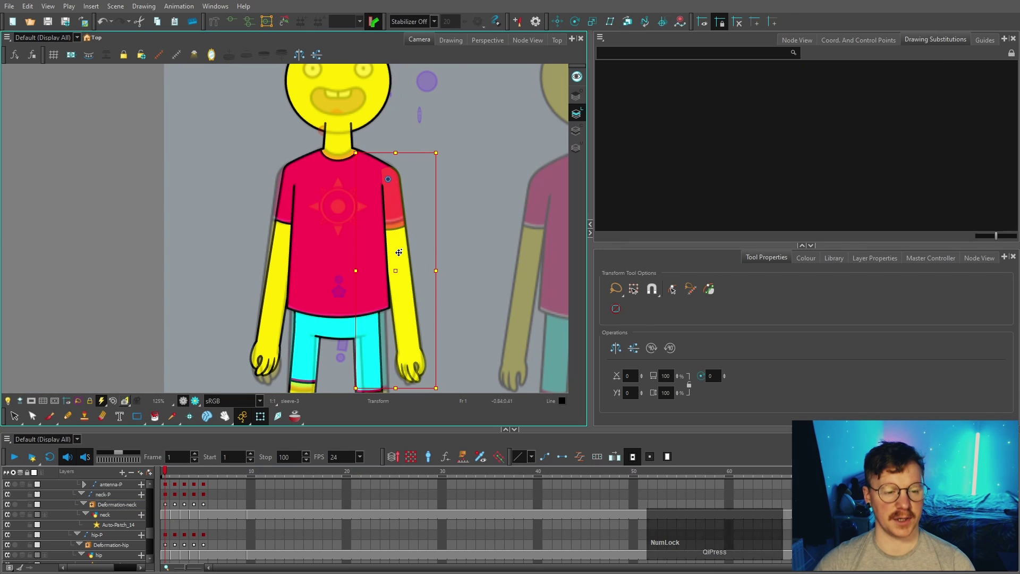
scroll("up", 3)
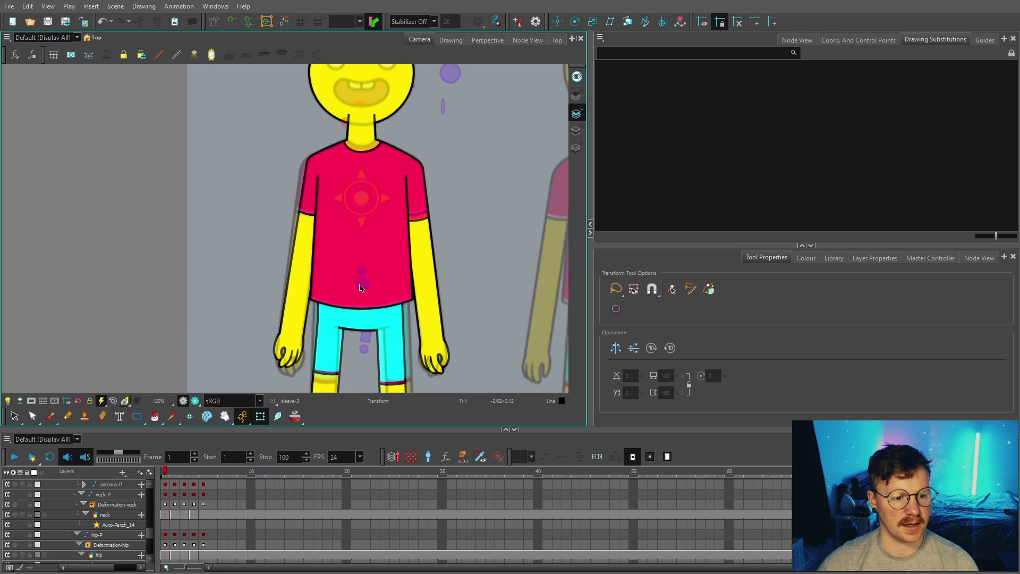
scroll("down", 3)
key("space")
left_click(422, 227)
key("space")
scroll("up", 3)
key("space")
Make frame 5 current to show the character's three-quarter turn pose.
left_click(229, 238)
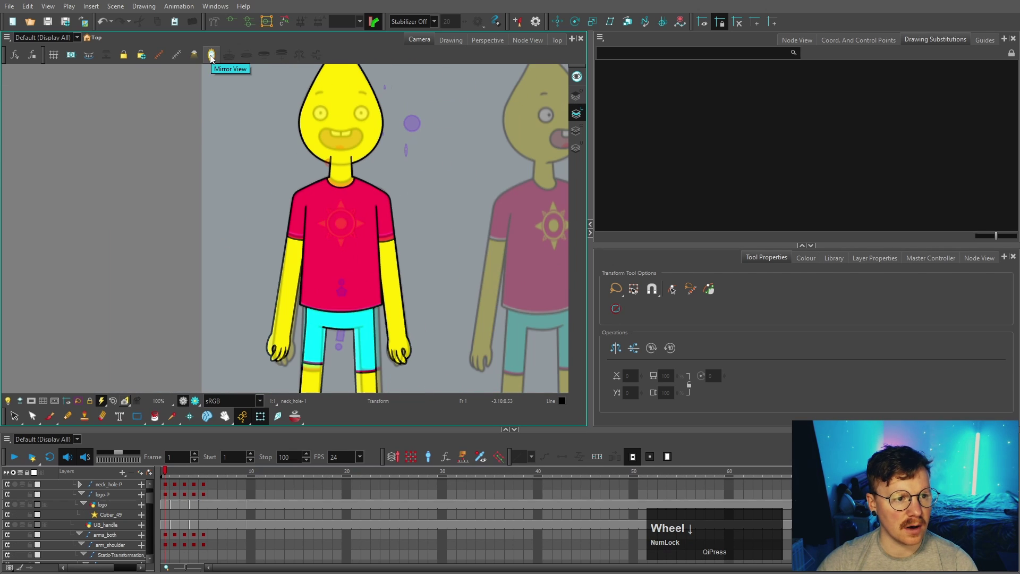
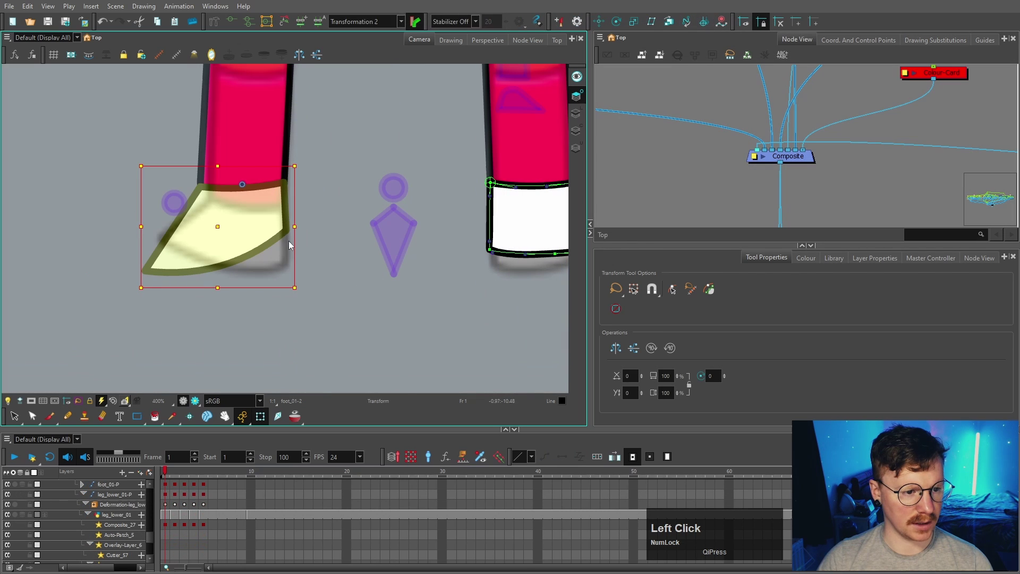
scroll("up", 3)
scroll("down", 3)
Copy the master keyframes at frames 4 and 6 and paste them onto frames 7 and 8 of SONNIE_MASTER.
left_click(207, 480)
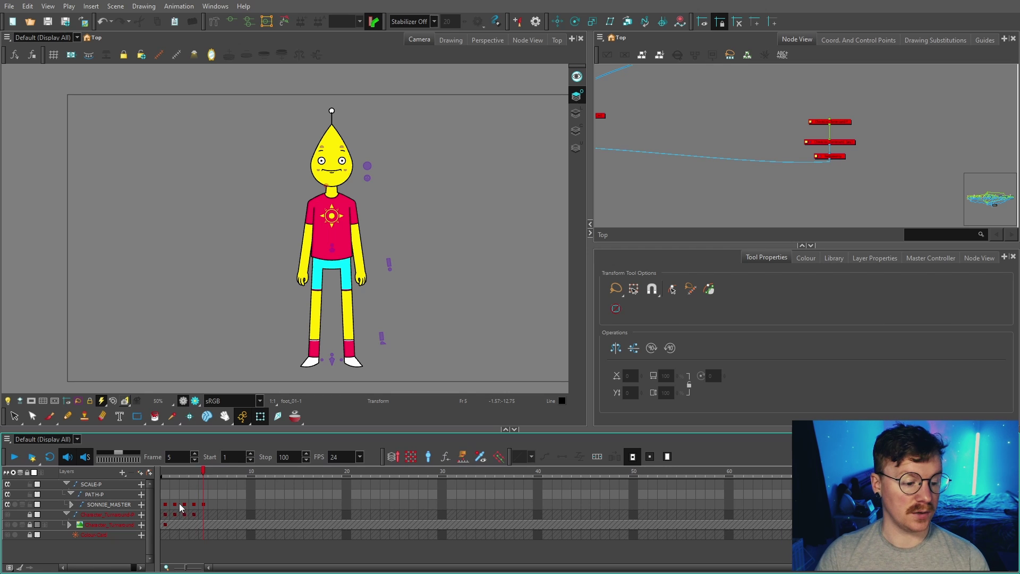
left_click(206, 476)
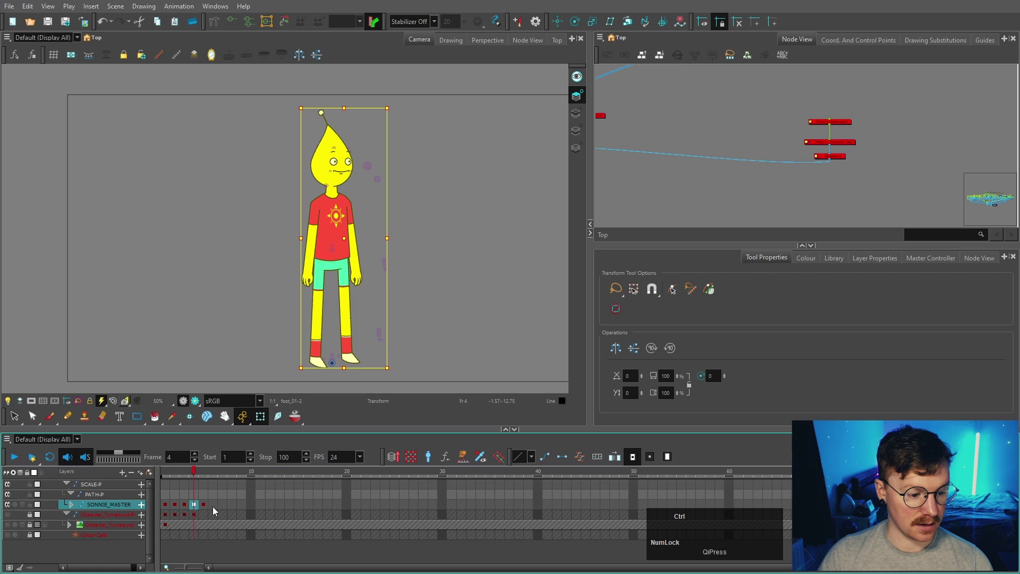
key("ctrl+c")
left_click(218, 510)
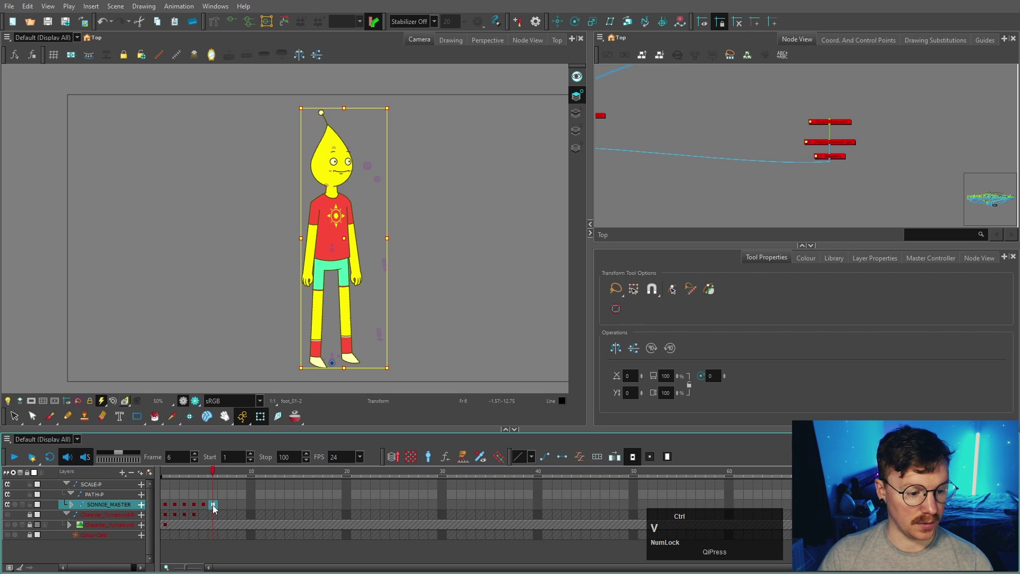
left_click(217, 508)
key("ctrl+c")
left_click(225, 507)
key("ctrl+v")
key("c")
left_click(237, 508)
key("ctrl+v")
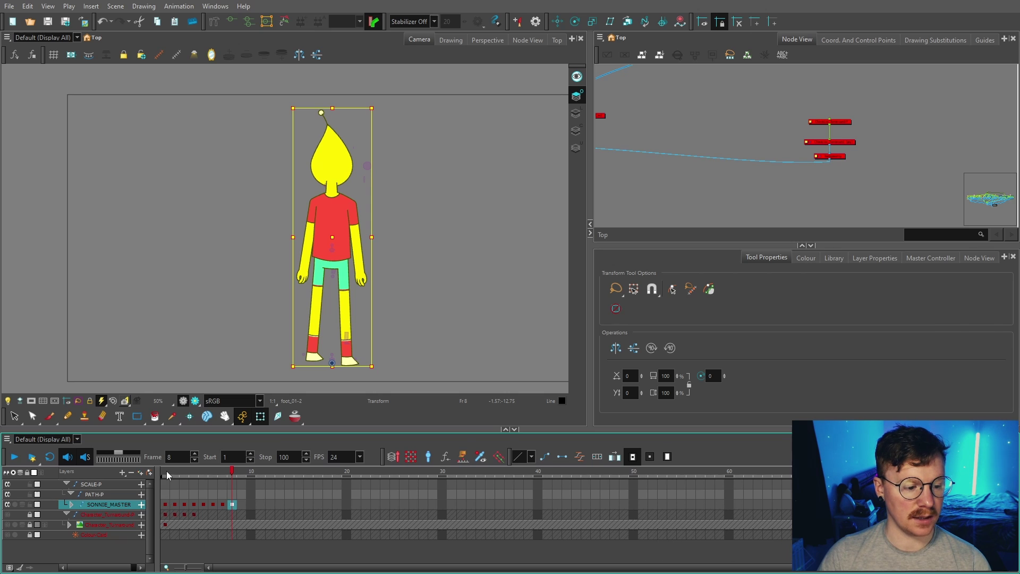
Undo a misplaced key at frame 5, recopy it and check the frame 6 pose on the master layer.
left_click(169, 475)
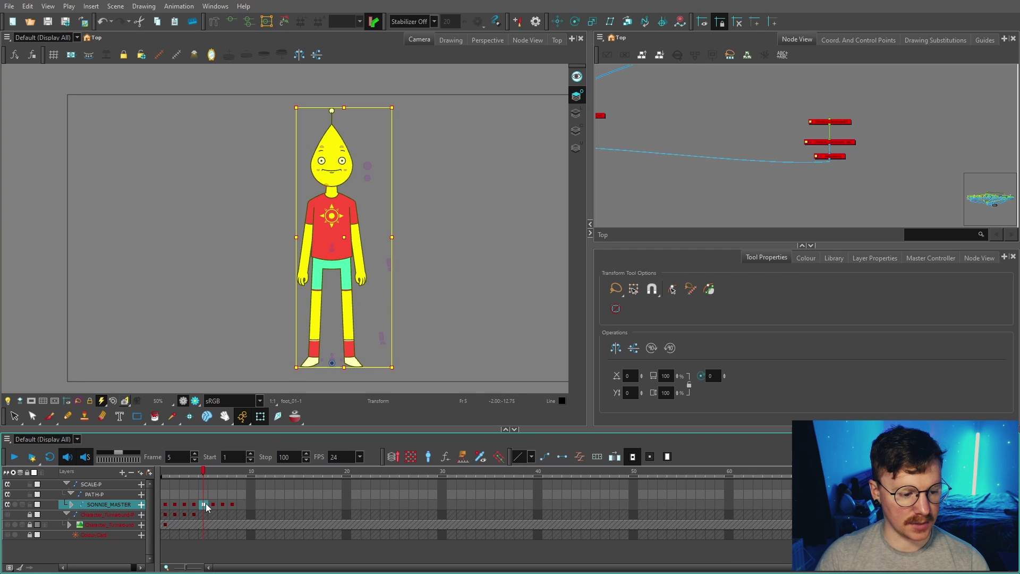
left_click(208, 507)
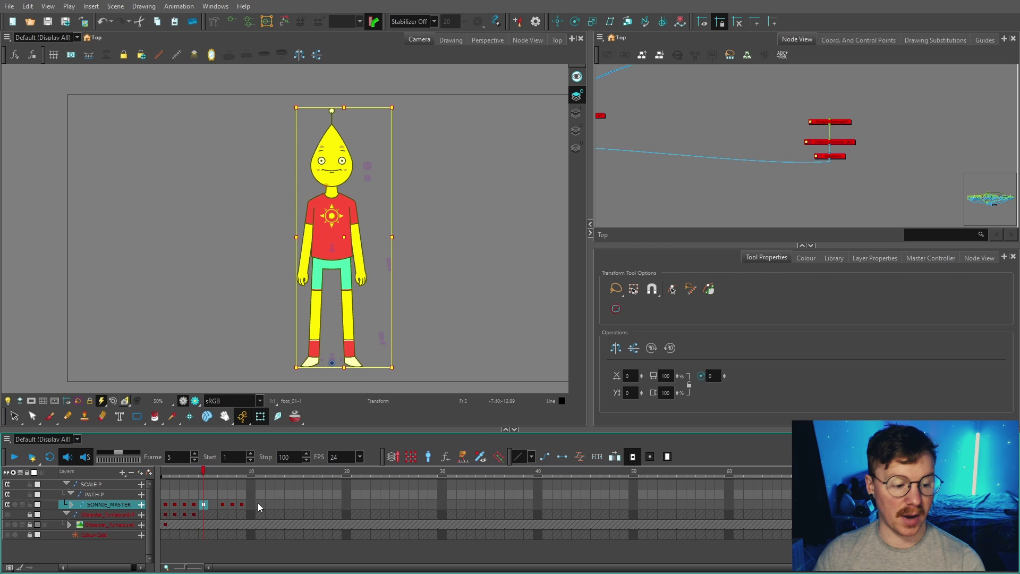
key("ctrl+z")
left_click(209, 507)
key("ctrl+c")
left_click(217, 509)
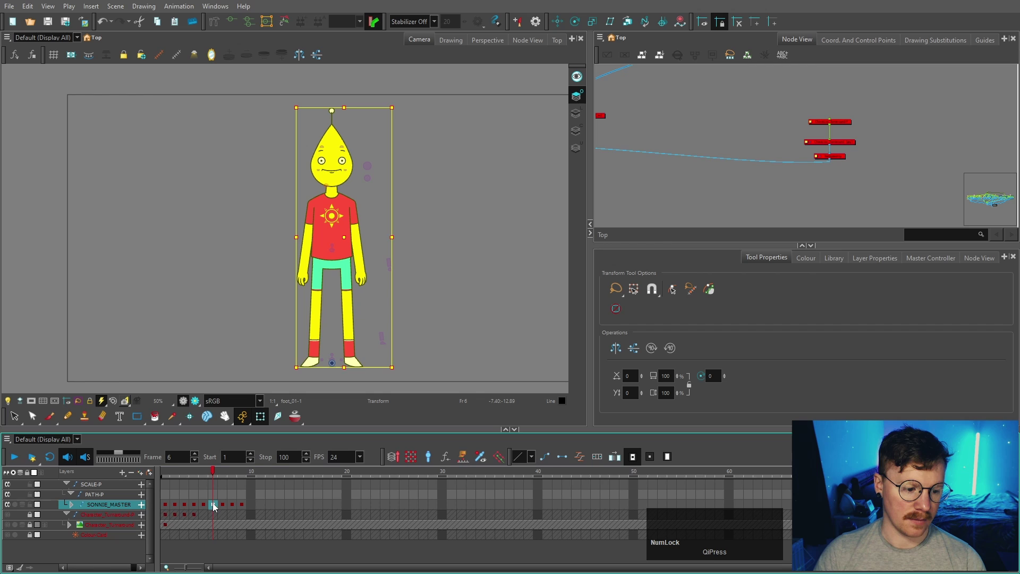
left_click(217, 510)
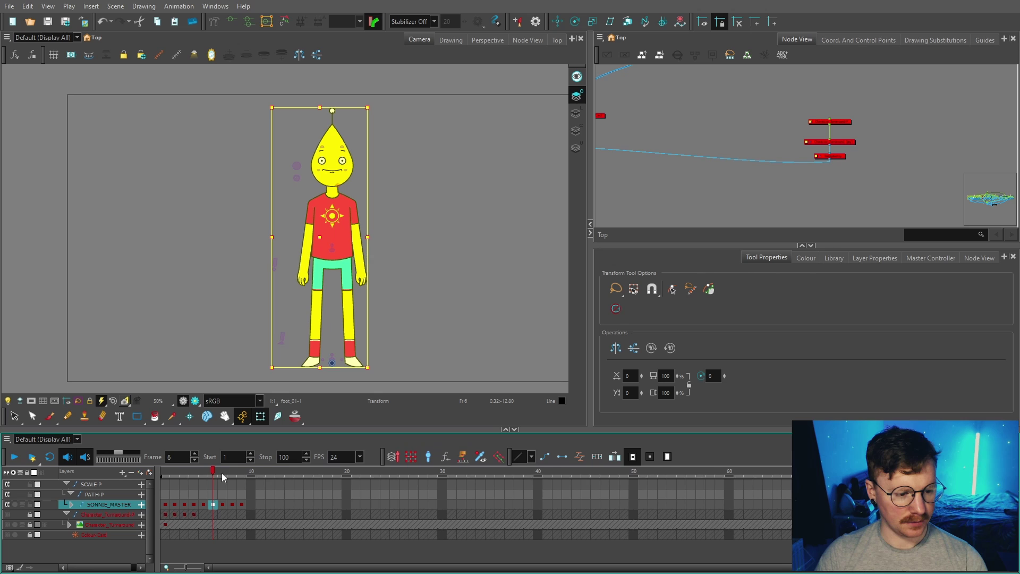
left_click(212, 479)
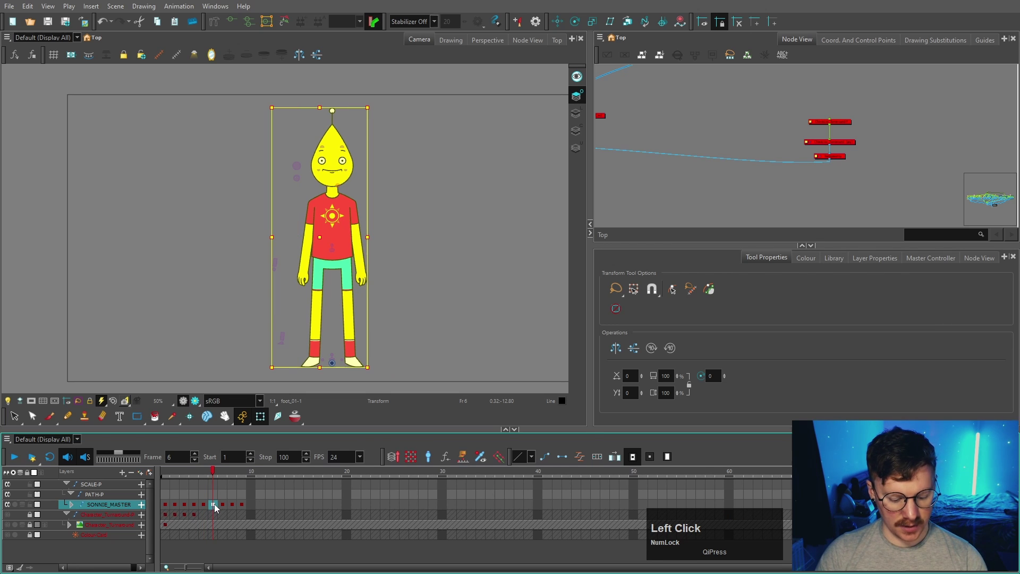
key("ctrl+c")
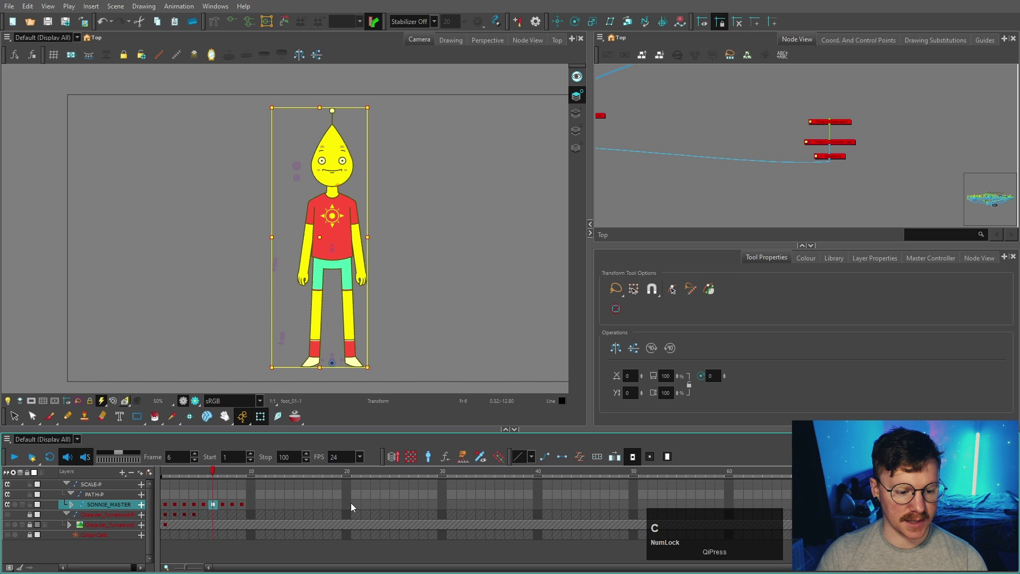
left_click(350, 507)
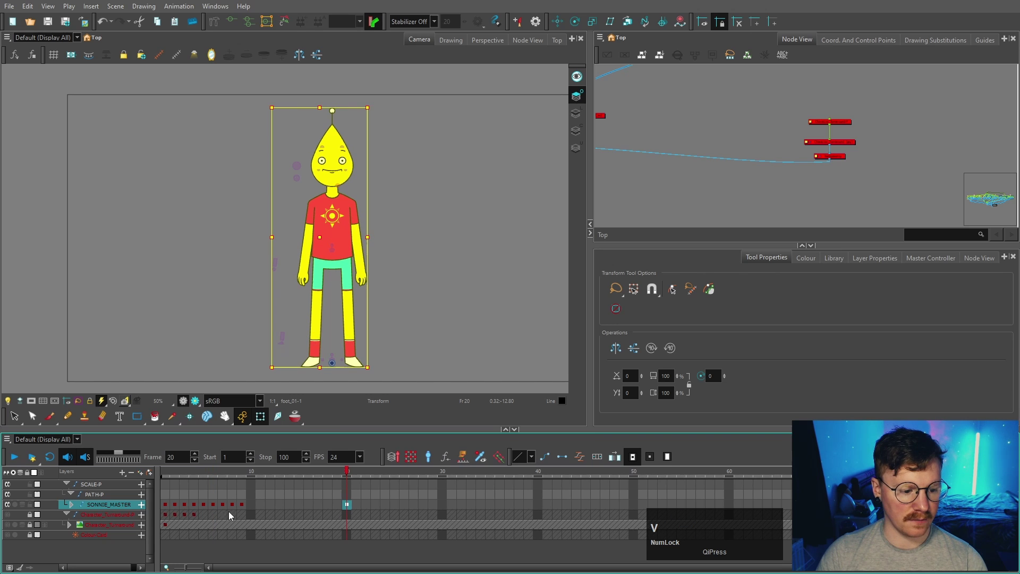
left_click(358, 475)
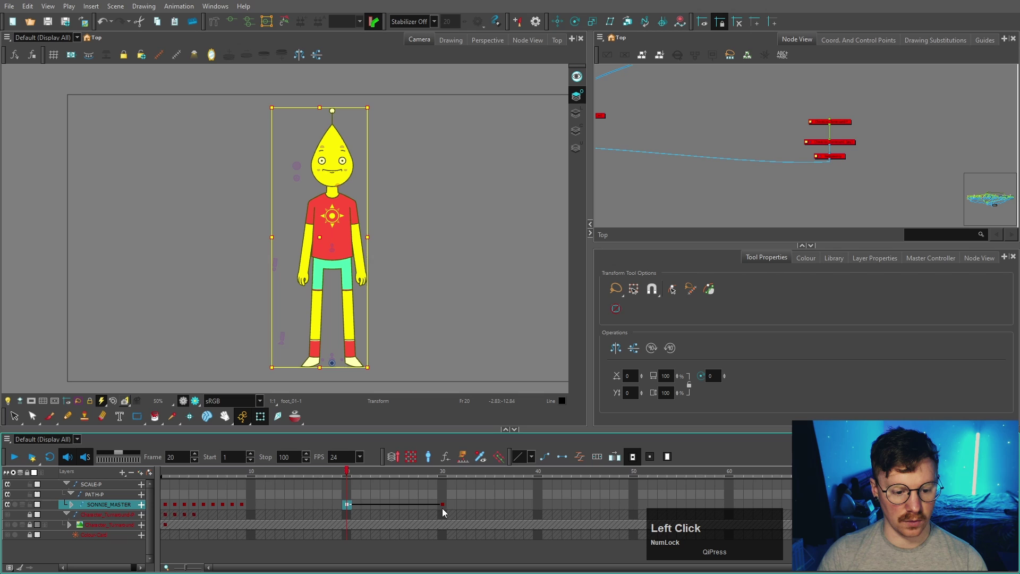
left_click(444, 507)
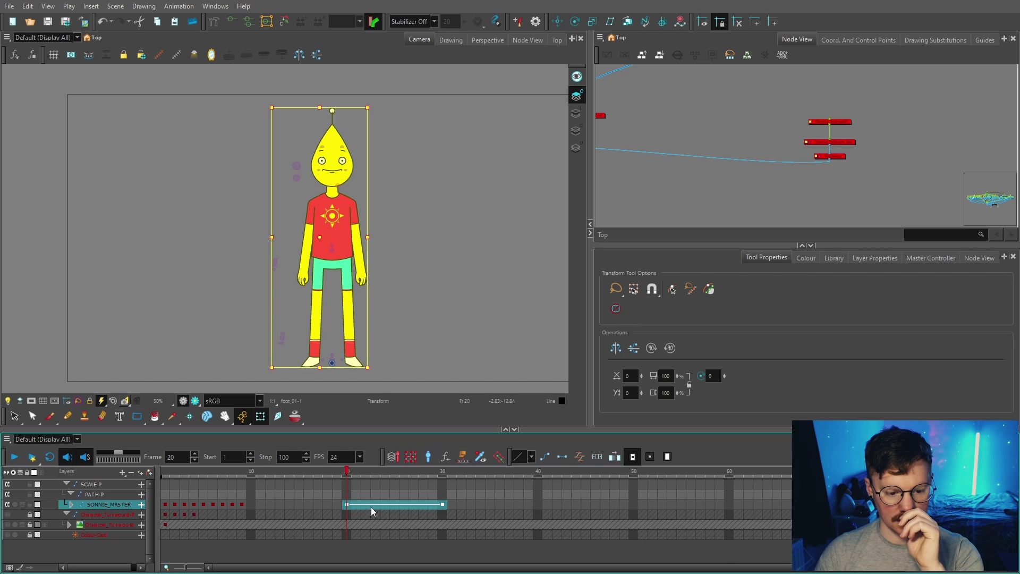
left_click(602, 461)
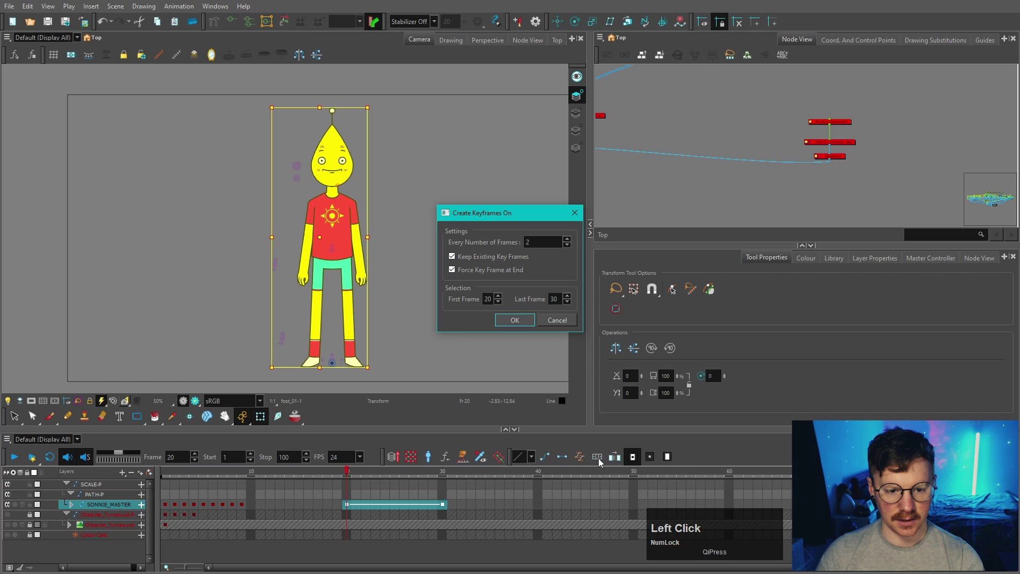
left_click(523, 323)
left_click(352, 474)
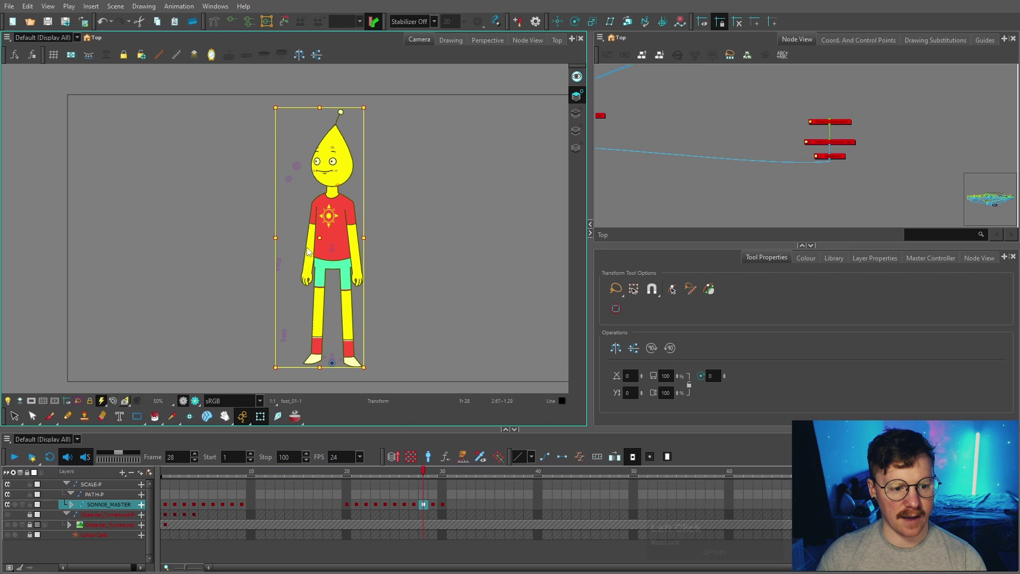
key("ctrl+Num_Lock")
key("ctrl+z")
Scrub the master turn through frame 9's back view and frame 8's side view.
scroll("up", 3)
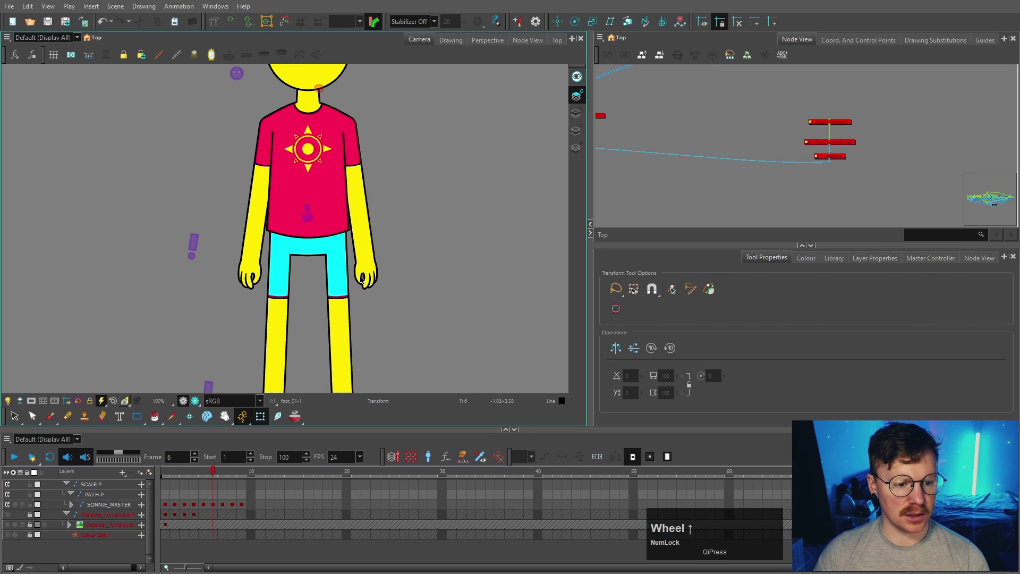
left_click(366, 270)
scroll("down", 3)
left_click(240, 476)
scroll("down", 3)
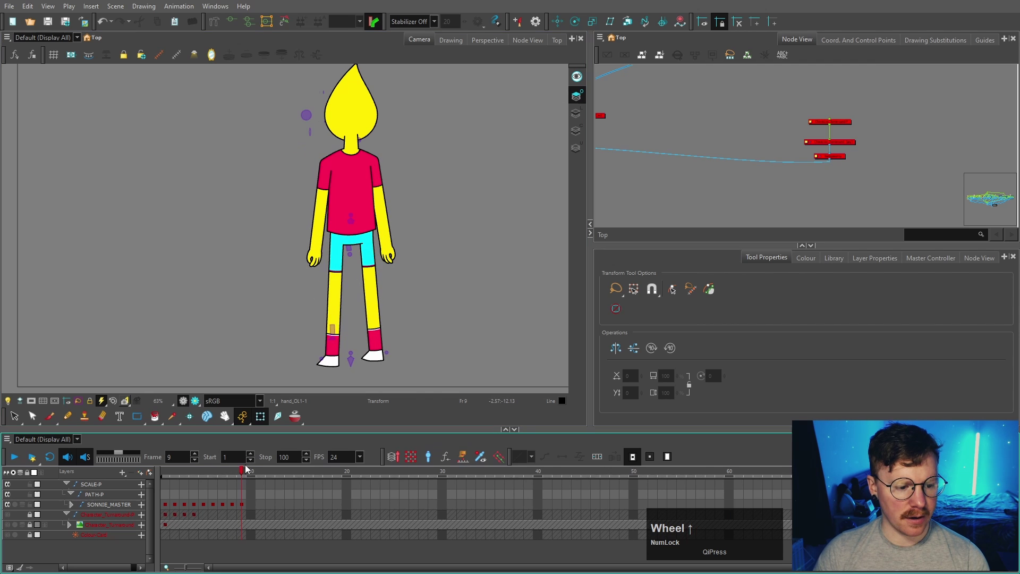
left_click(244, 473)
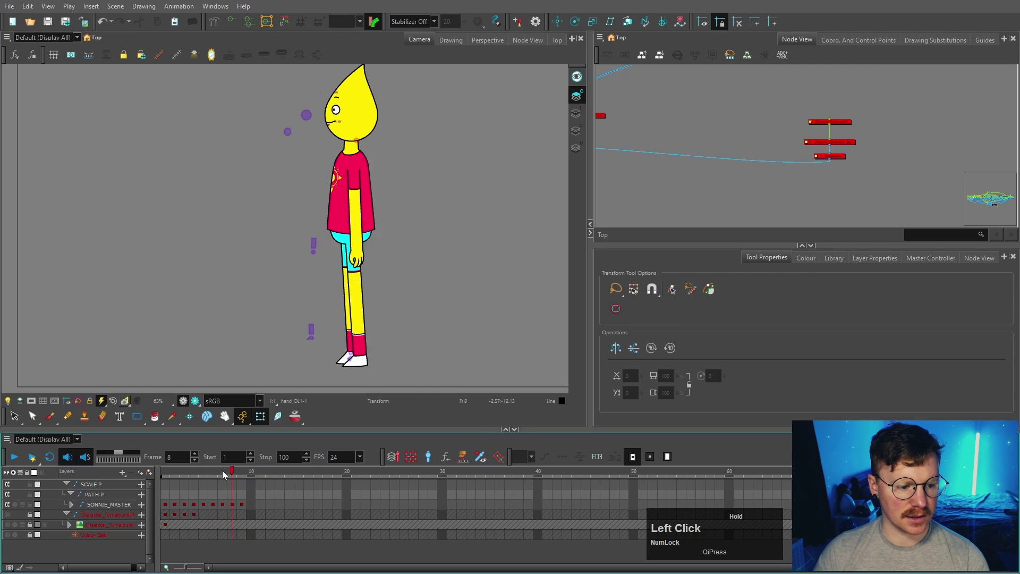
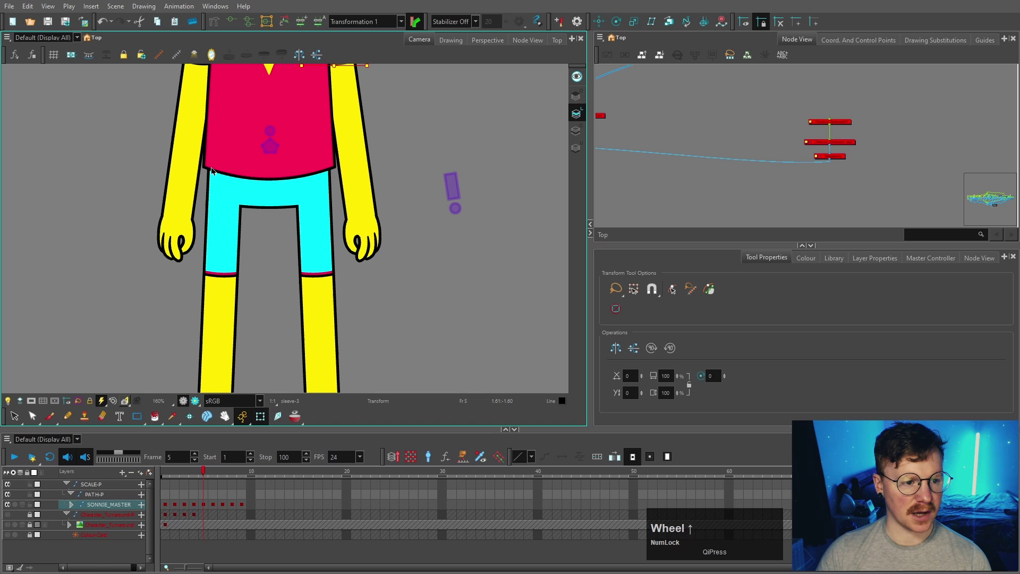
At frame 5 select the sleeve on the character's shoulder and open its drawing on its own.
key("space")
left_click(319, 135)
key("space")
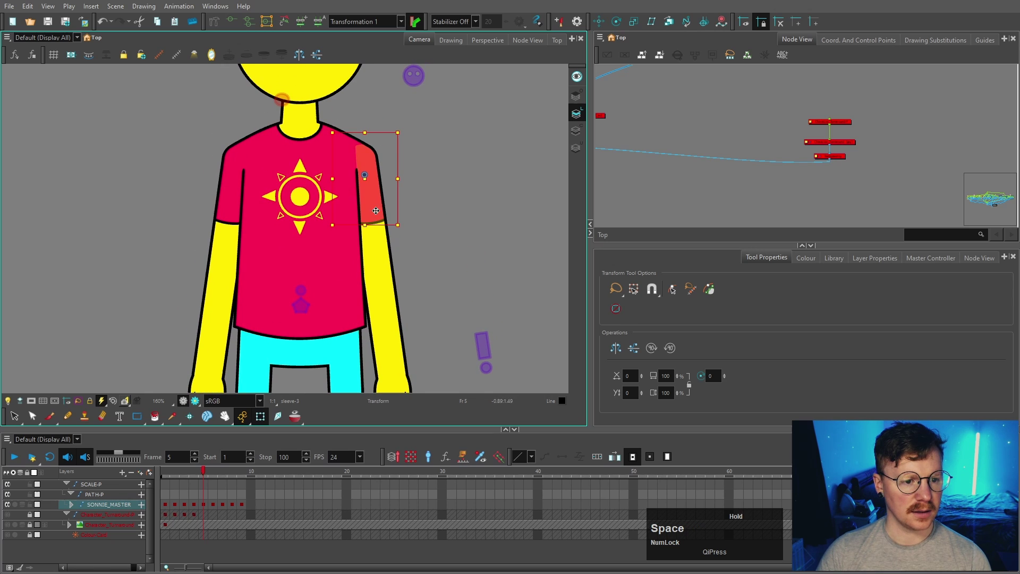